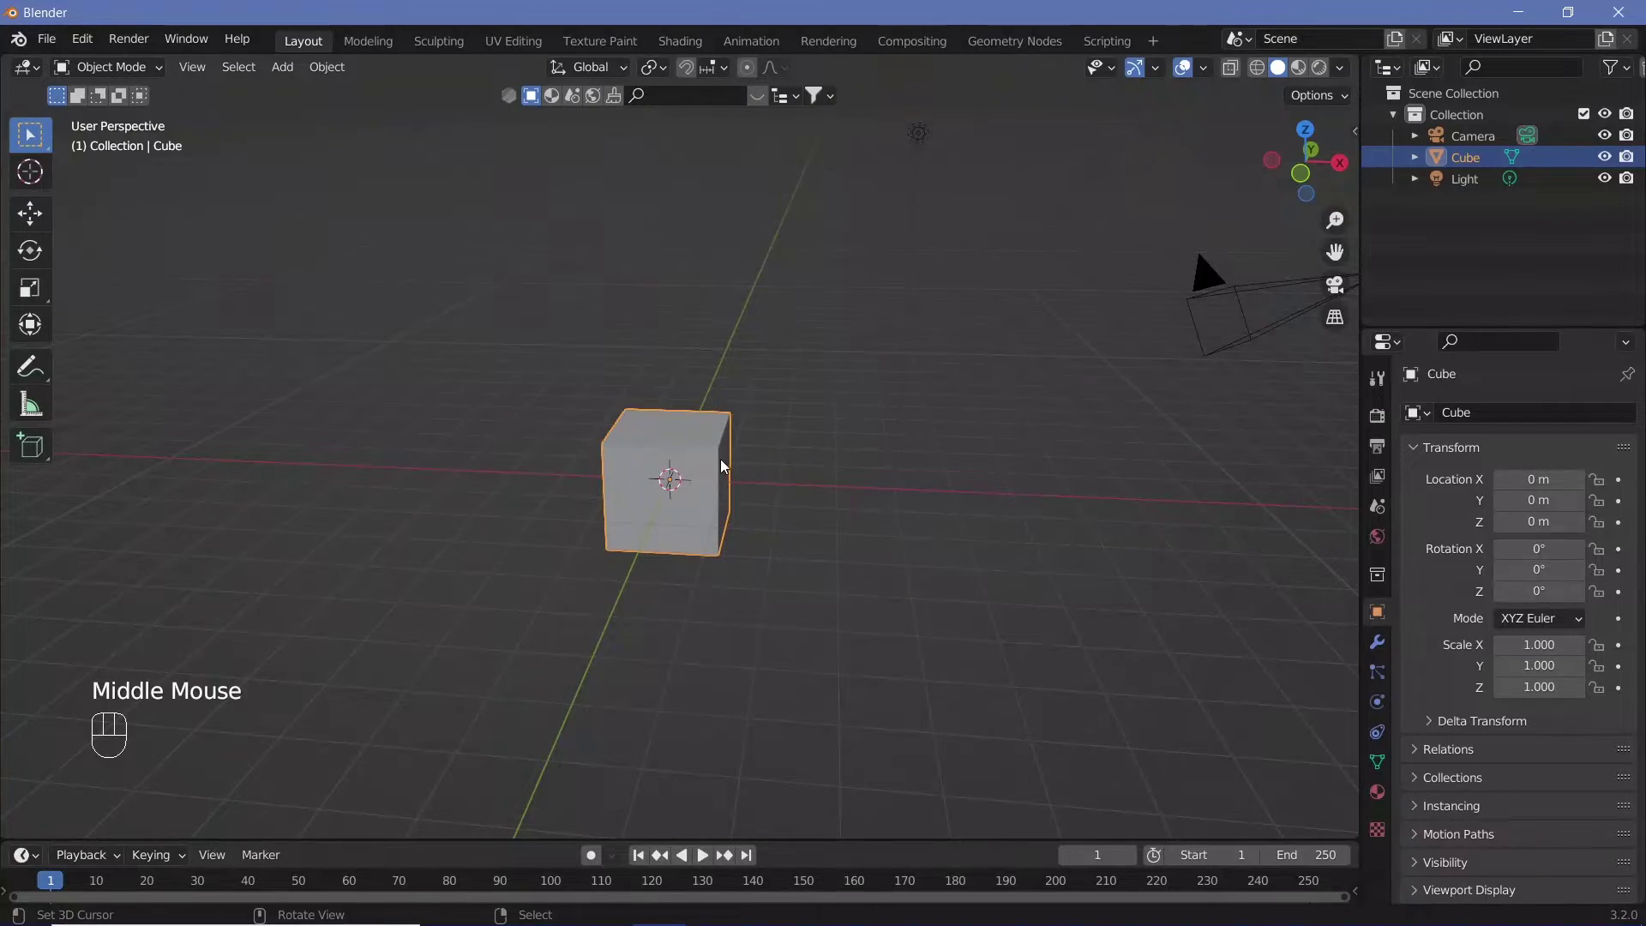
# Give the cube a Subdivision Surface modifier with viewport and render levels 5.
pyautogui.click(1381, 649)
pyautogui.moveTo(1480, 420); pyautogui.dragTo(1263, 794)
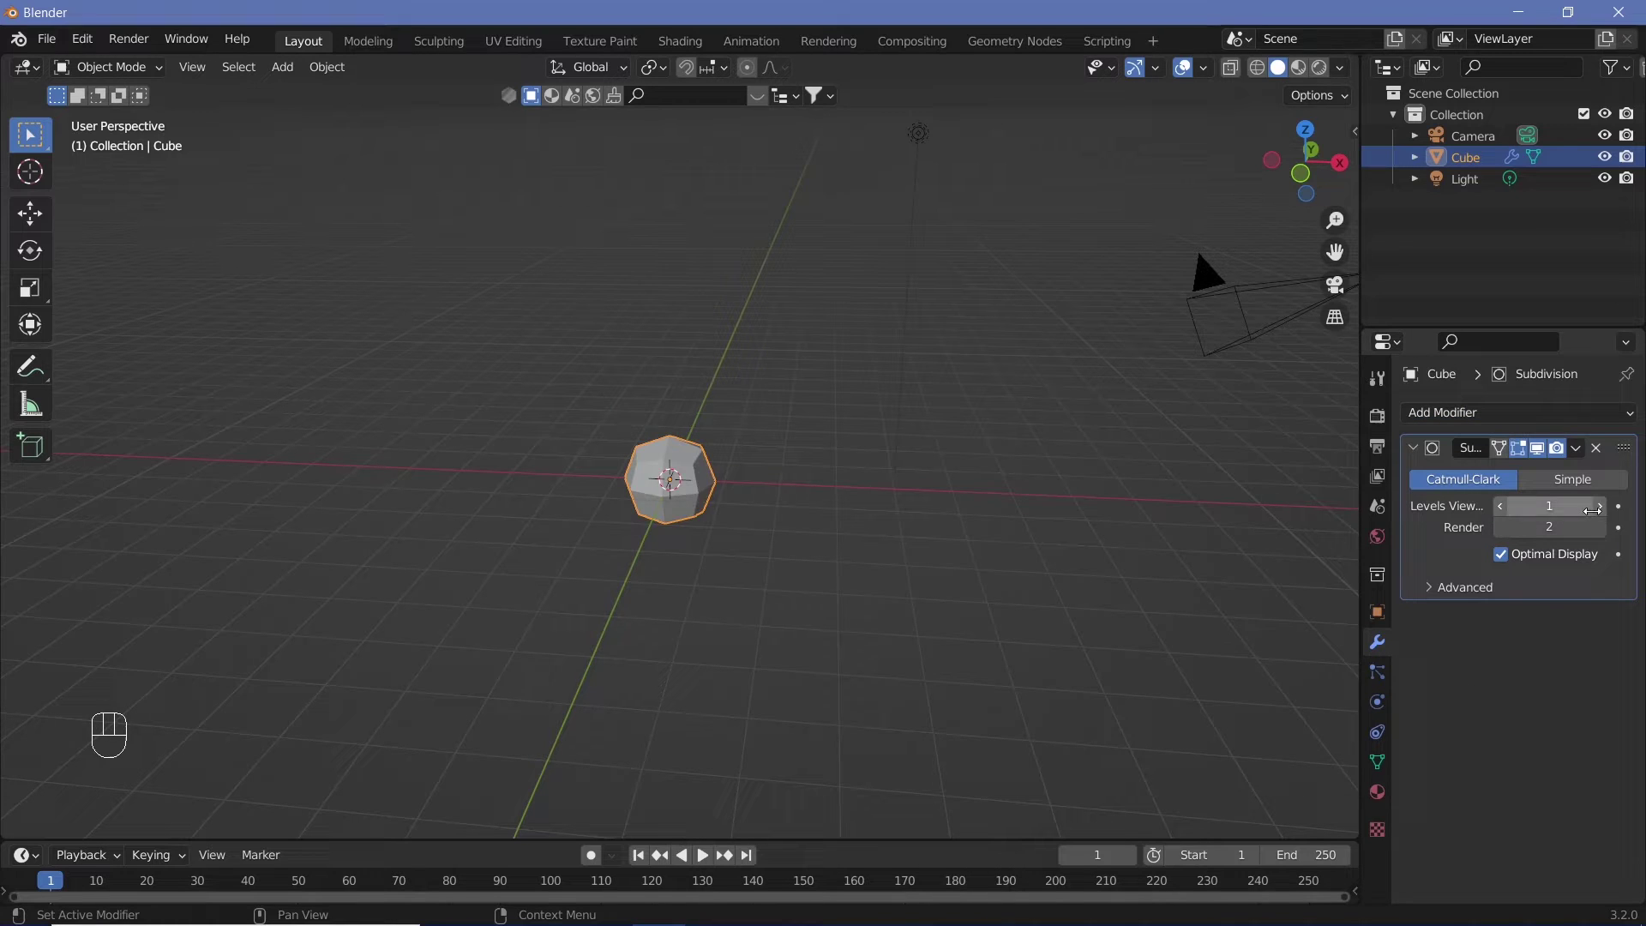
pyautogui.doubleClick(1604, 517)
pyautogui.click(1604, 518)
pyautogui.doubleClick(1611, 537)
pyautogui.click(1501, 530)
# Shade the sphere smooth and add a Displace modifier with a new texture named waterBending.
pyautogui.press('s')
pyautogui.rightClick(1457, 436)
pyautogui.moveTo(1455, 420); pyautogui.dragTo(1378, 552)
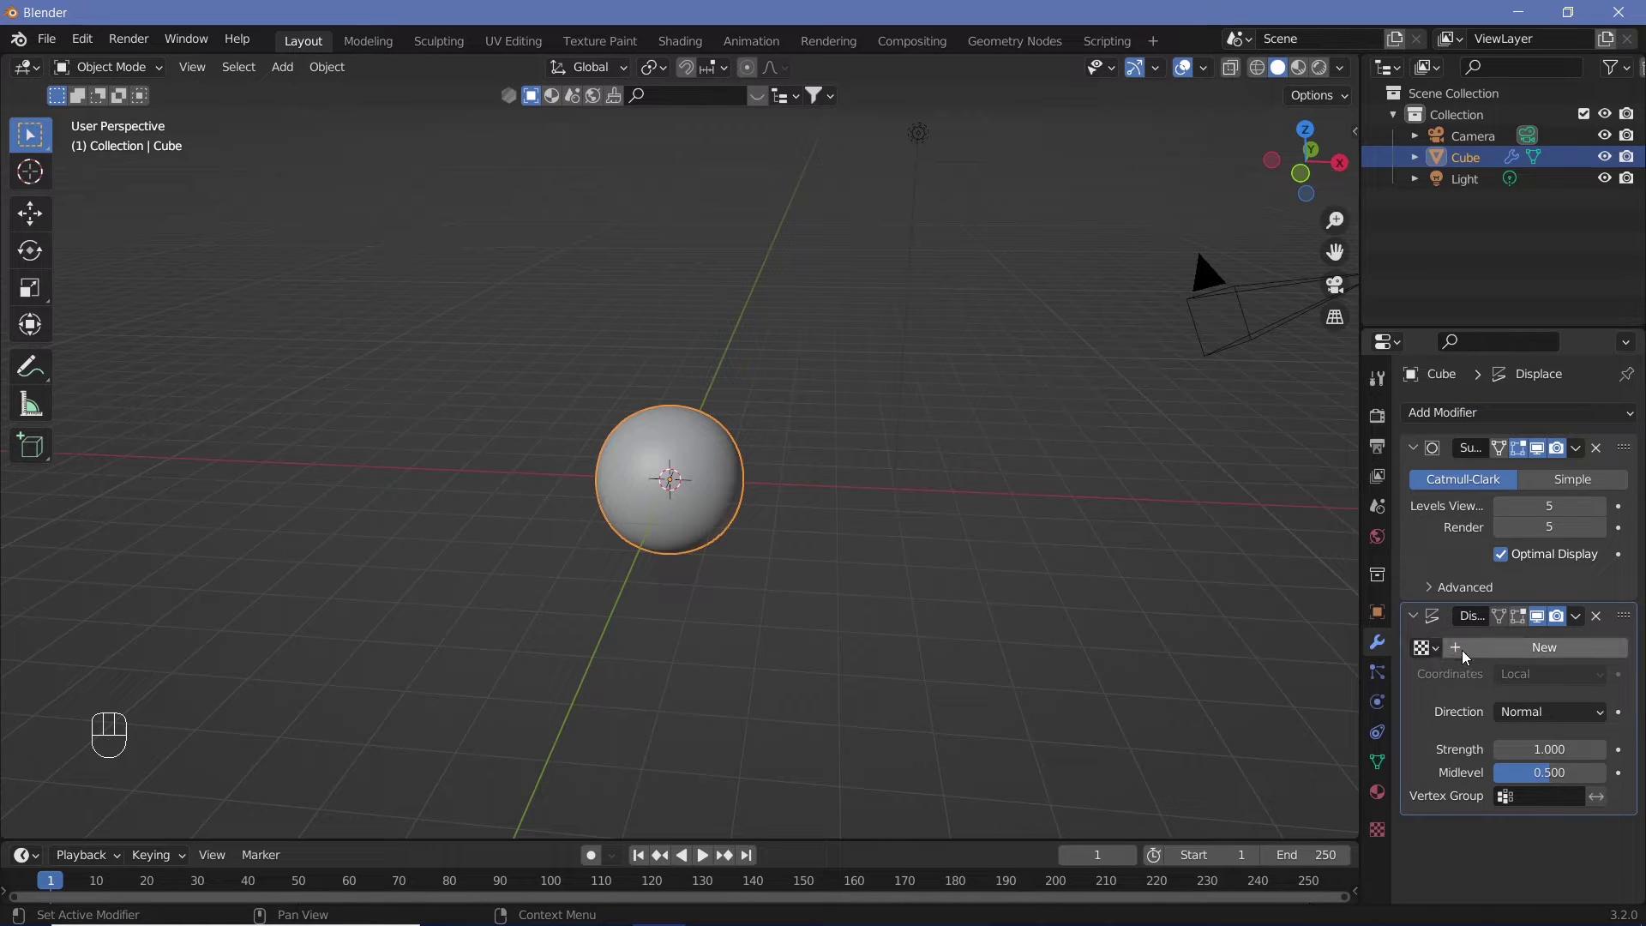
pyautogui.moveTo(1468, 658); pyautogui.dragTo(1499, 657)
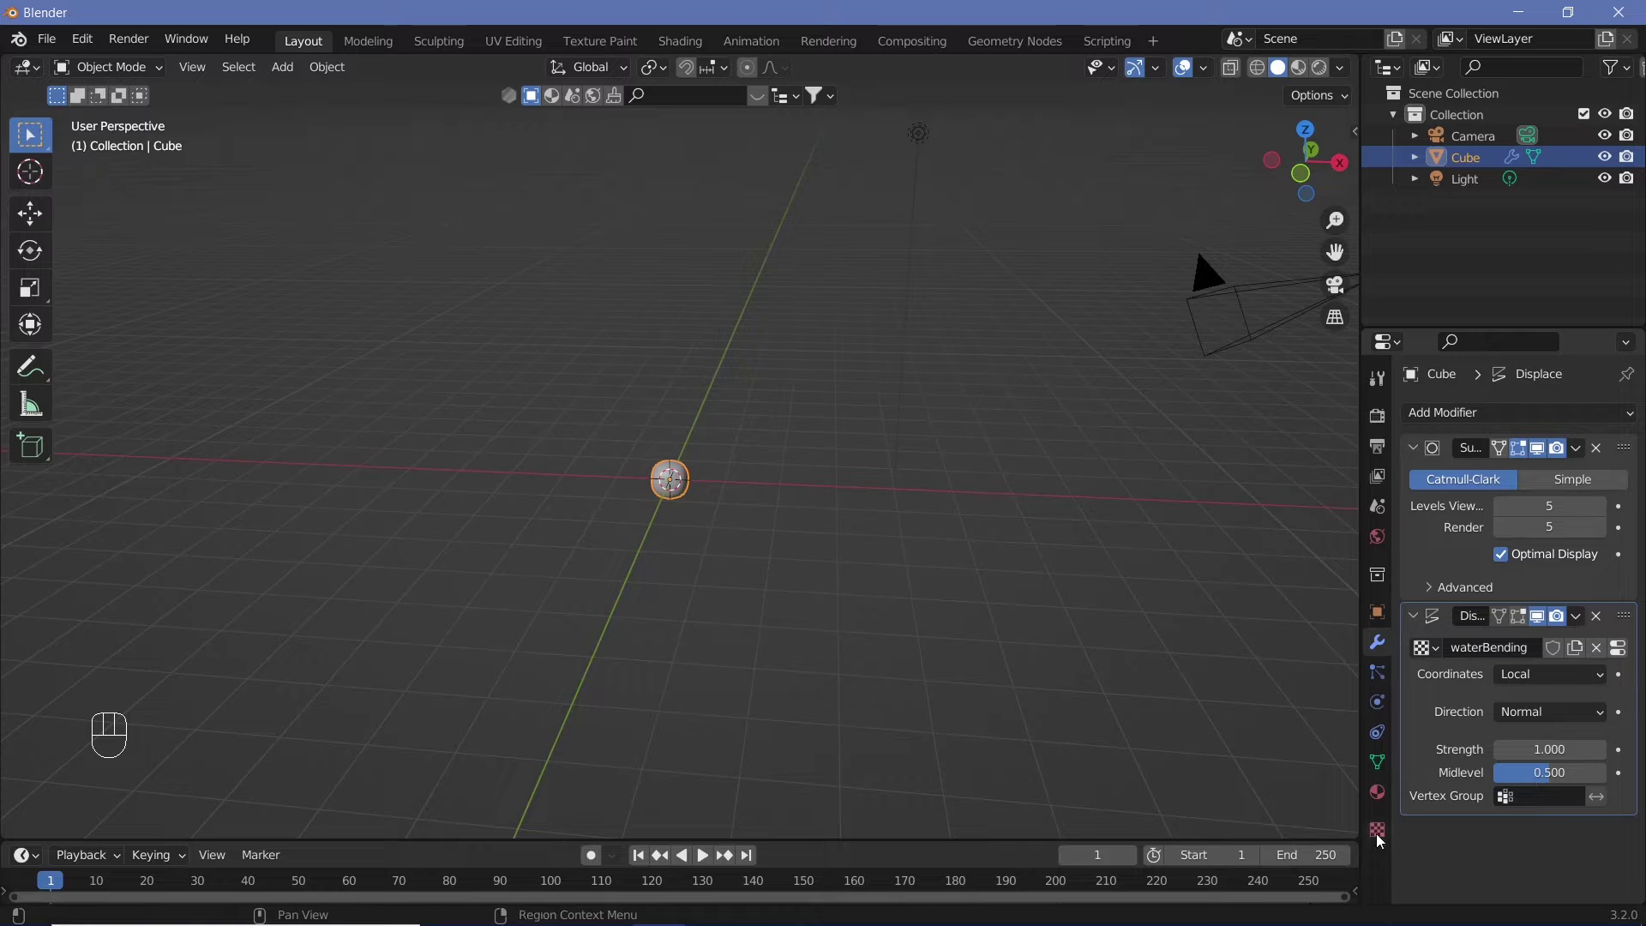
# Set waterBending to a Clouds texture at size 0.80 and inspect the resulting lumpy blob.
pyautogui.click(1383, 841)
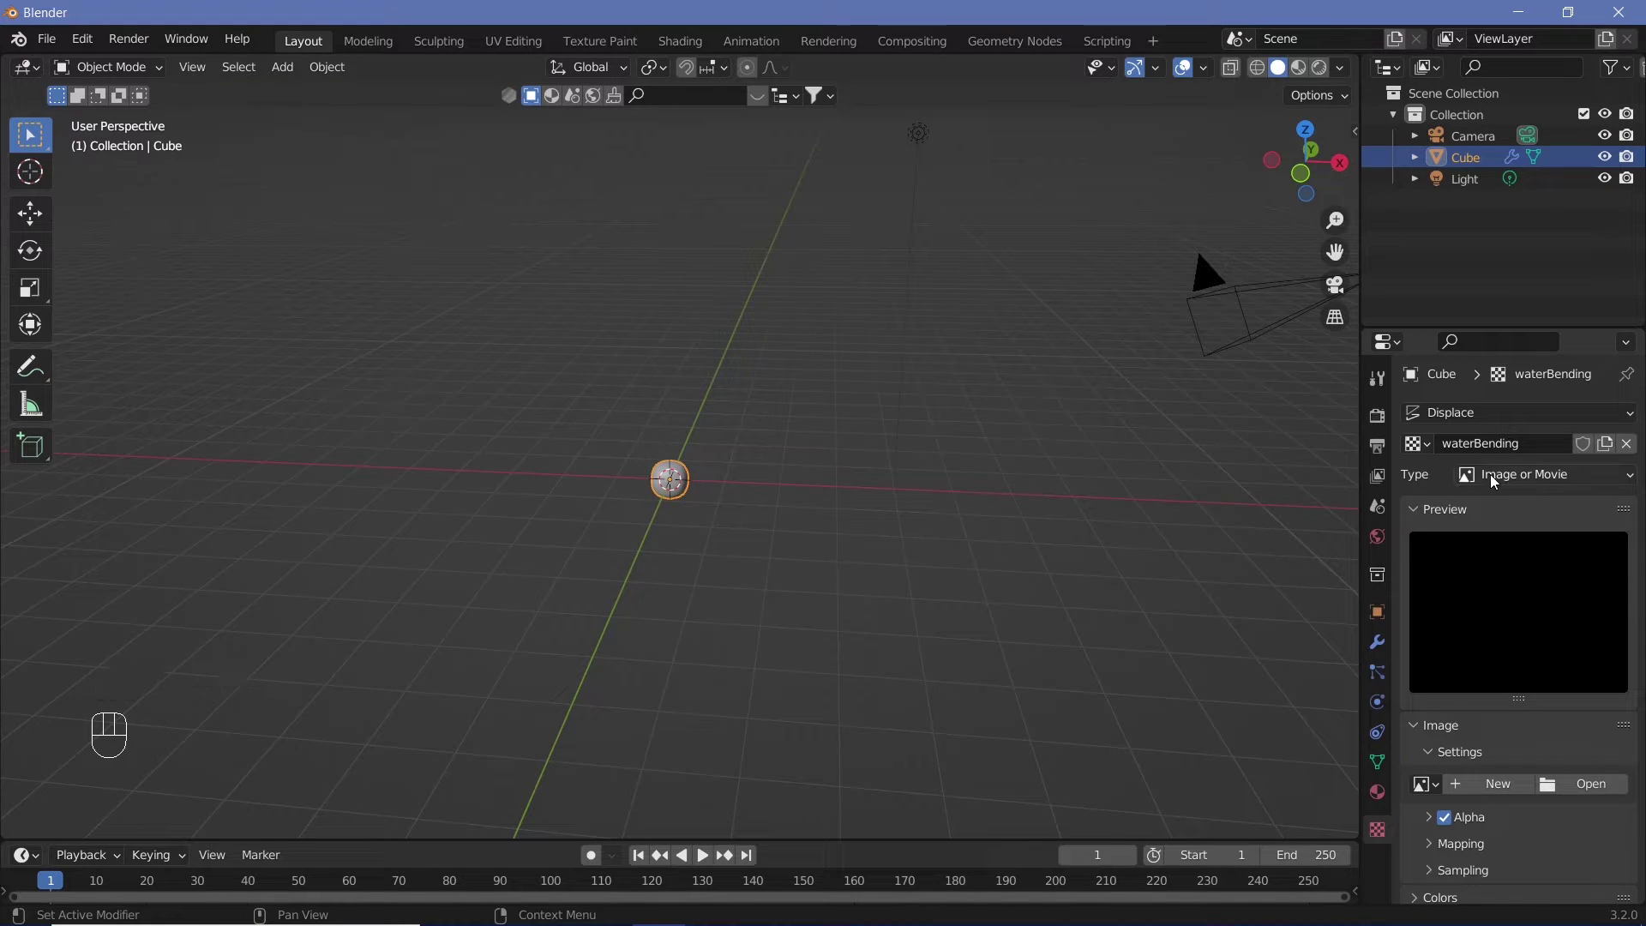
pyautogui.moveTo(1497, 481); pyautogui.dragTo(1506, 548)
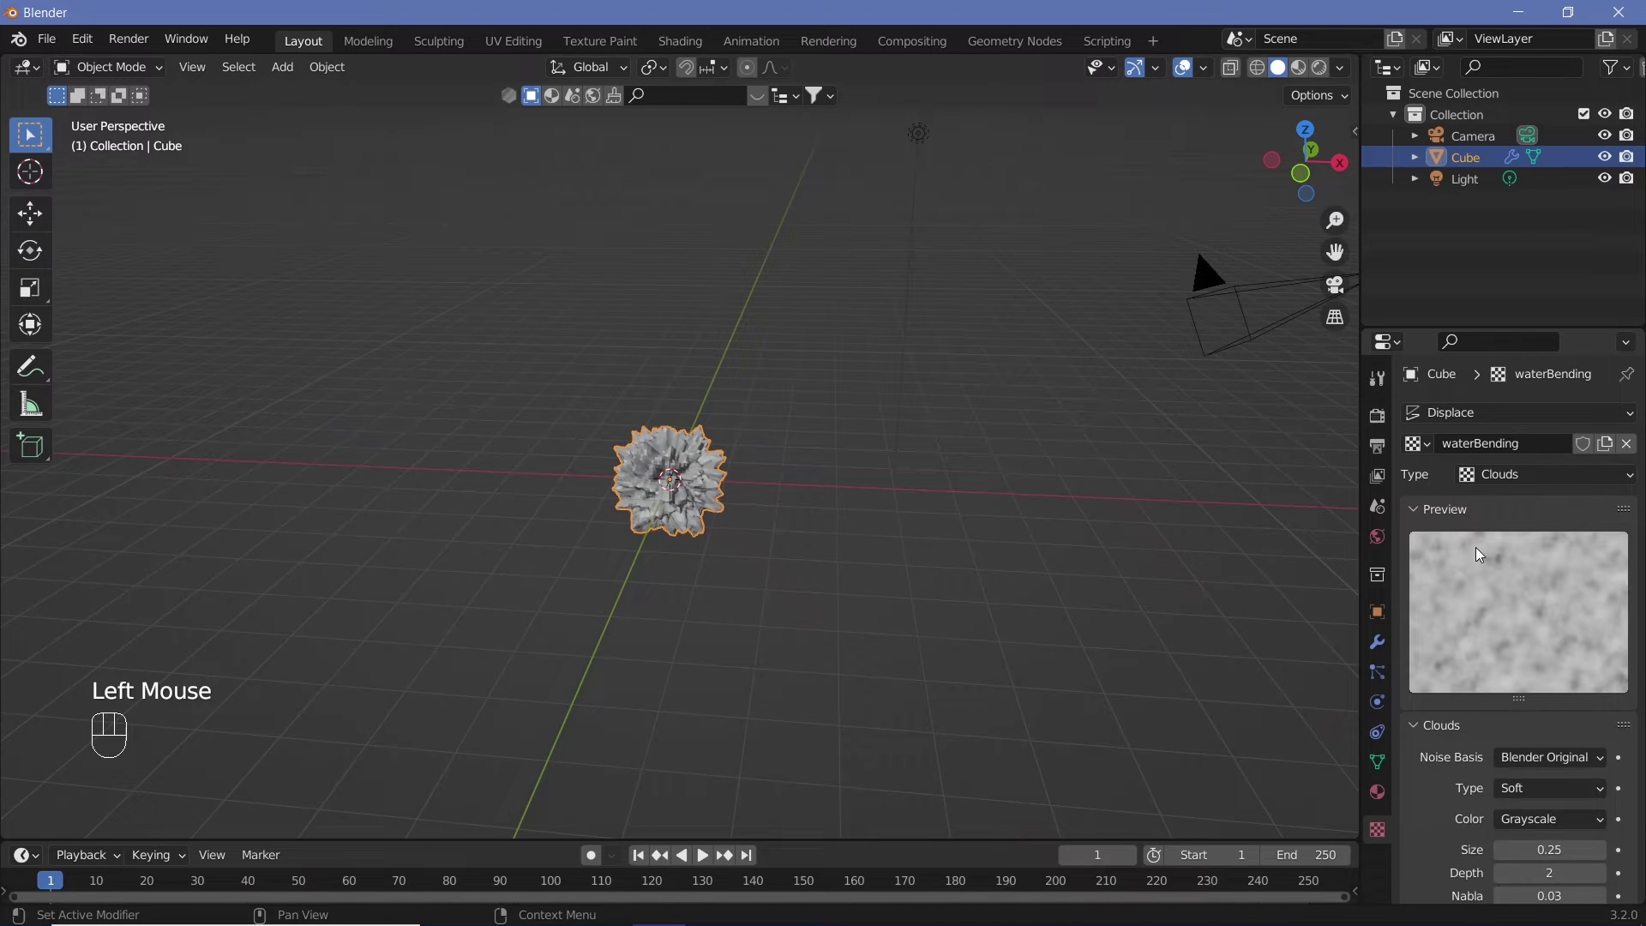
pyautogui.moveTo(711, 551); pyautogui.dragTo(722, 414)
pyautogui.moveTo(737, 501); pyautogui.dragTo(658, 499)
pyautogui.moveTo(803, 525); pyautogui.dragTo(1373, 767)
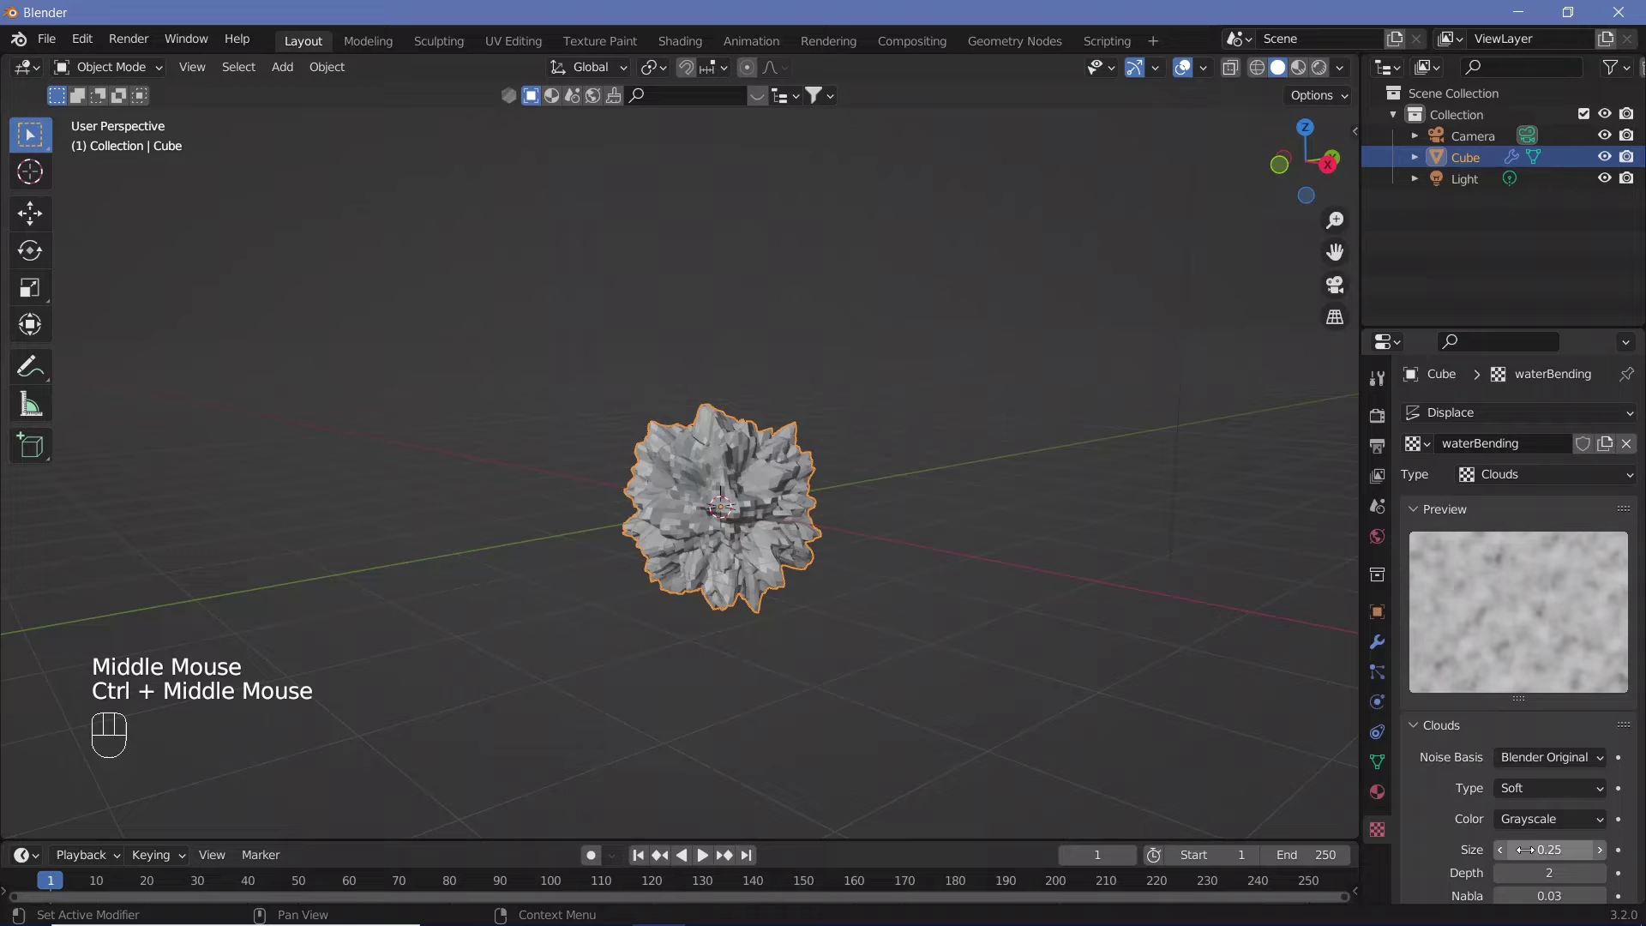
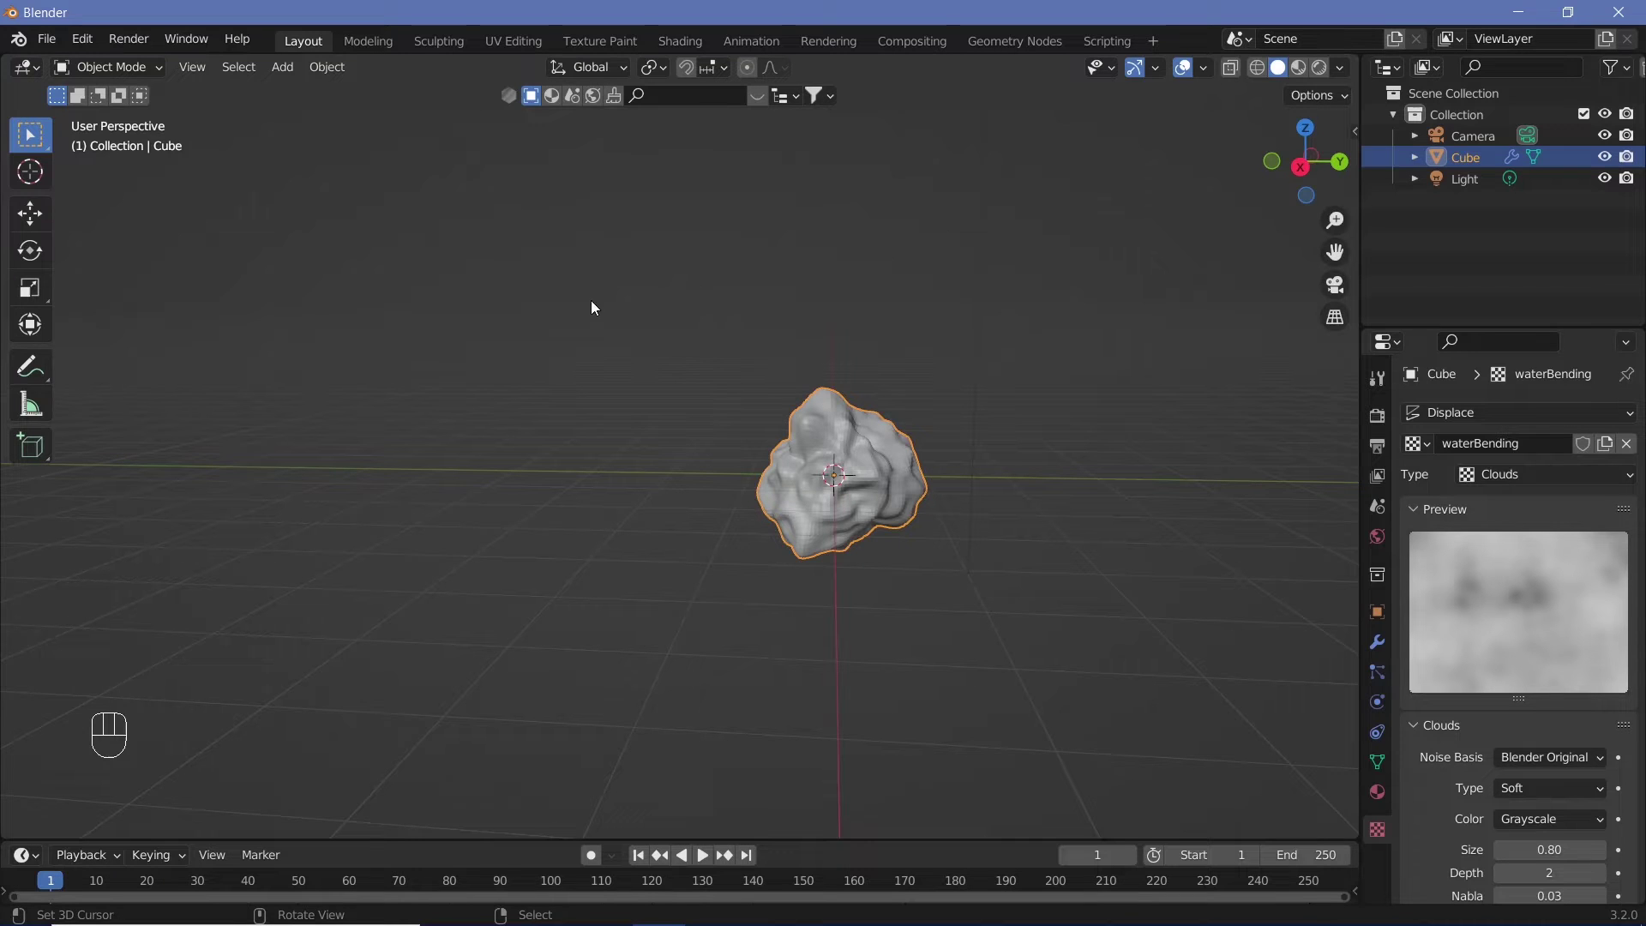
pyautogui.moveTo(343, 63); pyautogui.dragTo(522, 564)
pyautogui.middleClick(788, 610)
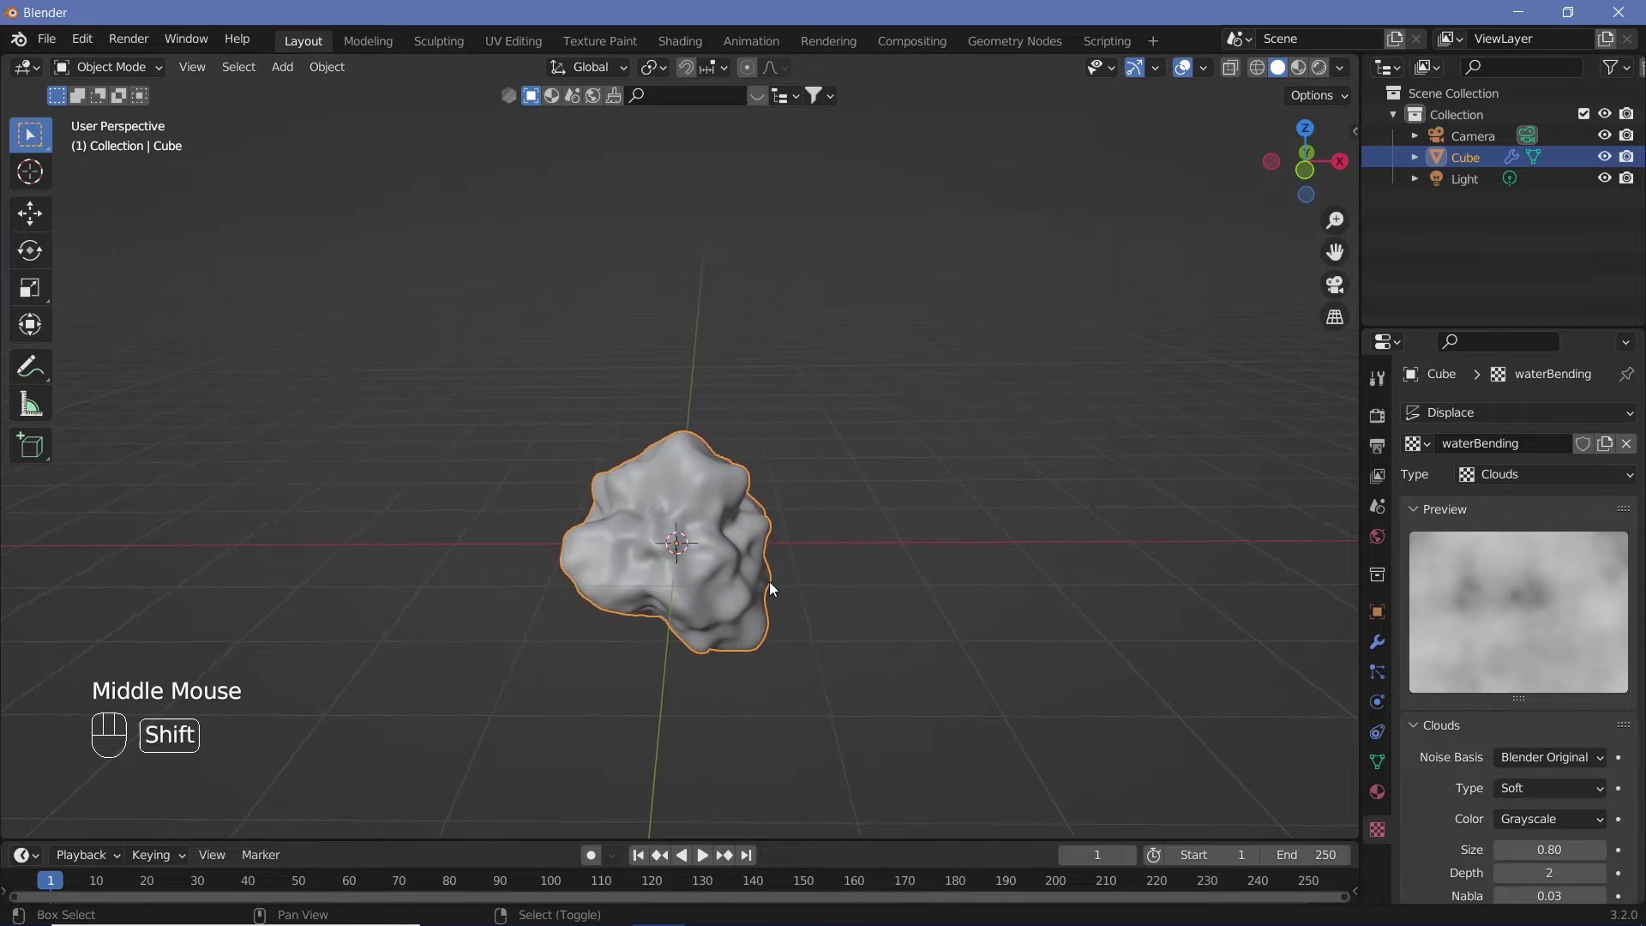
# Add a Plain Axes empty and scale it up around the blob.
pyautogui.press('shift+a')
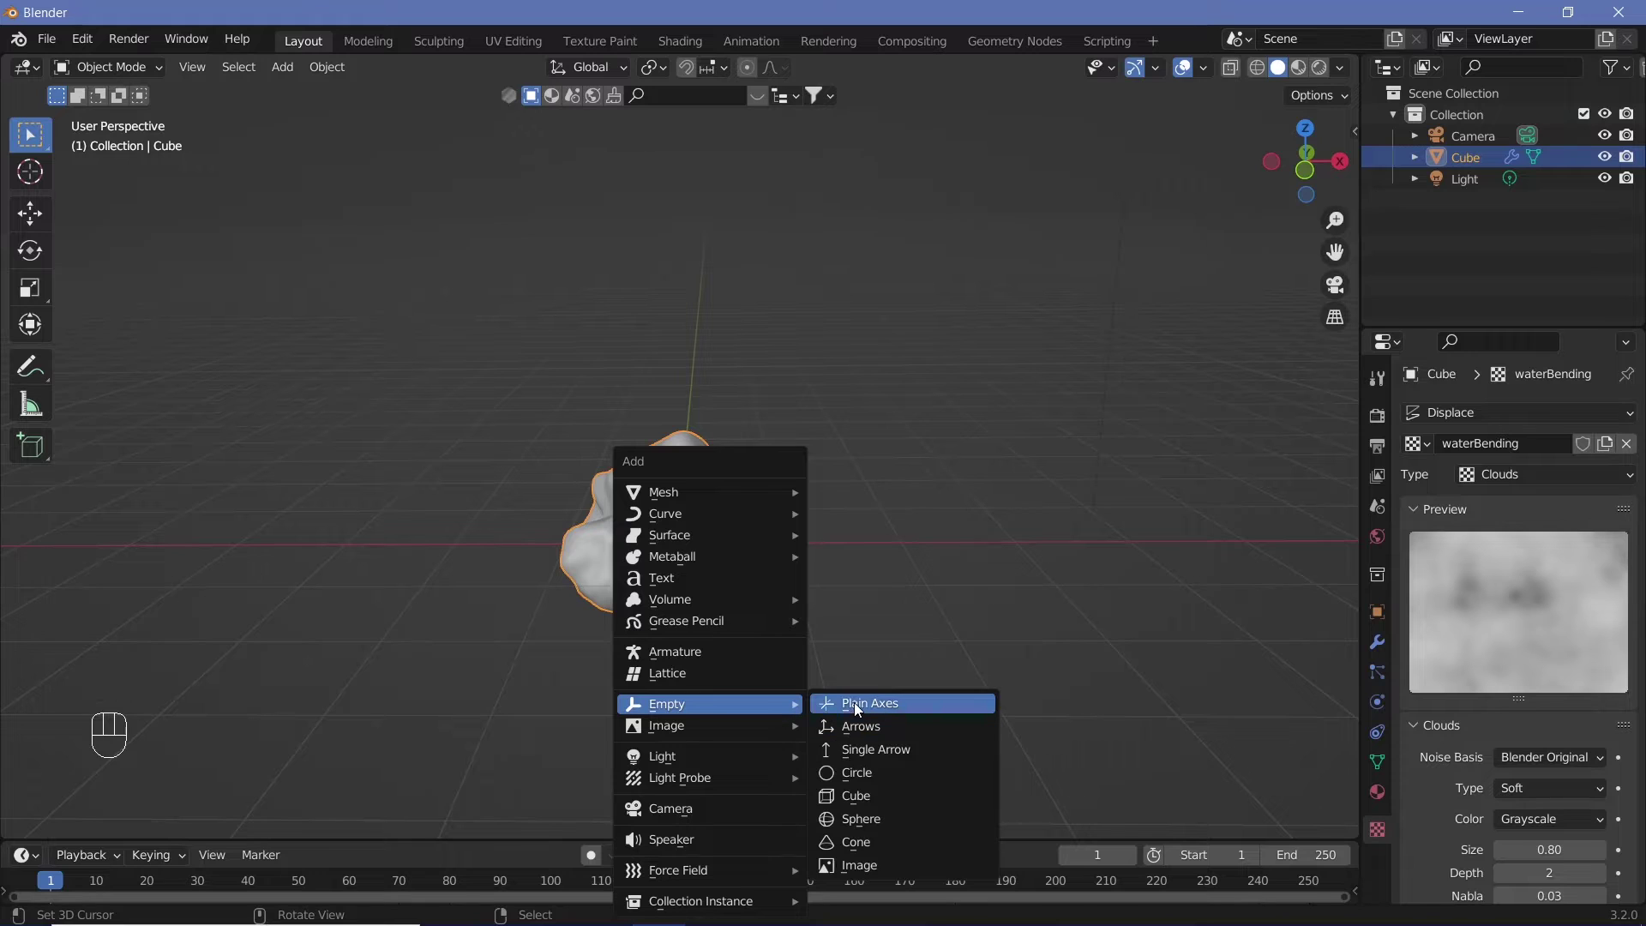
pyautogui.press('x')
pyautogui.rightClick(789, 590)
pyautogui.press('s')
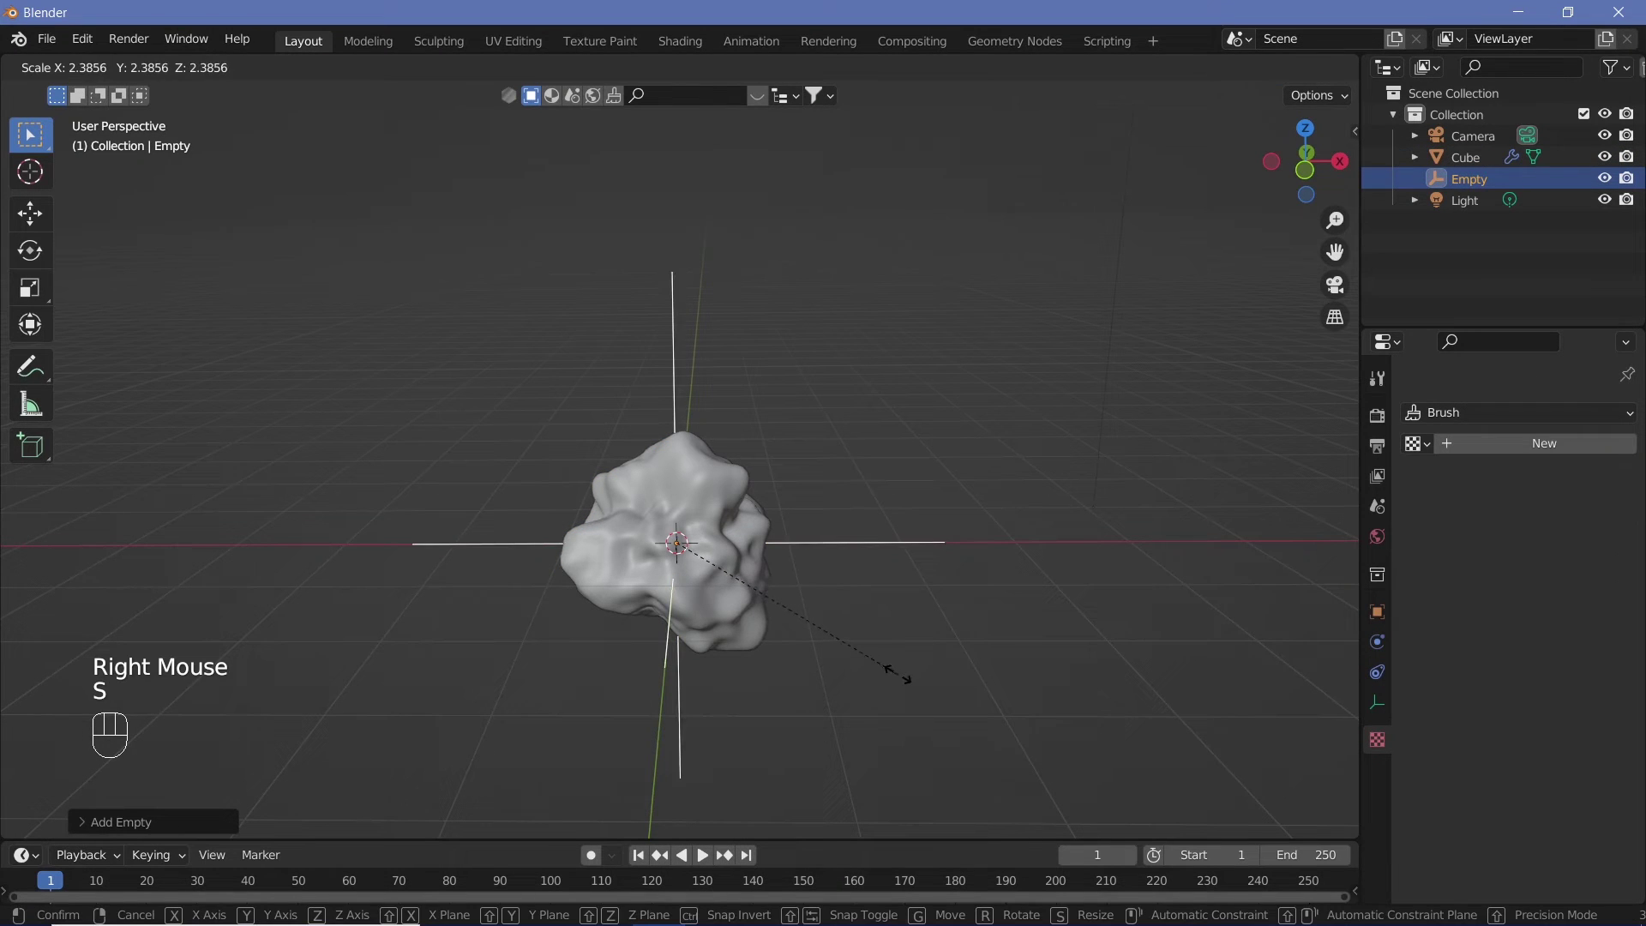
pyautogui.click(907, 683)
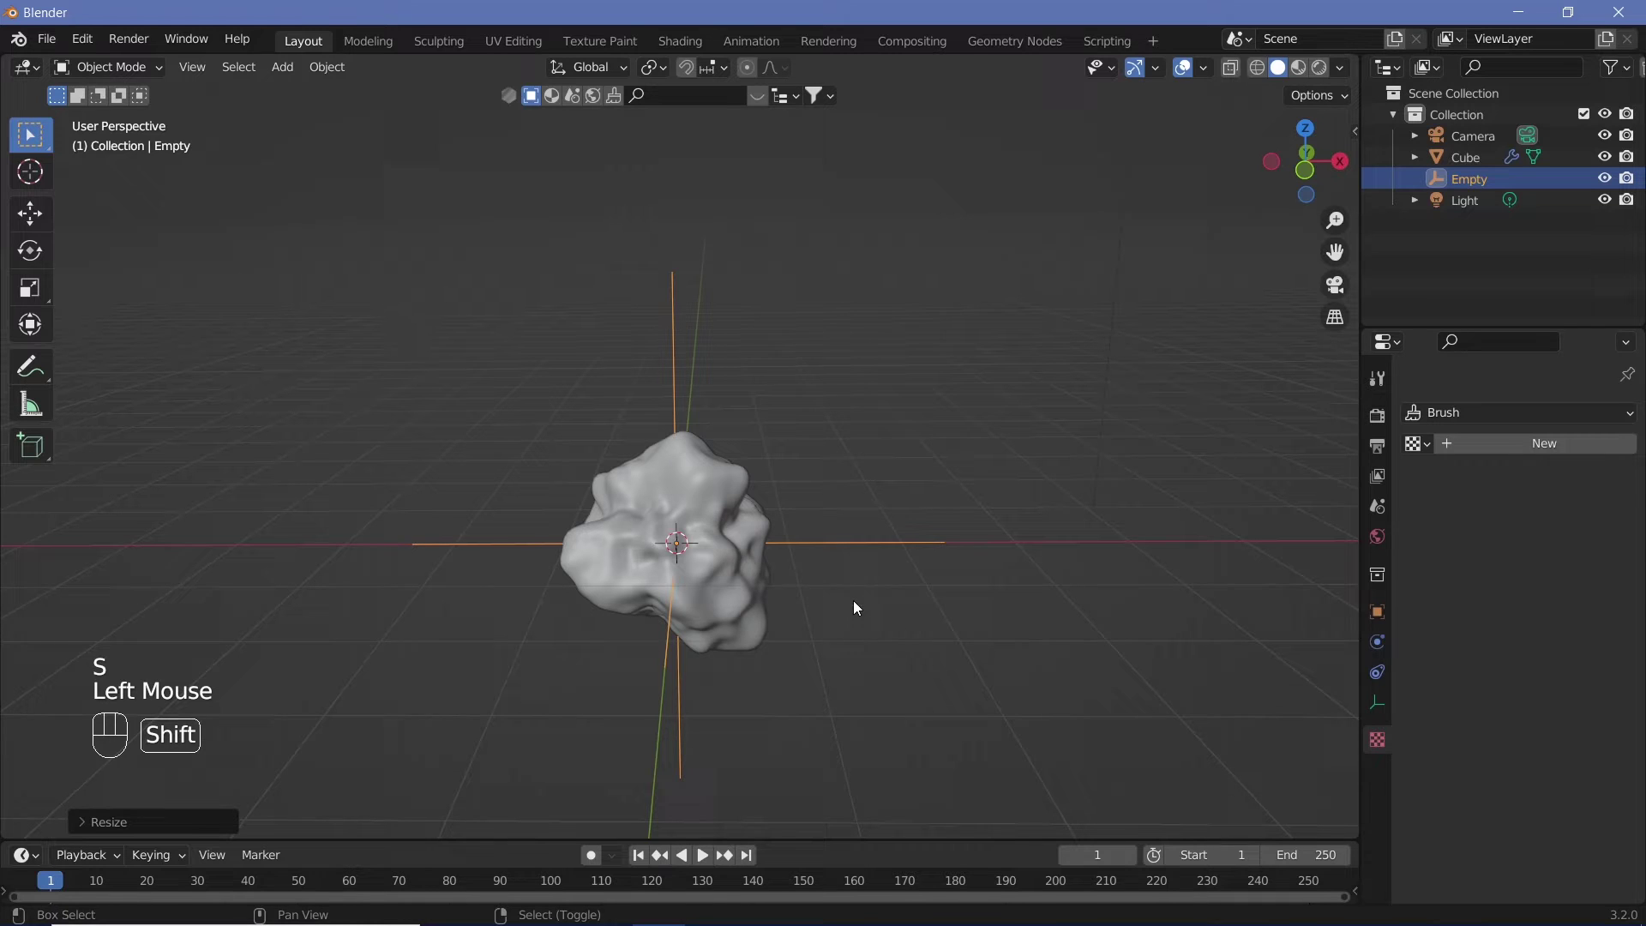
# Add a Bezier circle and scale it large around the blob.
pyautogui.press('shift+a')
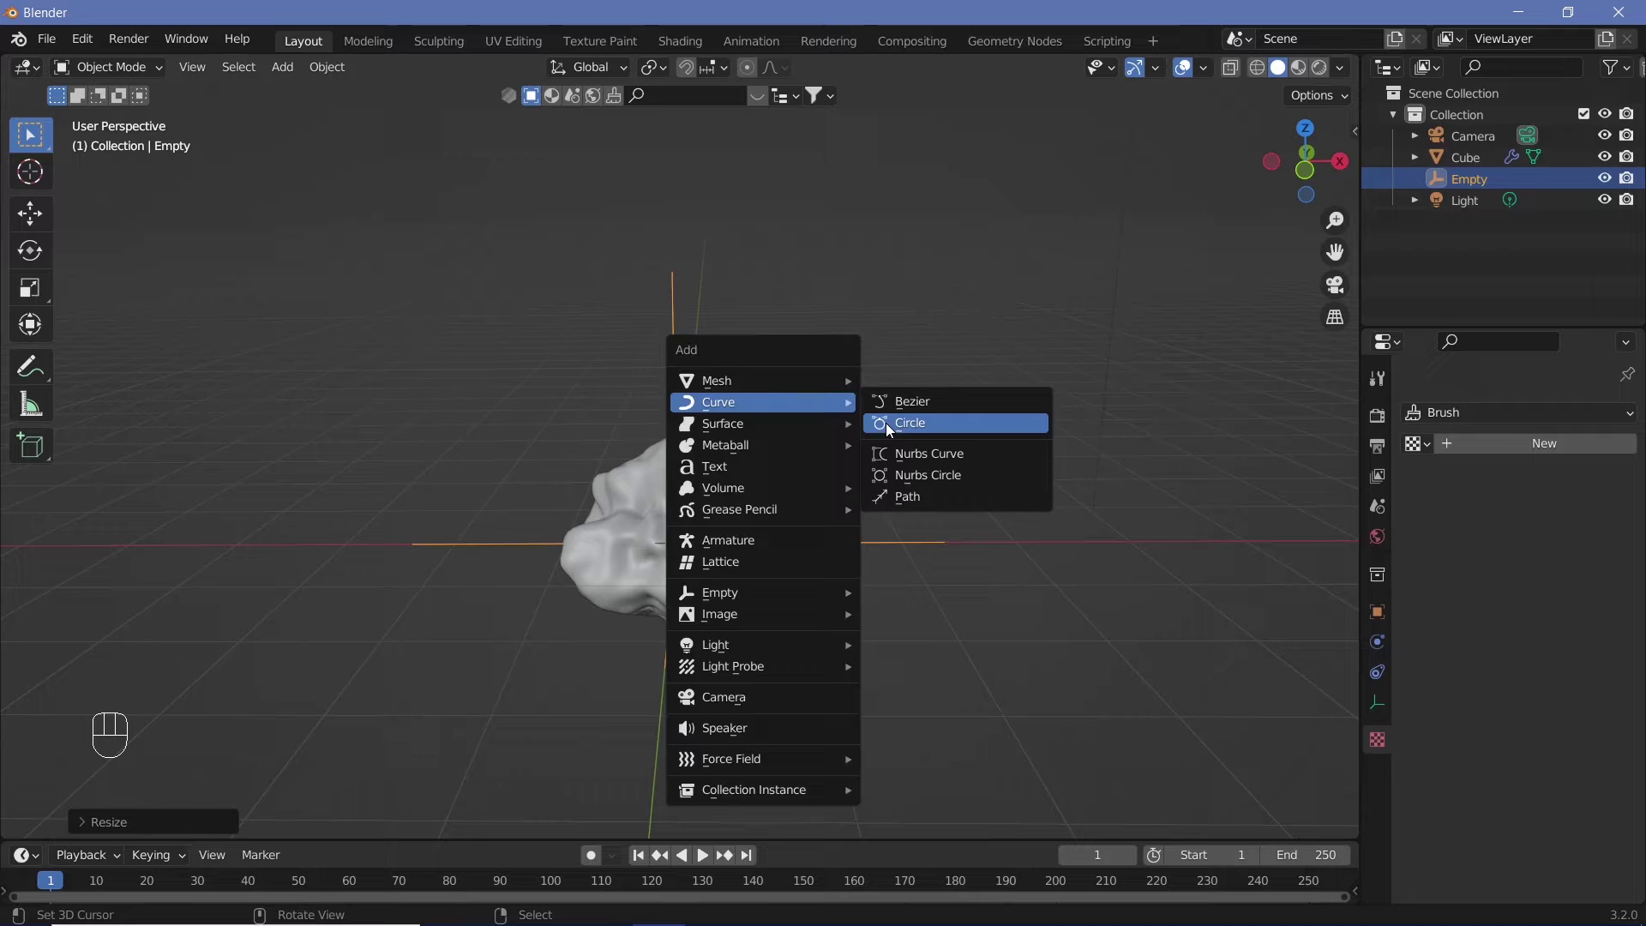
pyautogui.press('s')
pyautogui.click(1232, 816)
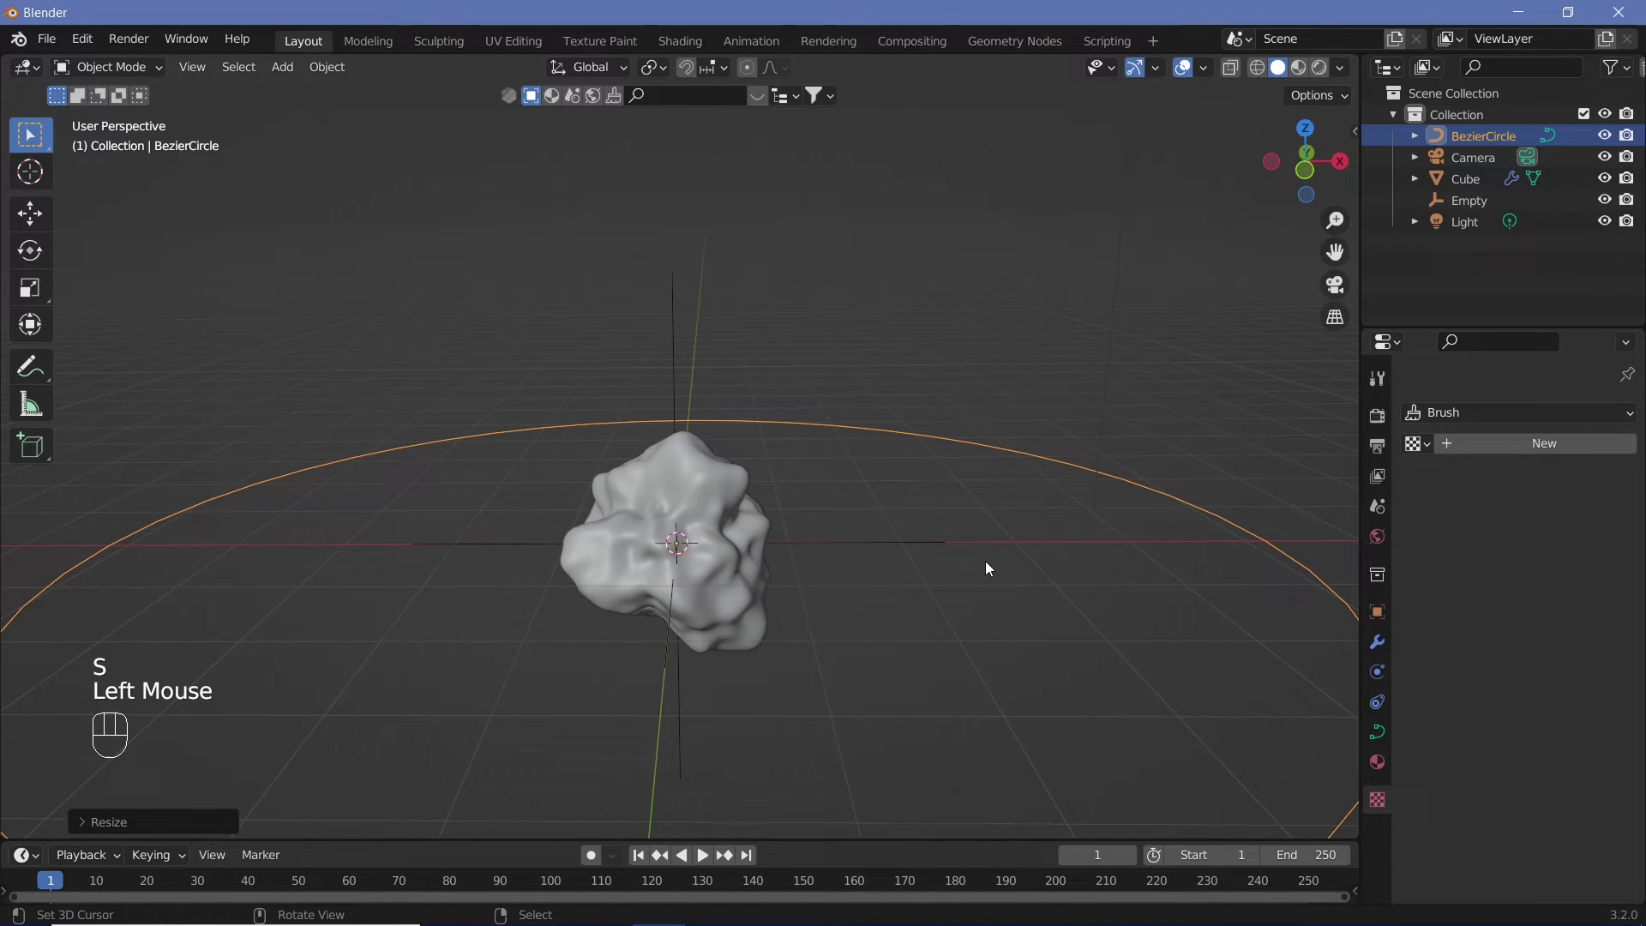
pyautogui.moveTo(1009, 652); pyautogui.dragTo(1011, 698)
pyautogui.moveTo(1011, 698); pyautogui.dragTo(908, 625)
pyautogui.rightClick(823, 517)
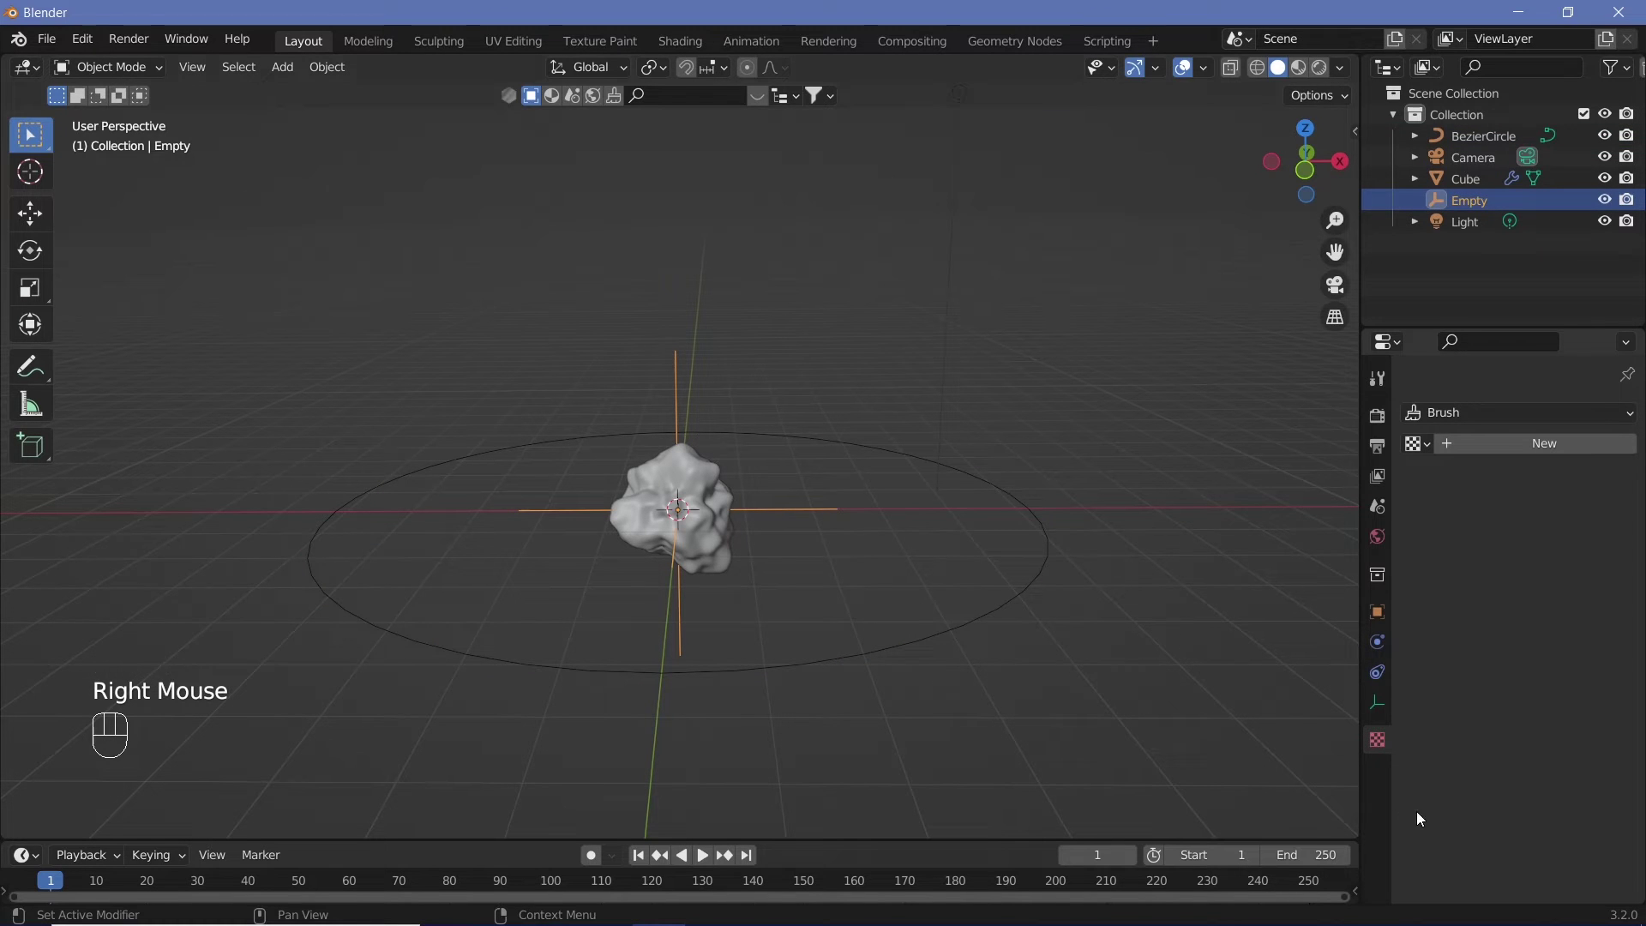
# Give the empty a Follow Path constraint targeting BezierCircle with offset 120.4.
pyautogui.click(1384, 673)
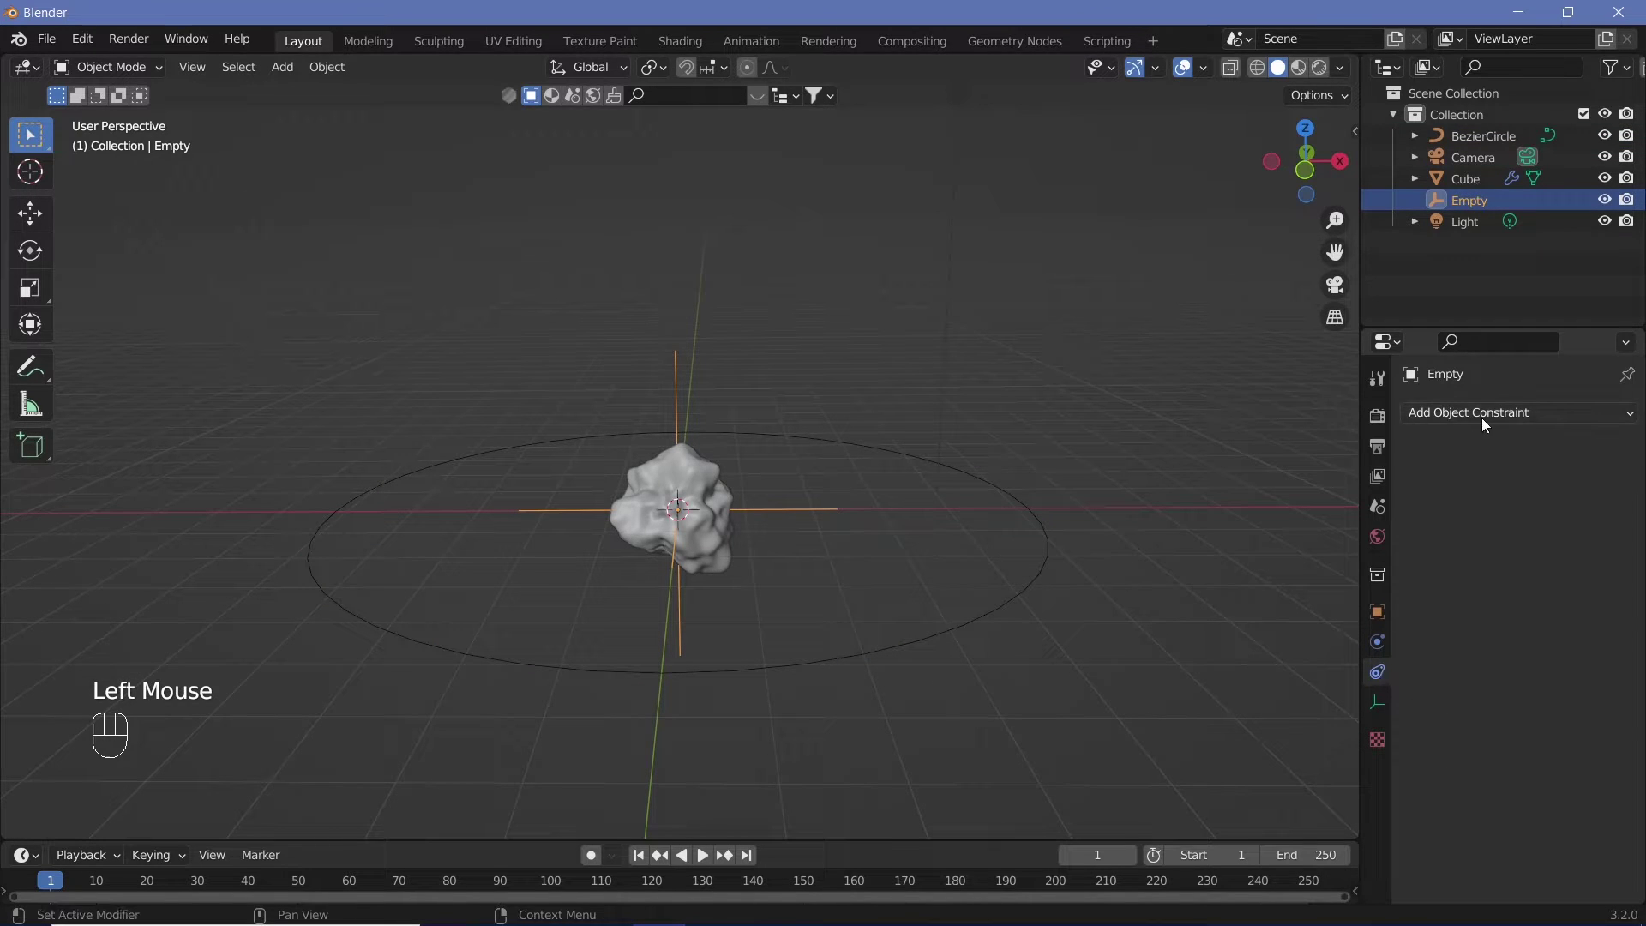
pyautogui.moveTo(1475, 420); pyautogui.dragTo(1485, 779)
pyautogui.click(1384, 673)
pyautogui.moveTo(1474, 417); pyautogui.dragTo(1581, 575)
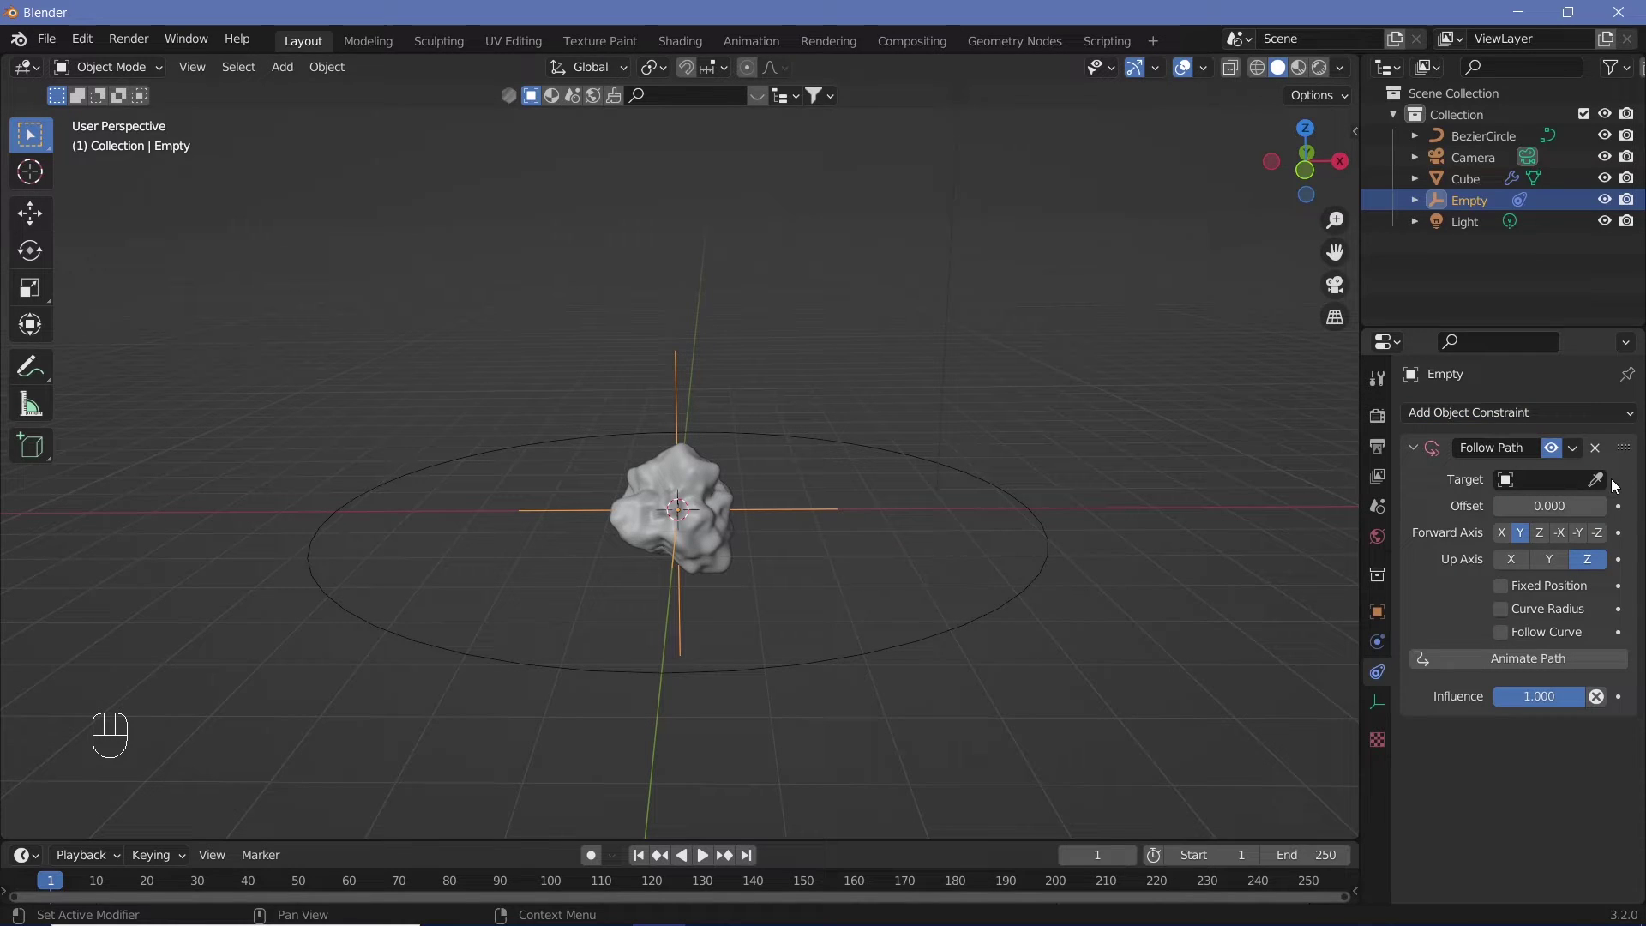
pyautogui.click(1608, 483)
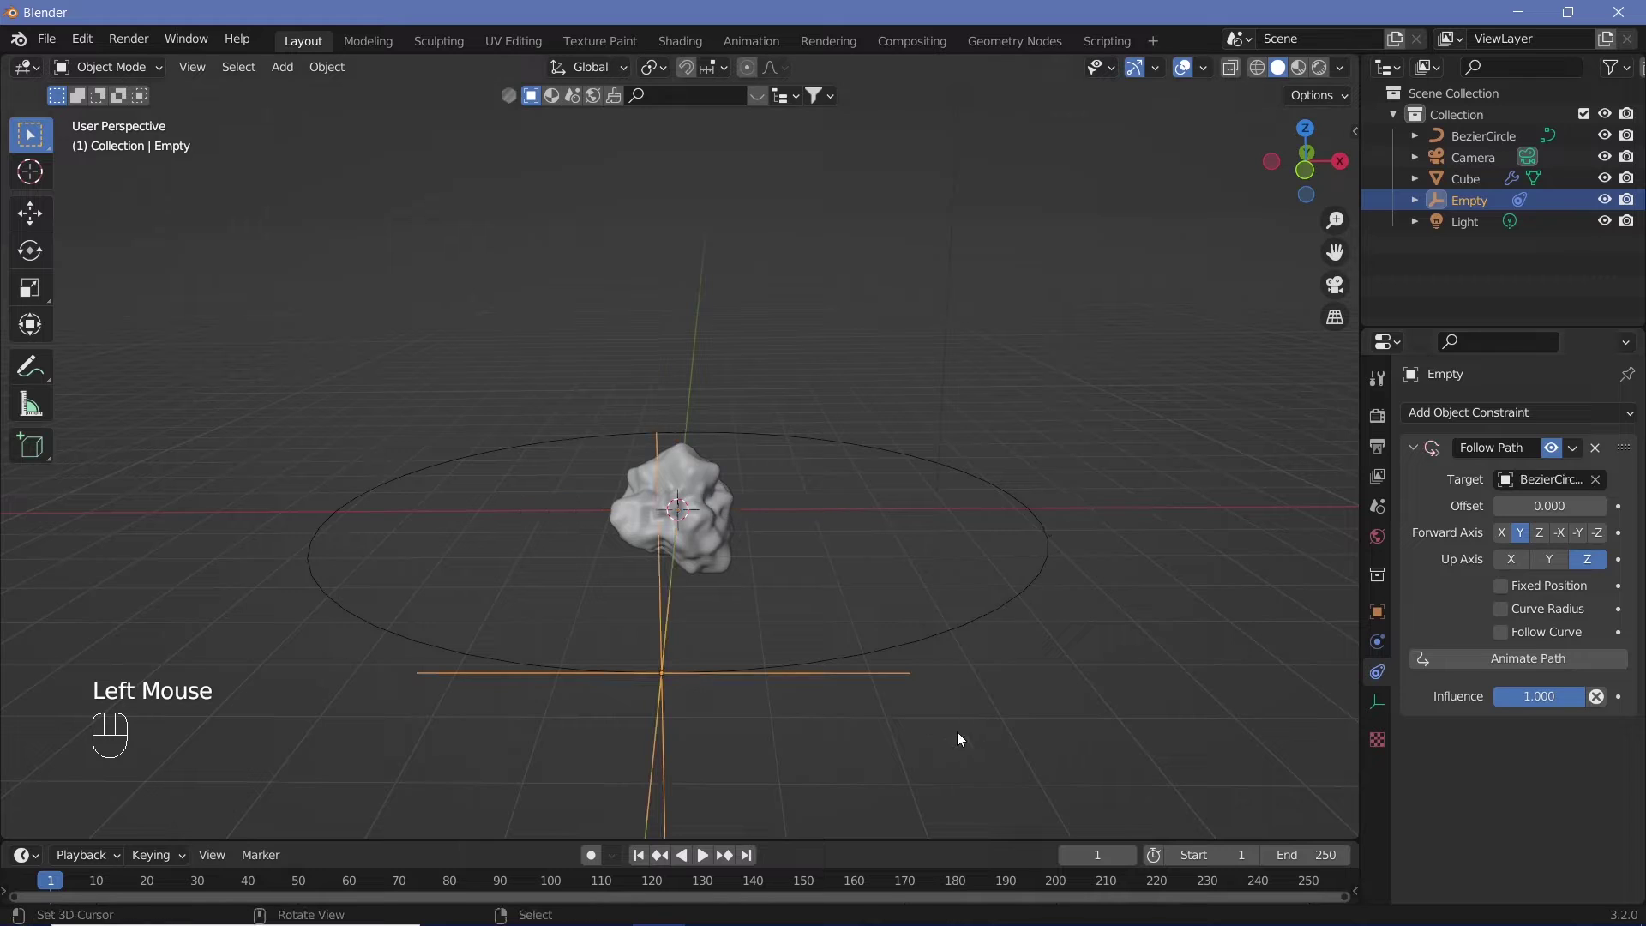
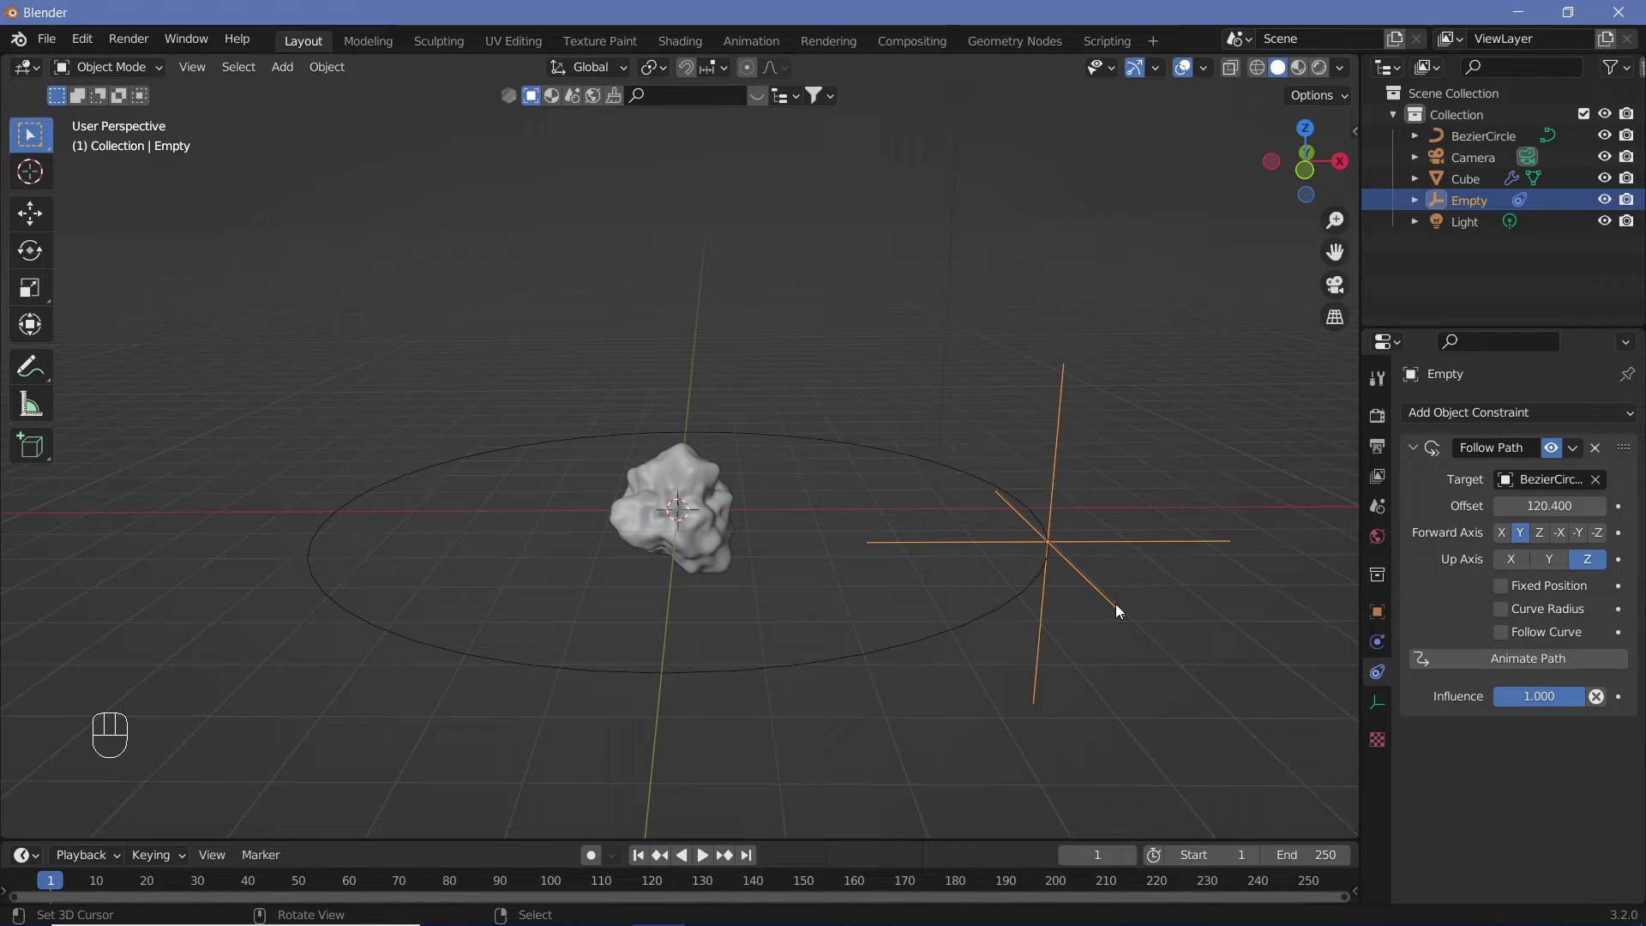
# Set the cube's Displace coordinates to Object using the Empty, then resize the Empty.
pyautogui.rightClick(728, 516)
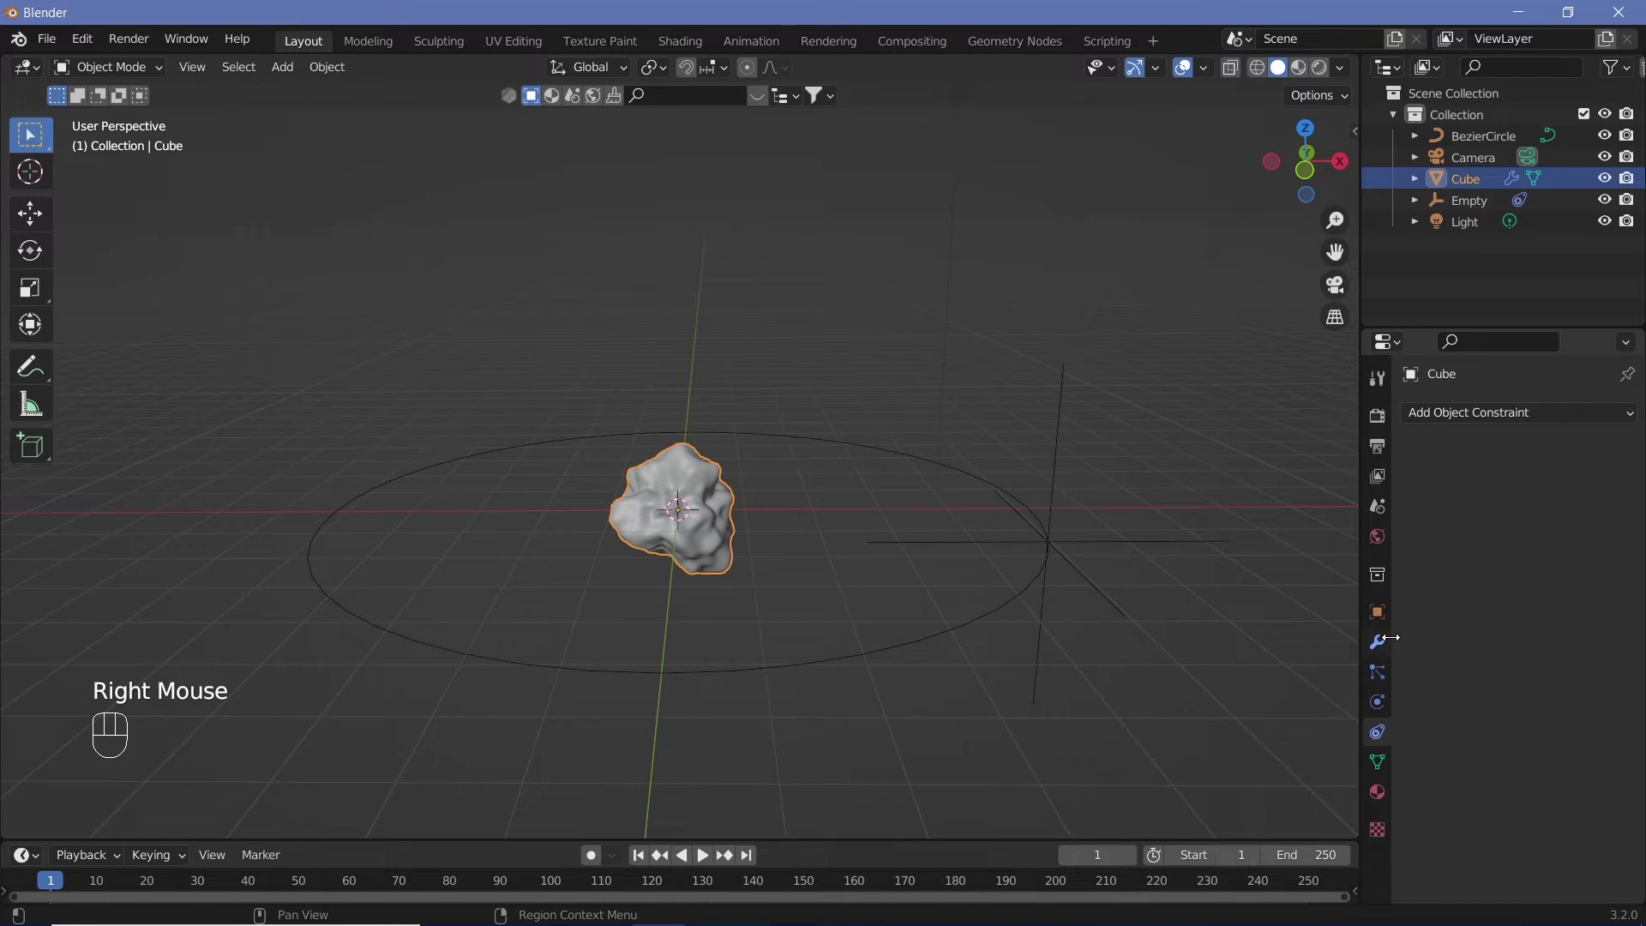
pyautogui.click(1390, 643)
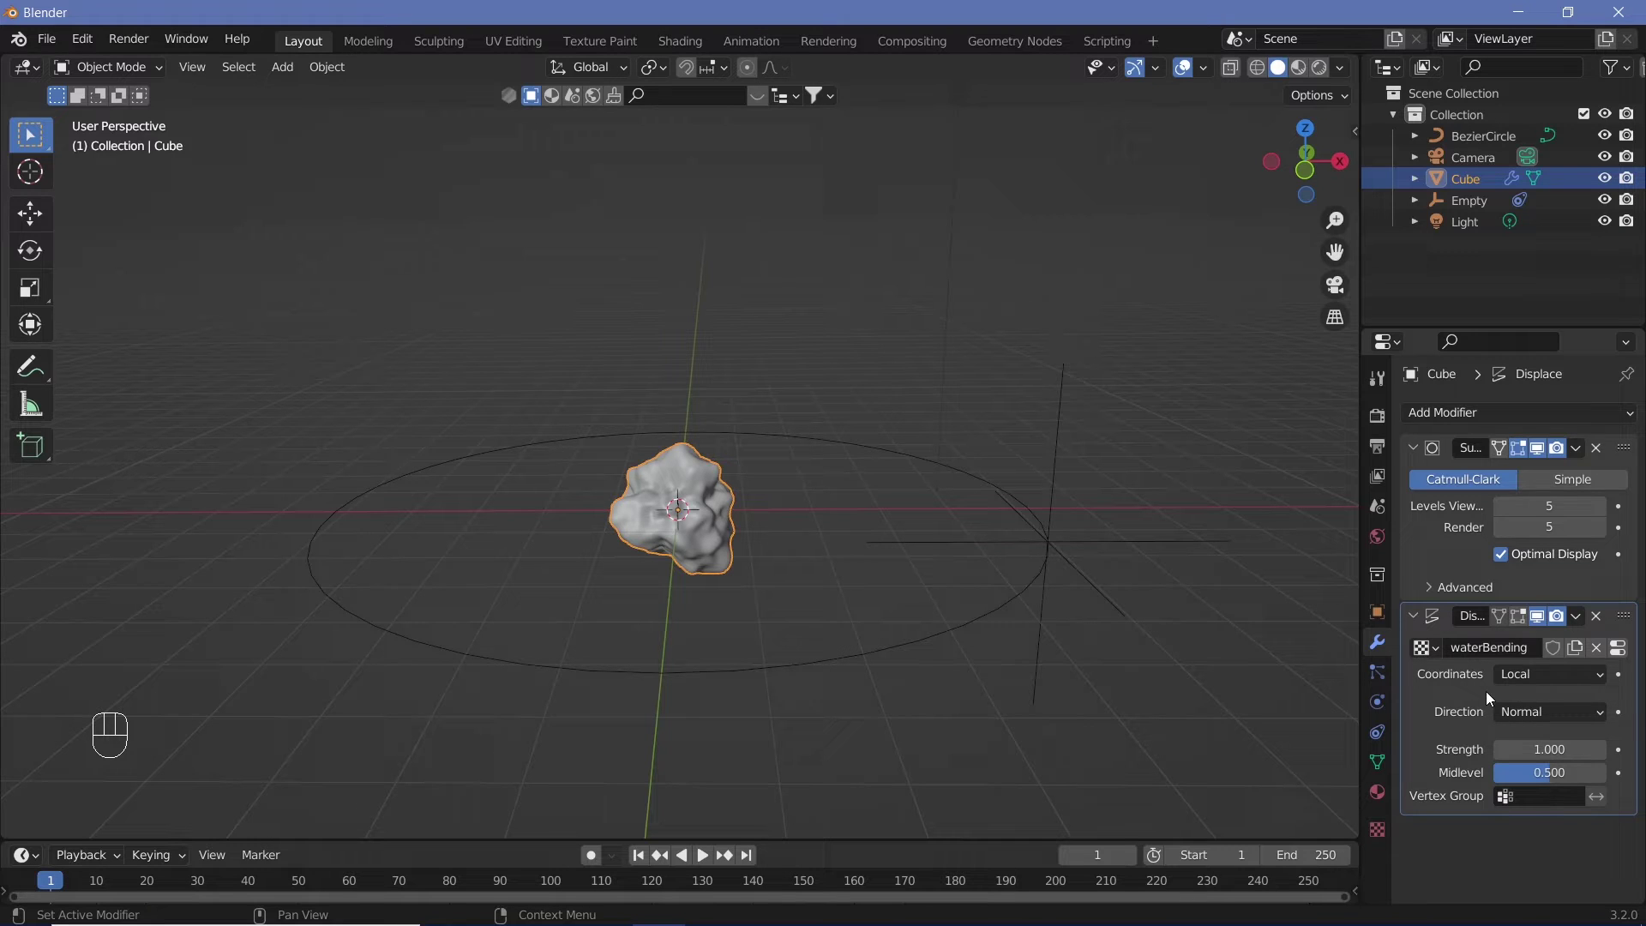
pyautogui.moveTo(1524, 675); pyautogui.dragTo(1511, 745)
pyautogui.click(1606, 706)
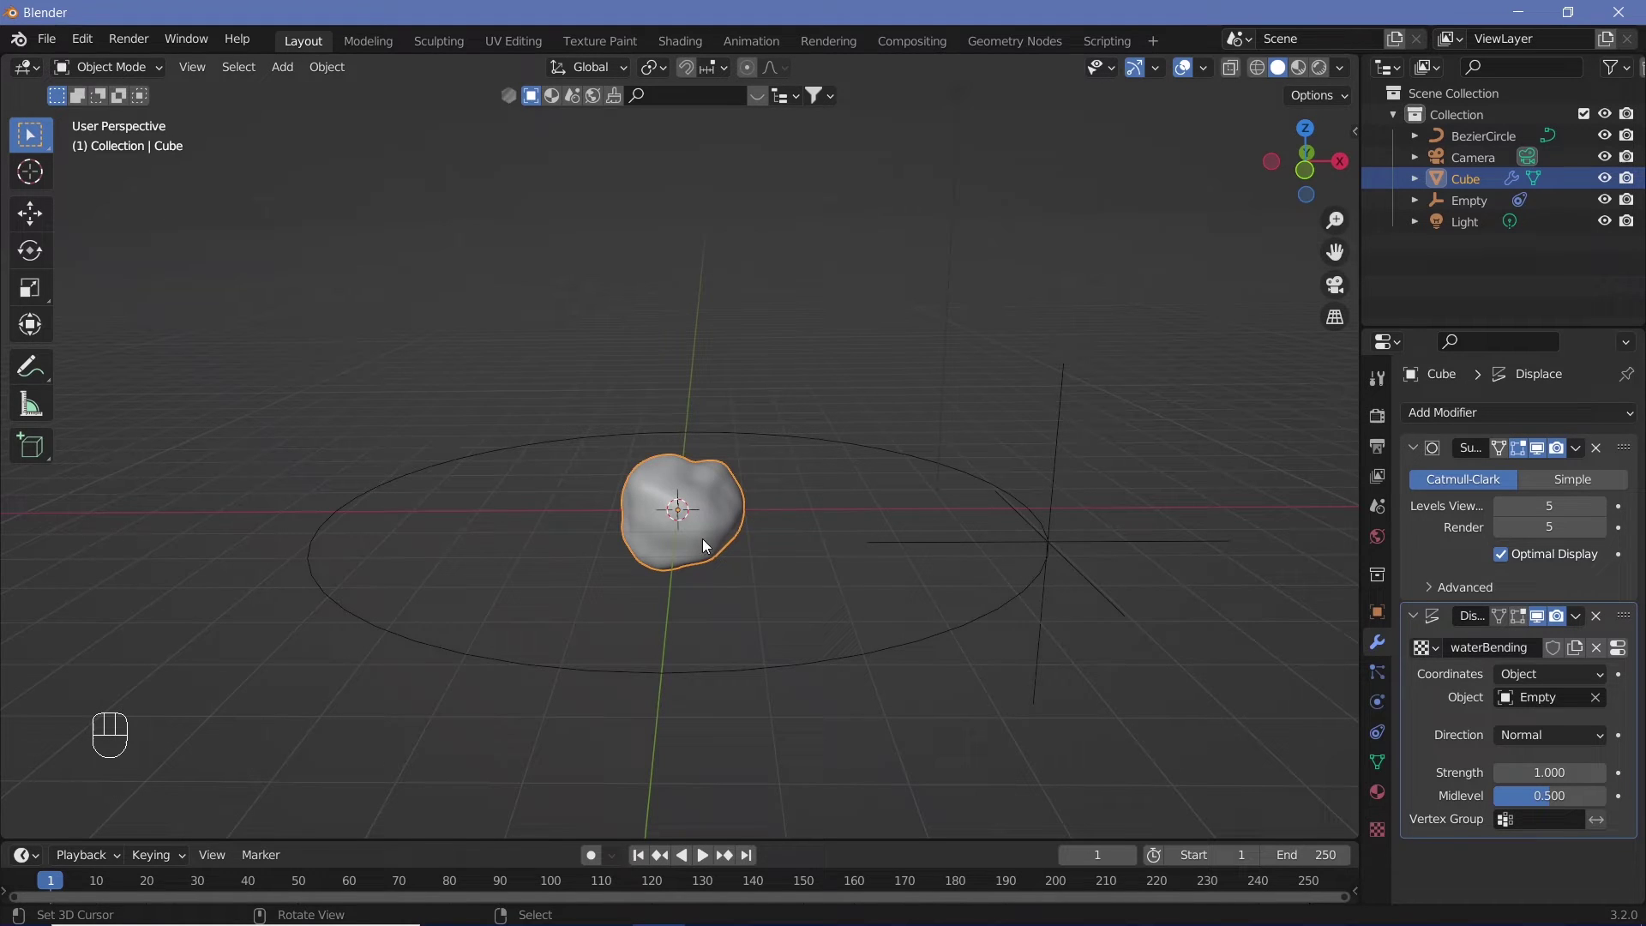
pyautogui.moveTo(1158, 551); pyautogui.dragTo(1230, 607)
pyautogui.press('s')
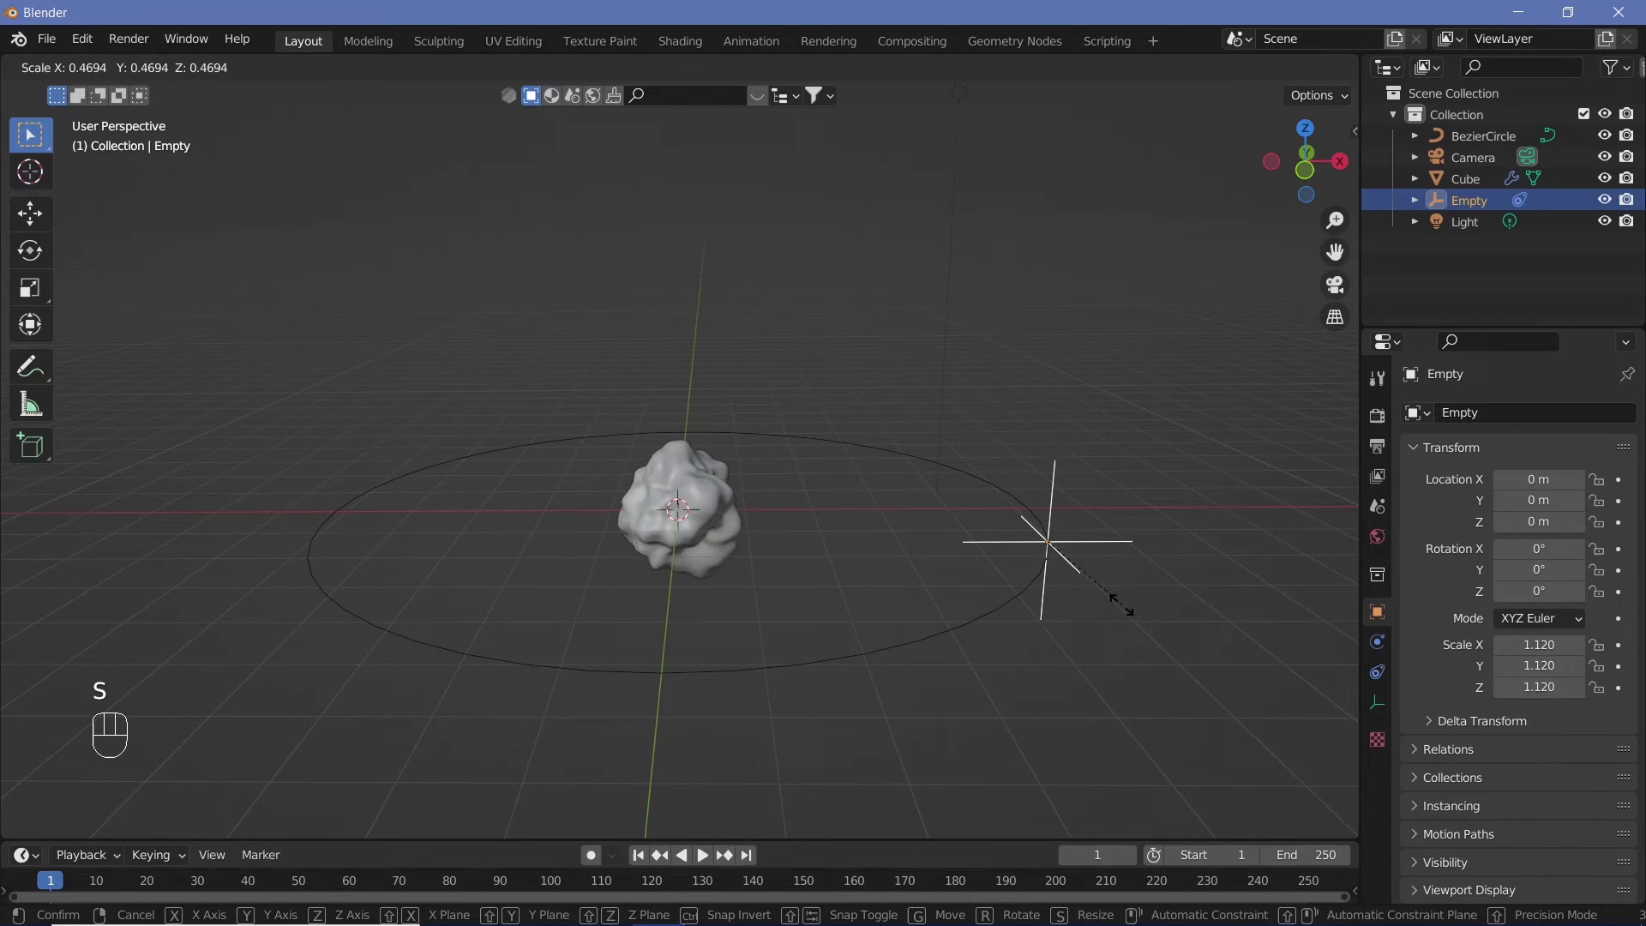
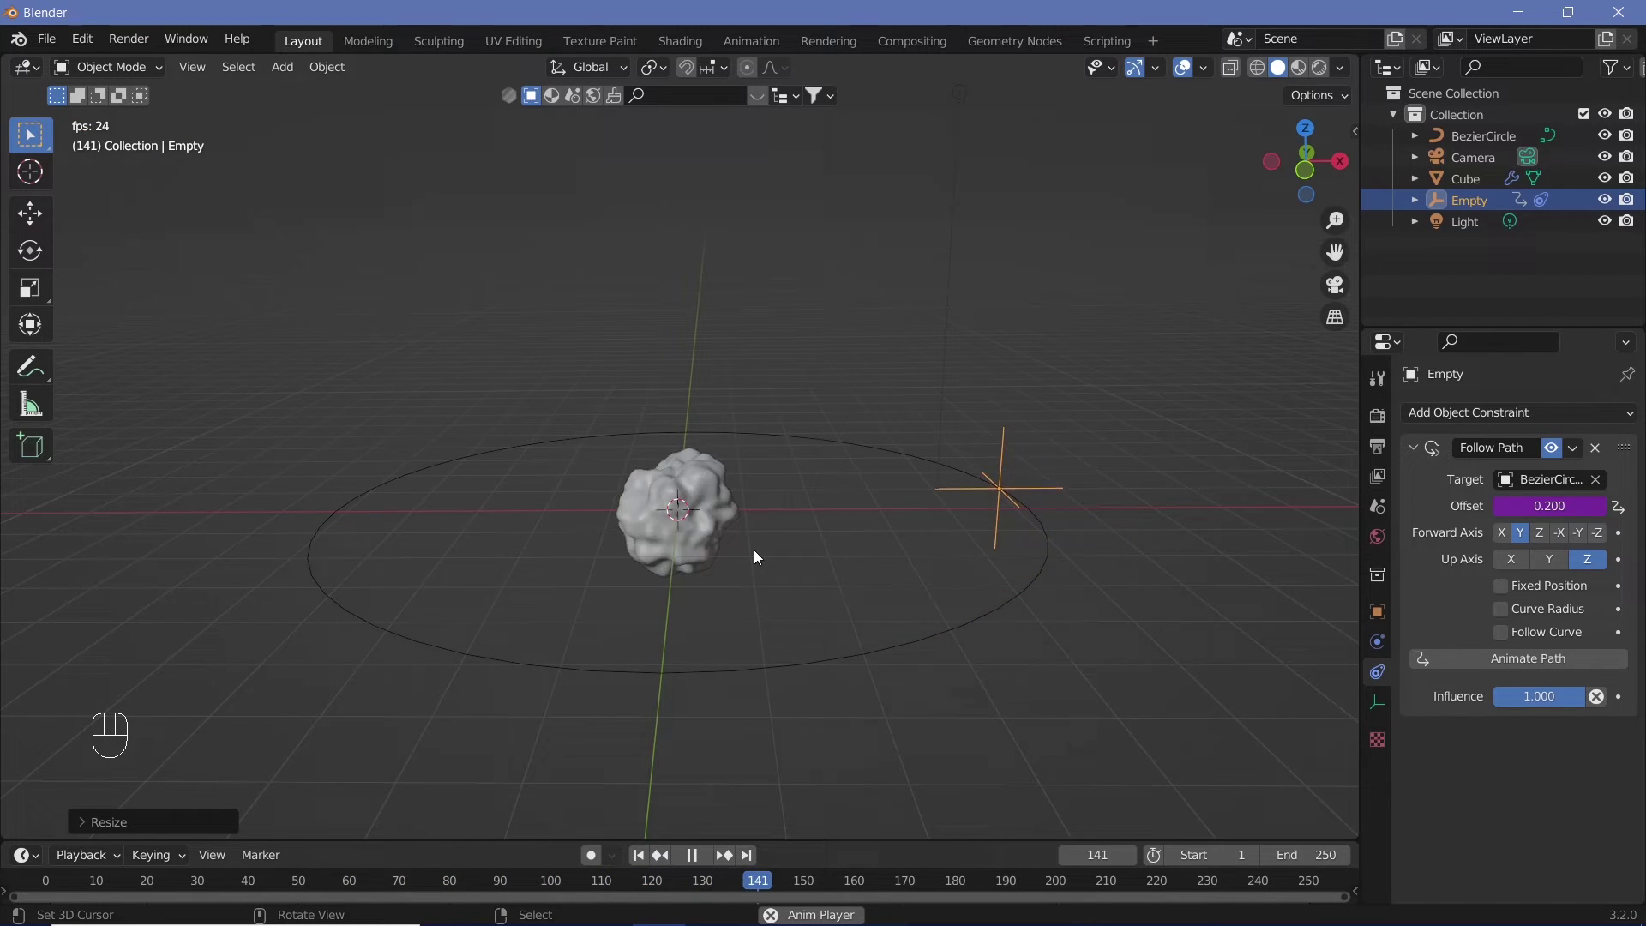
# Play back the keyframed Follow Path offset animation and stop at frame 167.
pyautogui.press('shift+space')
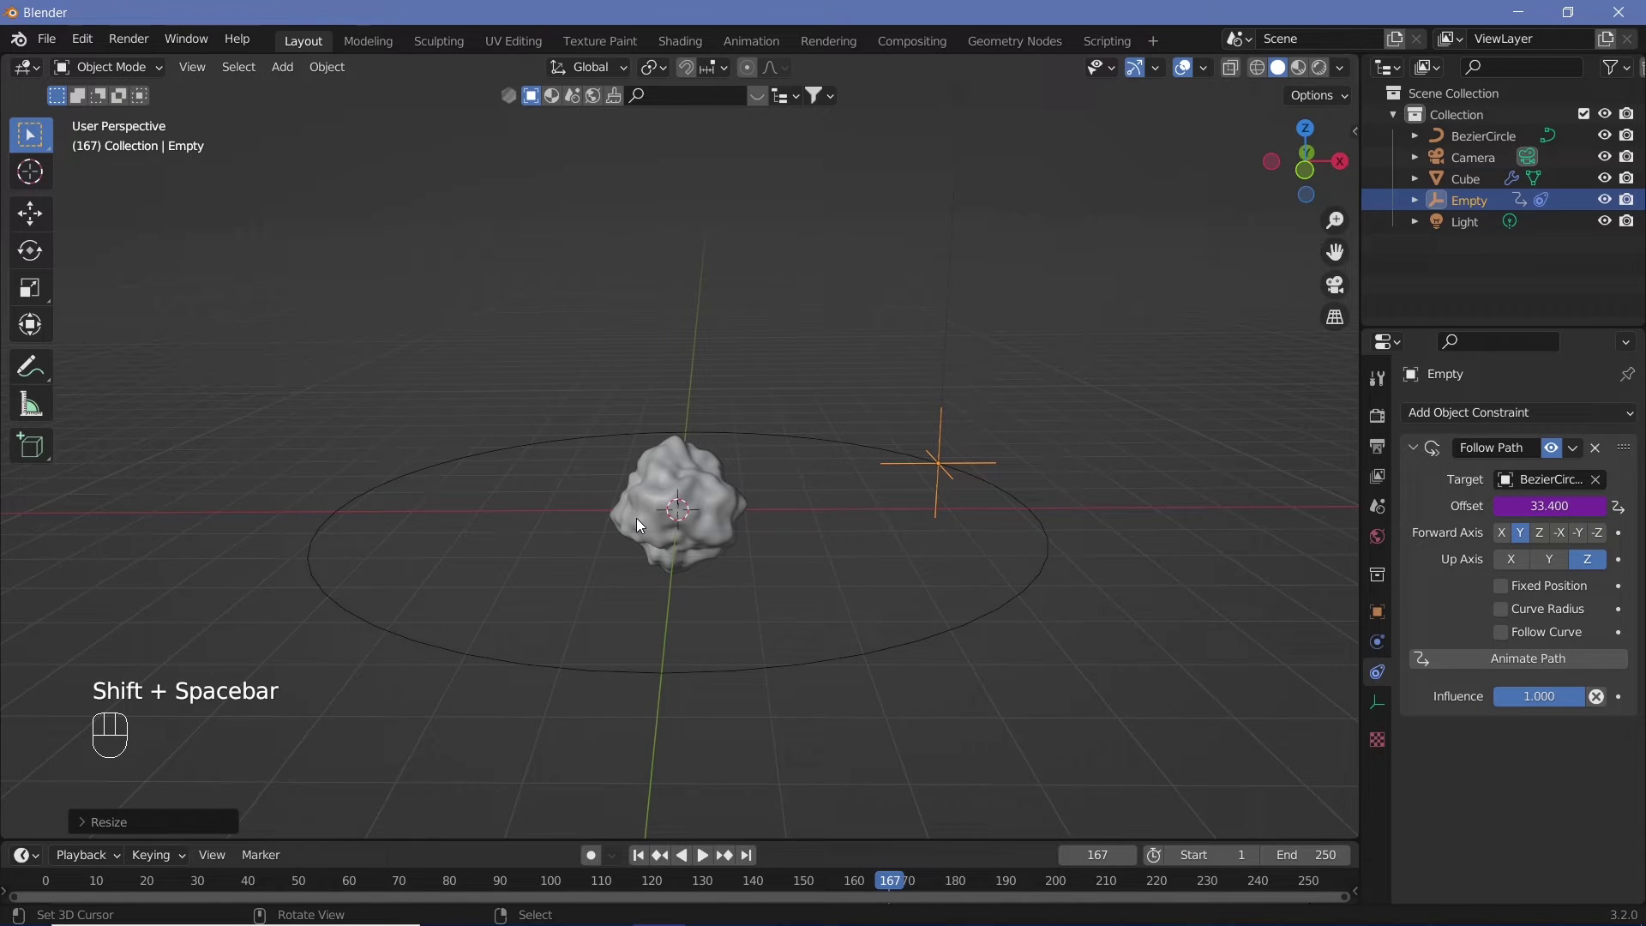
# Reset the camera's rotation and location, then rotate it 90° on X.
pyautogui.press('KP_0')
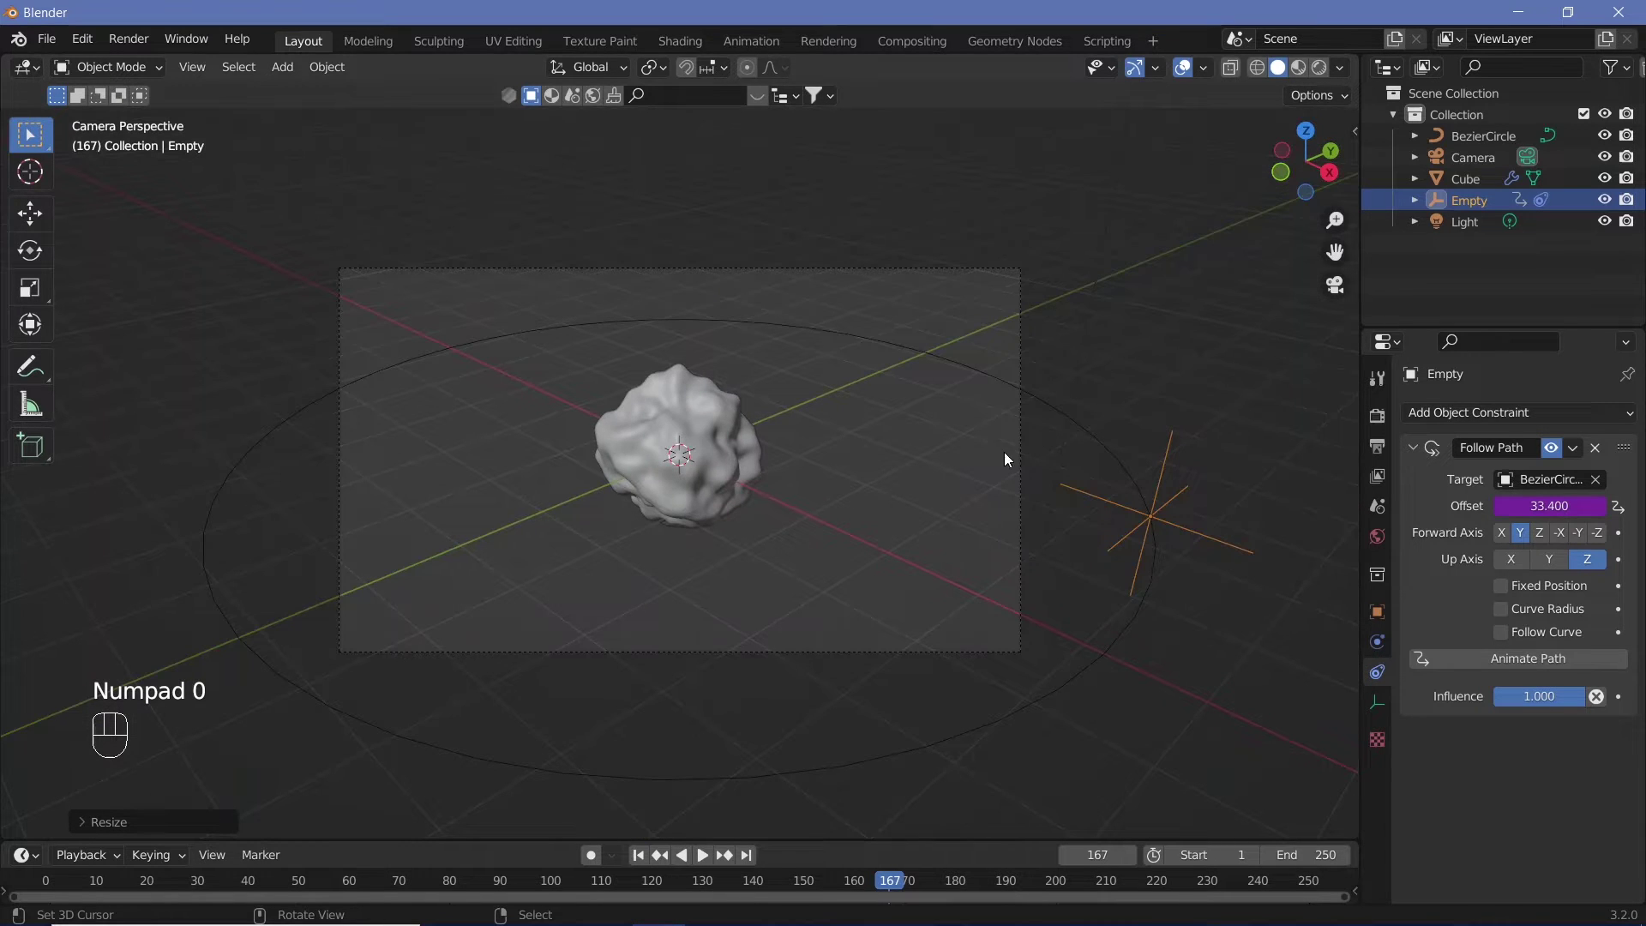
pyautogui.rightClick(1022, 453)
pyautogui.click(1378, 615)
pyautogui.press('alt+r')
pyautogui.press('alt+g')
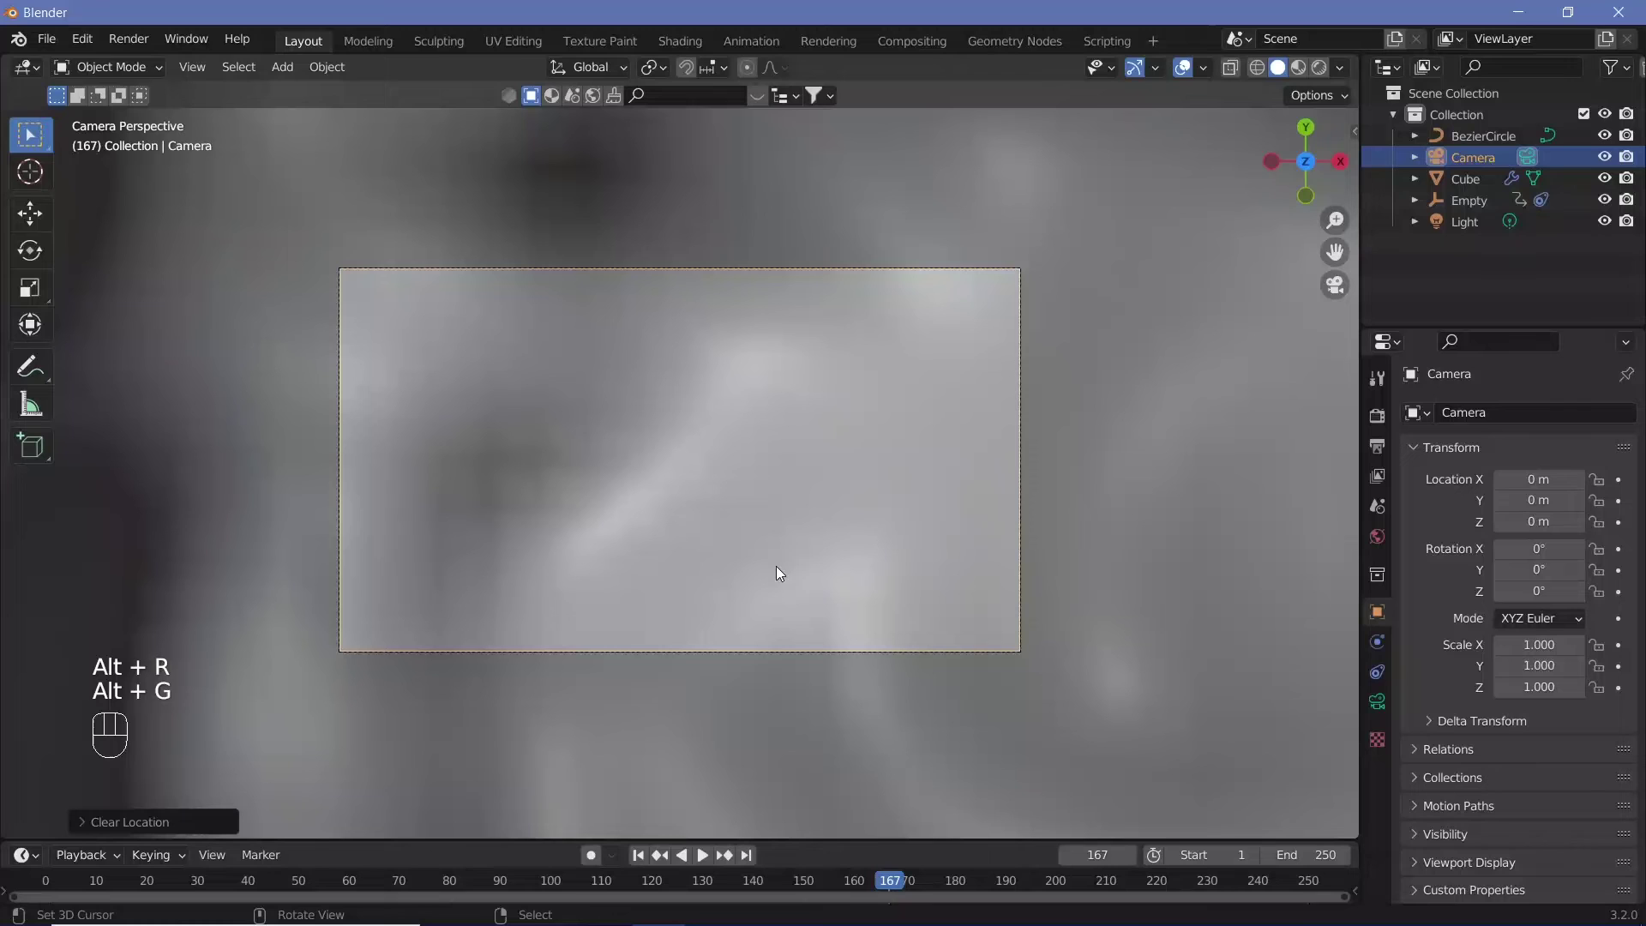
pyautogui.press('r')
pyautogui.press('x')
pyautogui.press('9')
pyautogui.press('0')
pyautogui.press('Return')
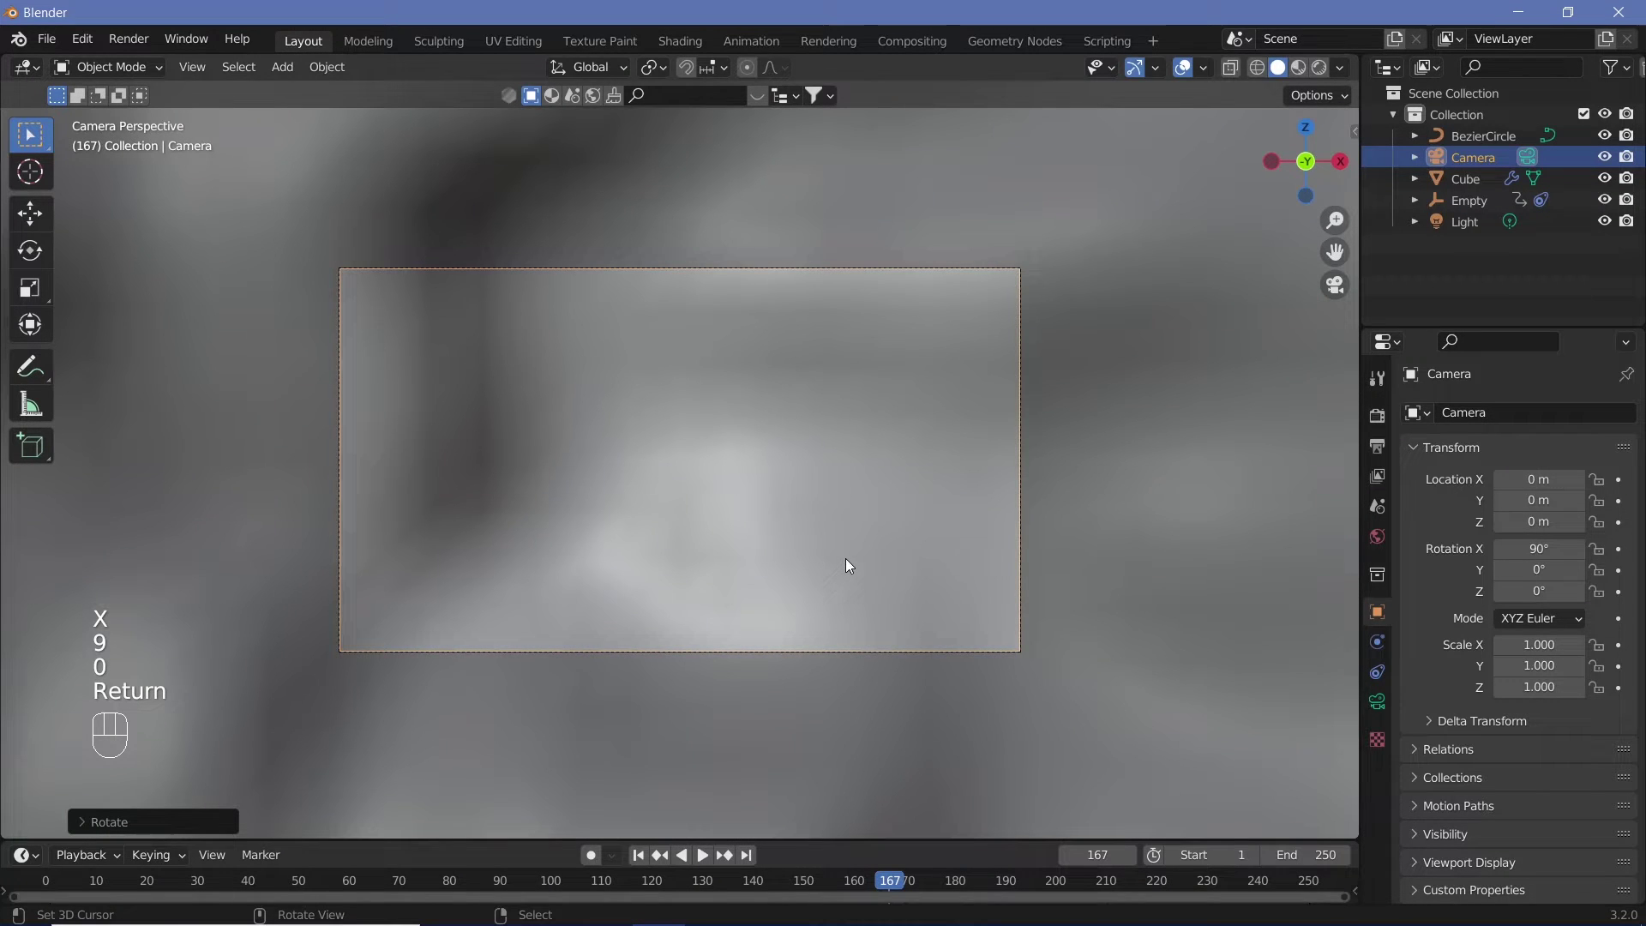
# Move the camera along Y to about -7.6 m so the blob fills the shot.
pyautogui.press('g')
pyautogui.press('y')
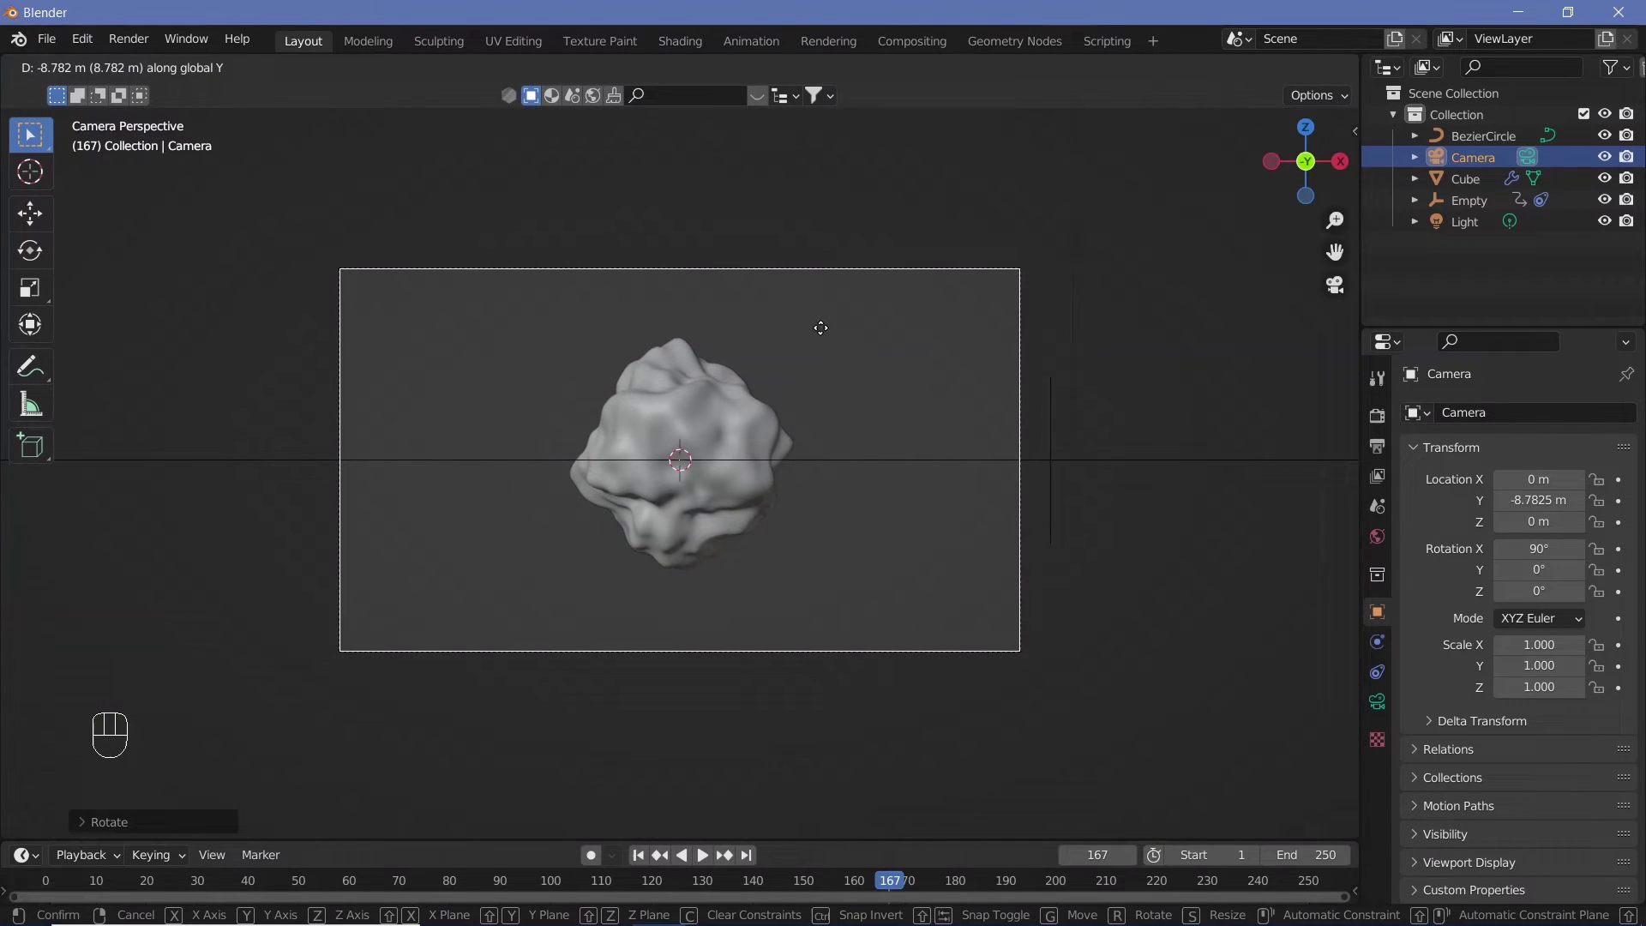
pyautogui.click(829, 349)
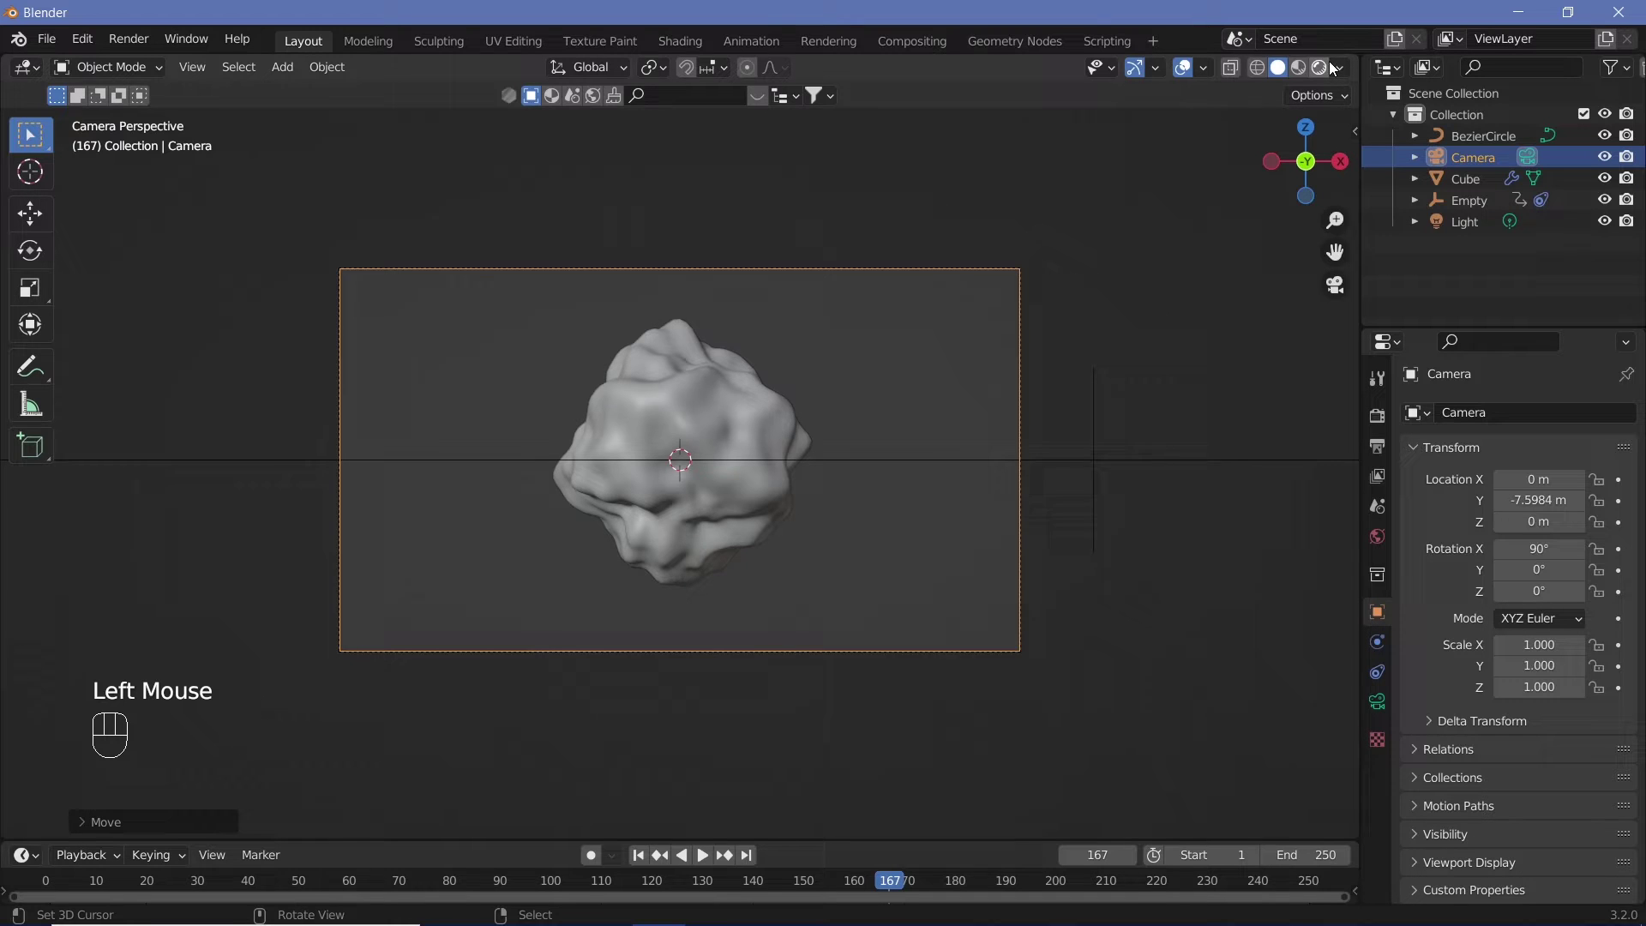
# Select the point light, reset it to the origin and raise it straight above the blob.
pyautogui.click(1333, 69)
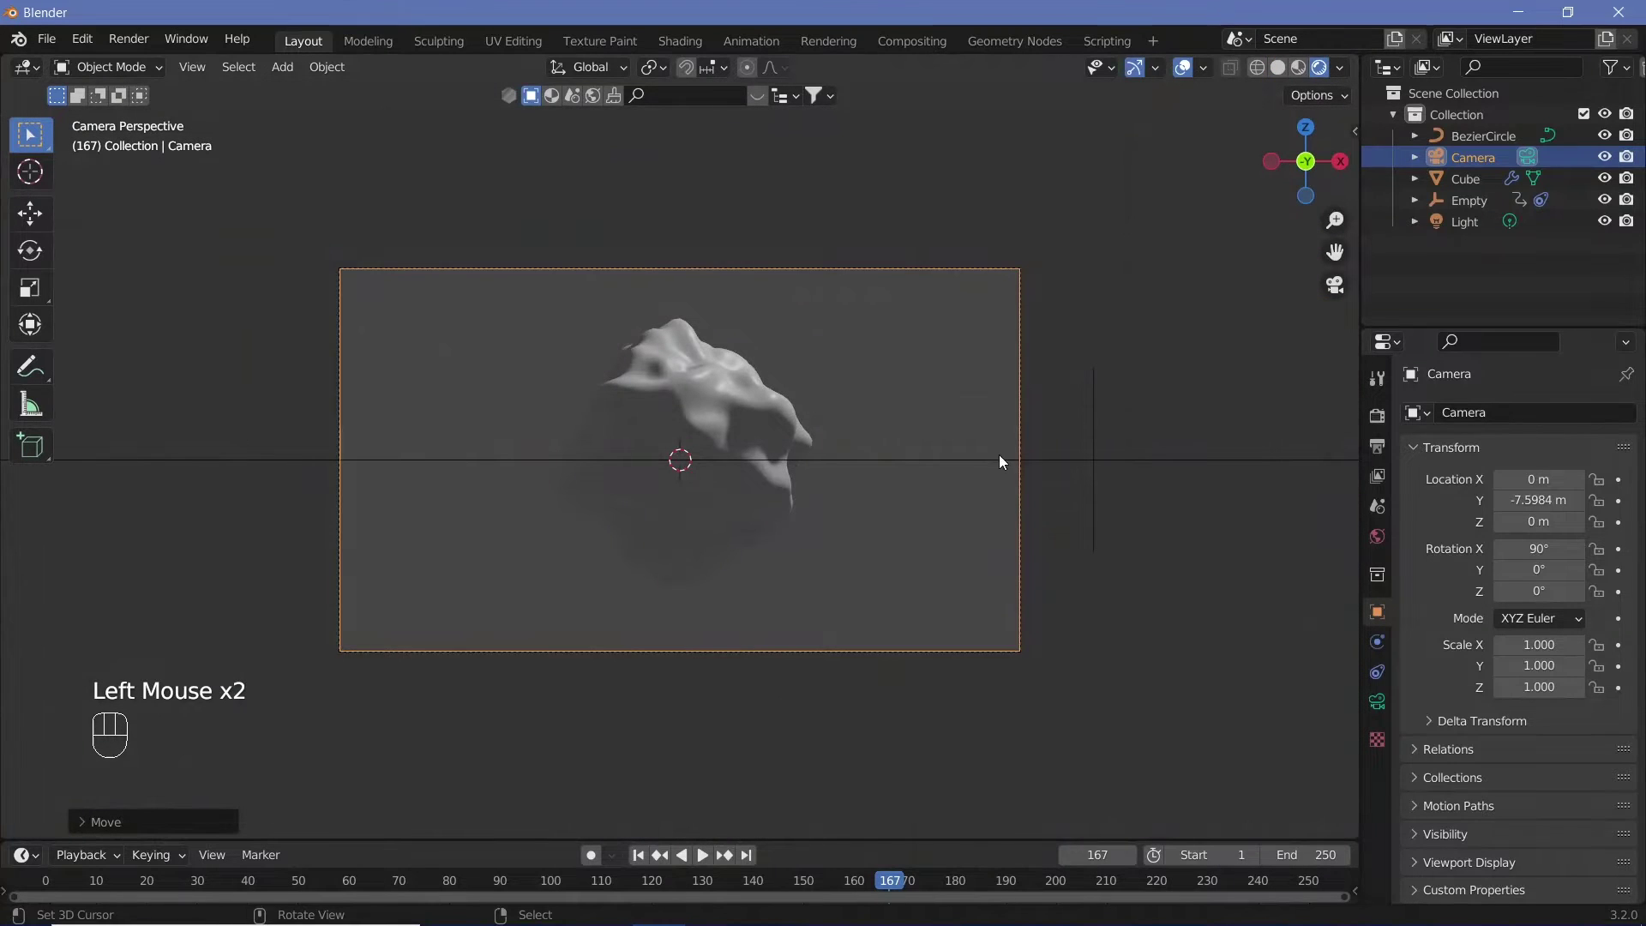
pyautogui.click(1136, 184)
pyautogui.rightClick(1135, 184)
pyautogui.rightClick(1132, 183)
pyautogui.moveTo(1131, 184); pyautogui.dragTo(1007, 280)
pyautogui.press('g')
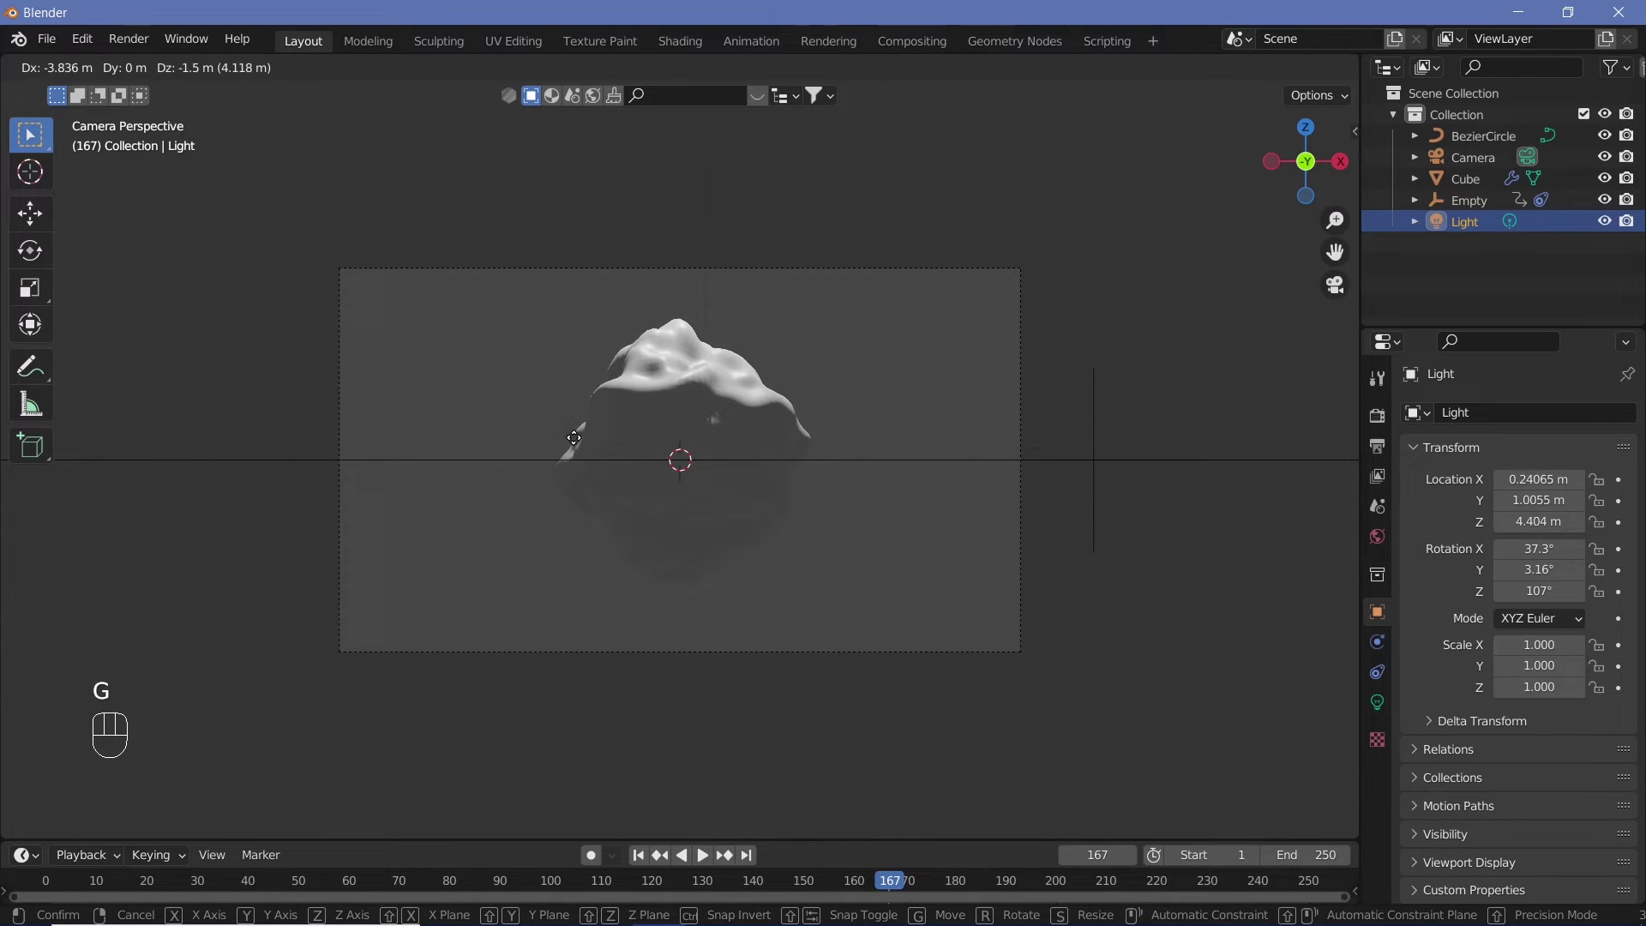
pyautogui.click(572, 443)
pyautogui.press('alt+g')
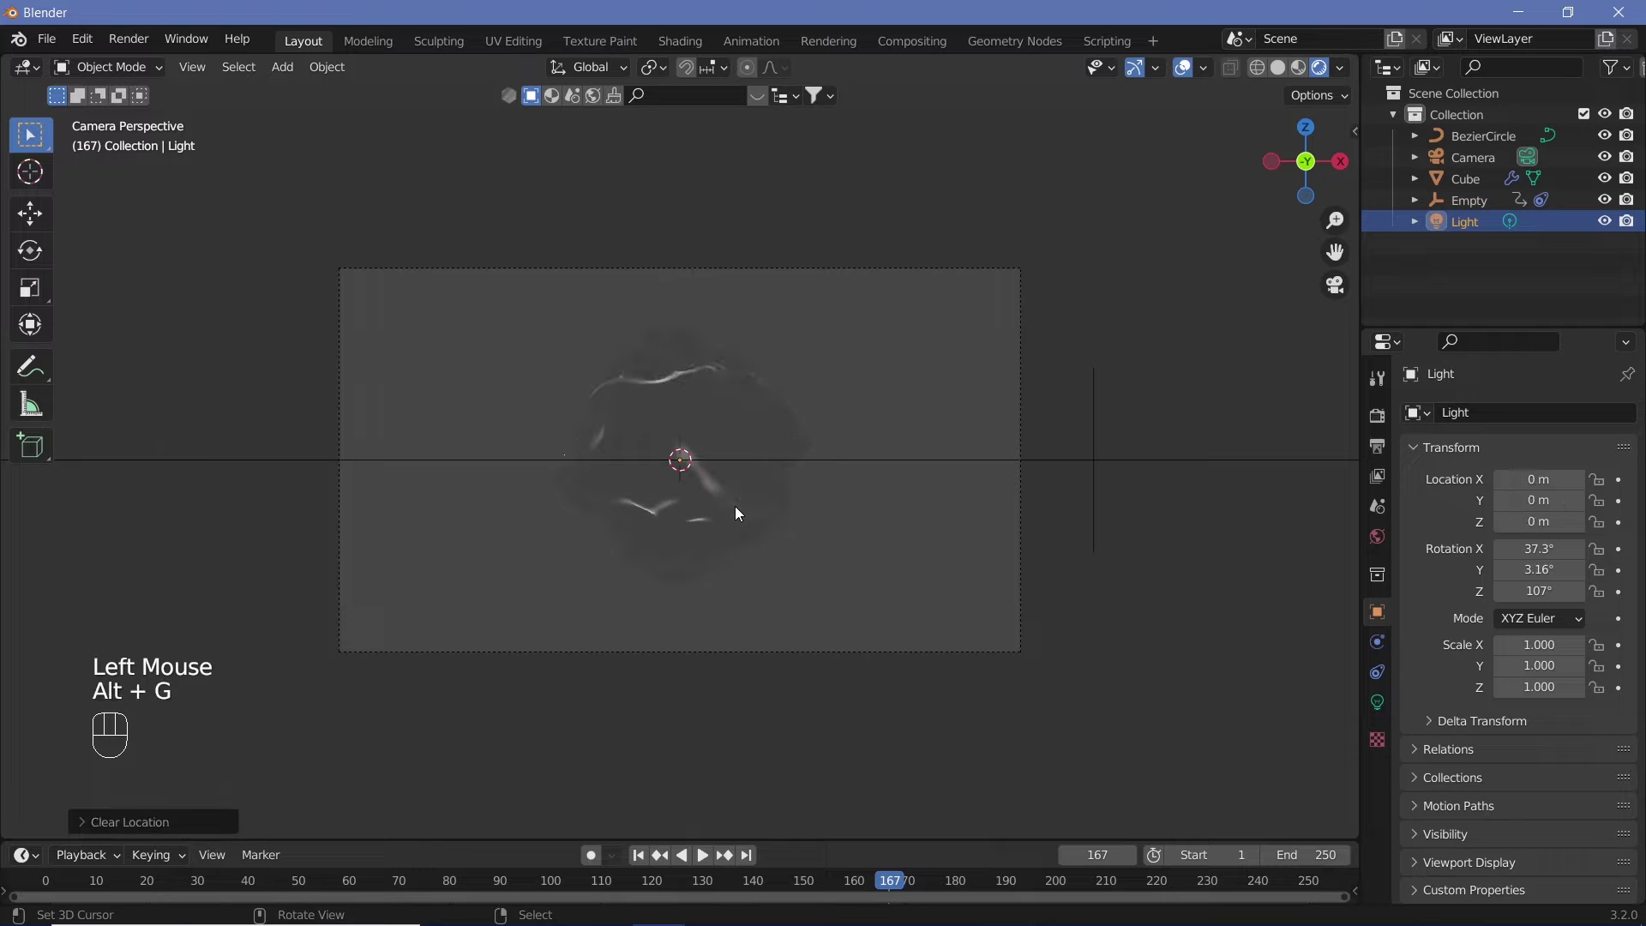
pyautogui.press('g')
pyautogui.press('z')
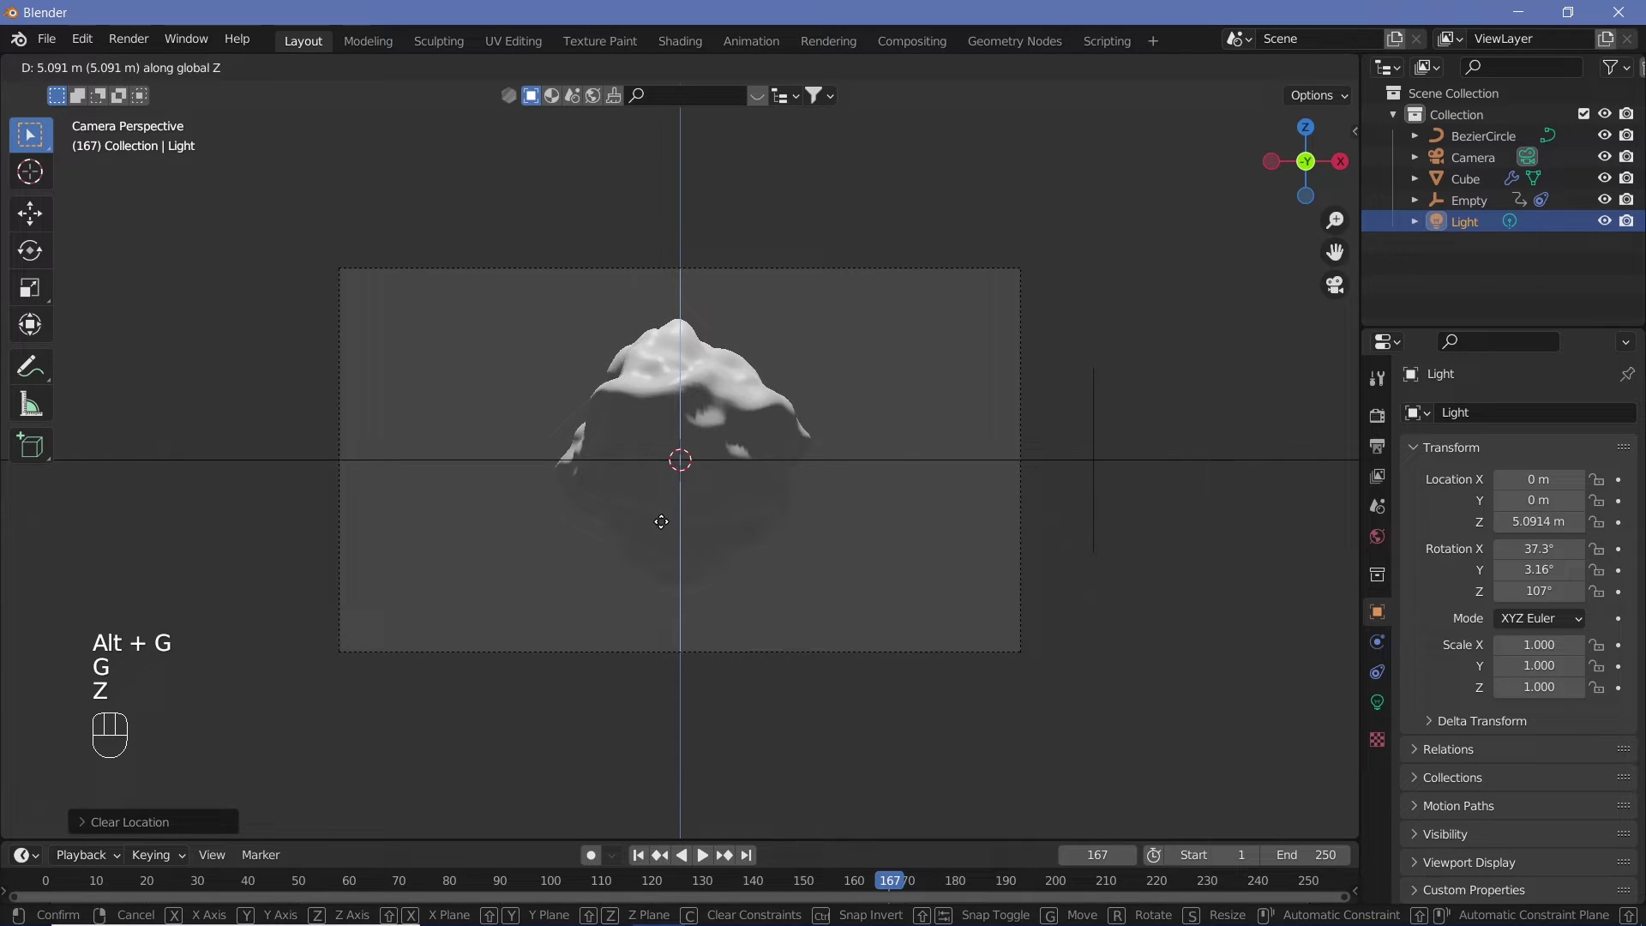
pyautogui.click(660, 517)
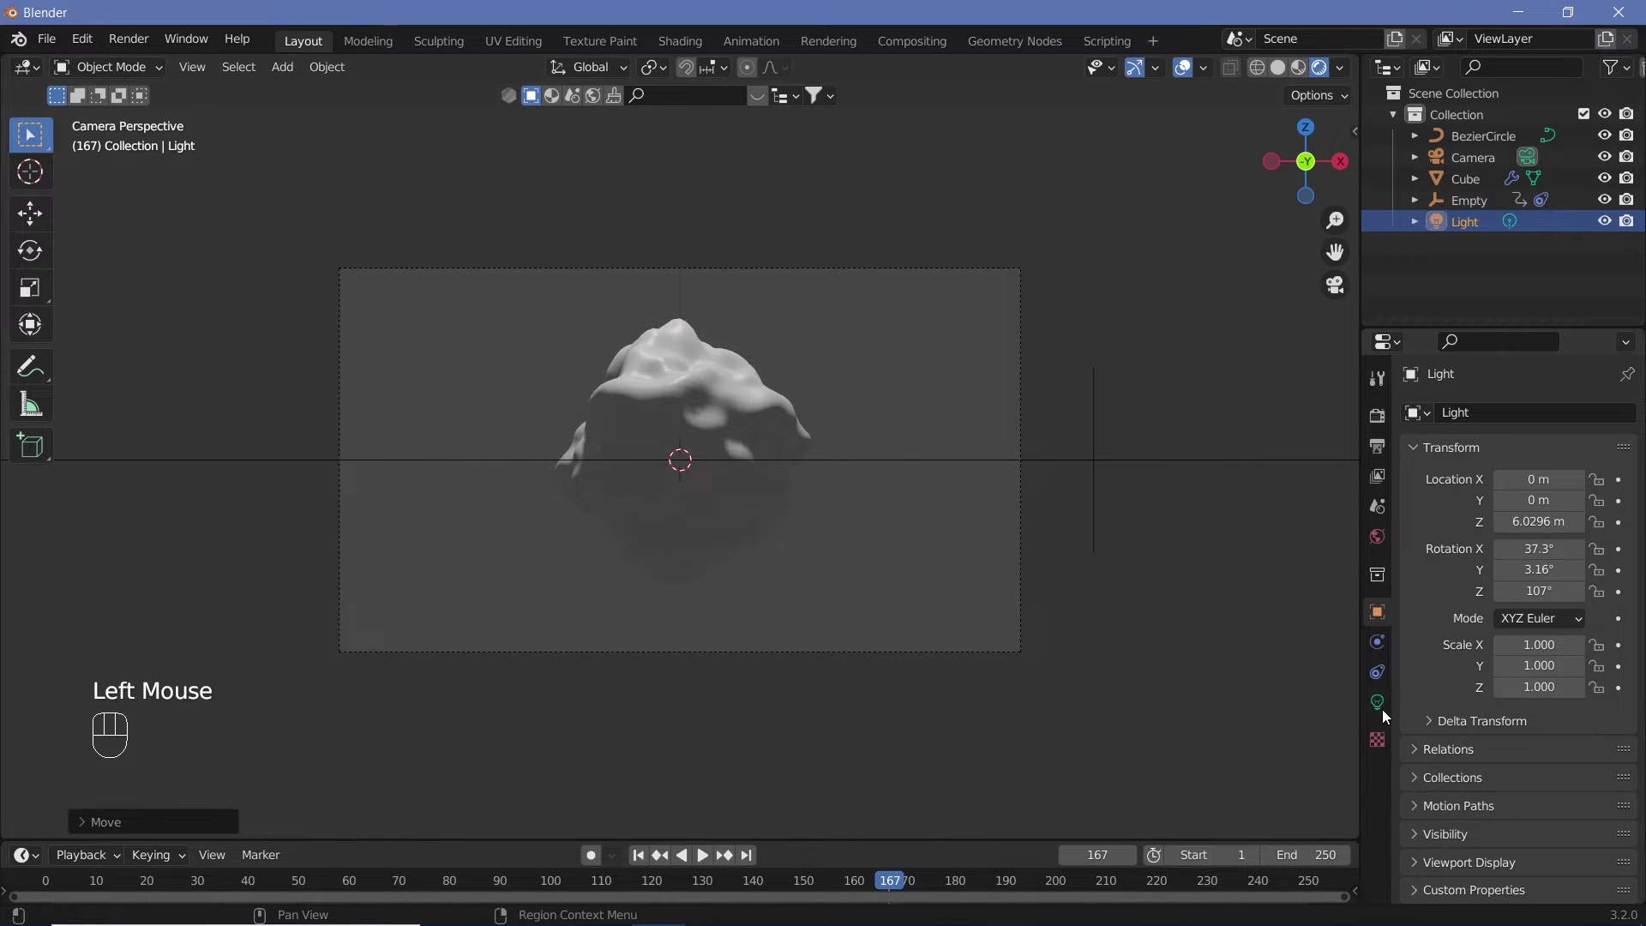
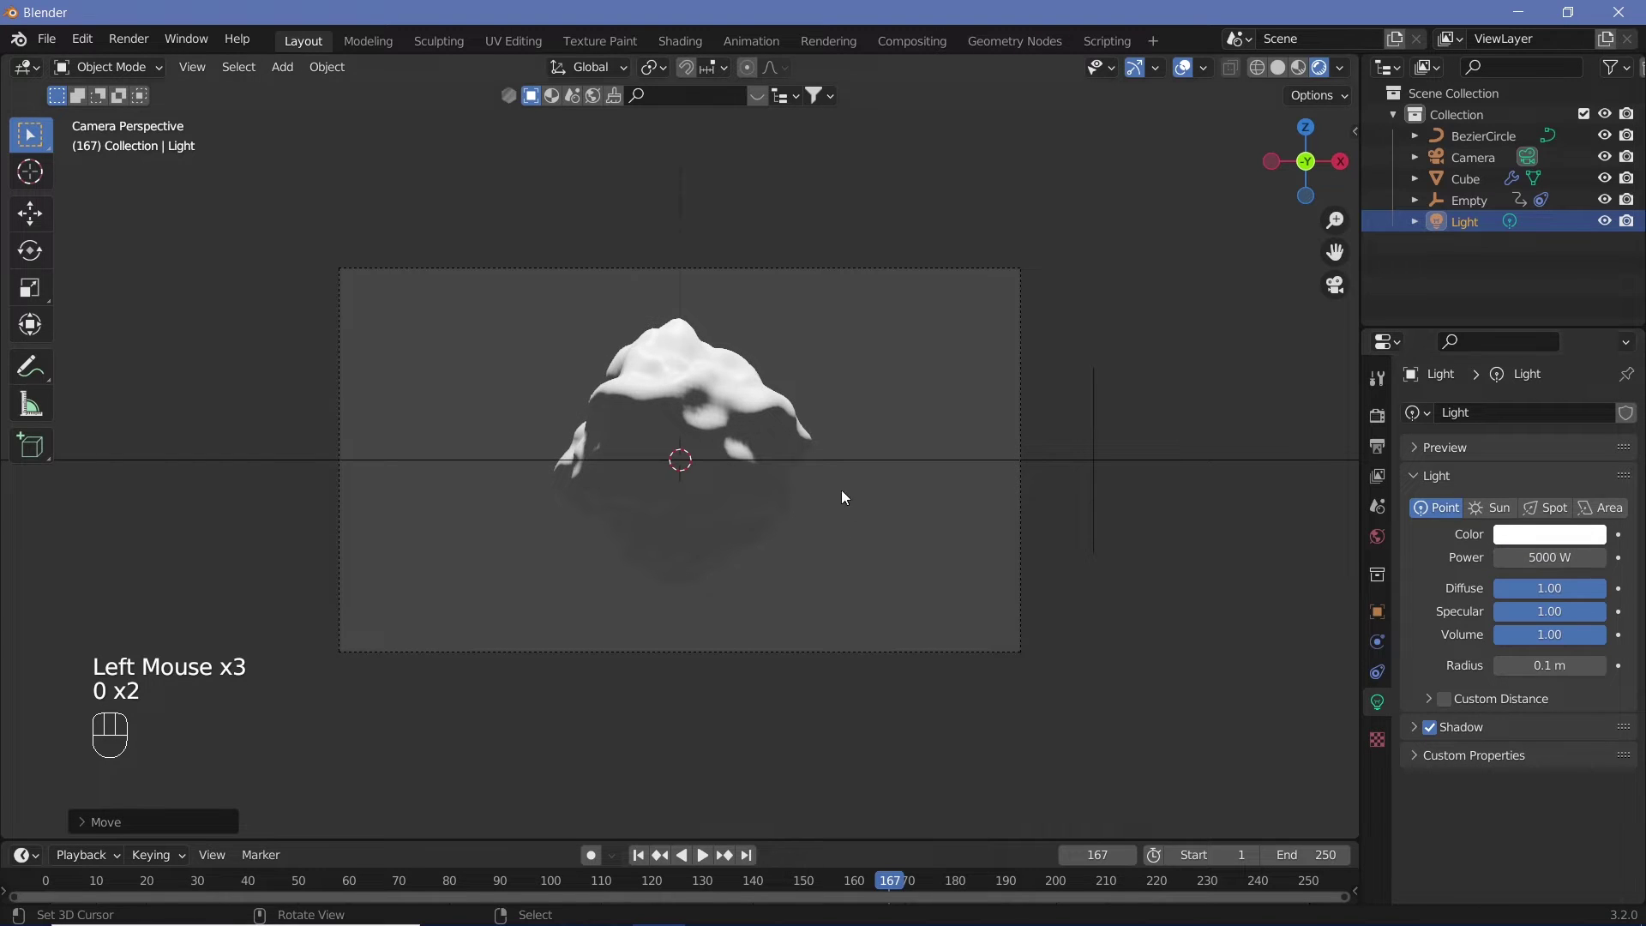
# Duplicate the light and drop the copy straight below the blob.
pyautogui.press('shift+g')
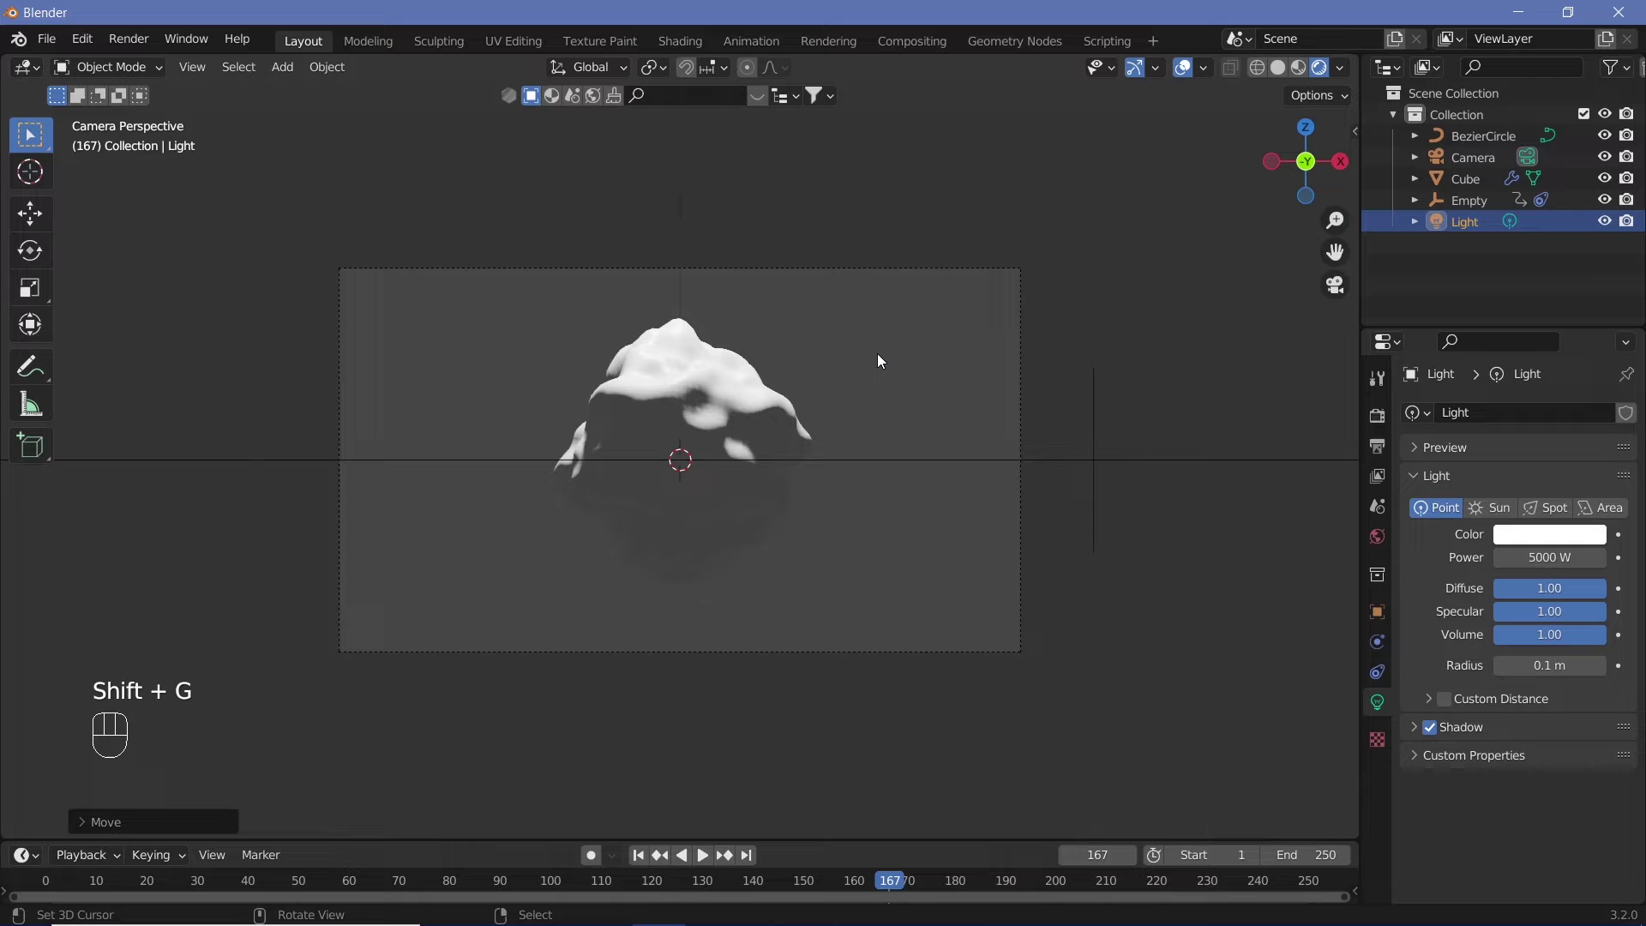
pyautogui.press('shift+d')
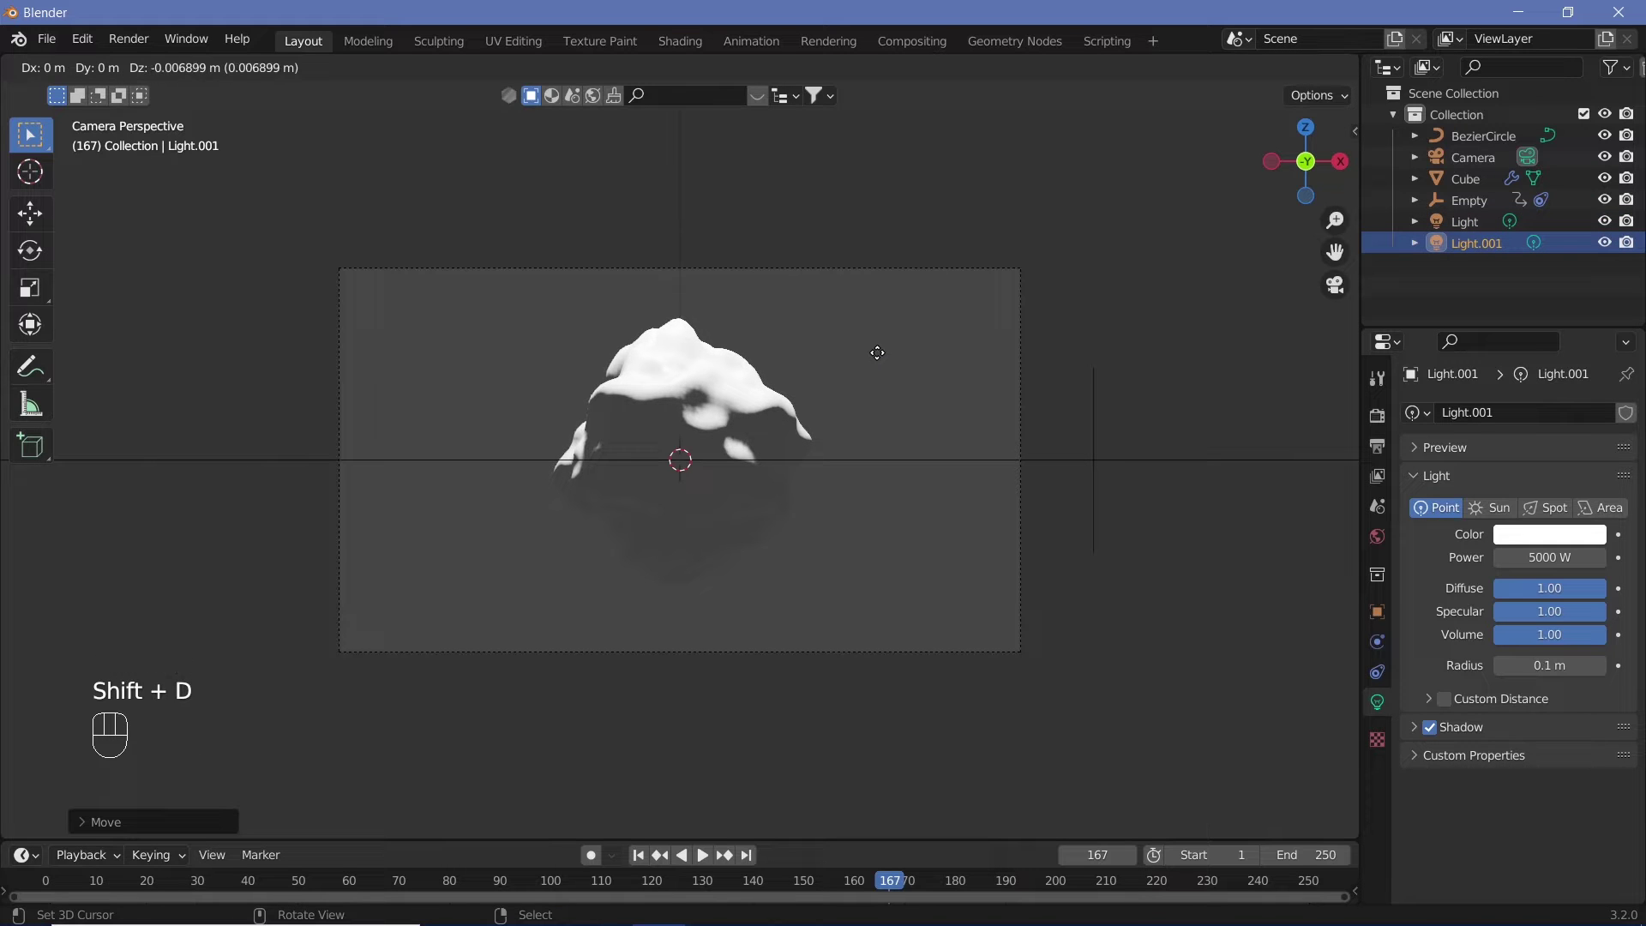
pyautogui.press('z')
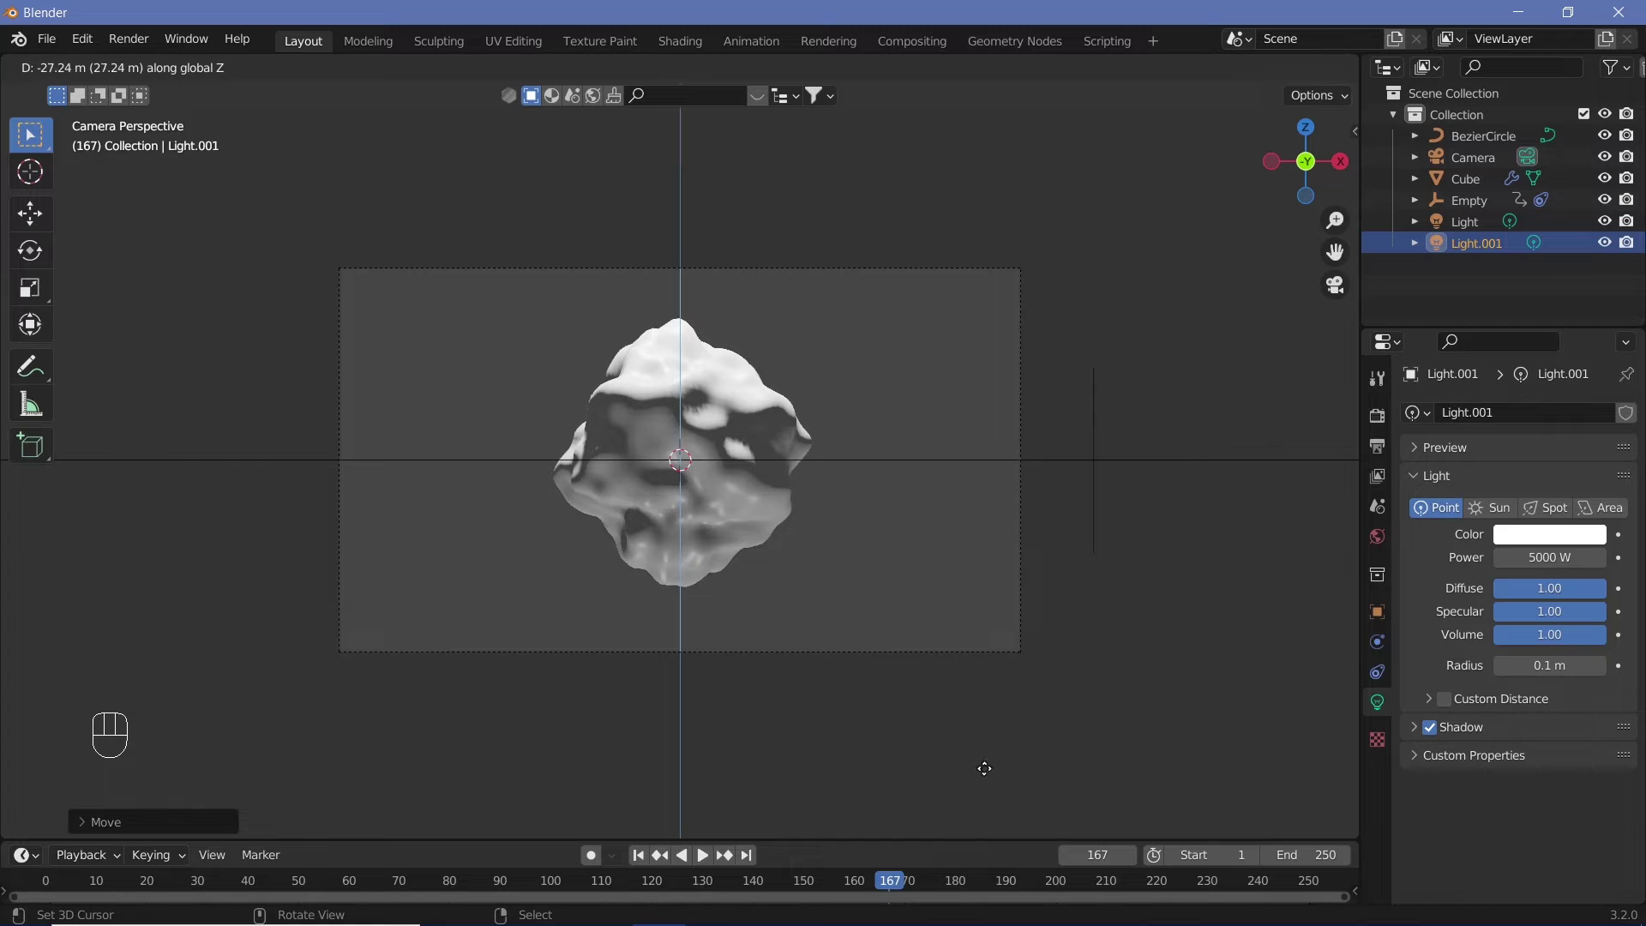
pyautogui.click(945, 416)
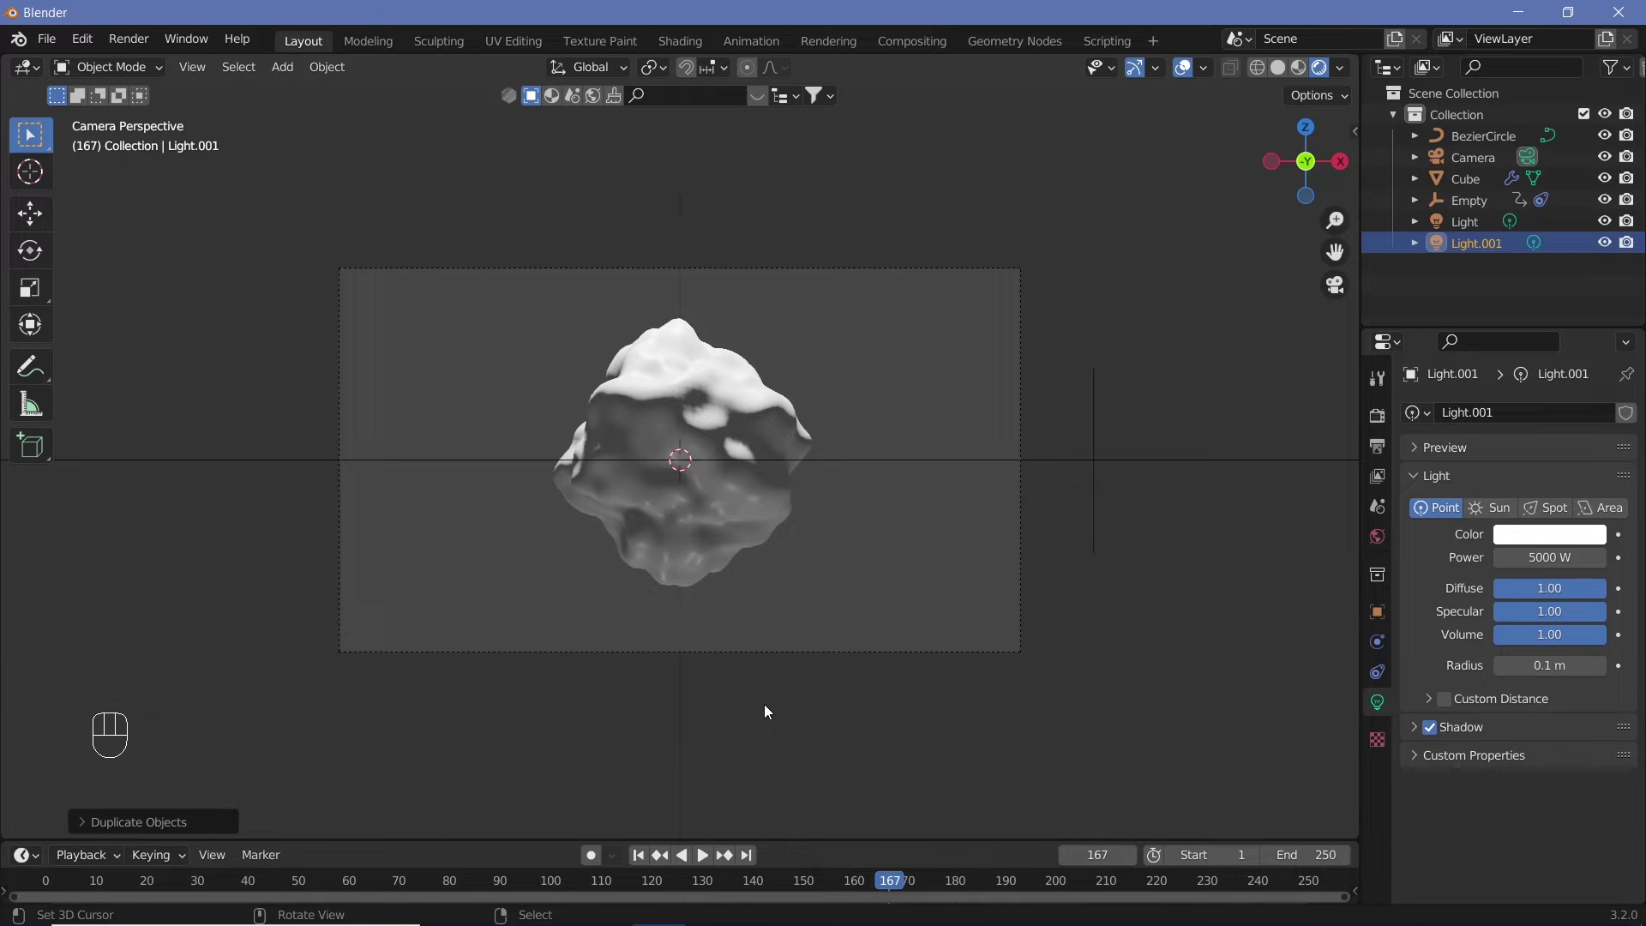
# Duplicate a third 100 W light, move it below and in front of the blob, and hide overlays.
pyautogui.press('shift+d')
pyautogui.press('z')
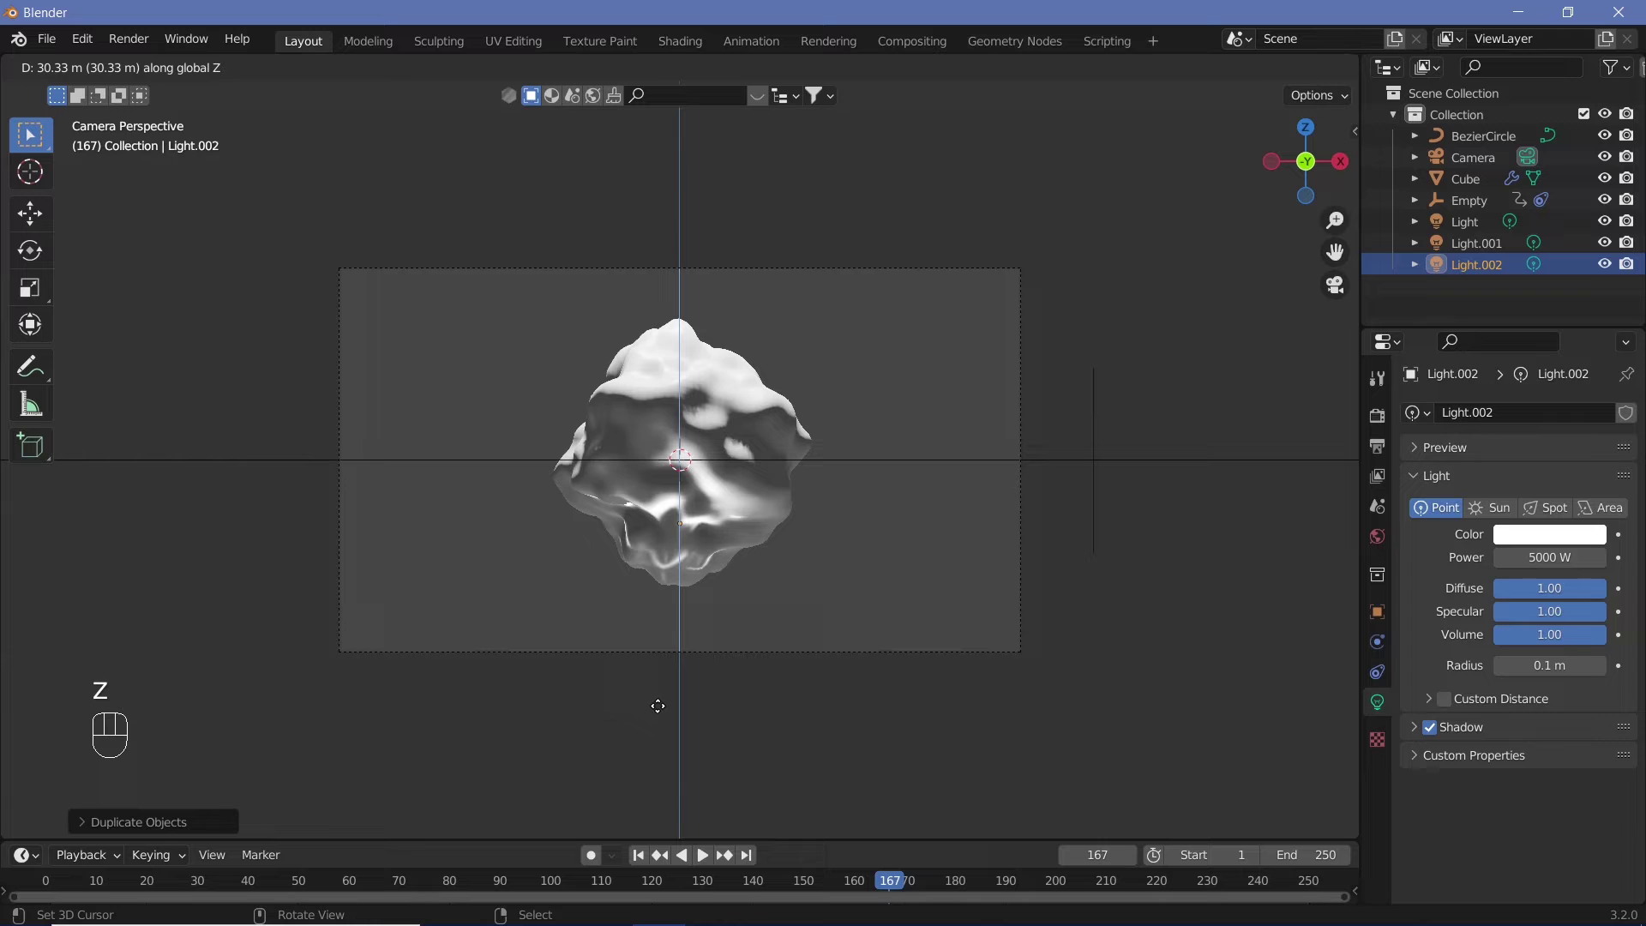
pyautogui.click(666, 687)
pyautogui.moveTo(666, 687); pyautogui.dragTo(696, 669)
pyautogui.press('g')
pyautogui.press('y')
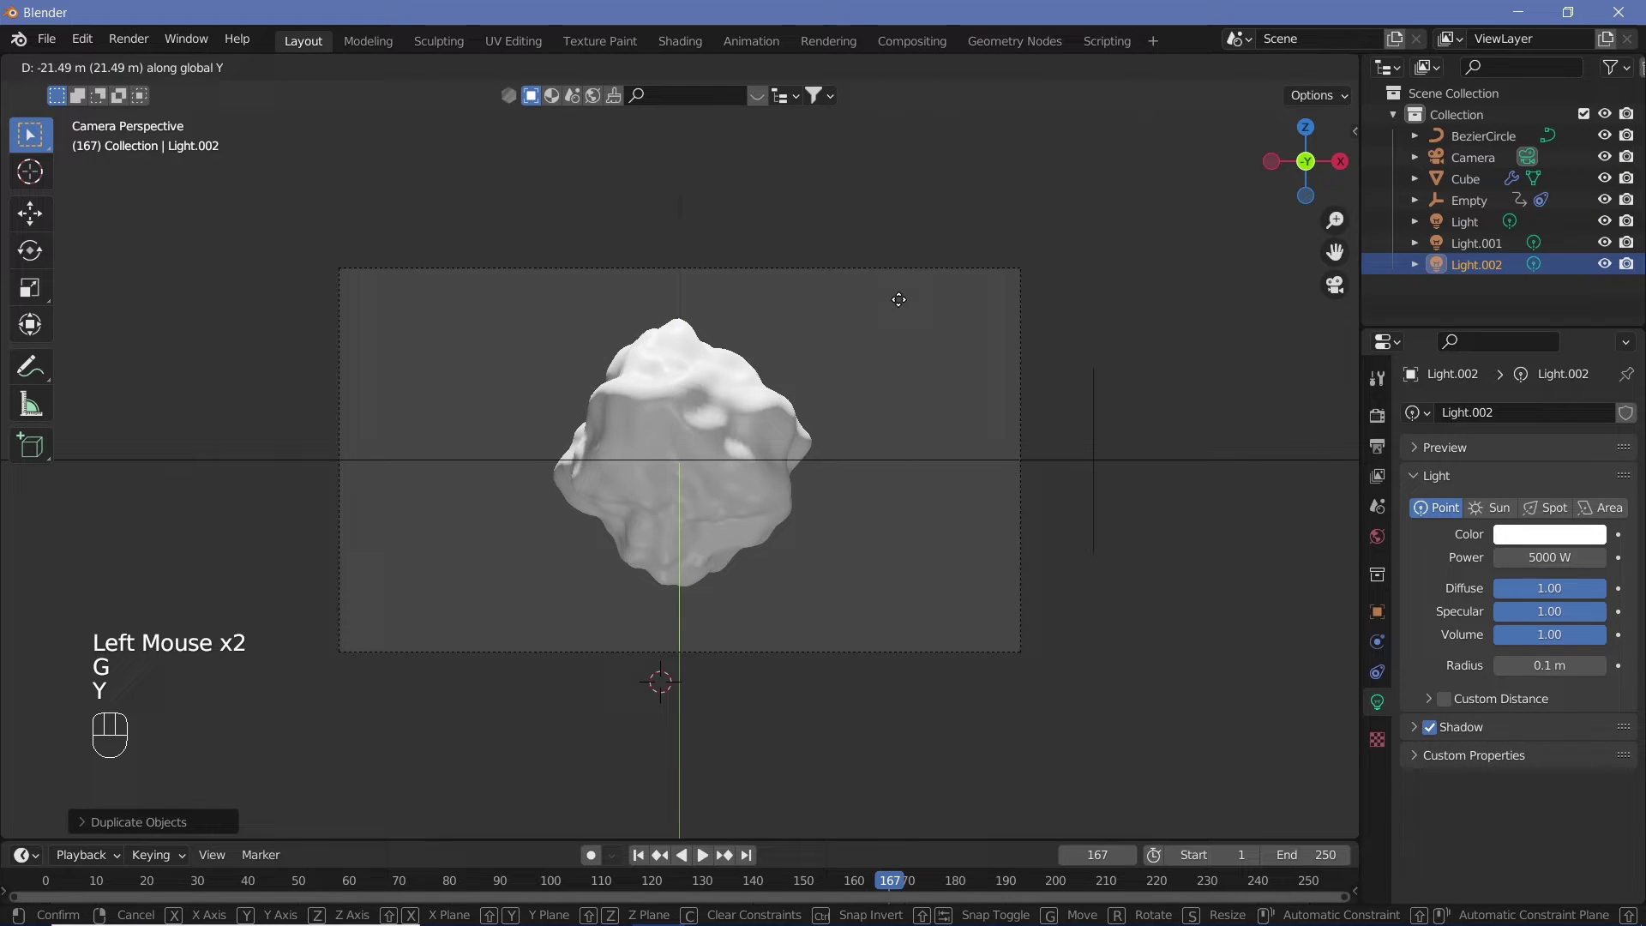
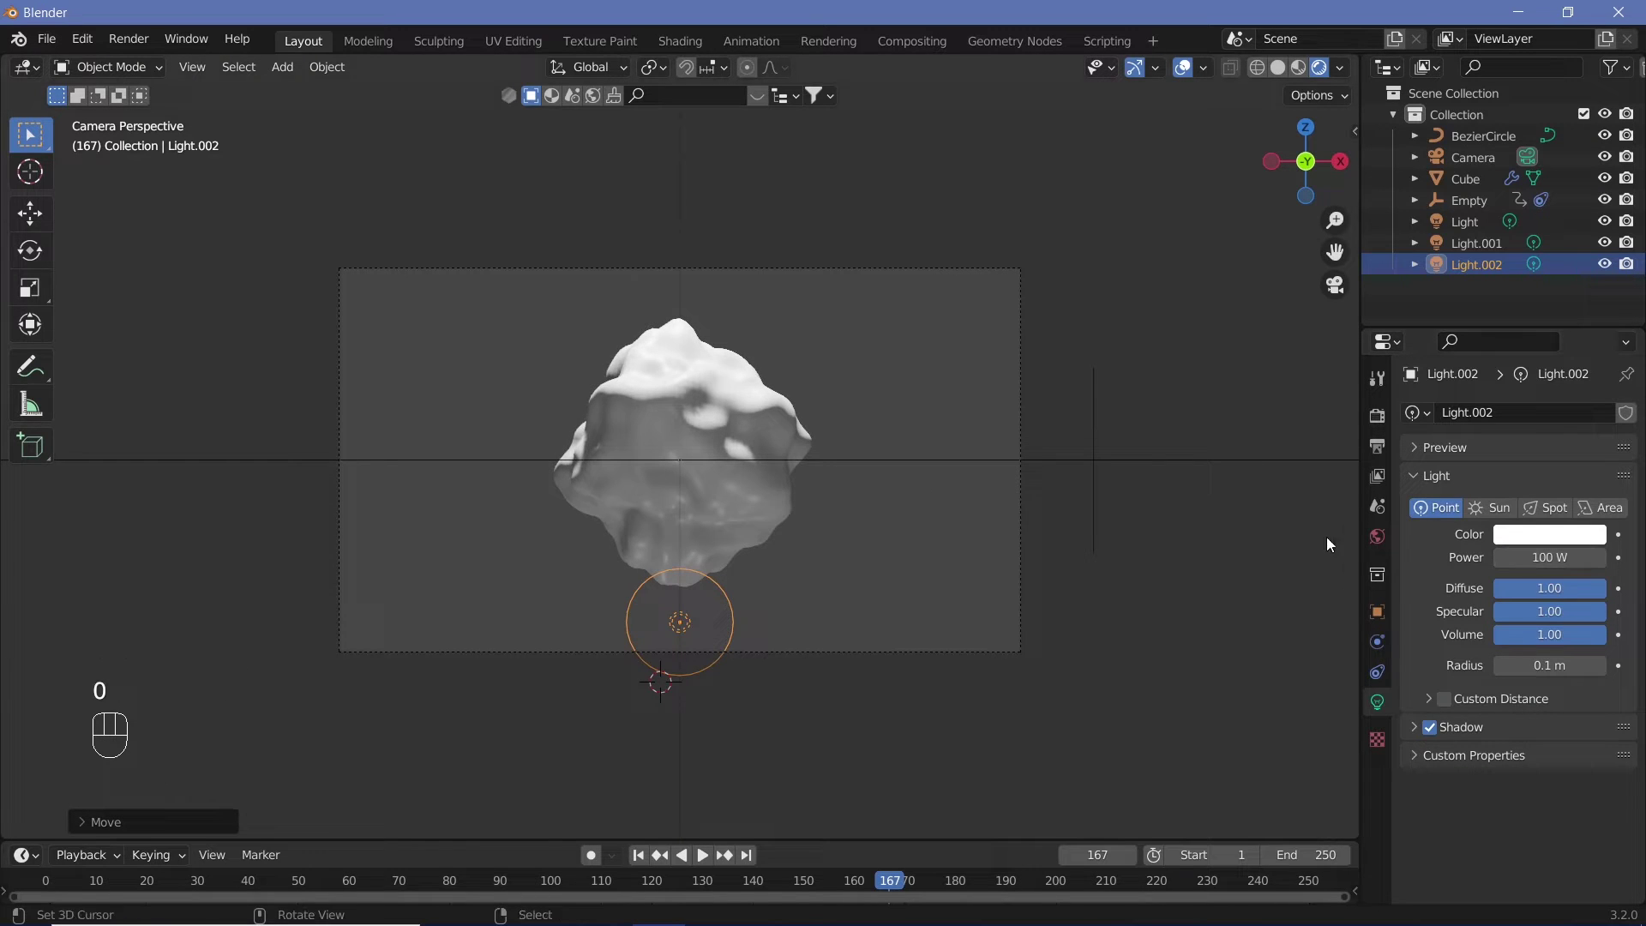
pyautogui.click(1197, 74)
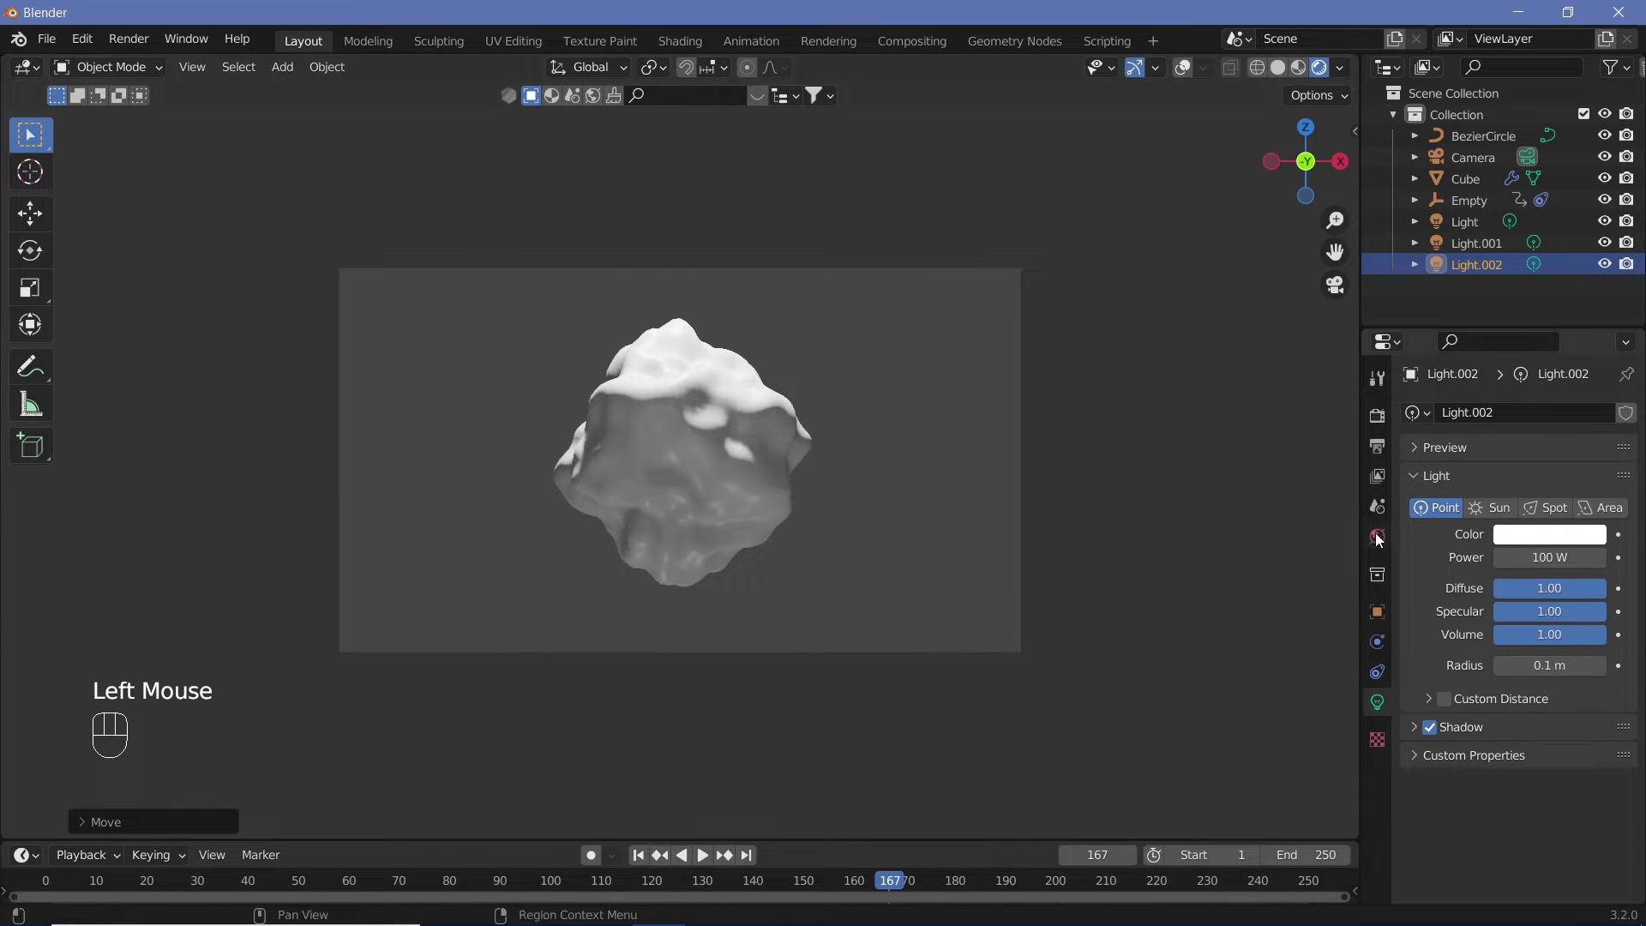
# Set the World background colour to black and show the overlays again.
pyautogui.click(1381, 539)
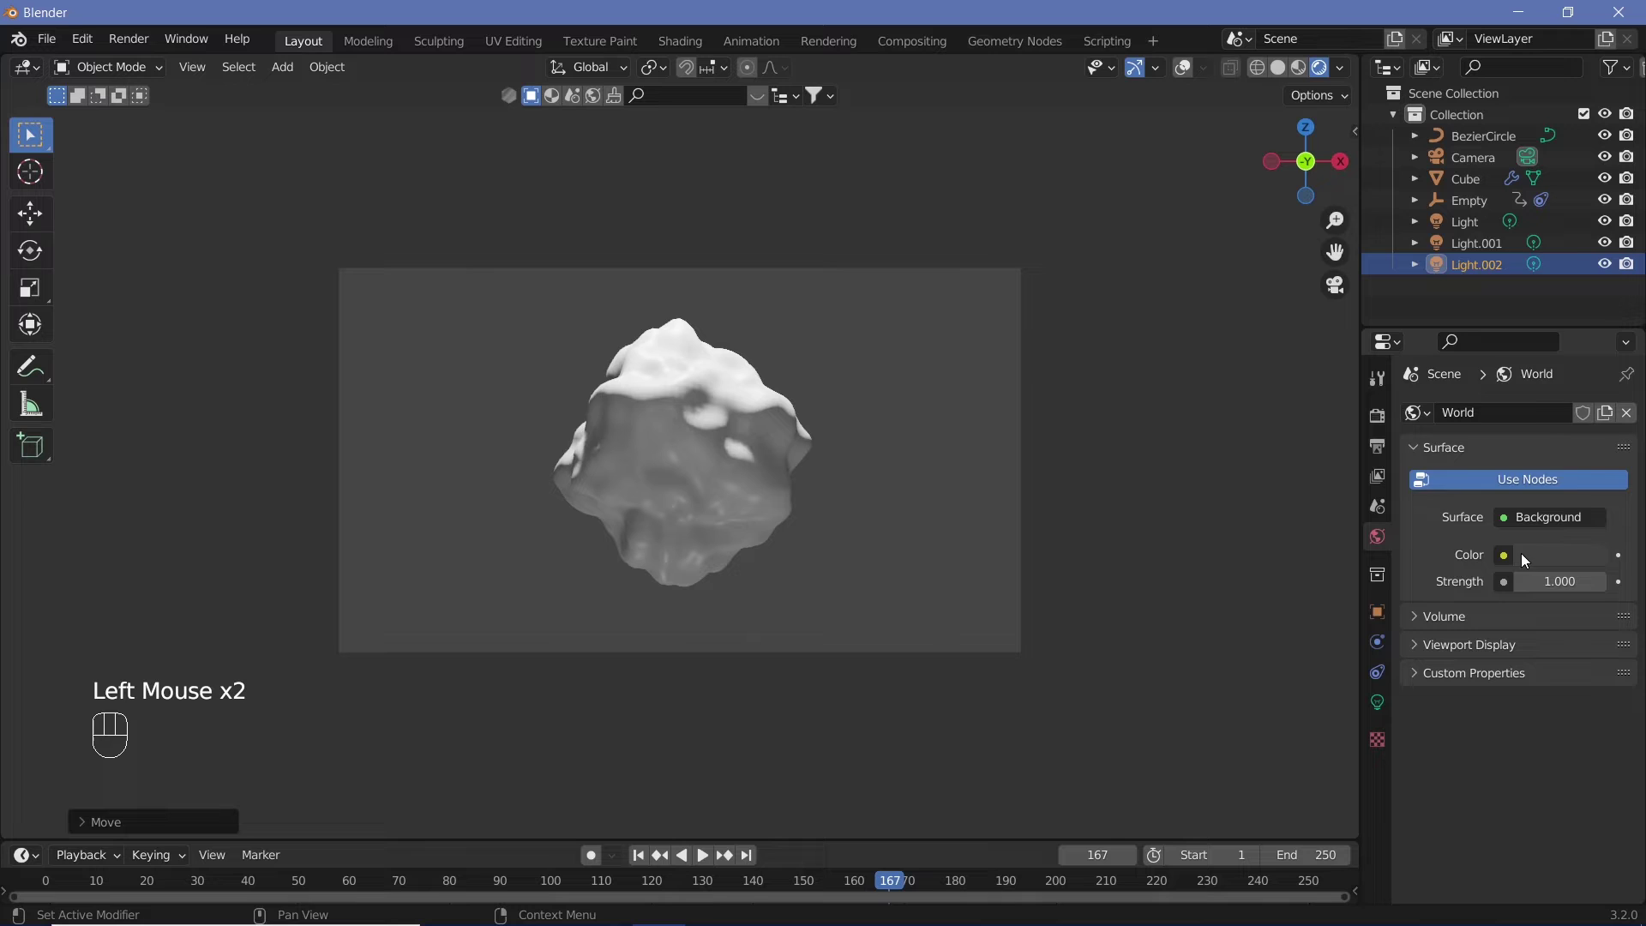
pyautogui.click(1534, 556)
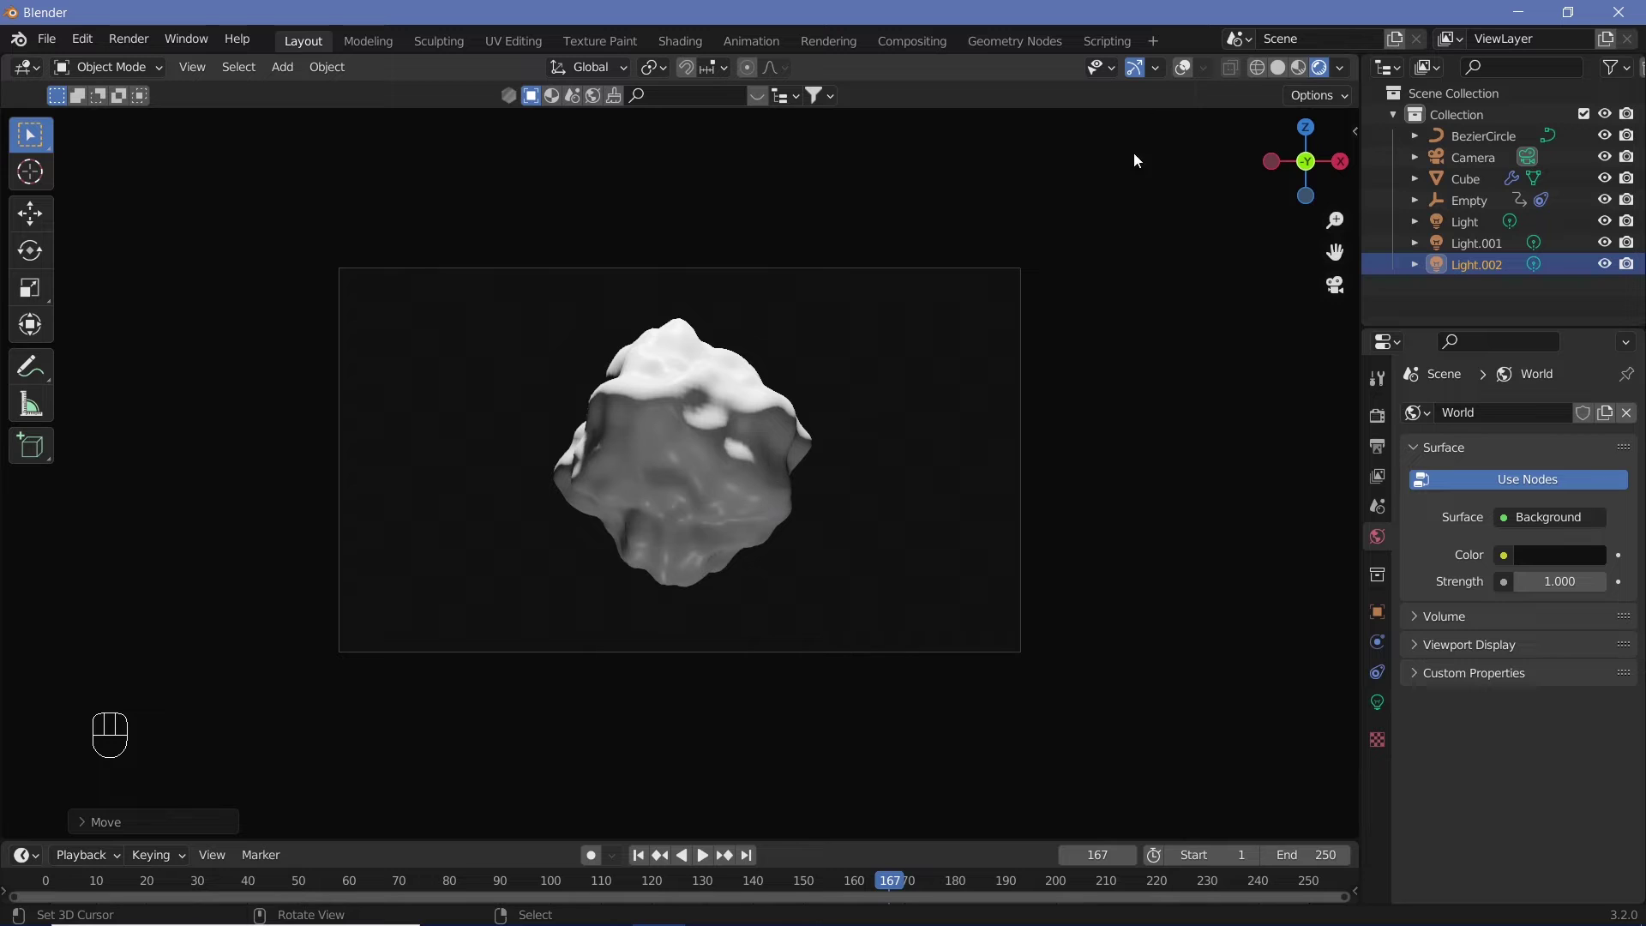
pyautogui.click(1196, 73)
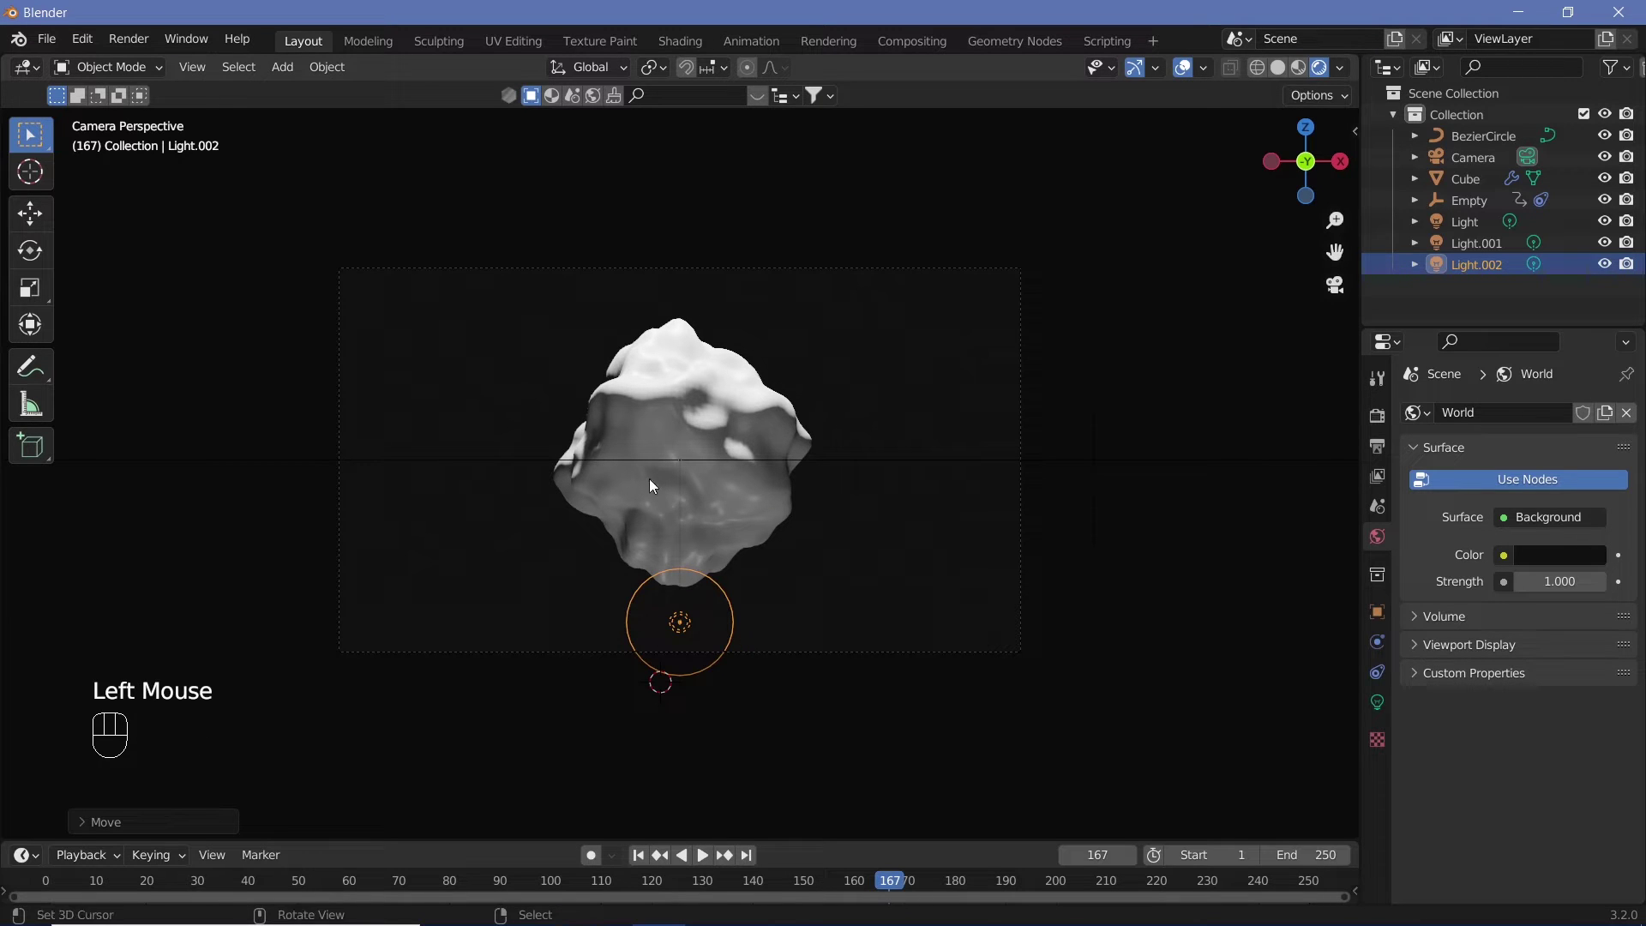
# Add a mesh plane and rotate it 90 degrees on X so it stands upright.
pyautogui.rightClick(742, 526)
pyautogui.press('shift+a')
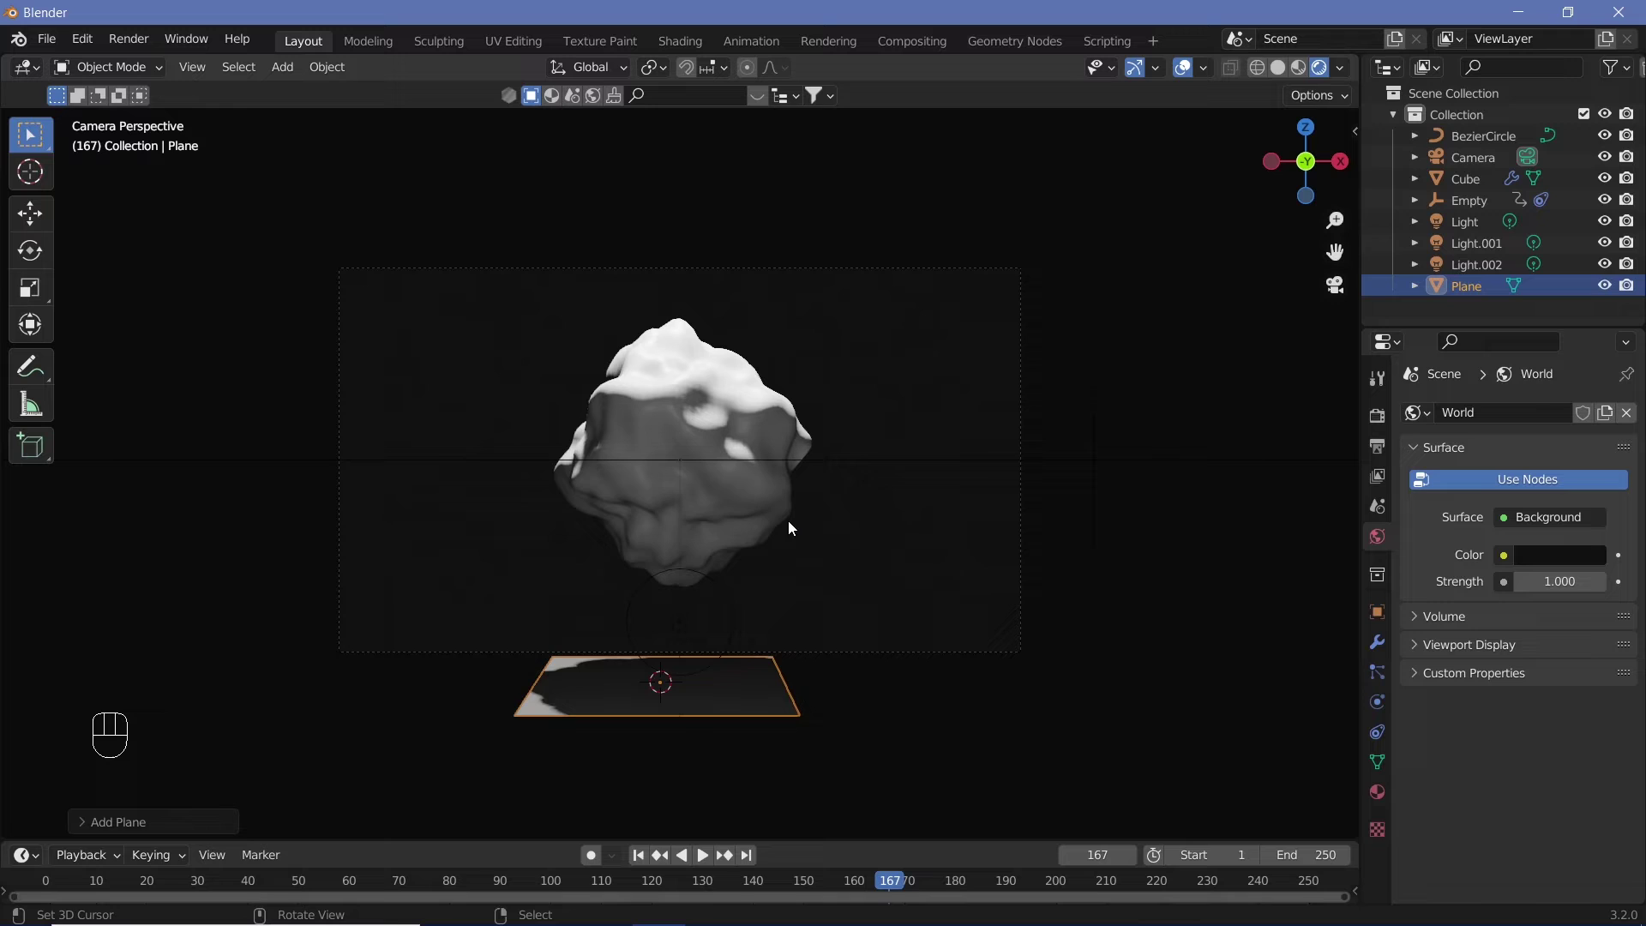
pyautogui.press('alt+g')
pyautogui.press('r')
pyautogui.press('x')
pyautogui.press('9')
pyautogui.press('0')
pyautogui.press('Return')
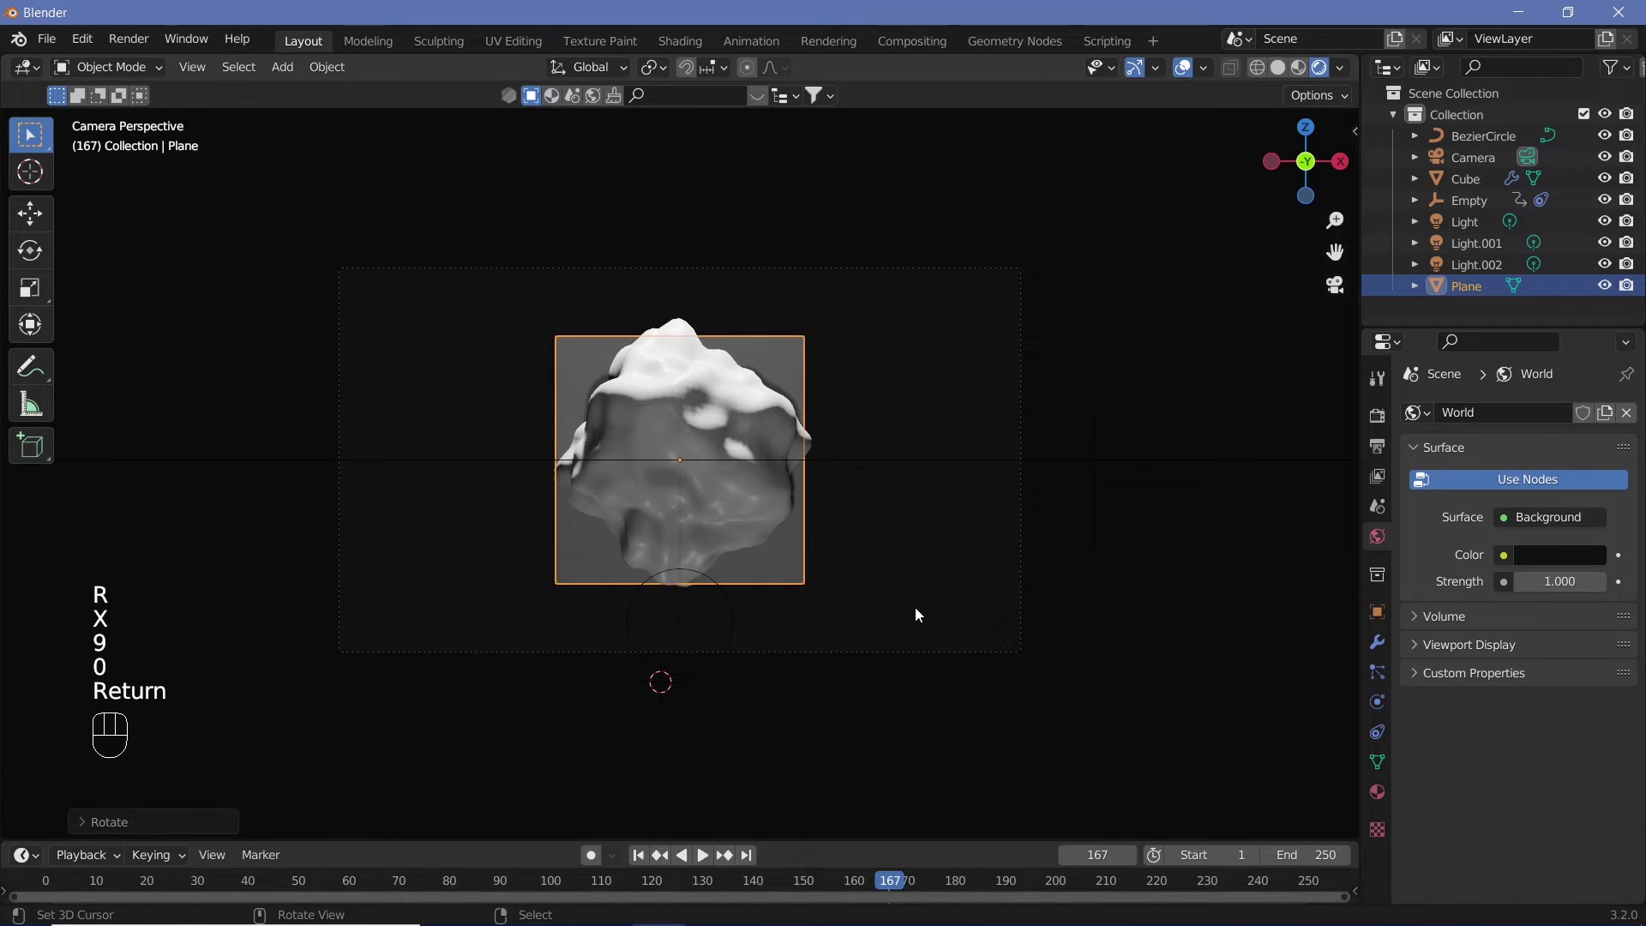
# Move the plane back along Y behind the blob and give it a teal material.
pyautogui.press('g')
pyautogui.press('y')
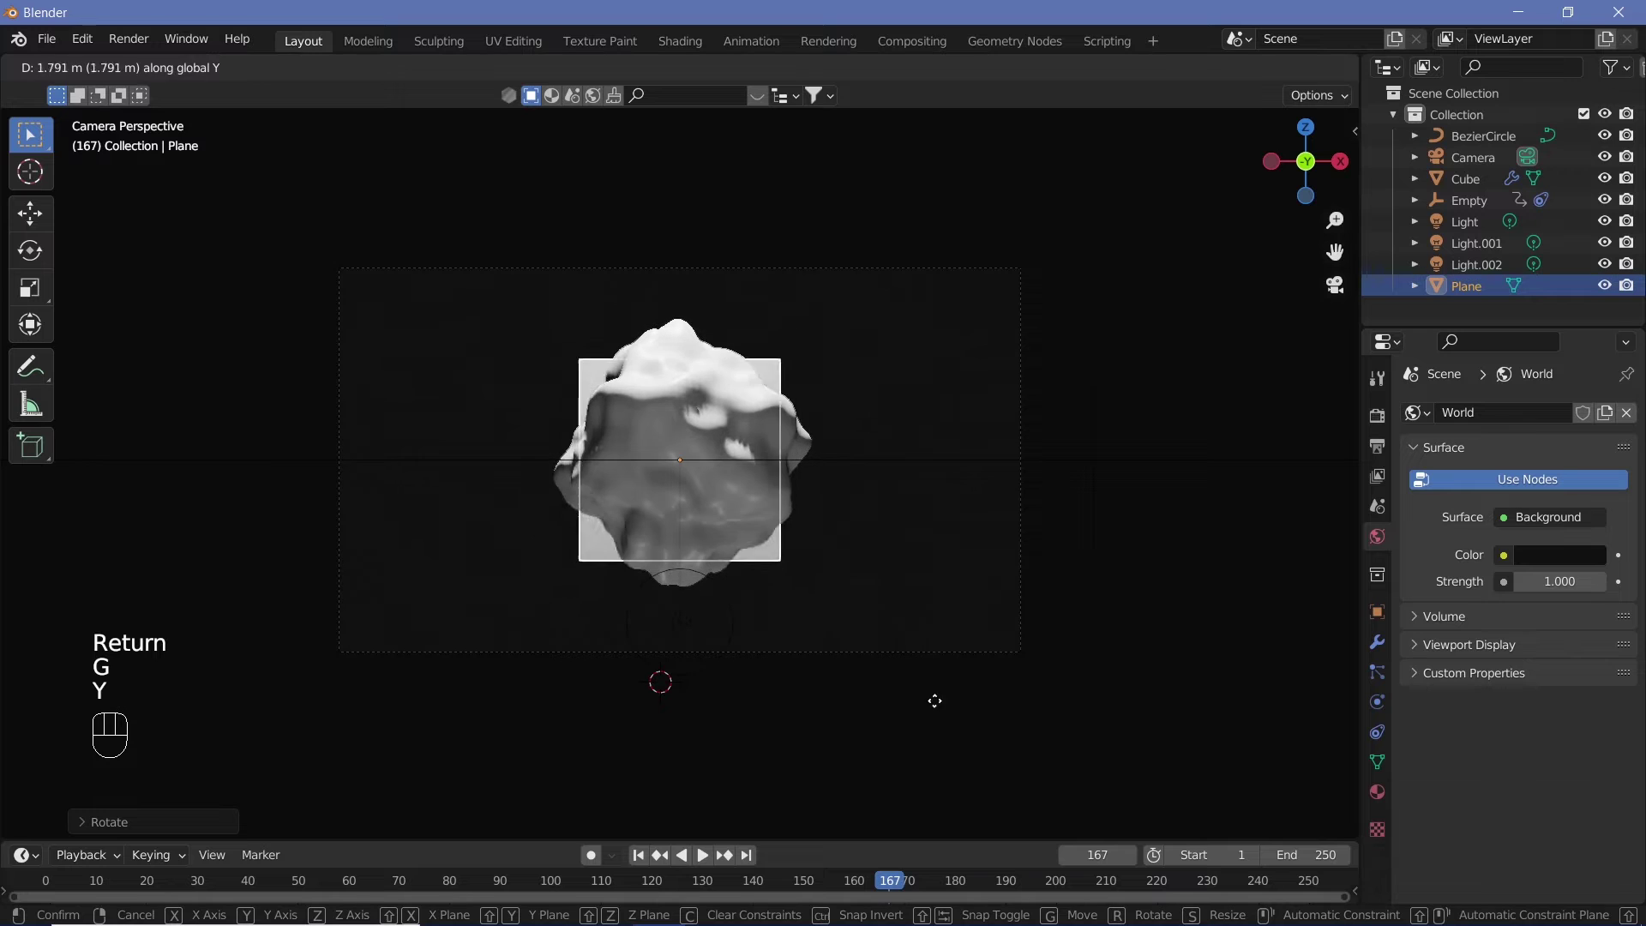
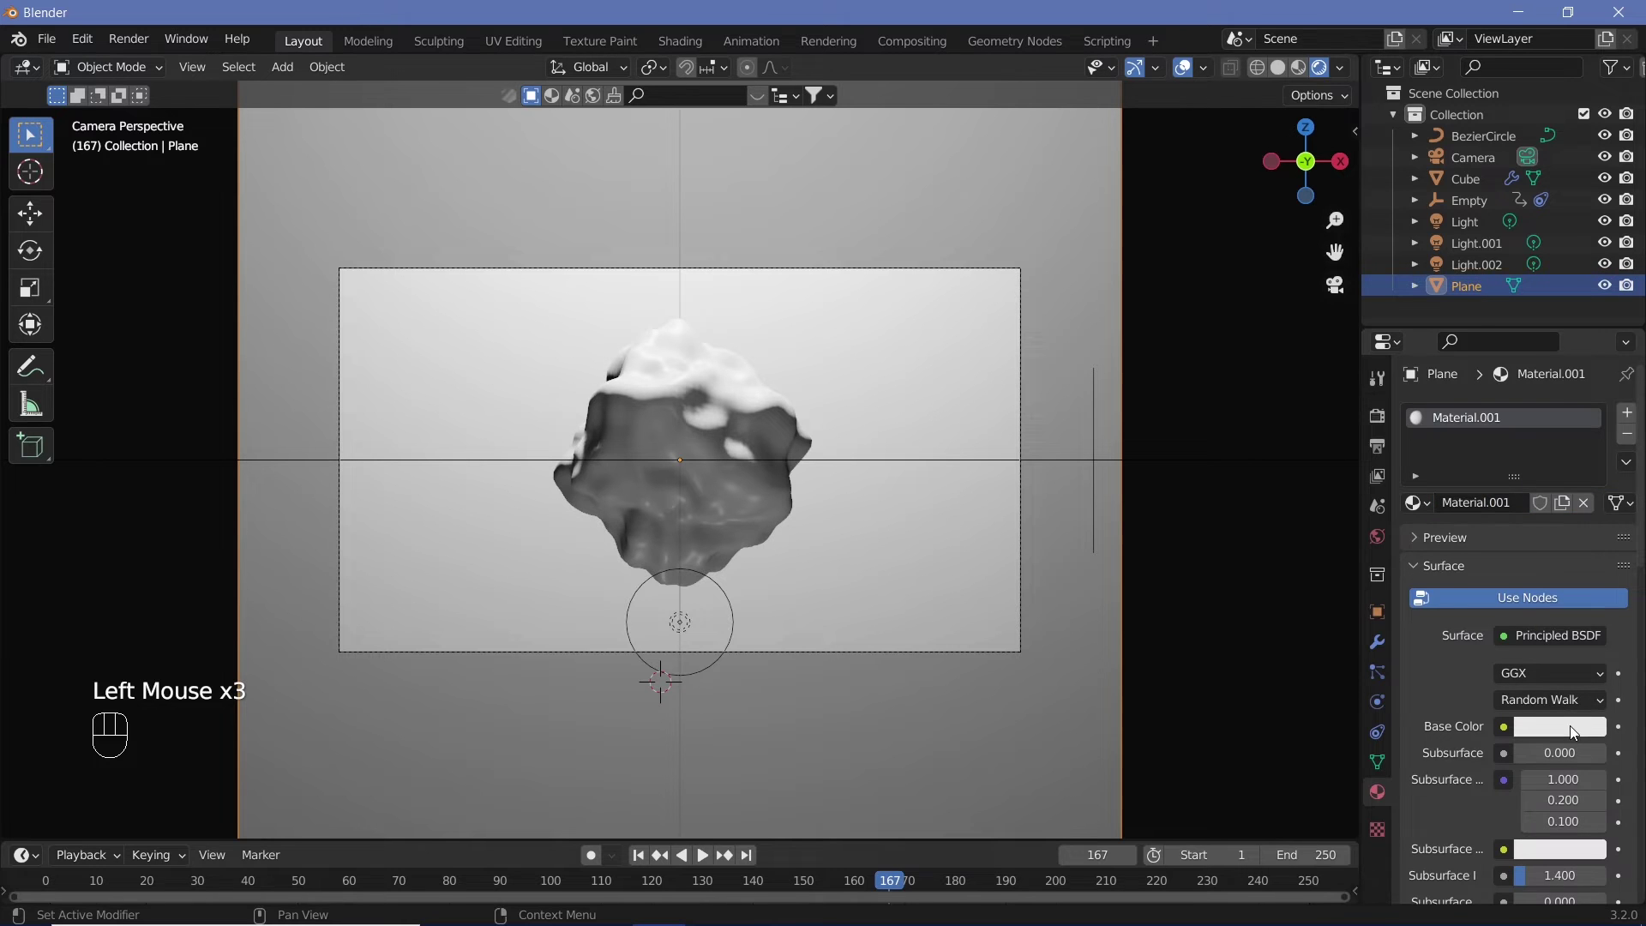
pyautogui.click(1576, 734)
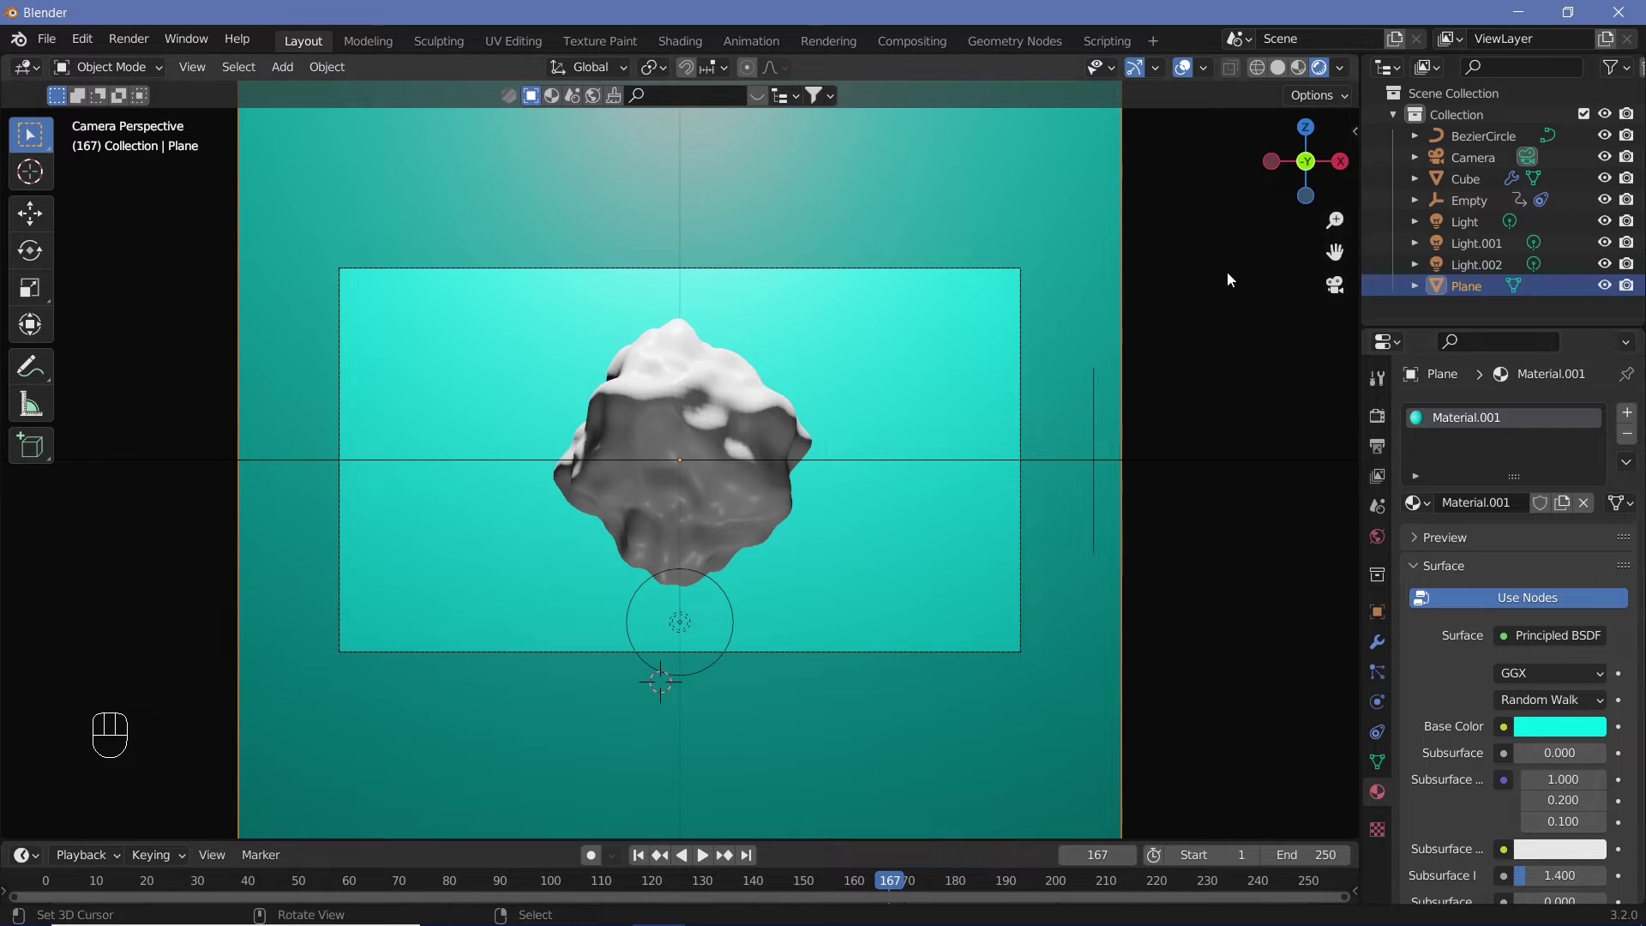
# Frame the portrait shot with passepartout, preview playback, then select the top light.
pyautogui.rightClick(1024, 431)
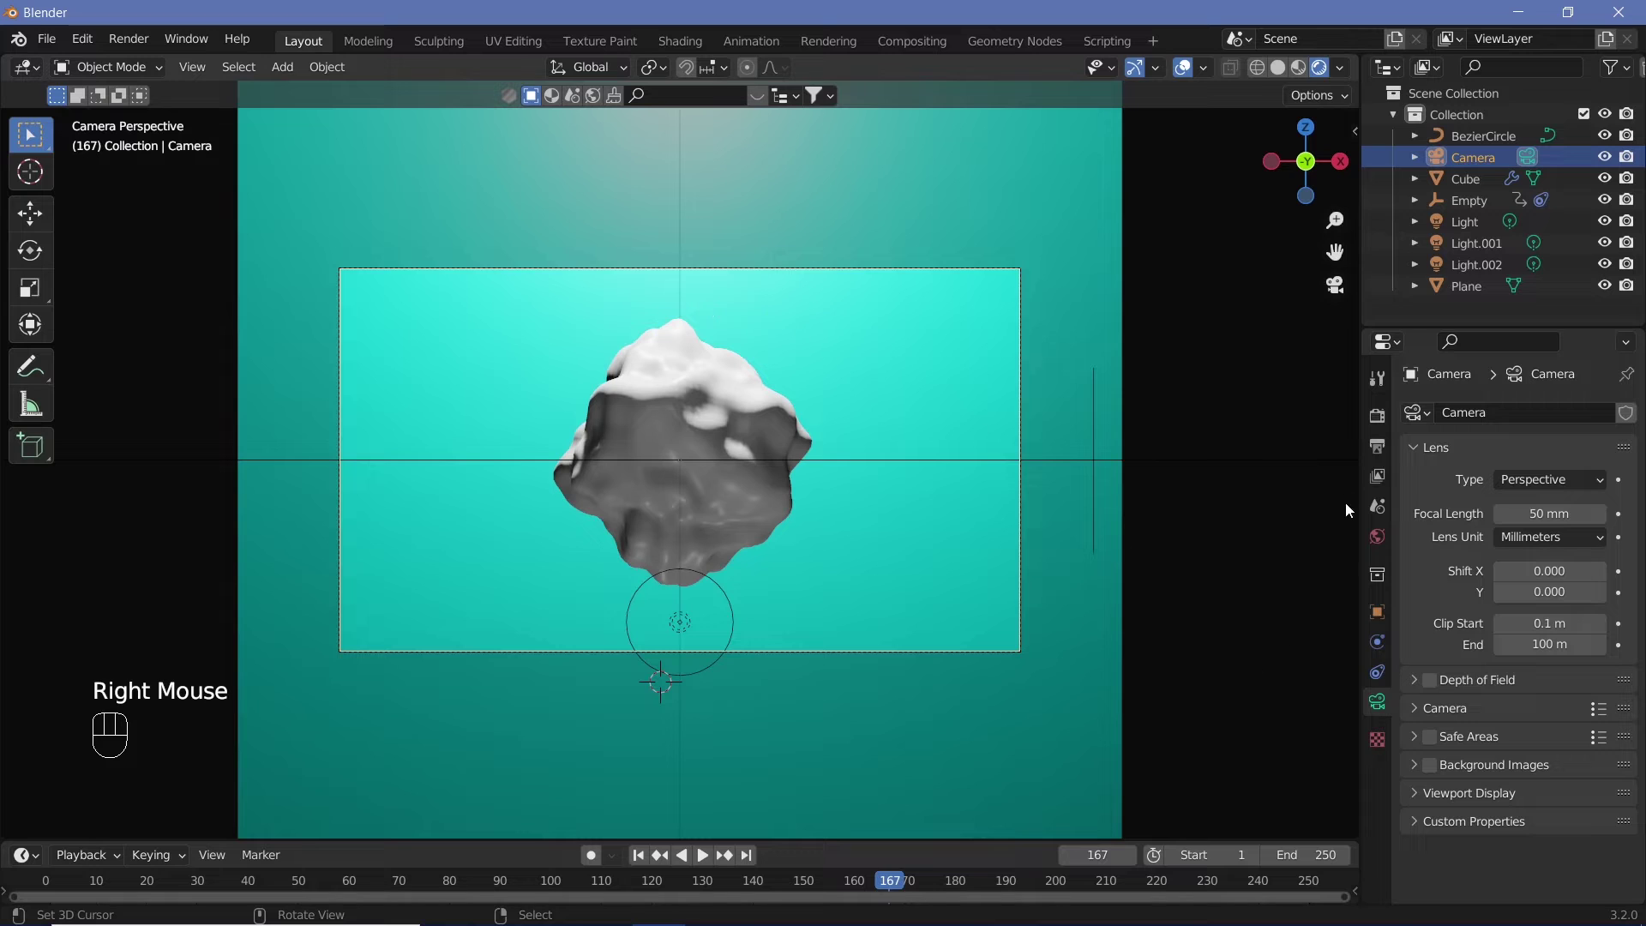
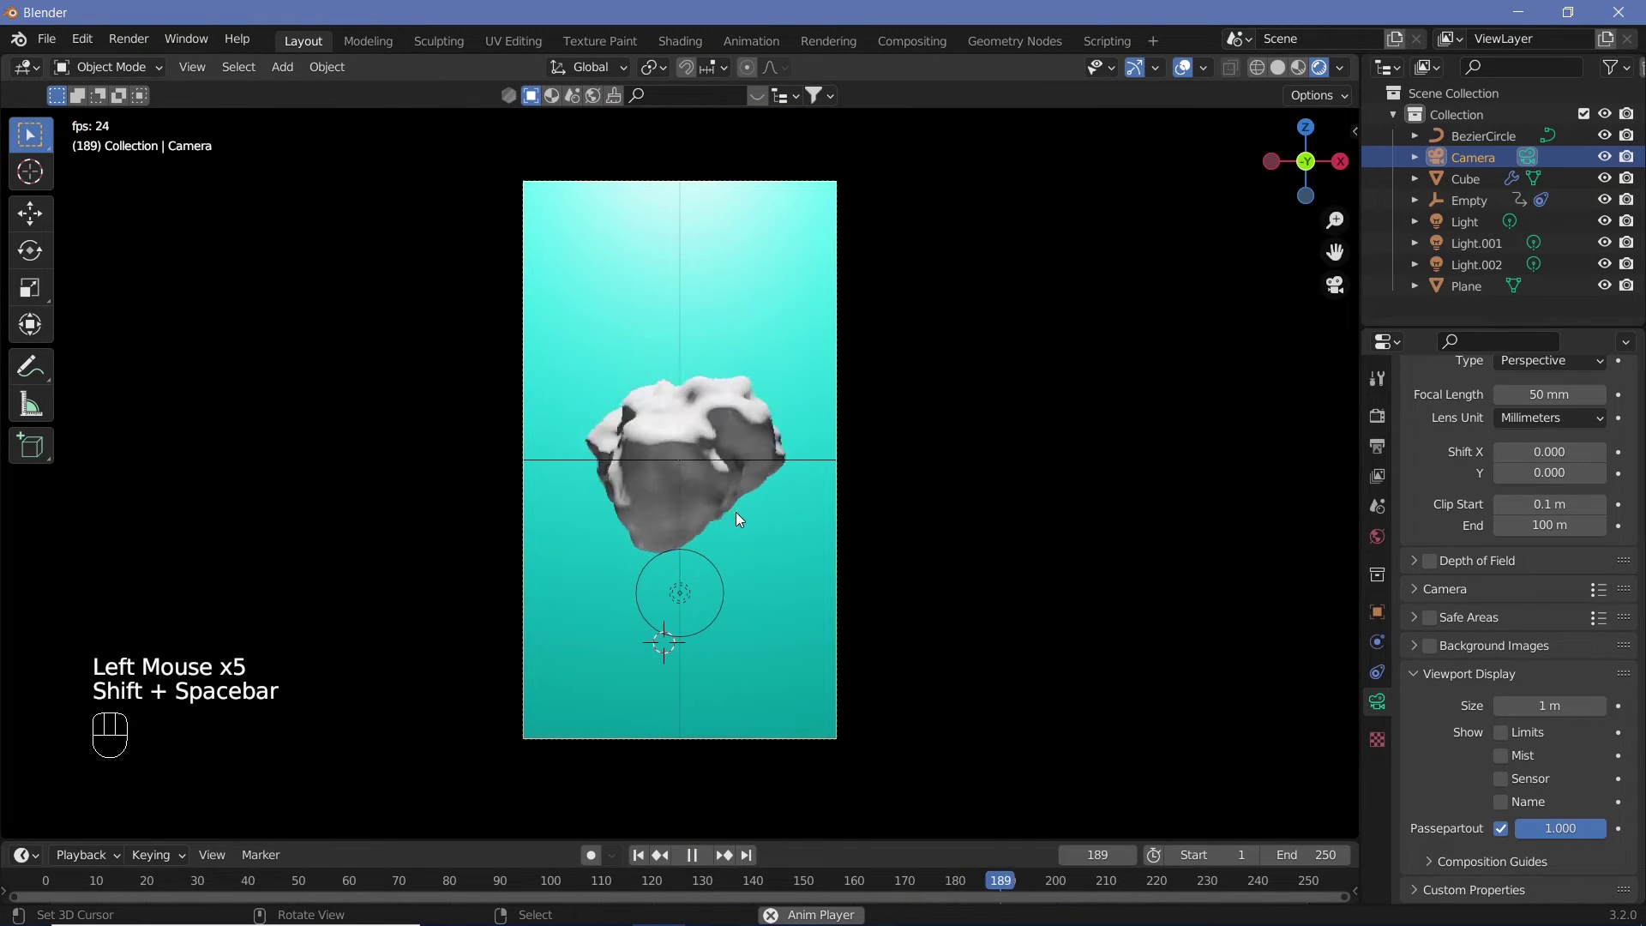
pyautogui.press('shift+space')
pyautogui.rightClick(685, 264)
pyautogui.press('g')
# Raise the top light straight up along Z above the blob and reselect the blob.
pyautogui.press('z')
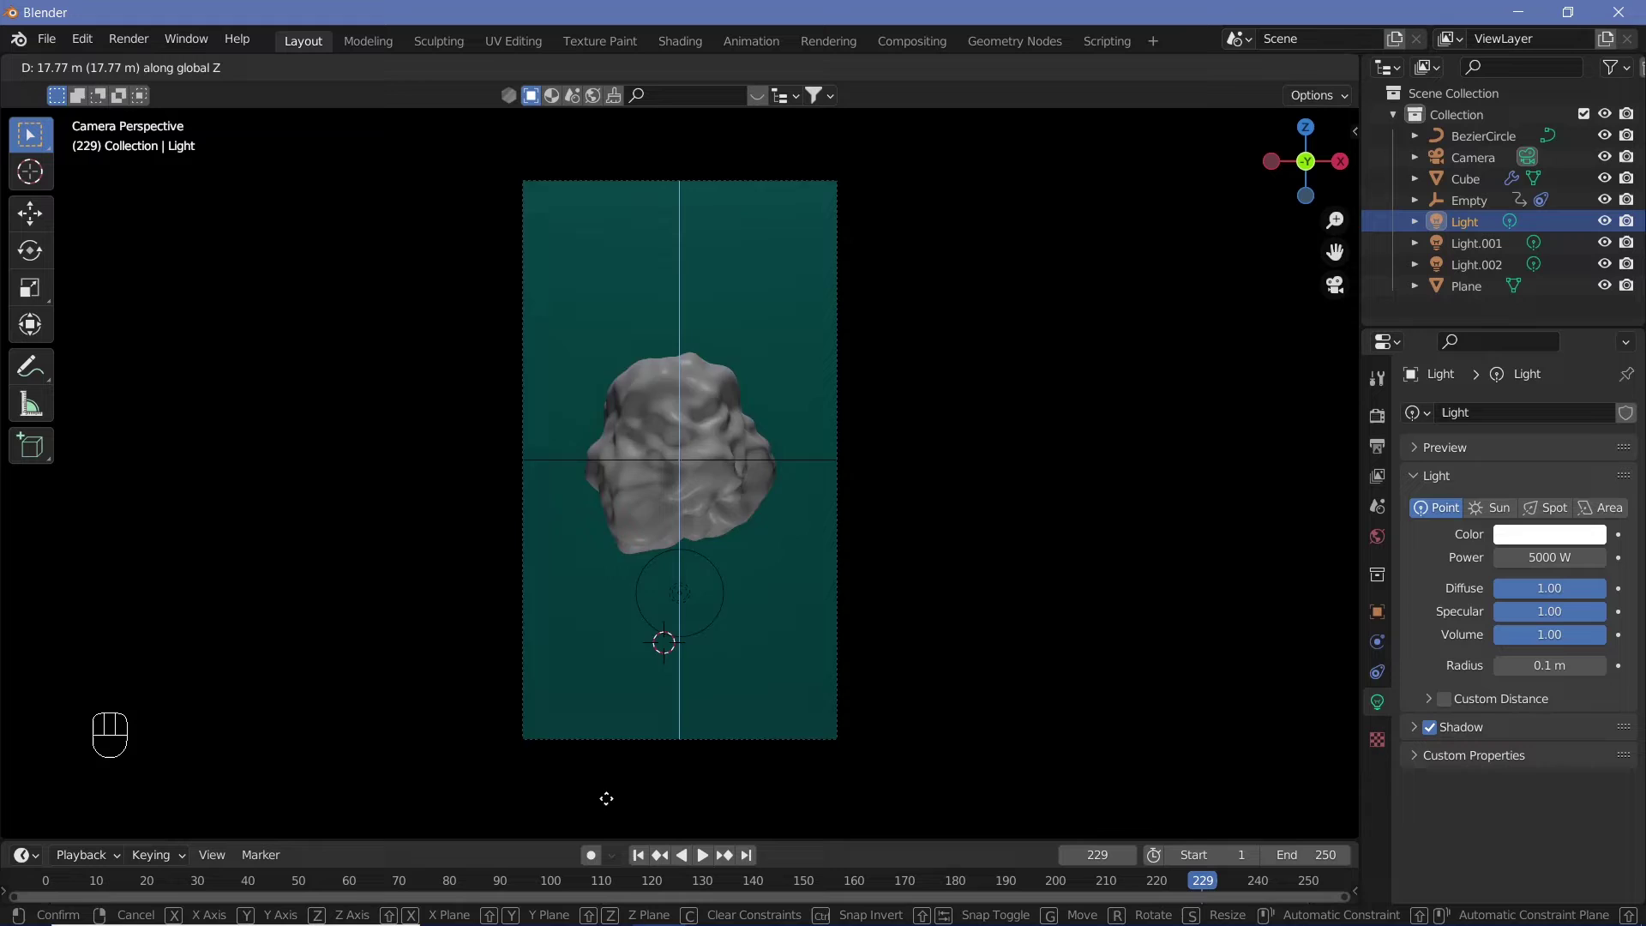
pyautogui.click(894, 667)
pyautogui.click(1188, 79)
pyautogui.rightClick(679, 458)
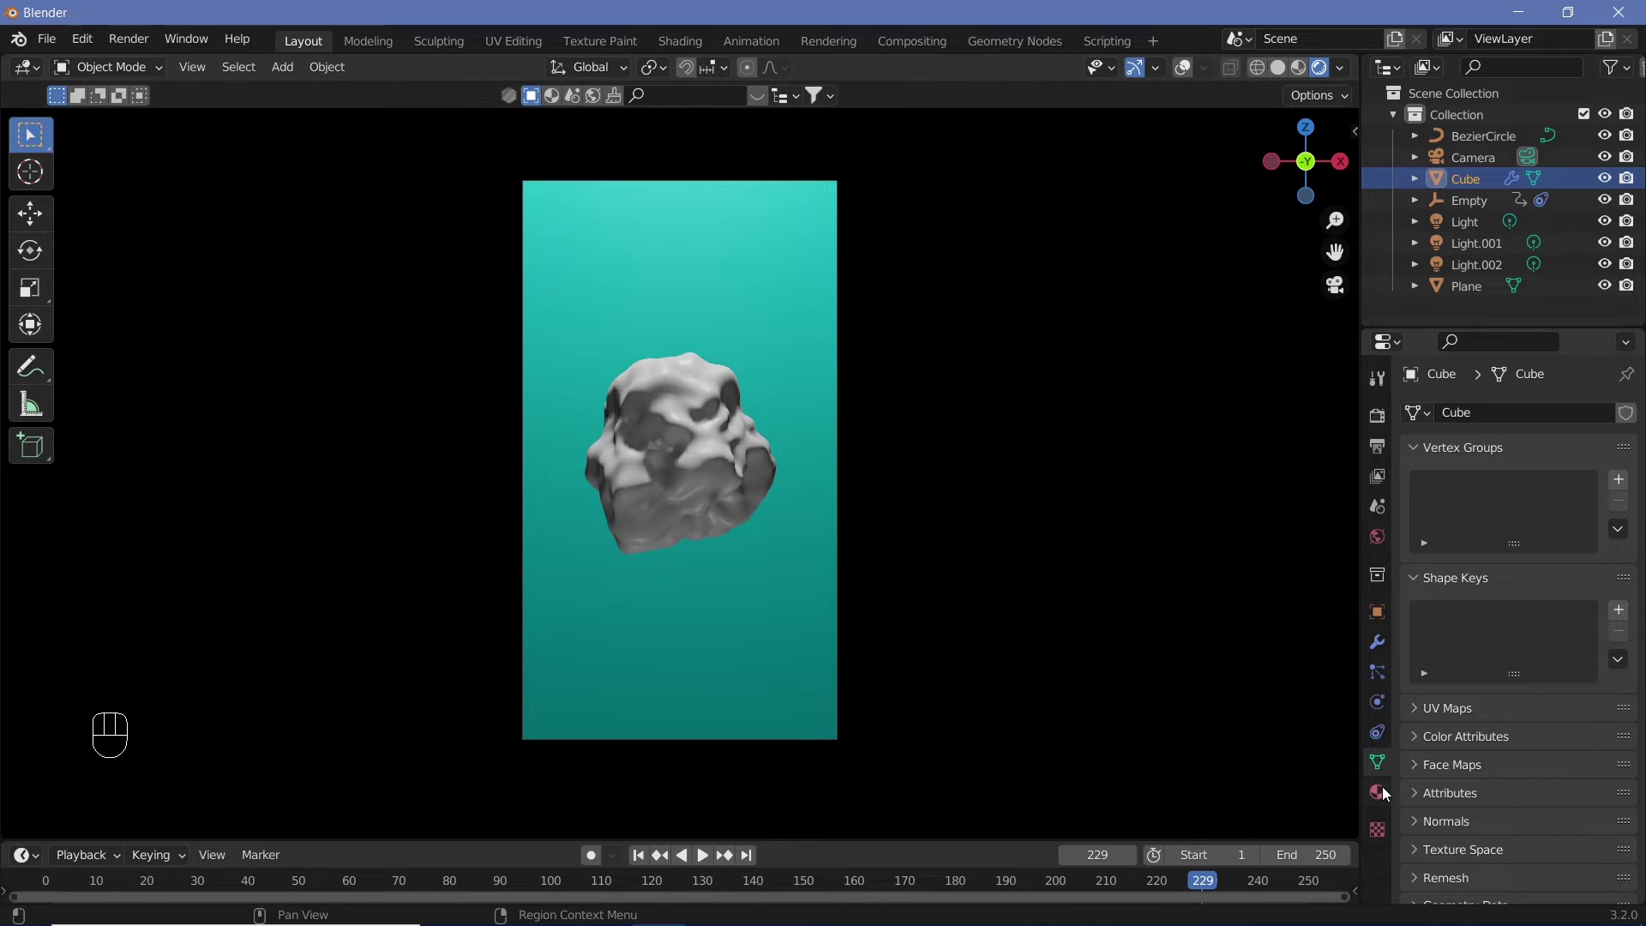
# Rename the blob's material to 'water' and select the blob in the camera view.
pyautogui.click(1388, 789)
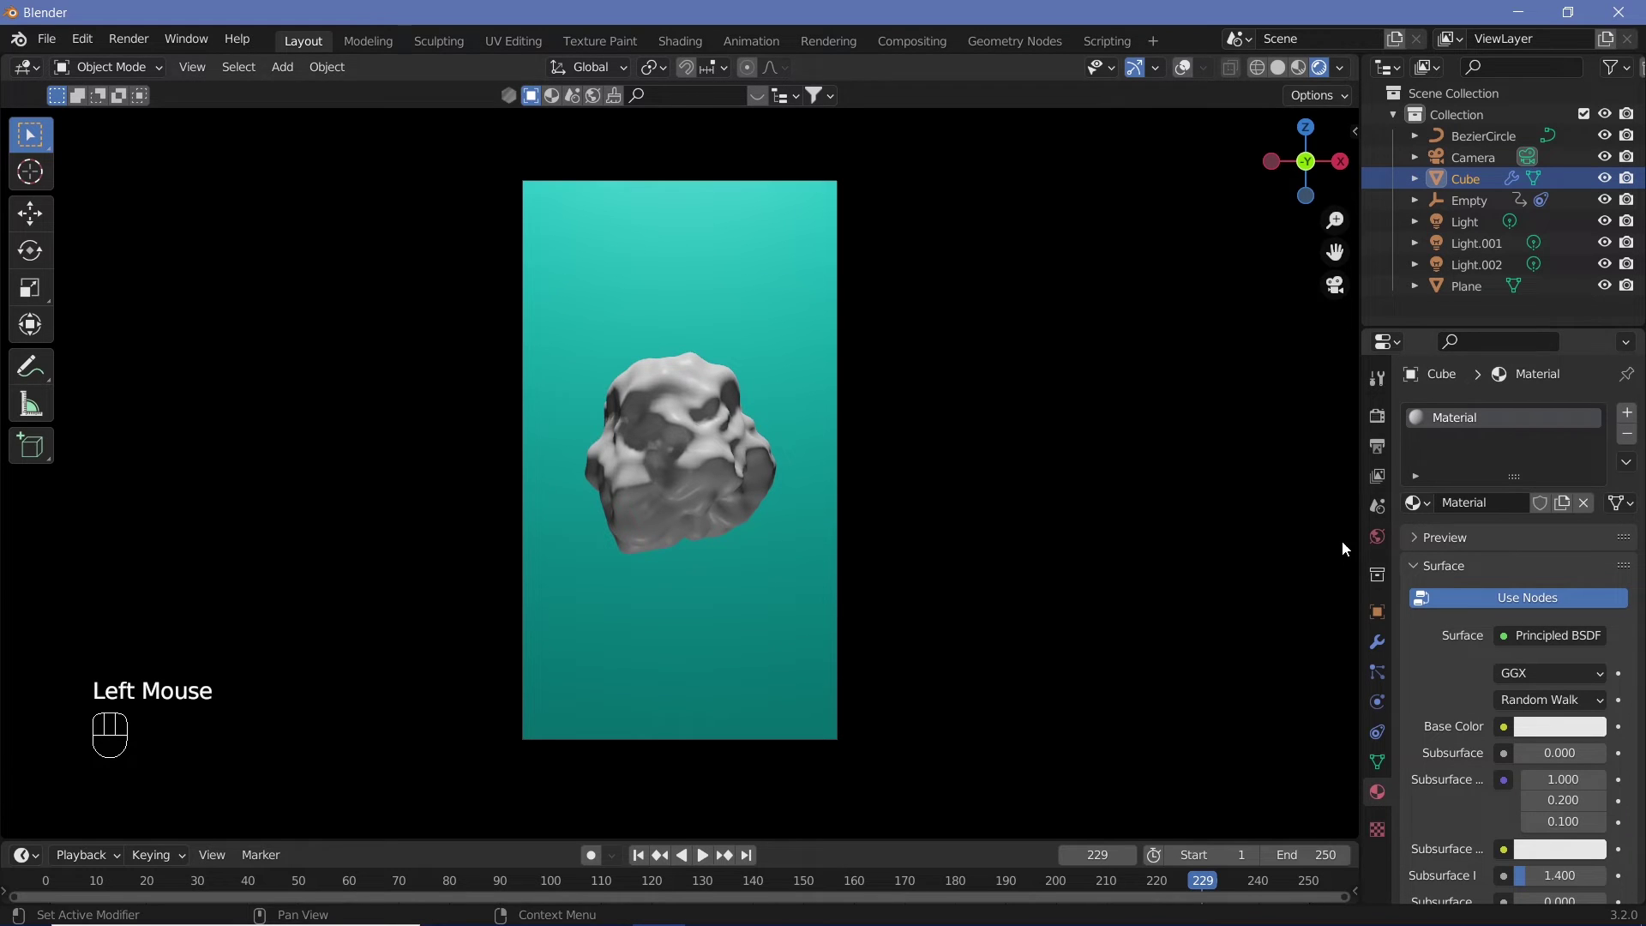
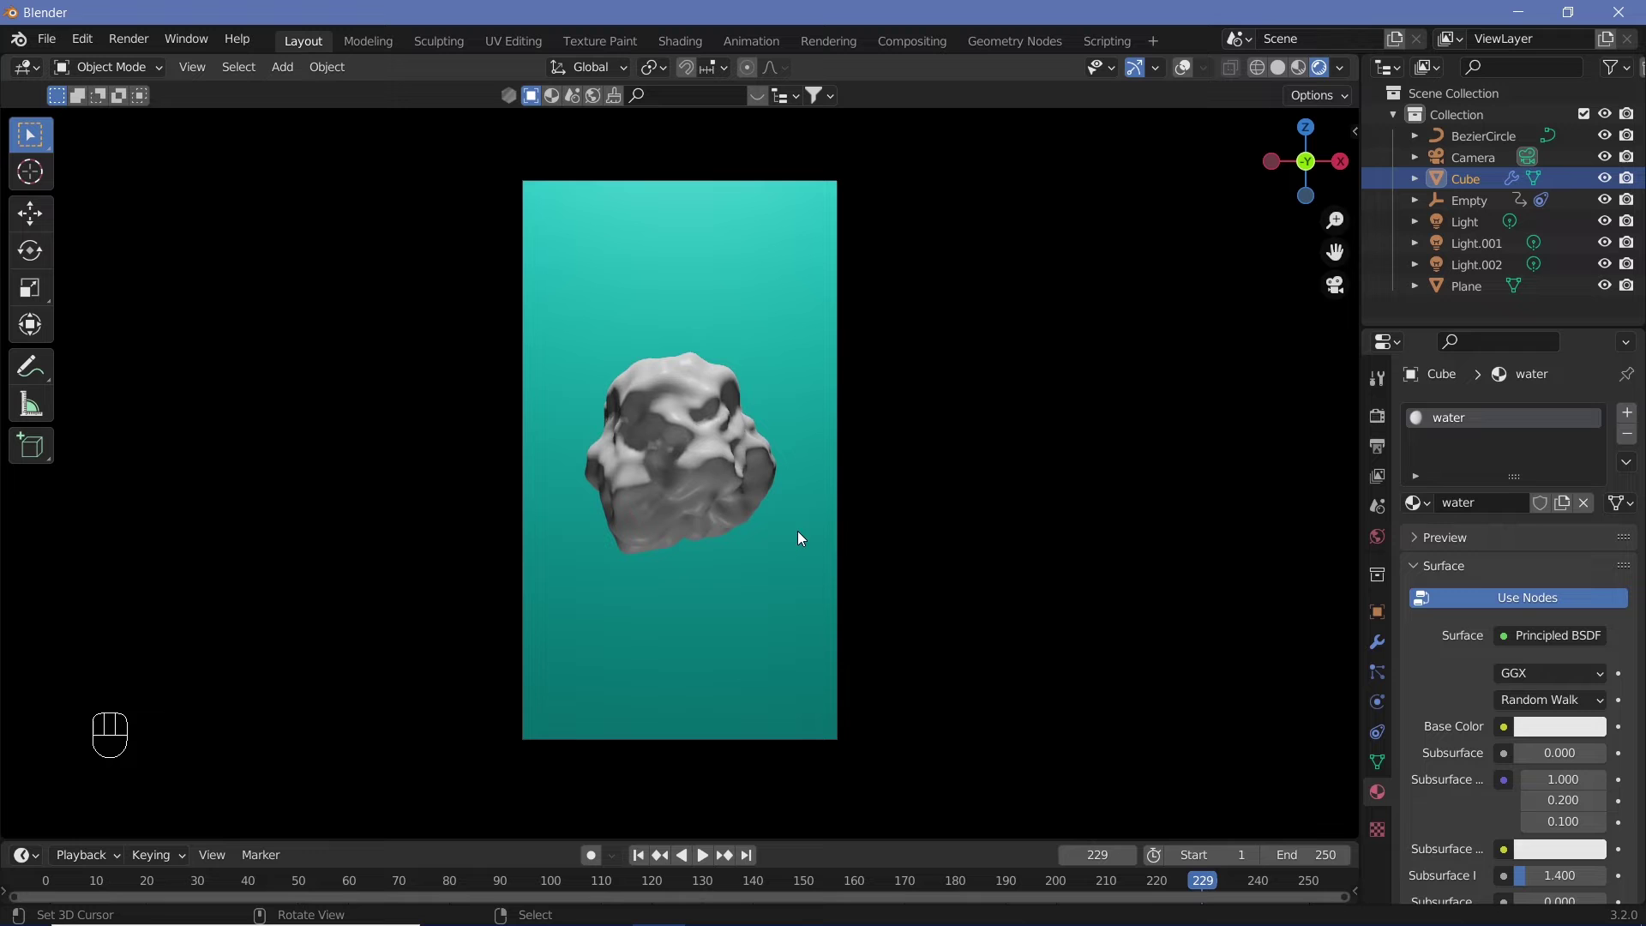
pyautogui.click(1189, 75)
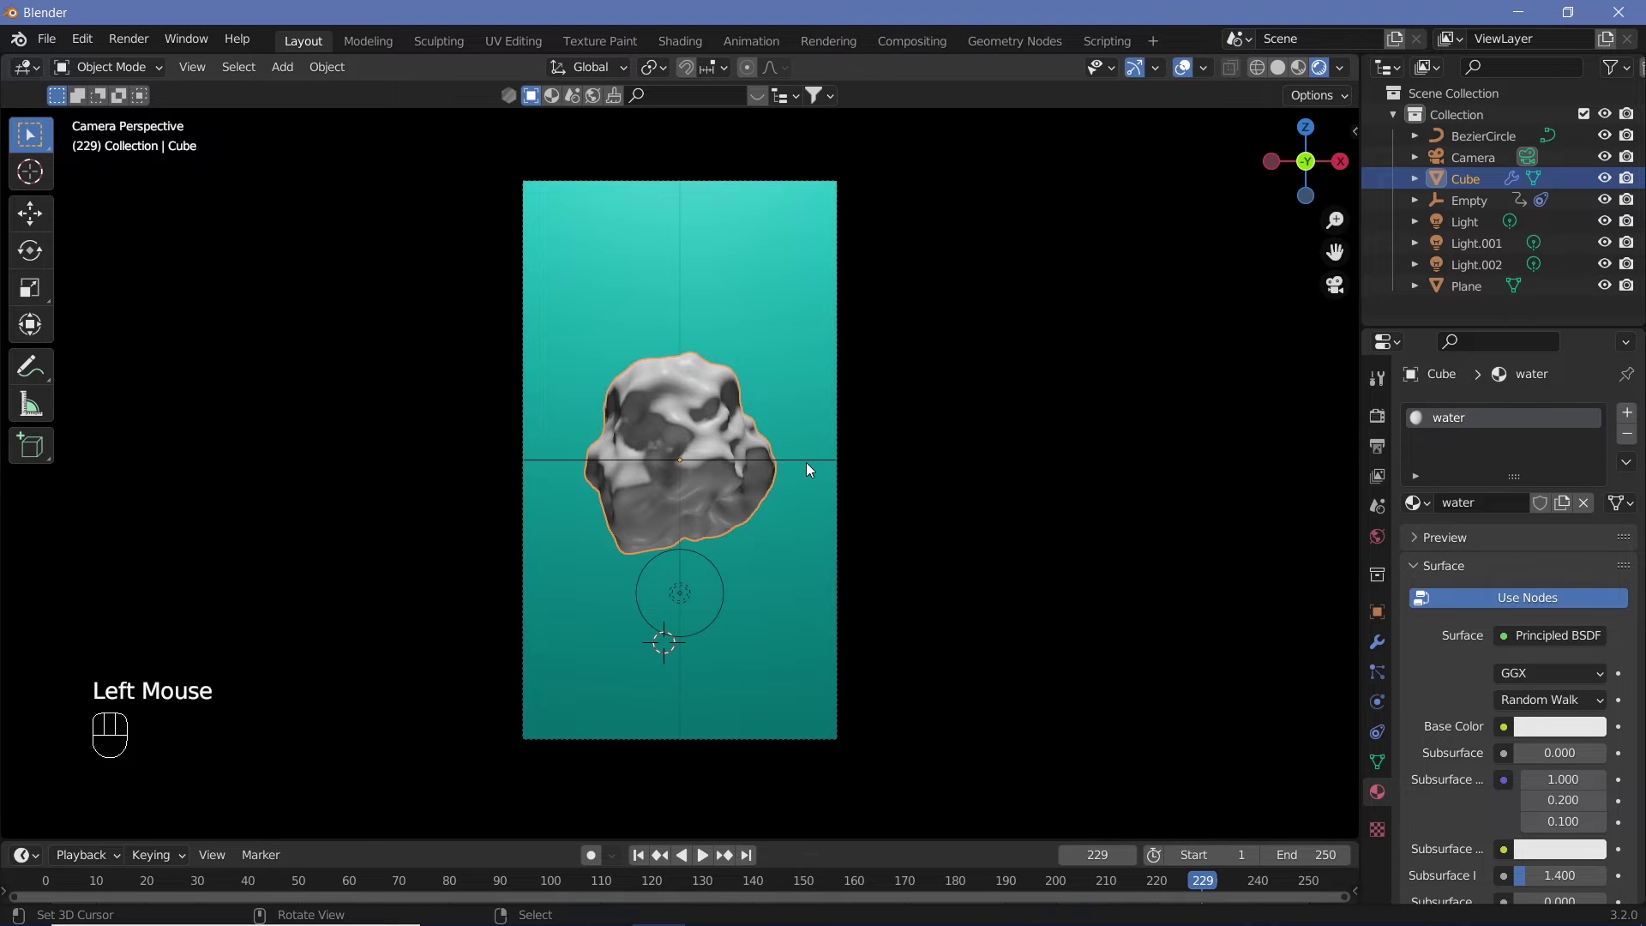
pyautogui.press('KP_0')
pyautogui.moveTo(714, 566); pyautogui.dragTo(830, 562)
# Add the BezierCircle and the Empty to the selection alongside the blob.
pyautogui.rightClick(859, 510)
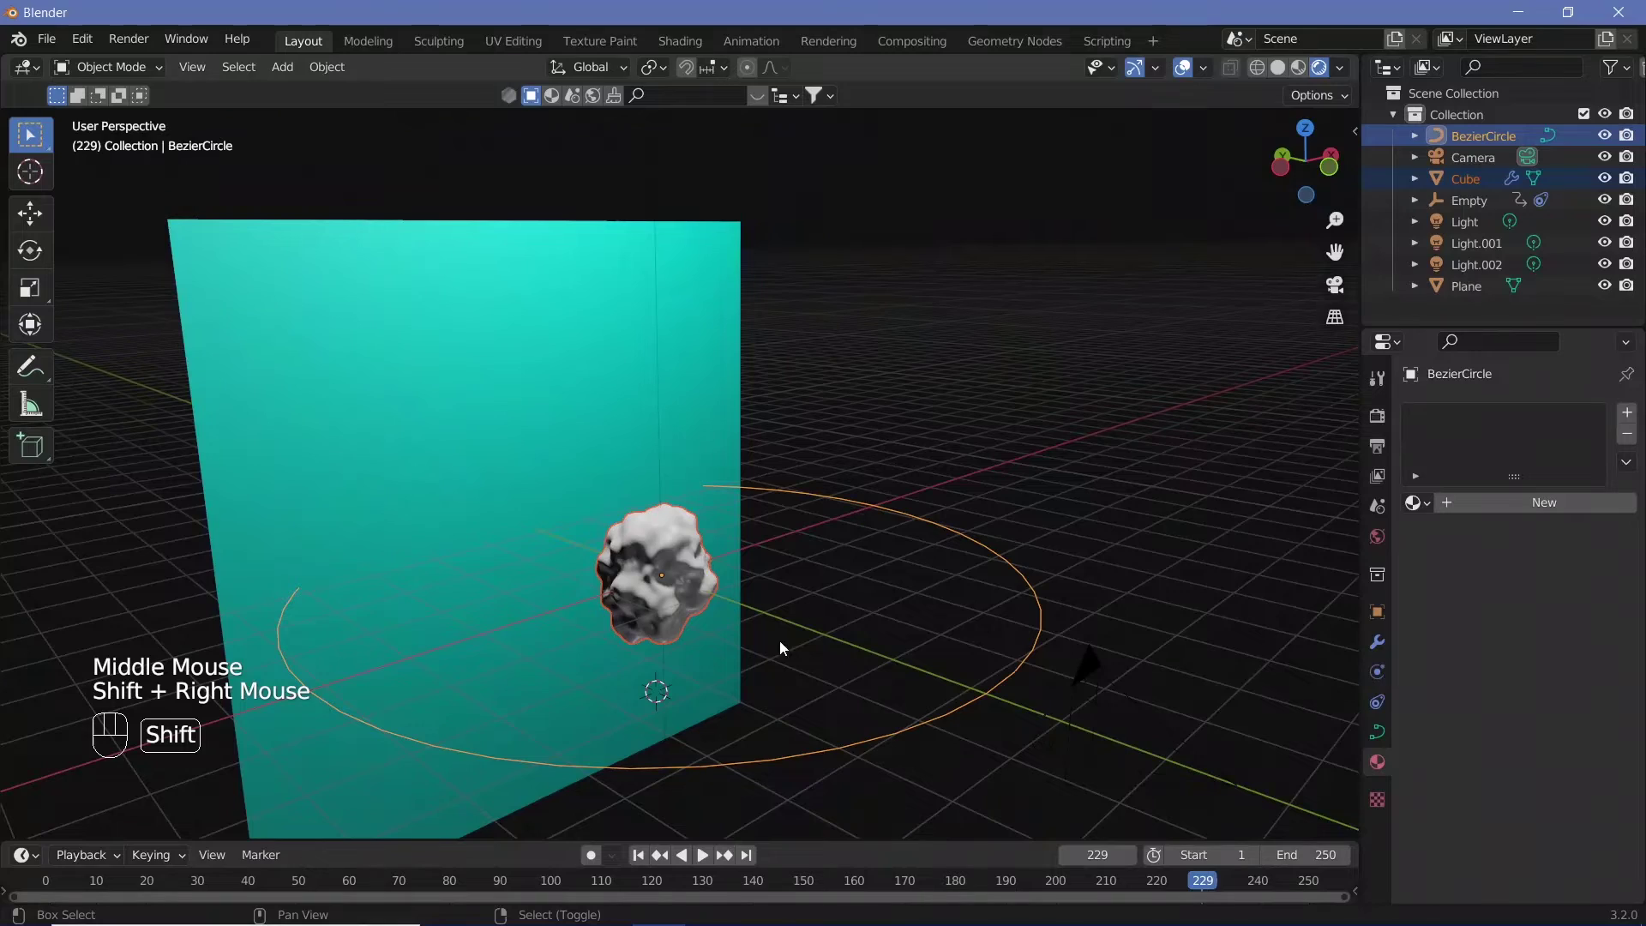
pyautogui.moveTo(746, 718); pyautogui.dragTo(919, 689)
pyautogui.rightClick(276, 586)
pyautogui.moveTo(841, 626); pyautogui.dragTo(631, 635)
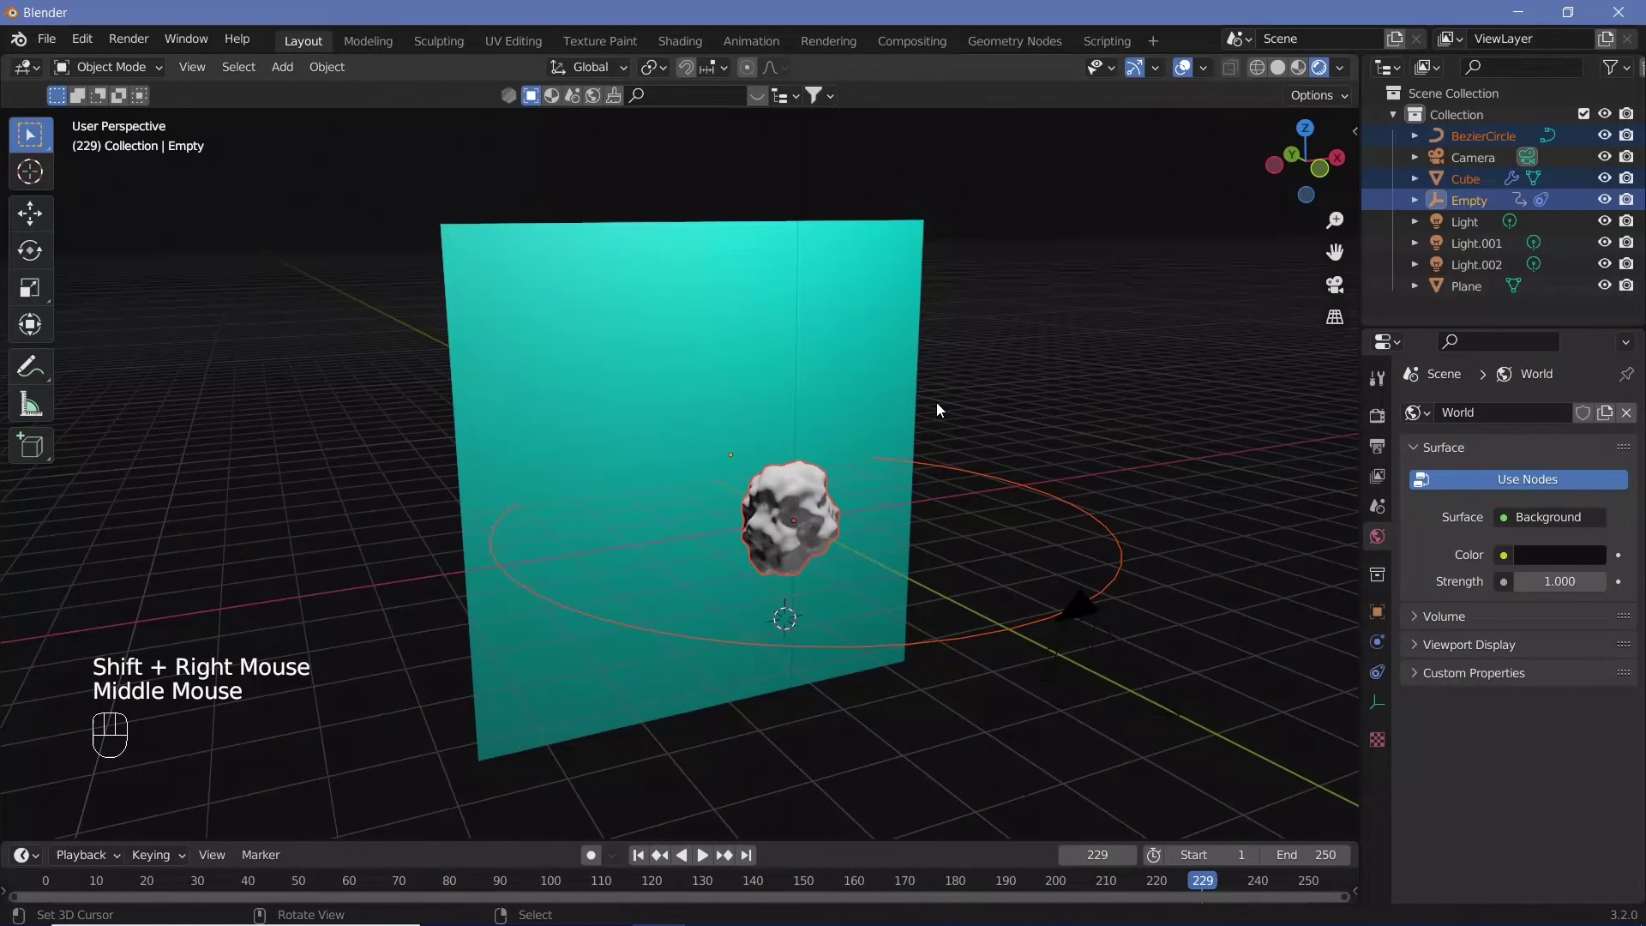
# Move the three selected objects into a new collection named 'water'.
pyautogui.press('m')
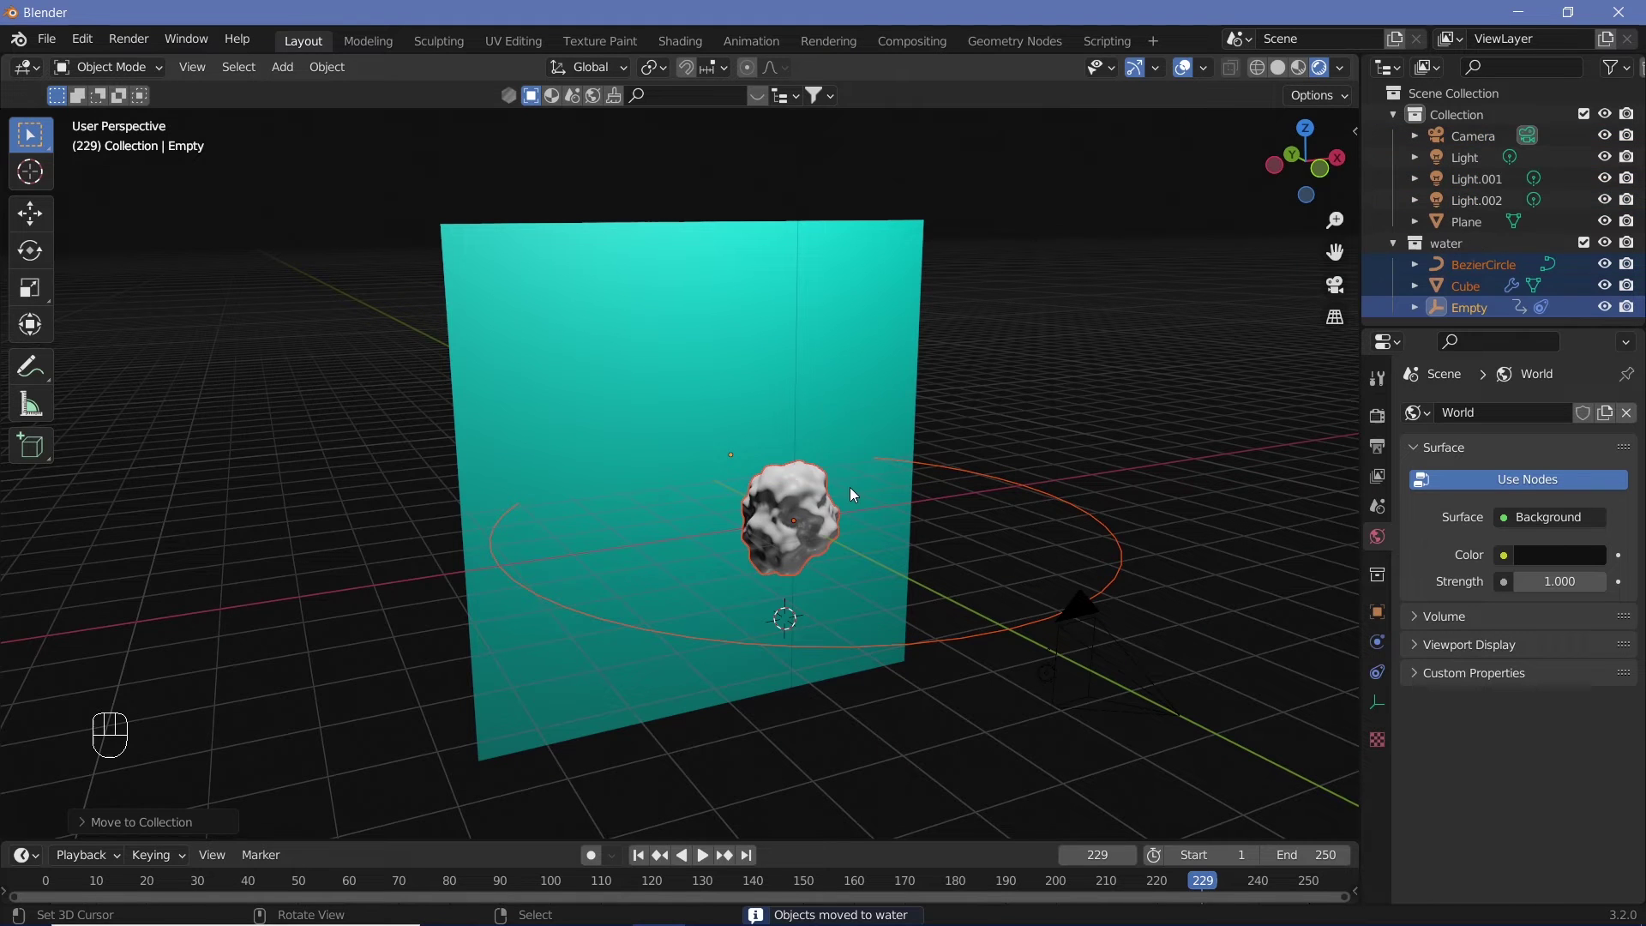
pyautogui.press('KP_0')
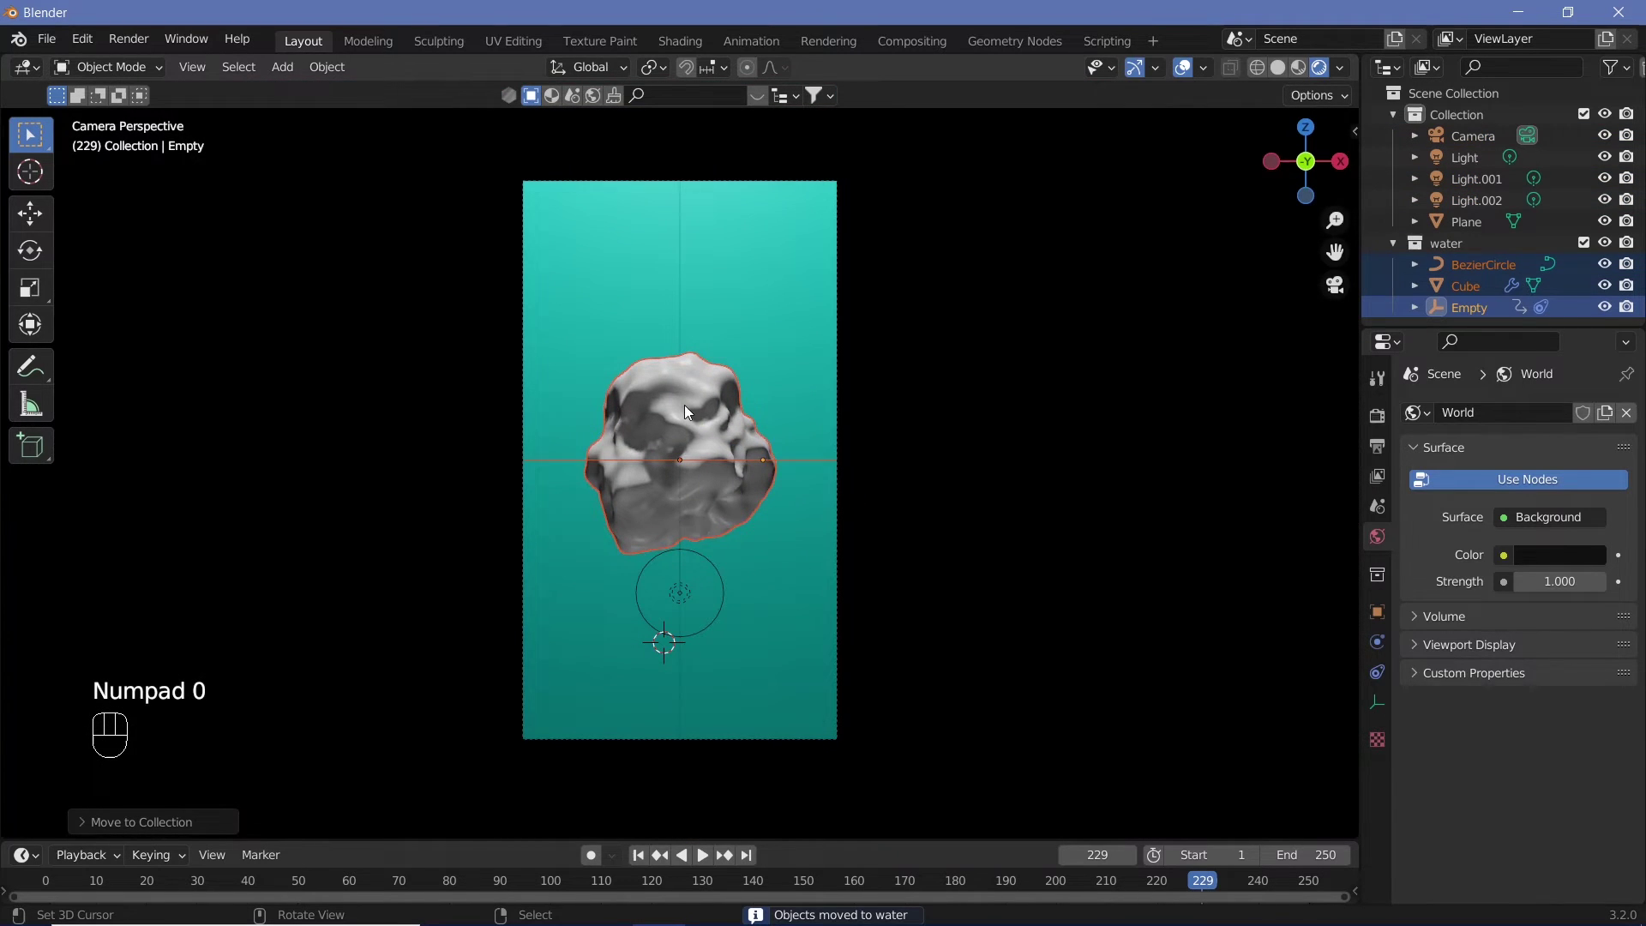
pyautogui.rightClick(690, 413)
pyautogui.moveTo(690, 413); pyautogui.dragTo(1303, 650)
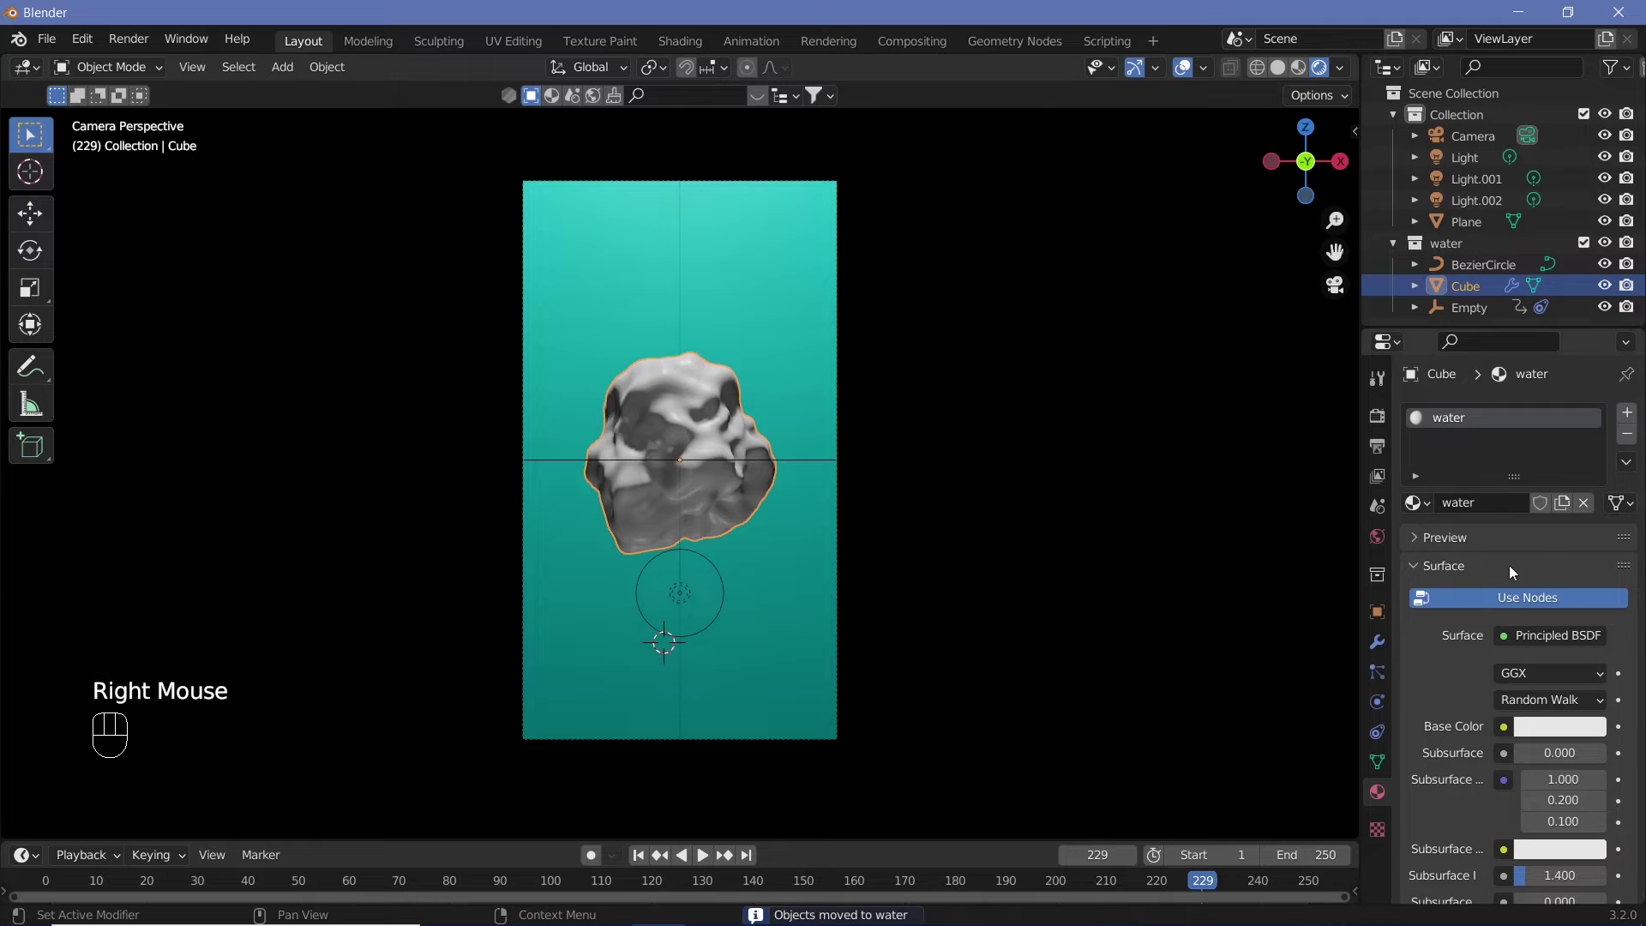
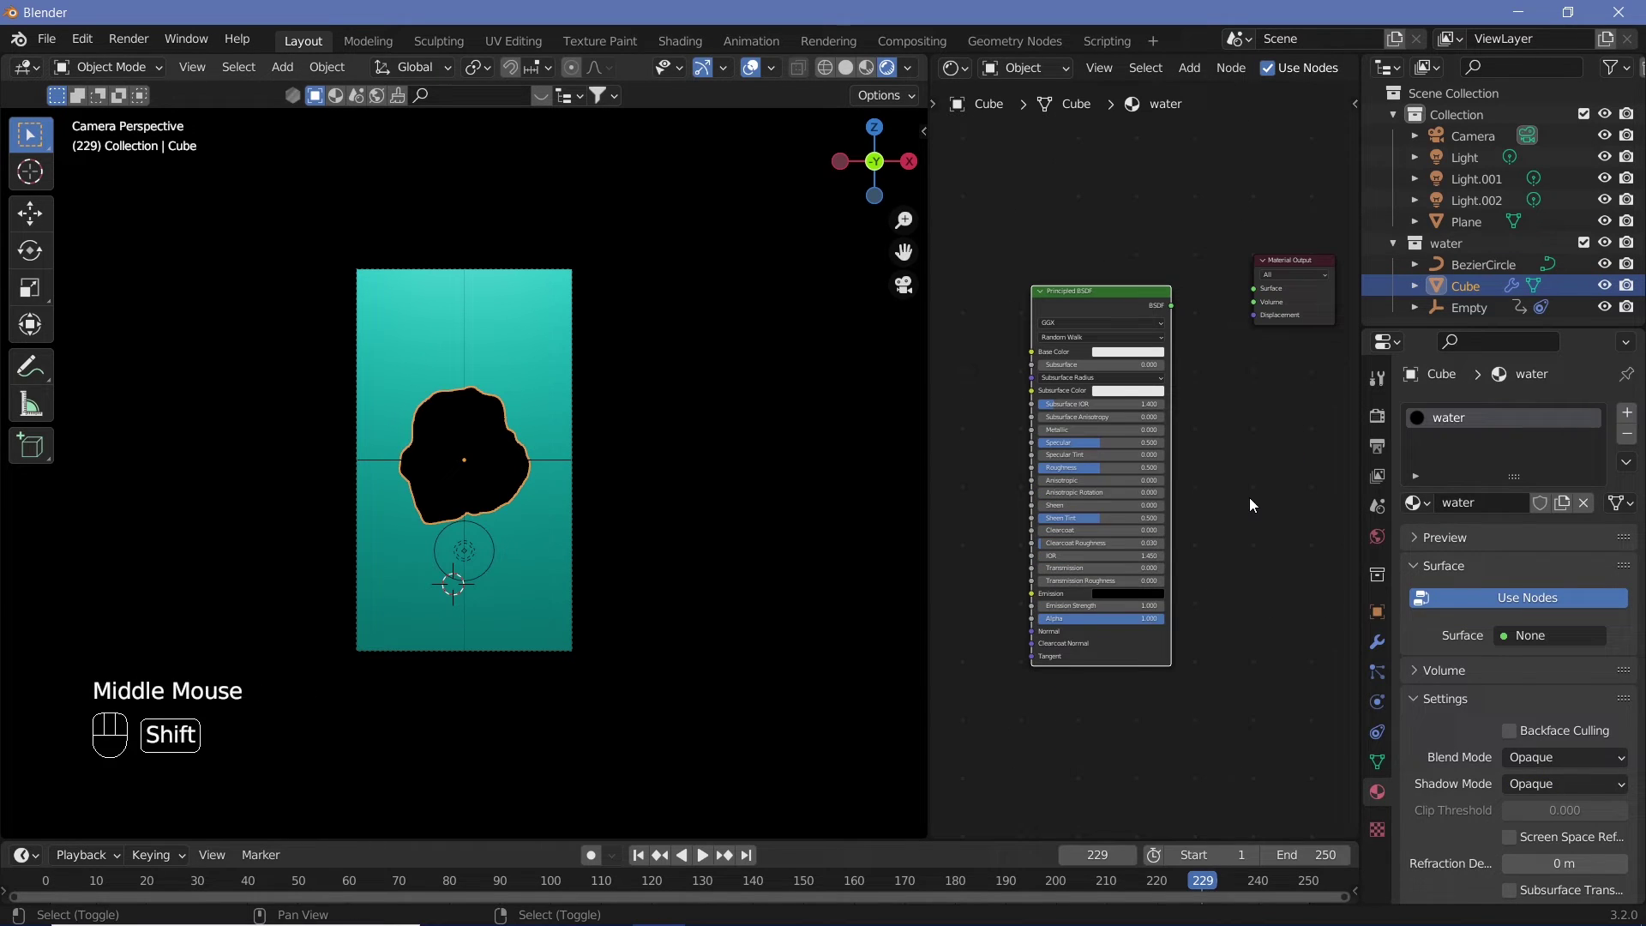
# Add Emission and Mix Shader nodes and wire the Principled BSDF into the Mix Shader.
pyautogui.press('shift+a')
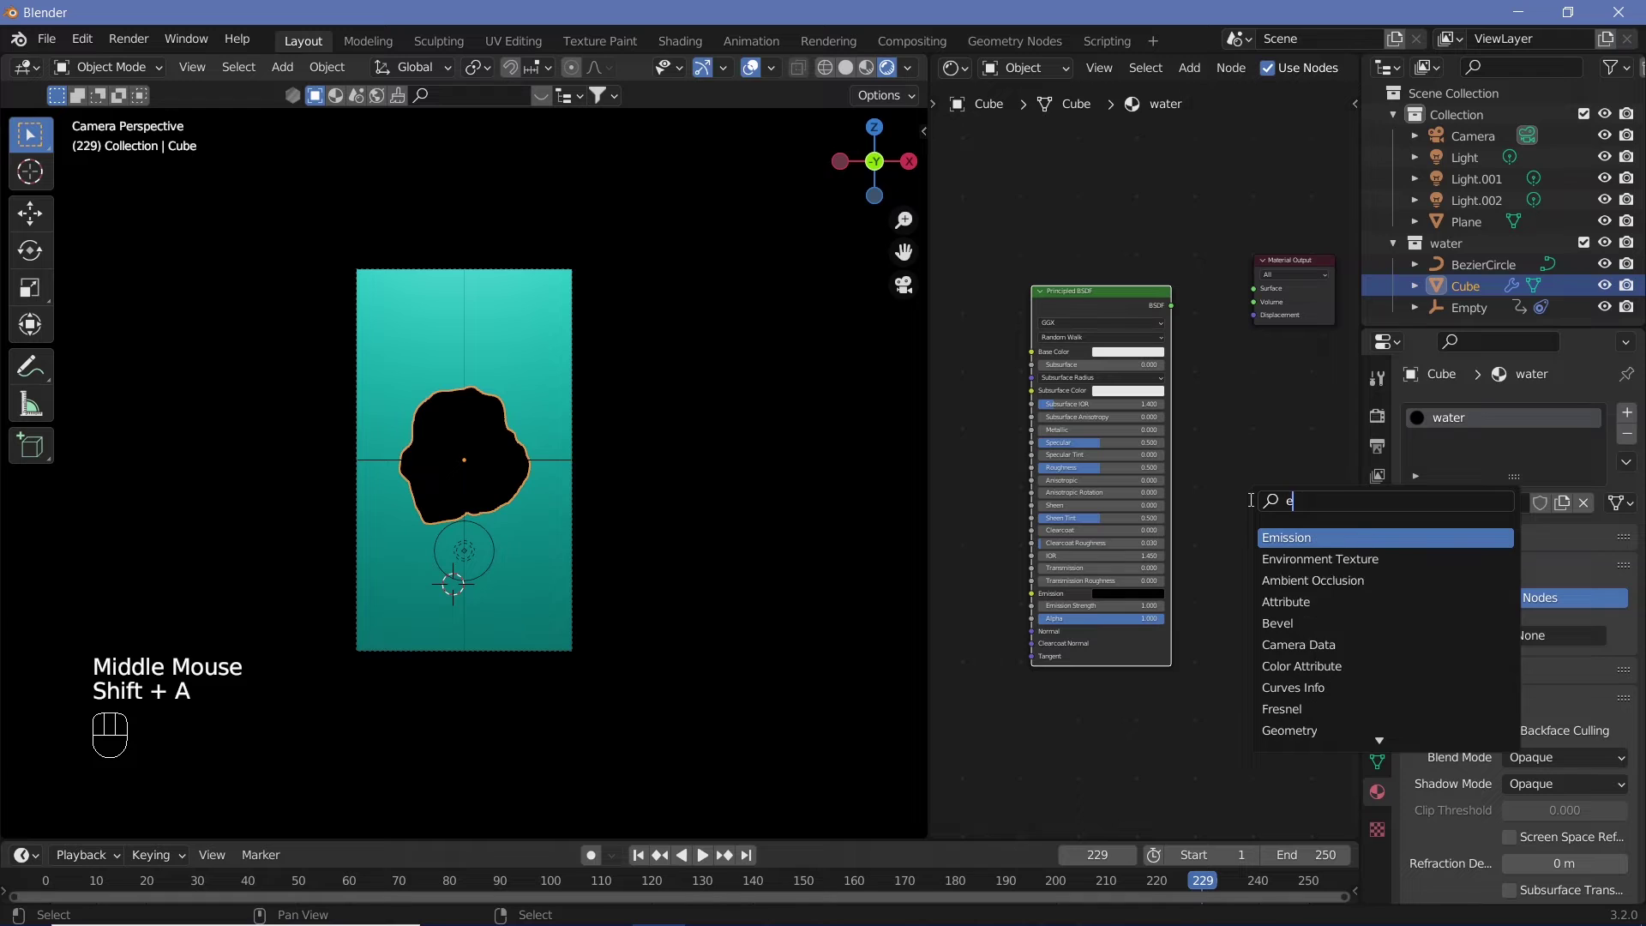
pyautogui.press('s')
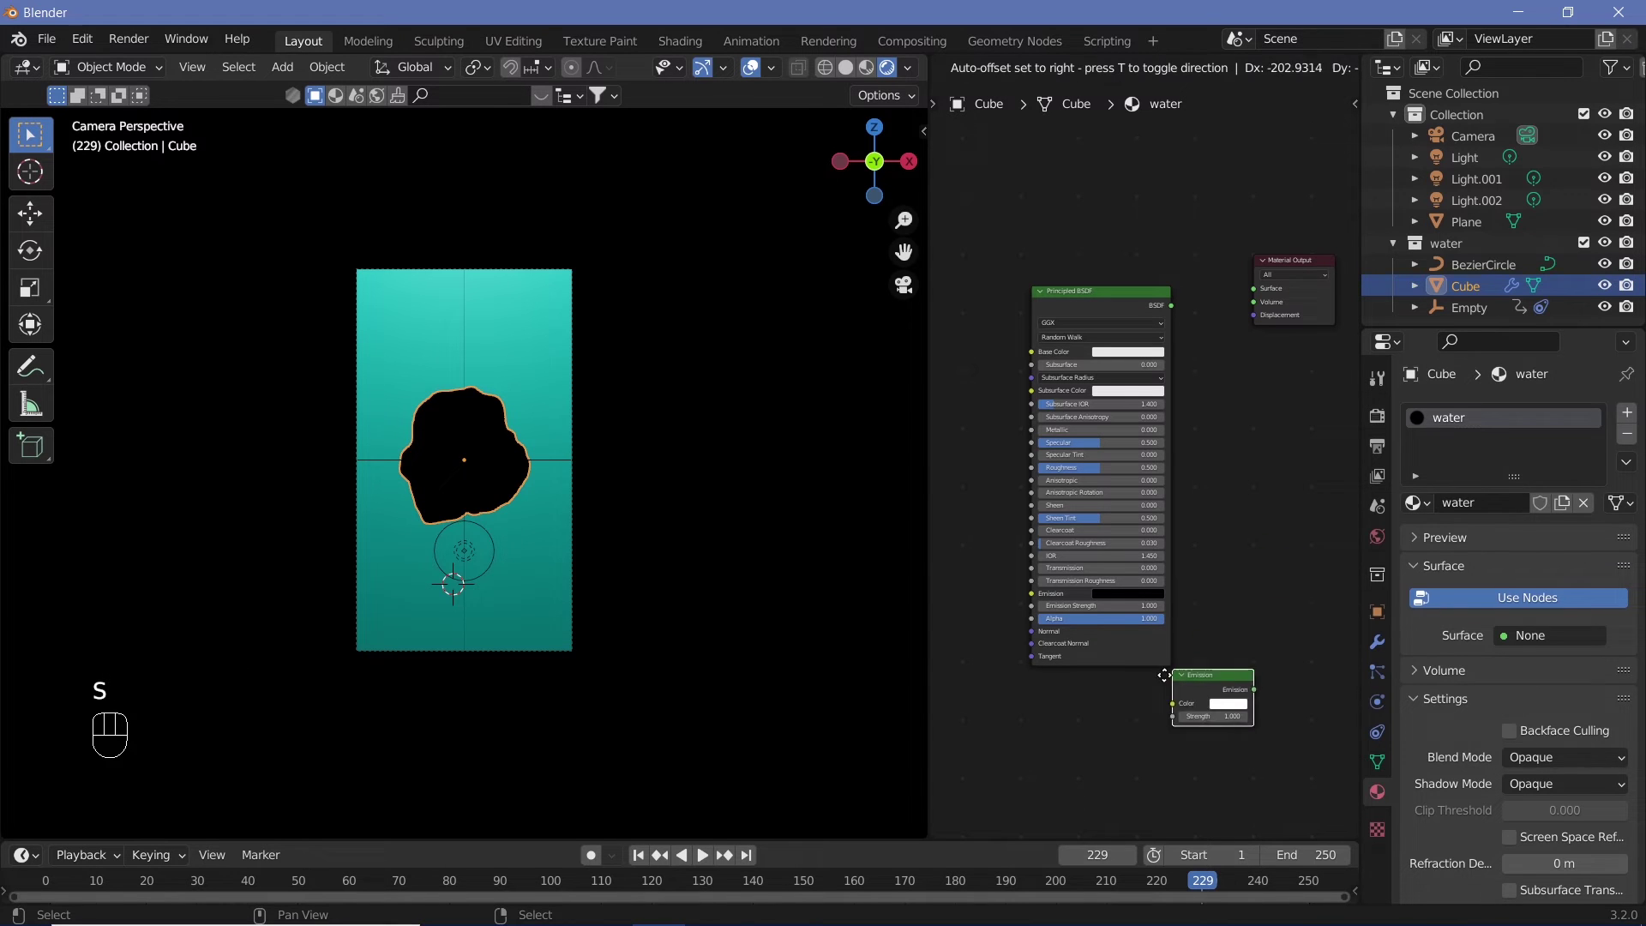
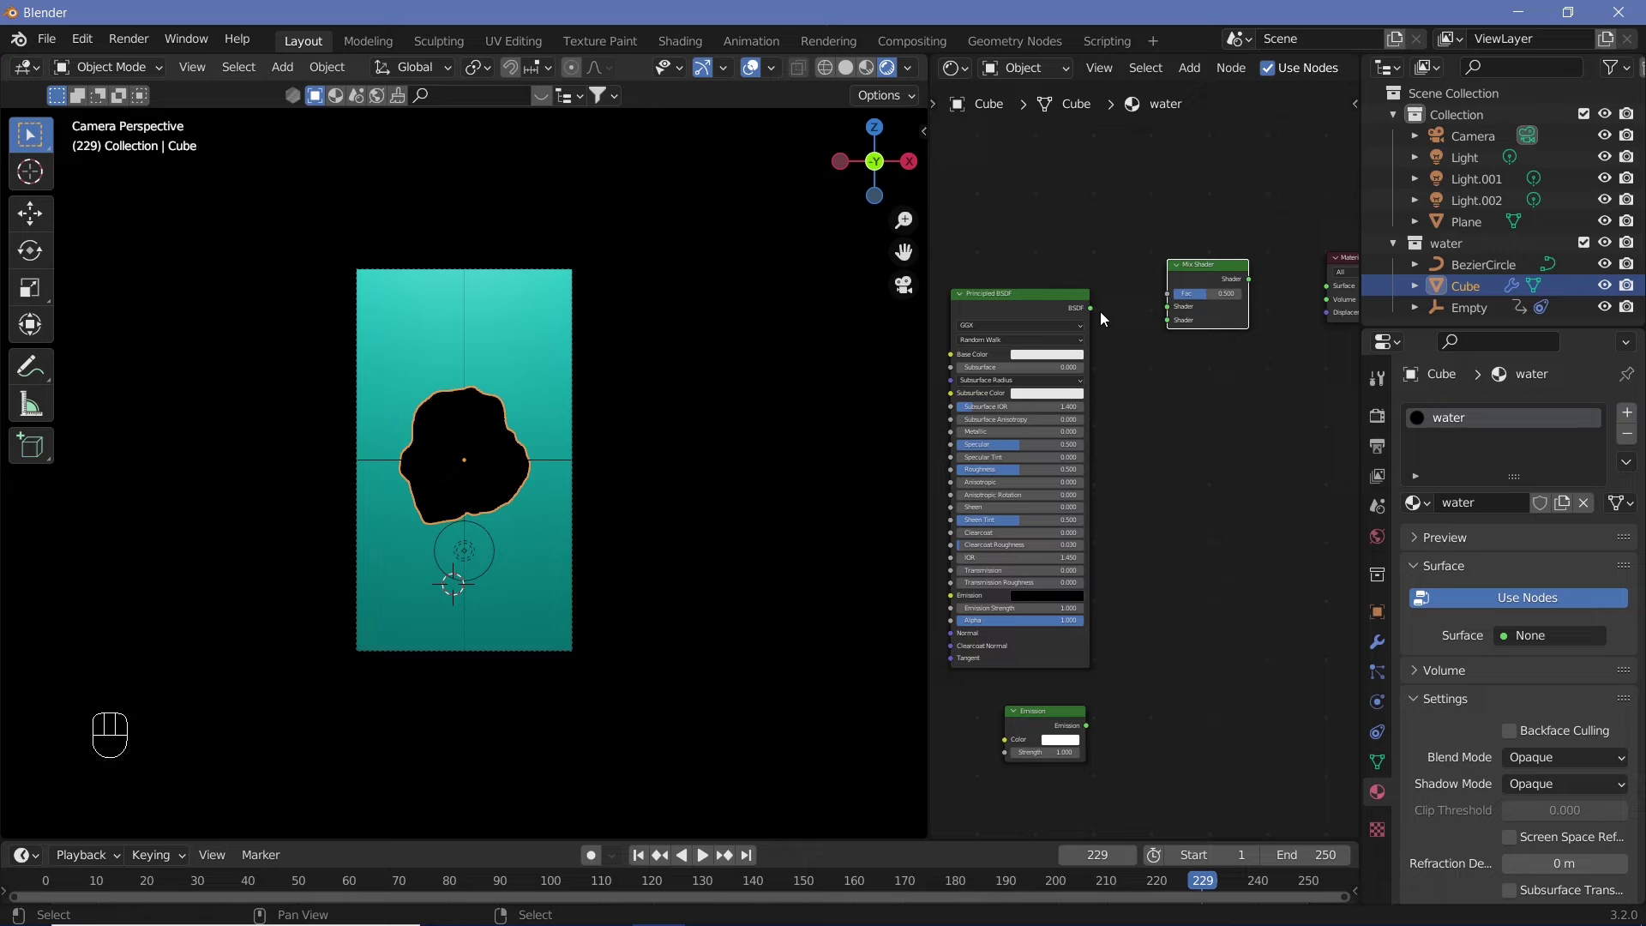
pyautogui.moveTo(1108, 314); pyautogui.dragTo(1174, 315)
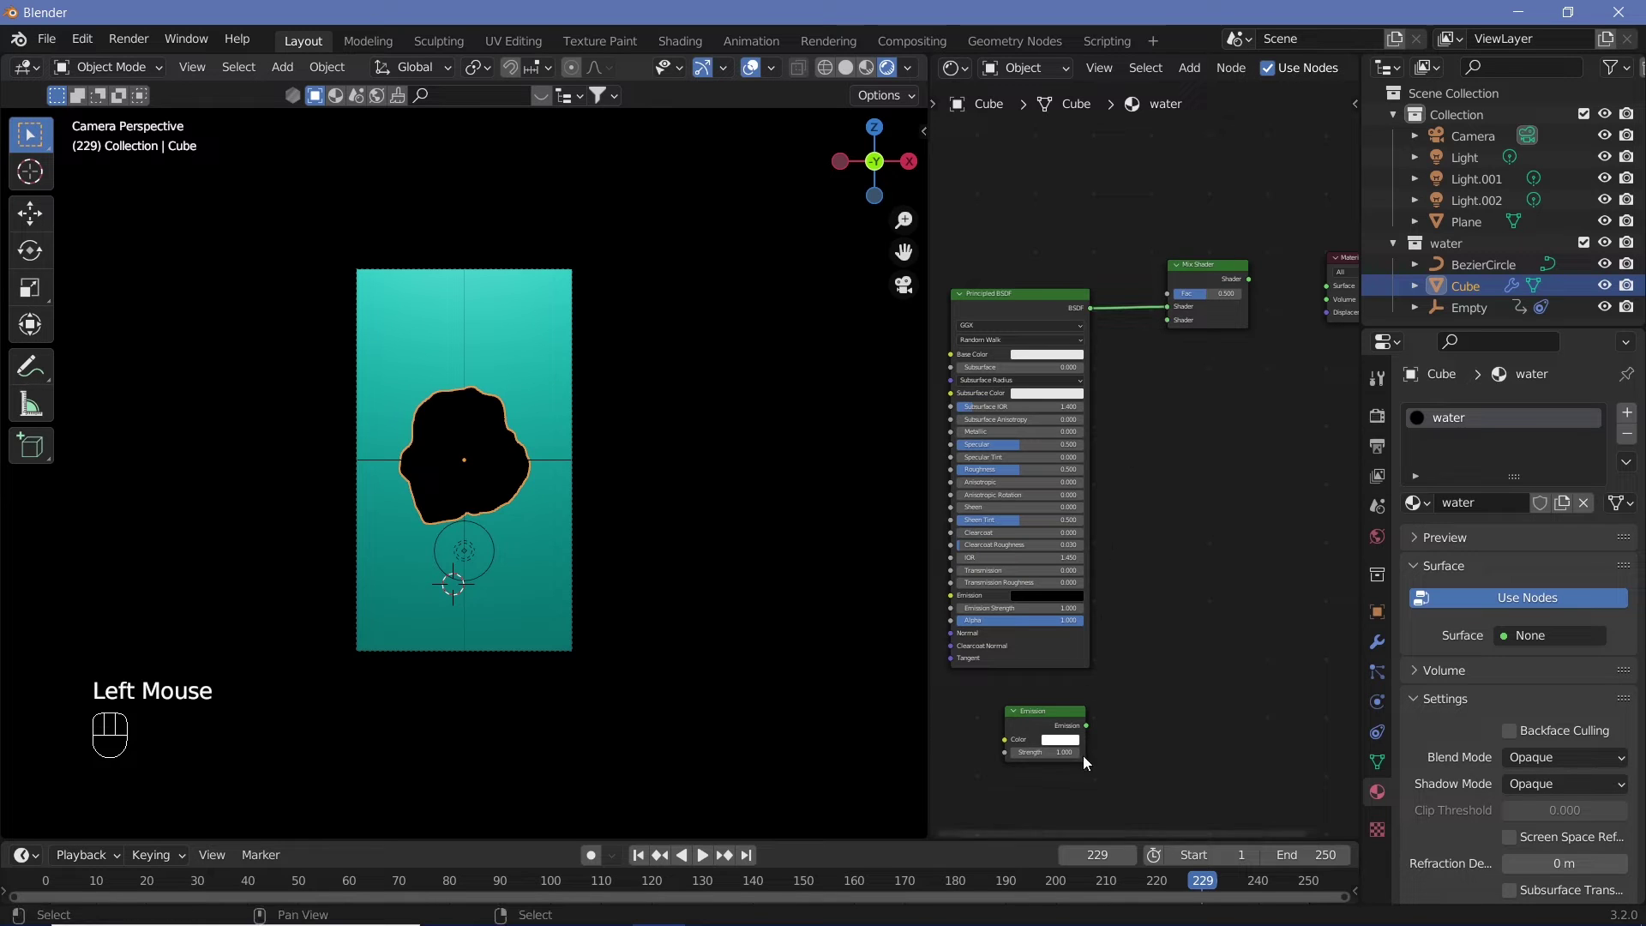
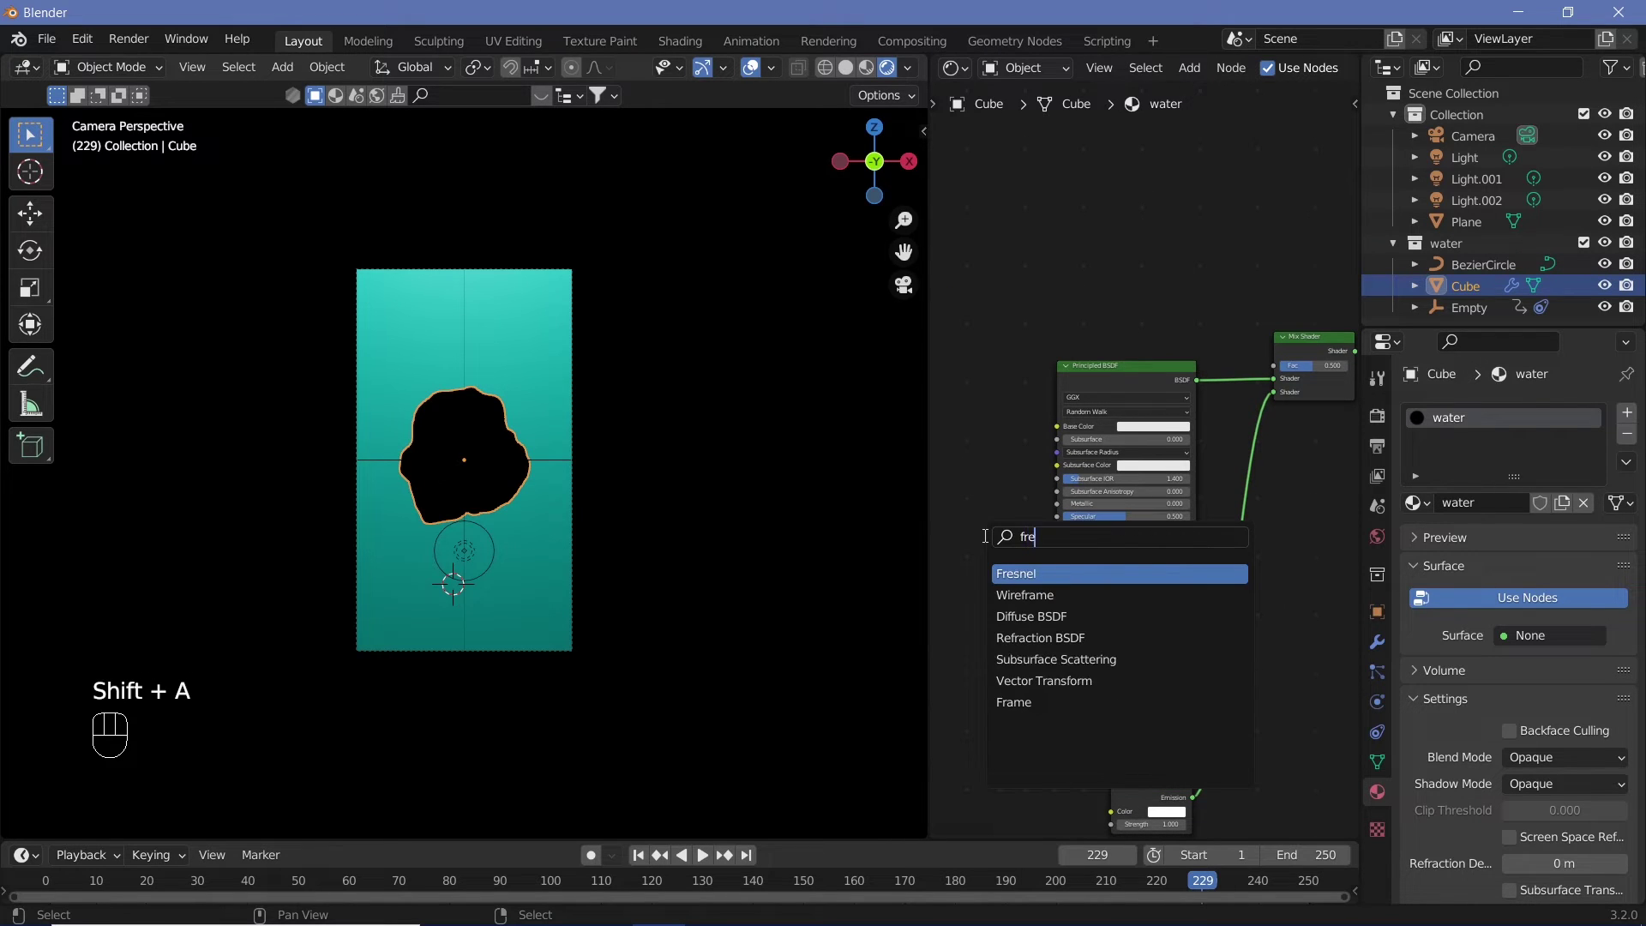
# Add a Layer Weight node and preview its result on the blob.
pyautogui.press('BackSpace')
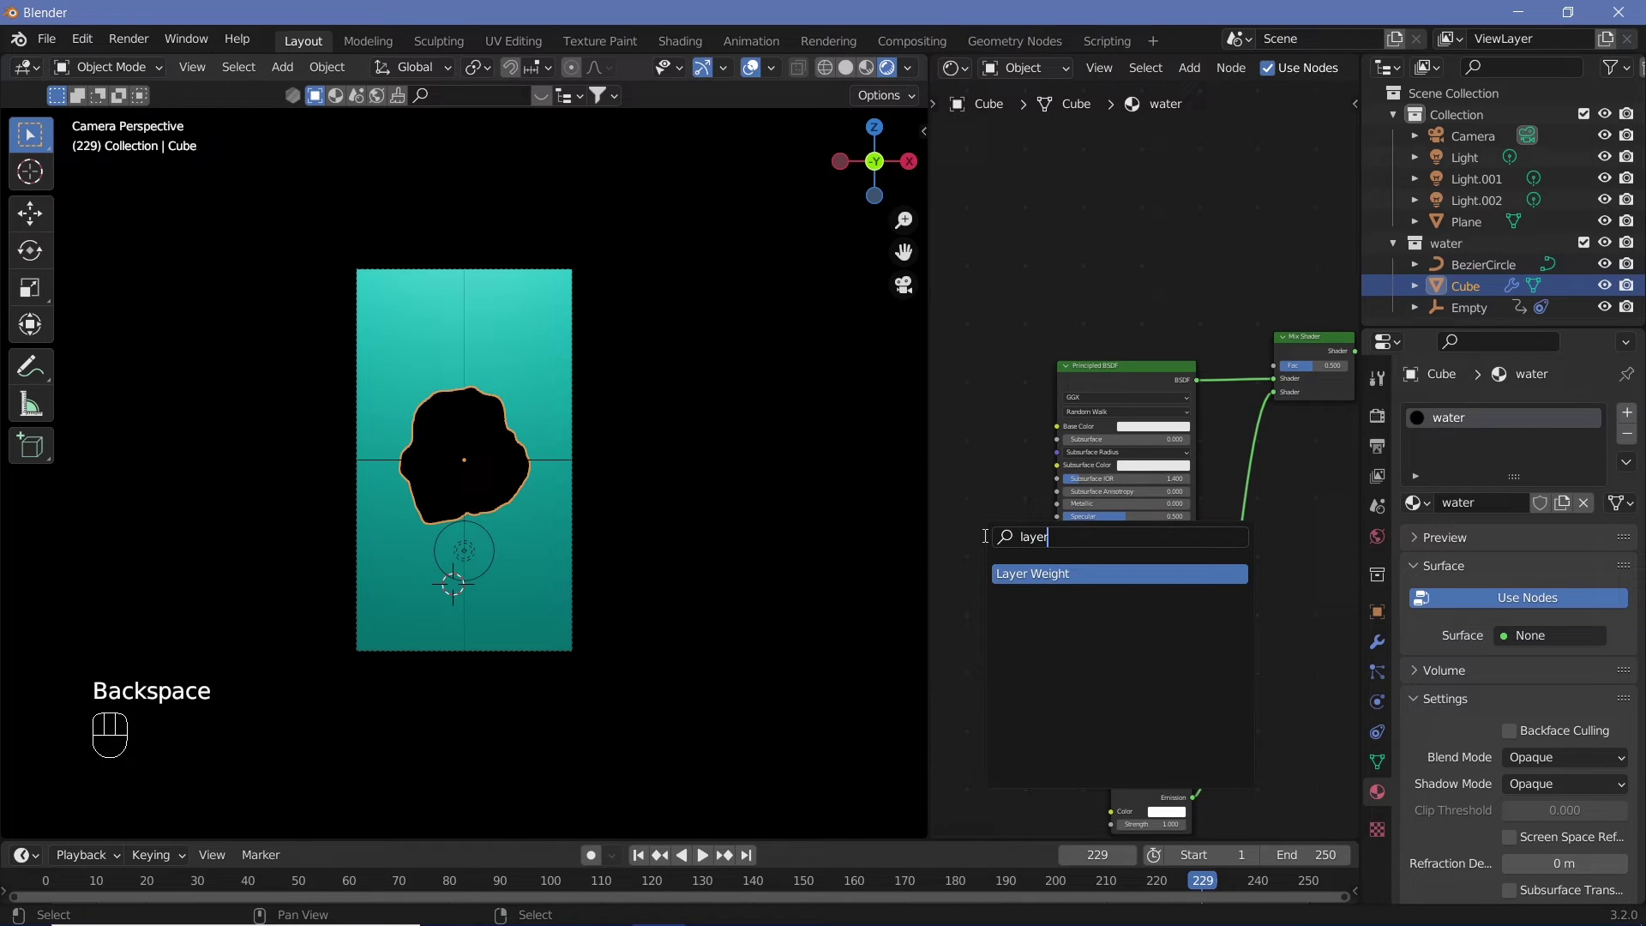
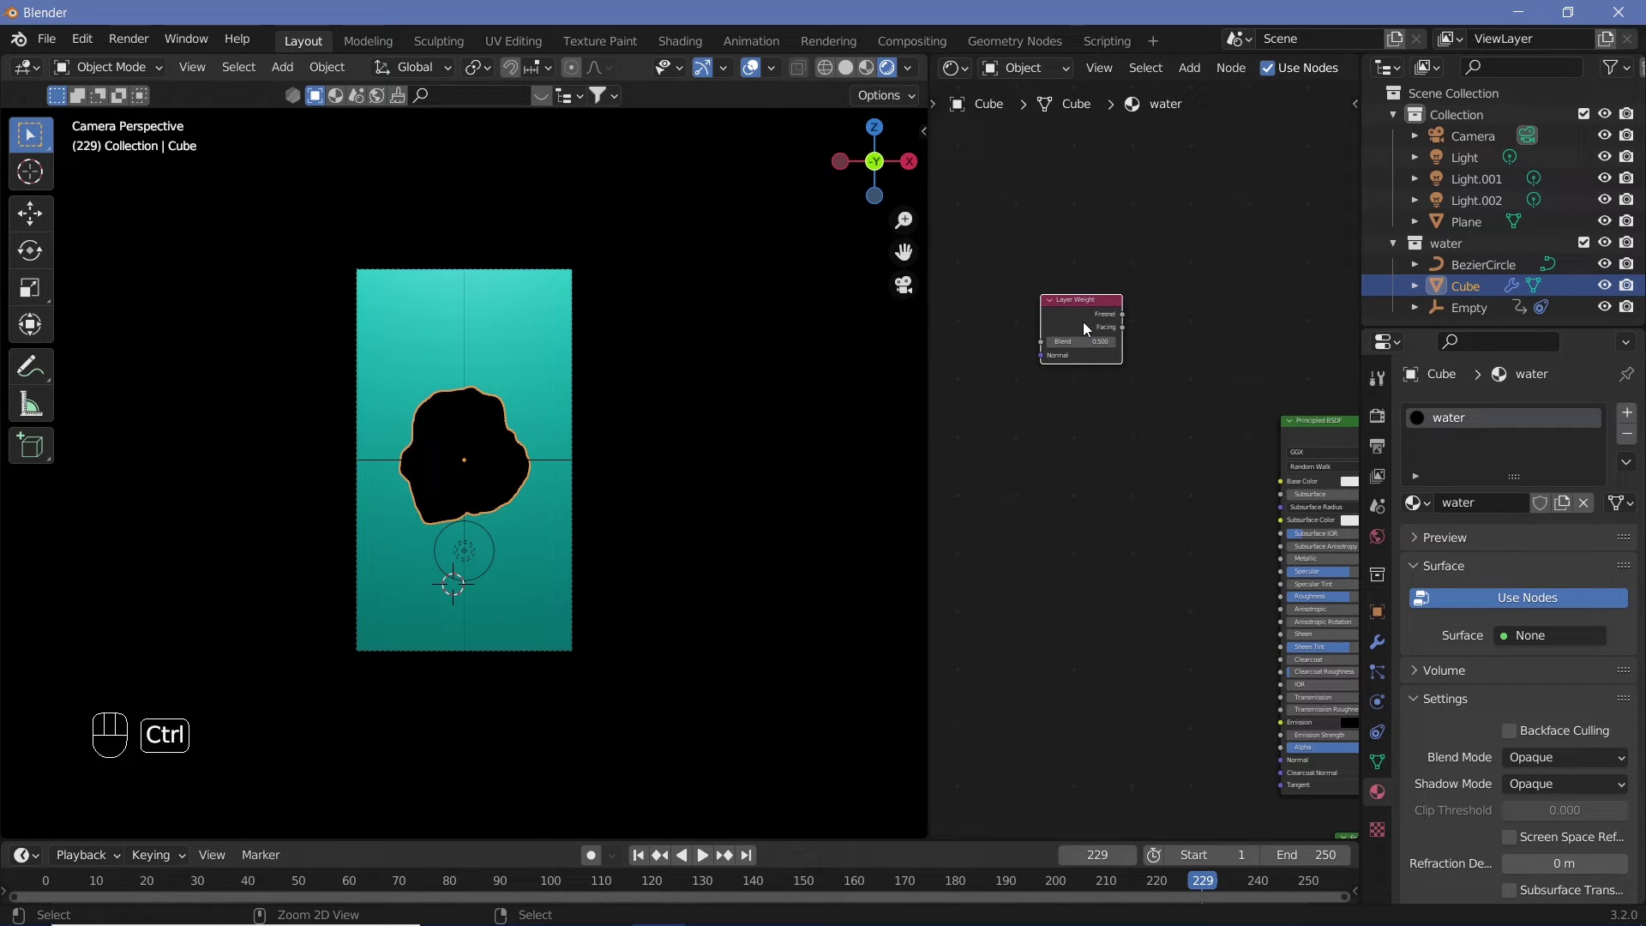
pyautogui.click(1089, 329)
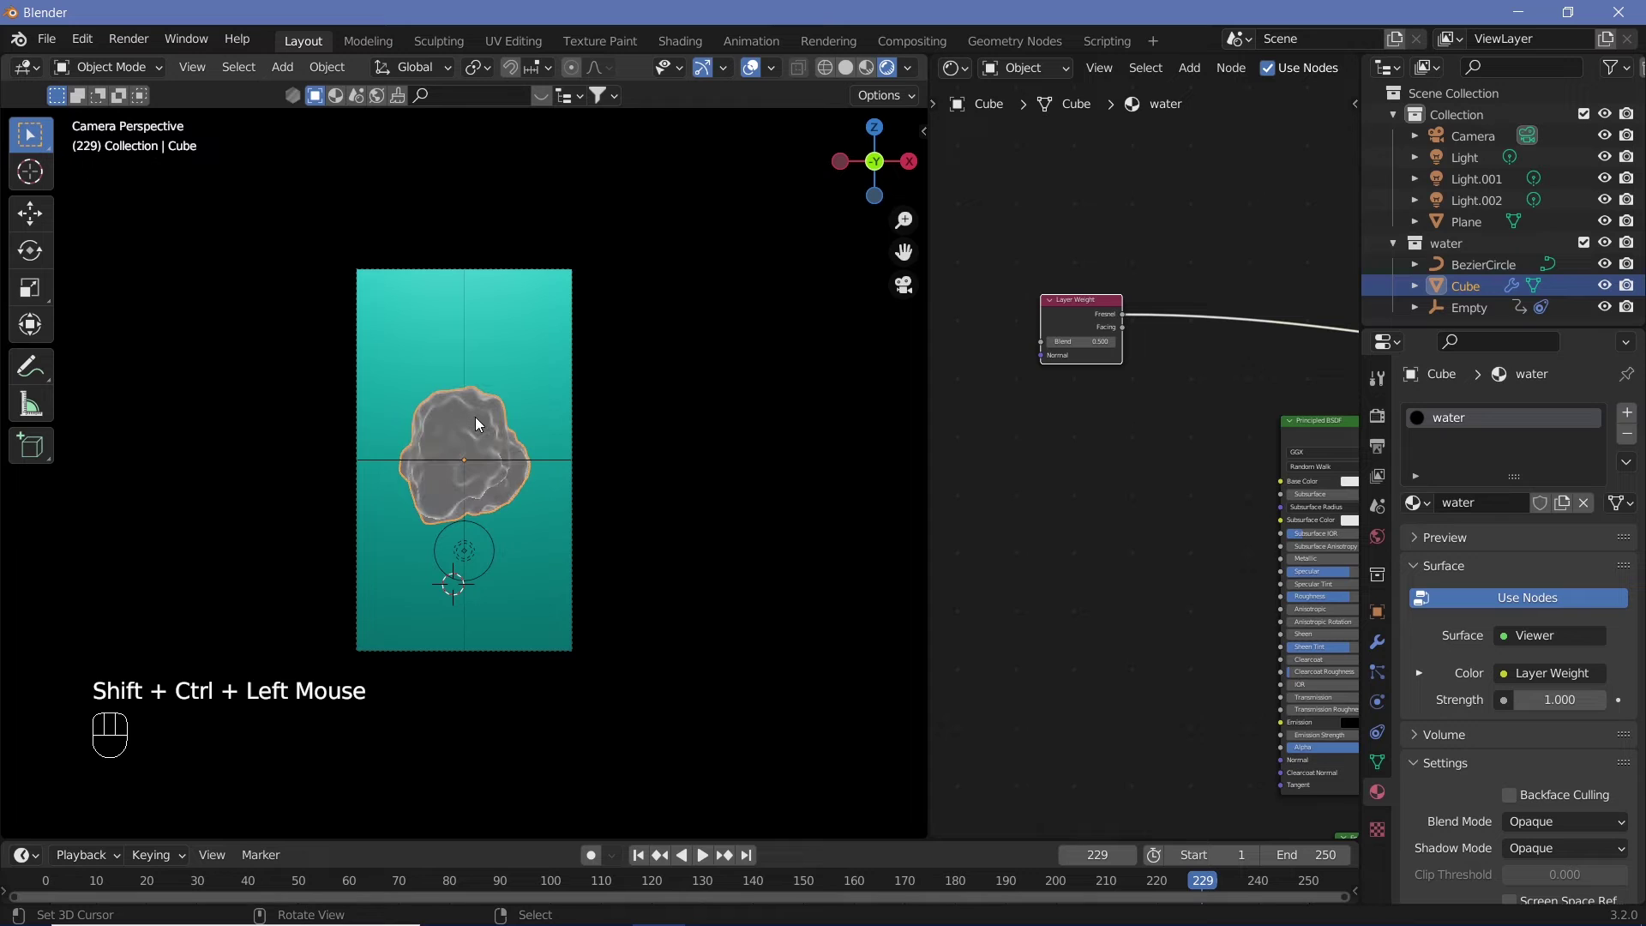
pyautogui.moveTo(585, 553); pyautogui.dragTo(582, 395)
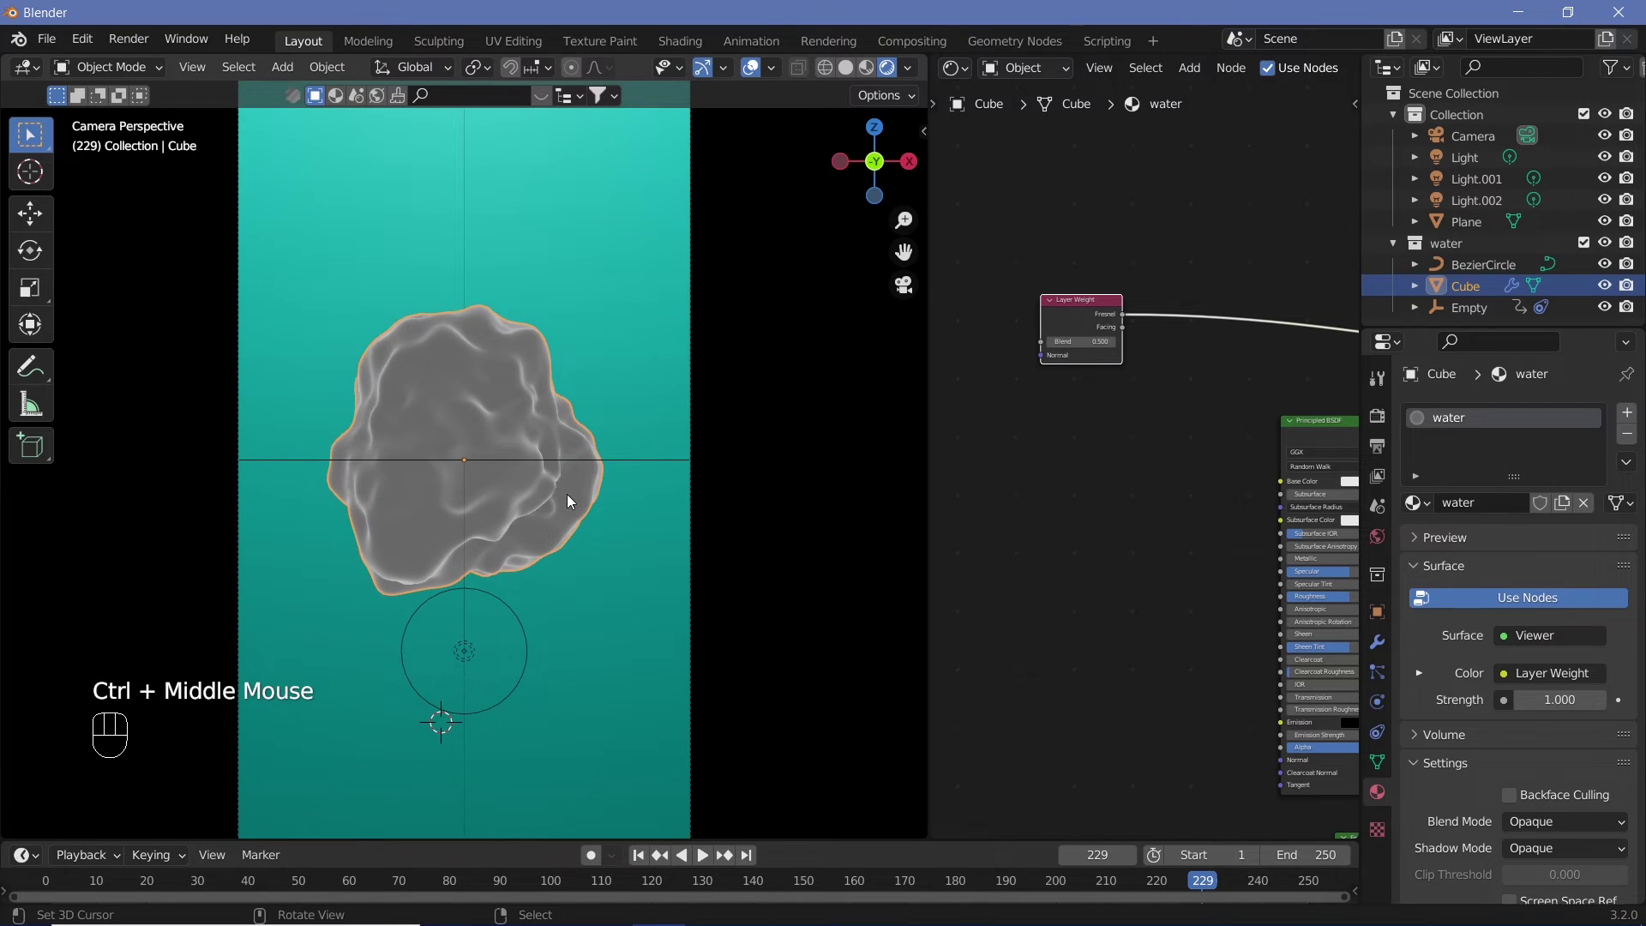
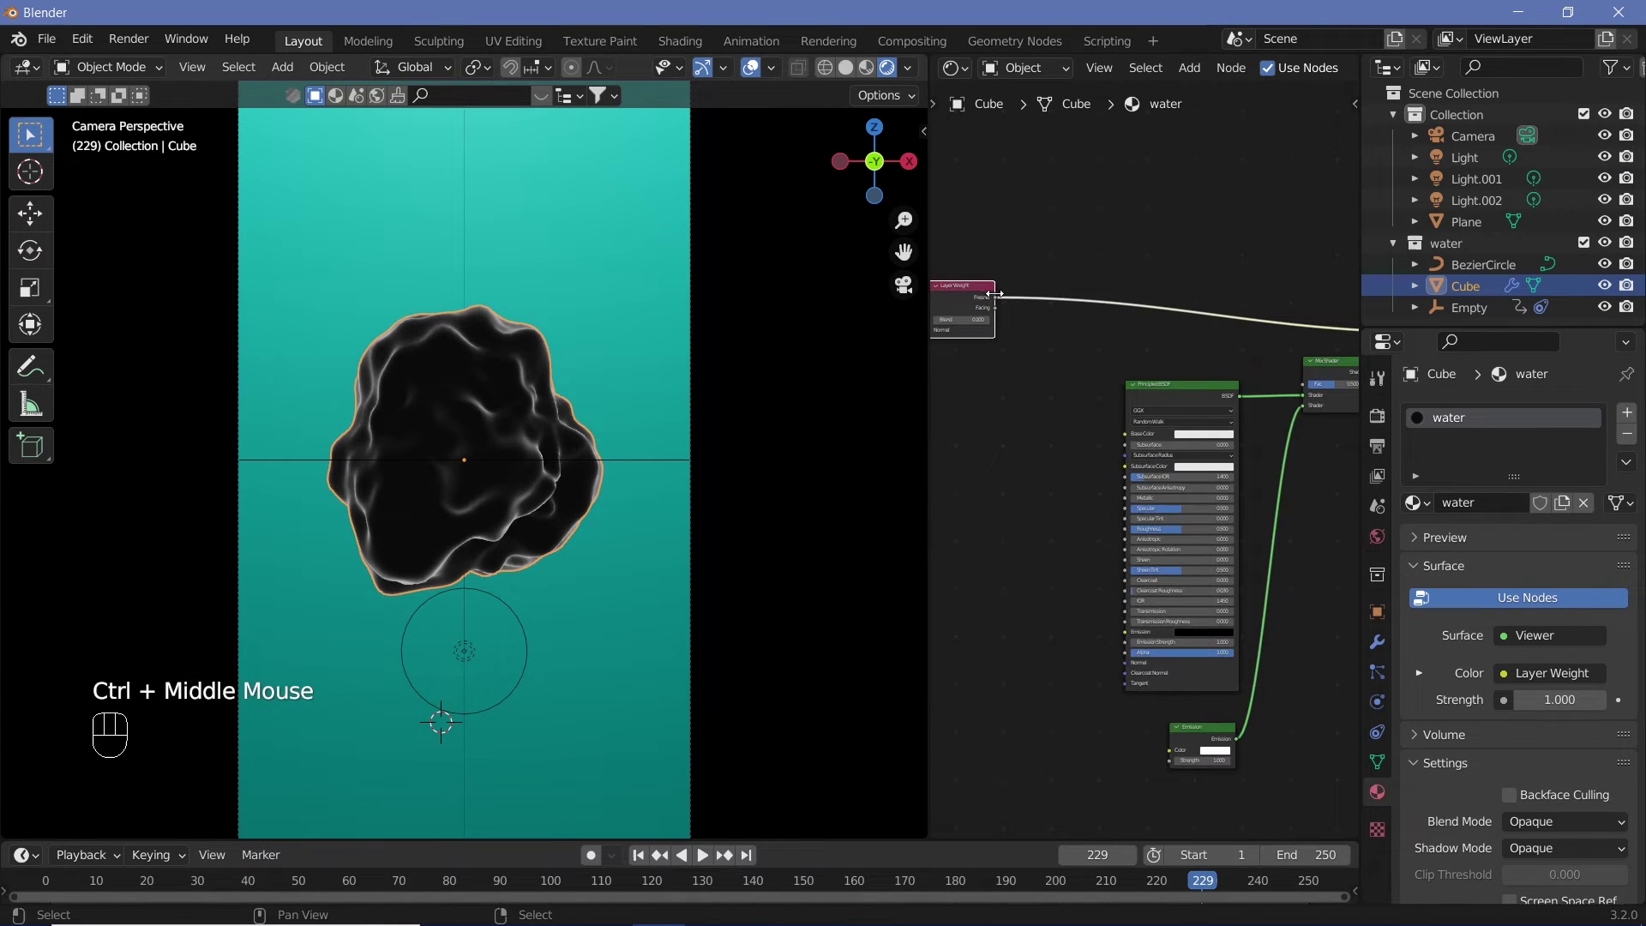
# Connect Layer Weight to the Mix Shader Fac and the mix to the Material Output.
pyautogui.moveTo(1020, 309); pyautogui.dragTo(1314, 385)
pyautogui.middleClick(1292, 563)
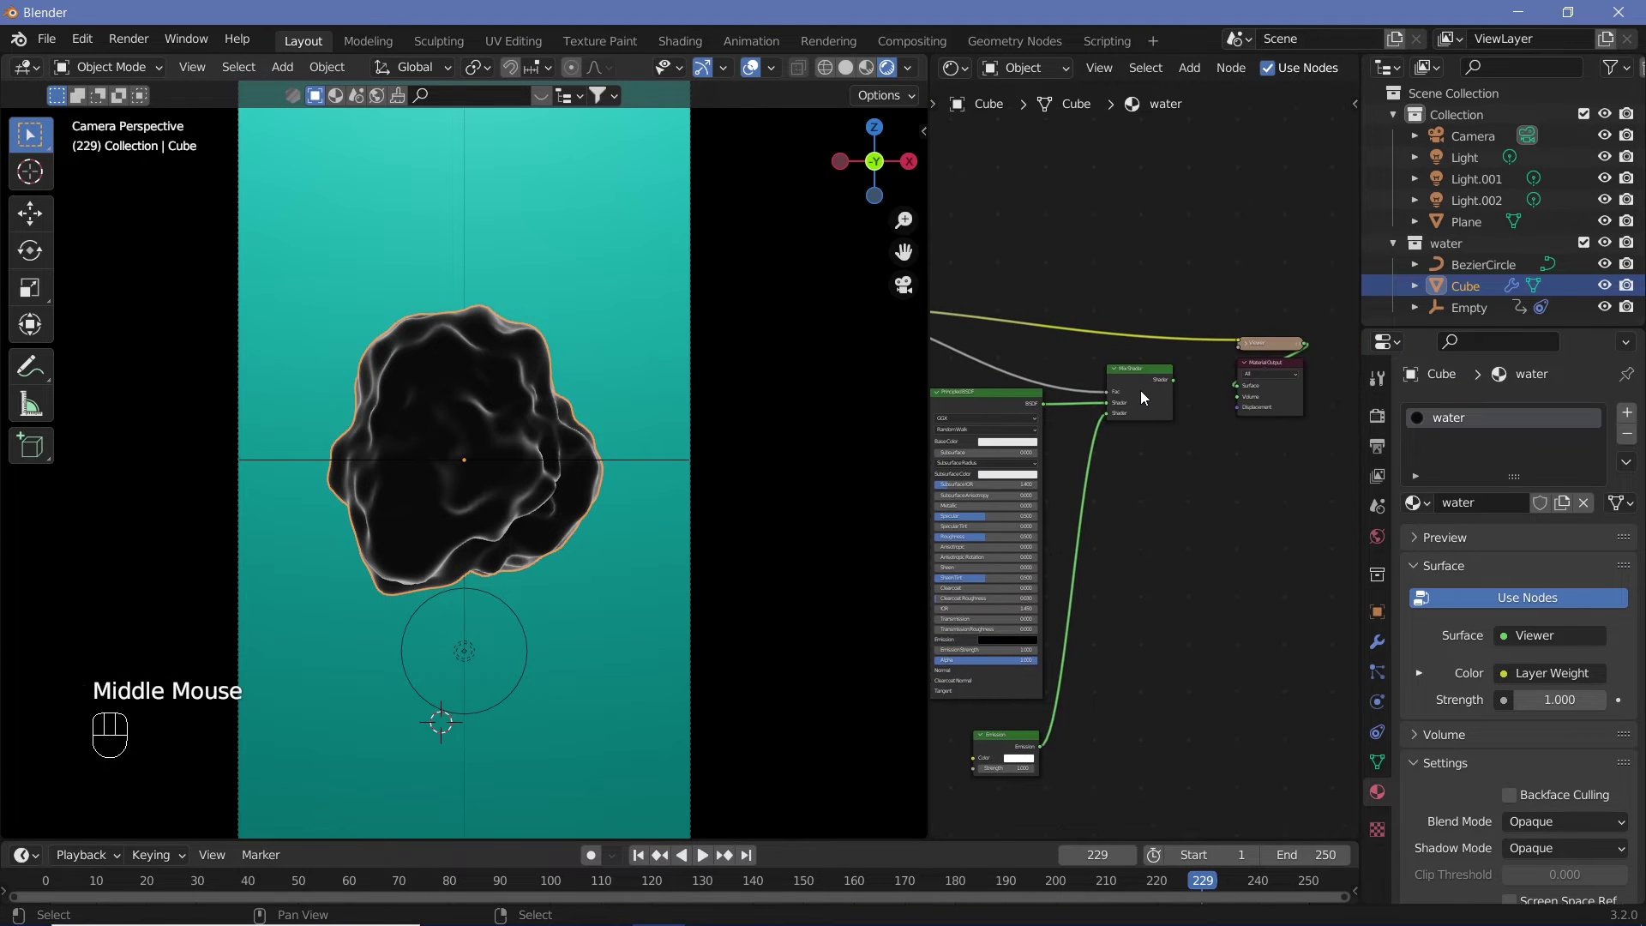
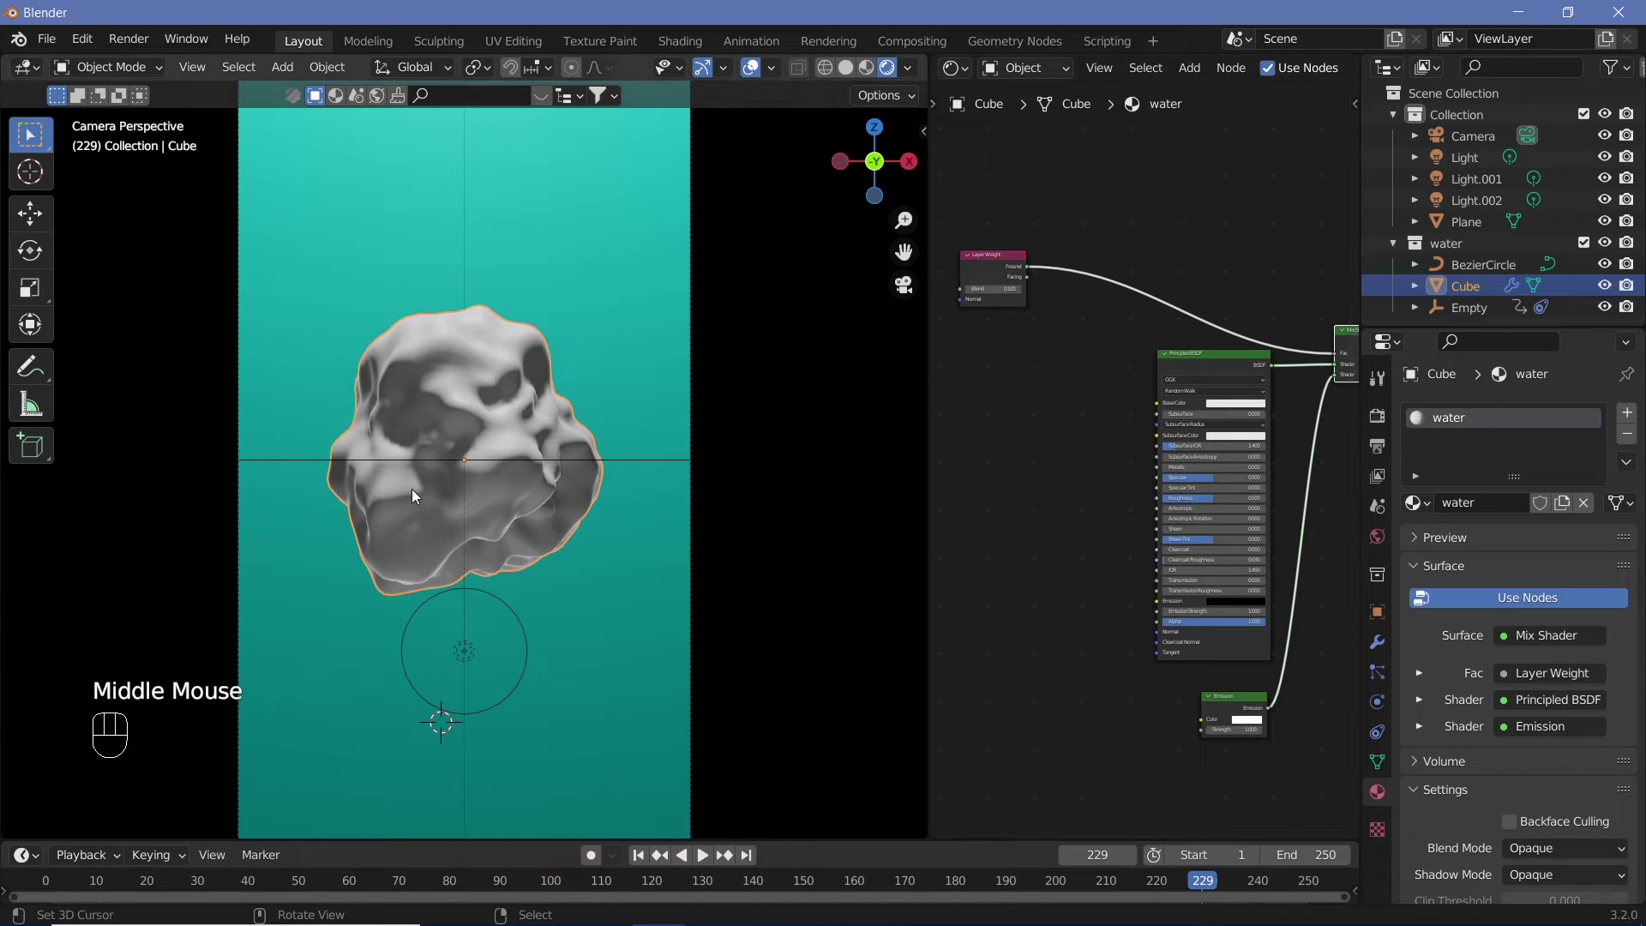
pyautogui.middleClick(1241, 764)
pyautogui.middleClick(1236, 721)
# Set the Emission colour to cyan with strength 20 and enable Eevee Bloom.
pyautogui.click(1187, 633)
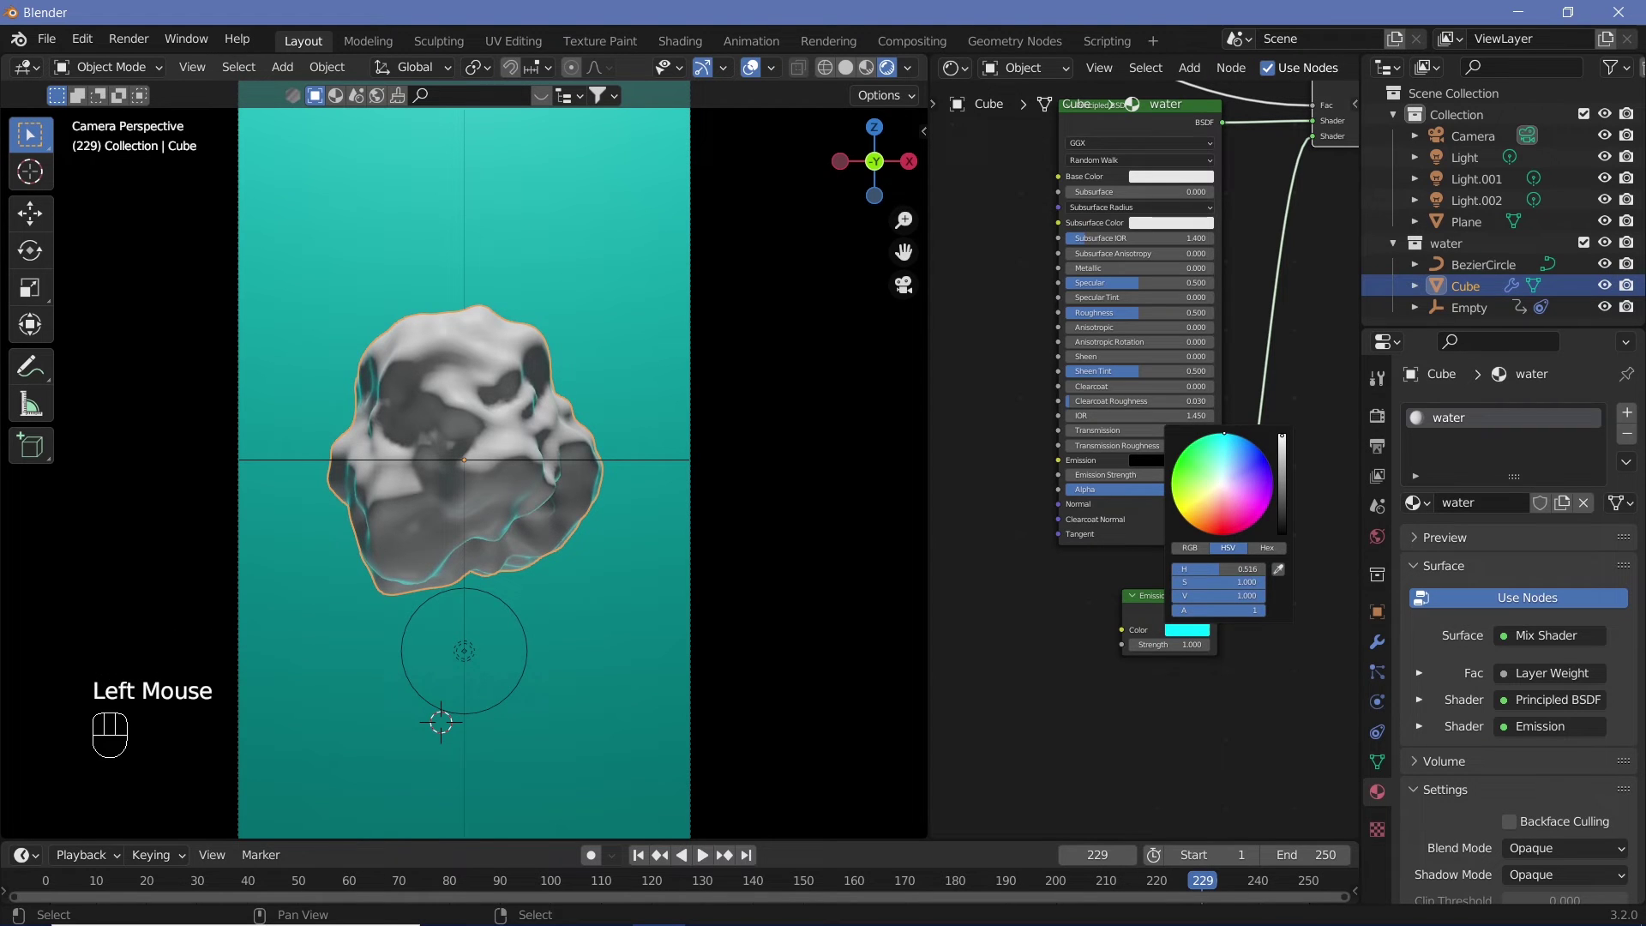
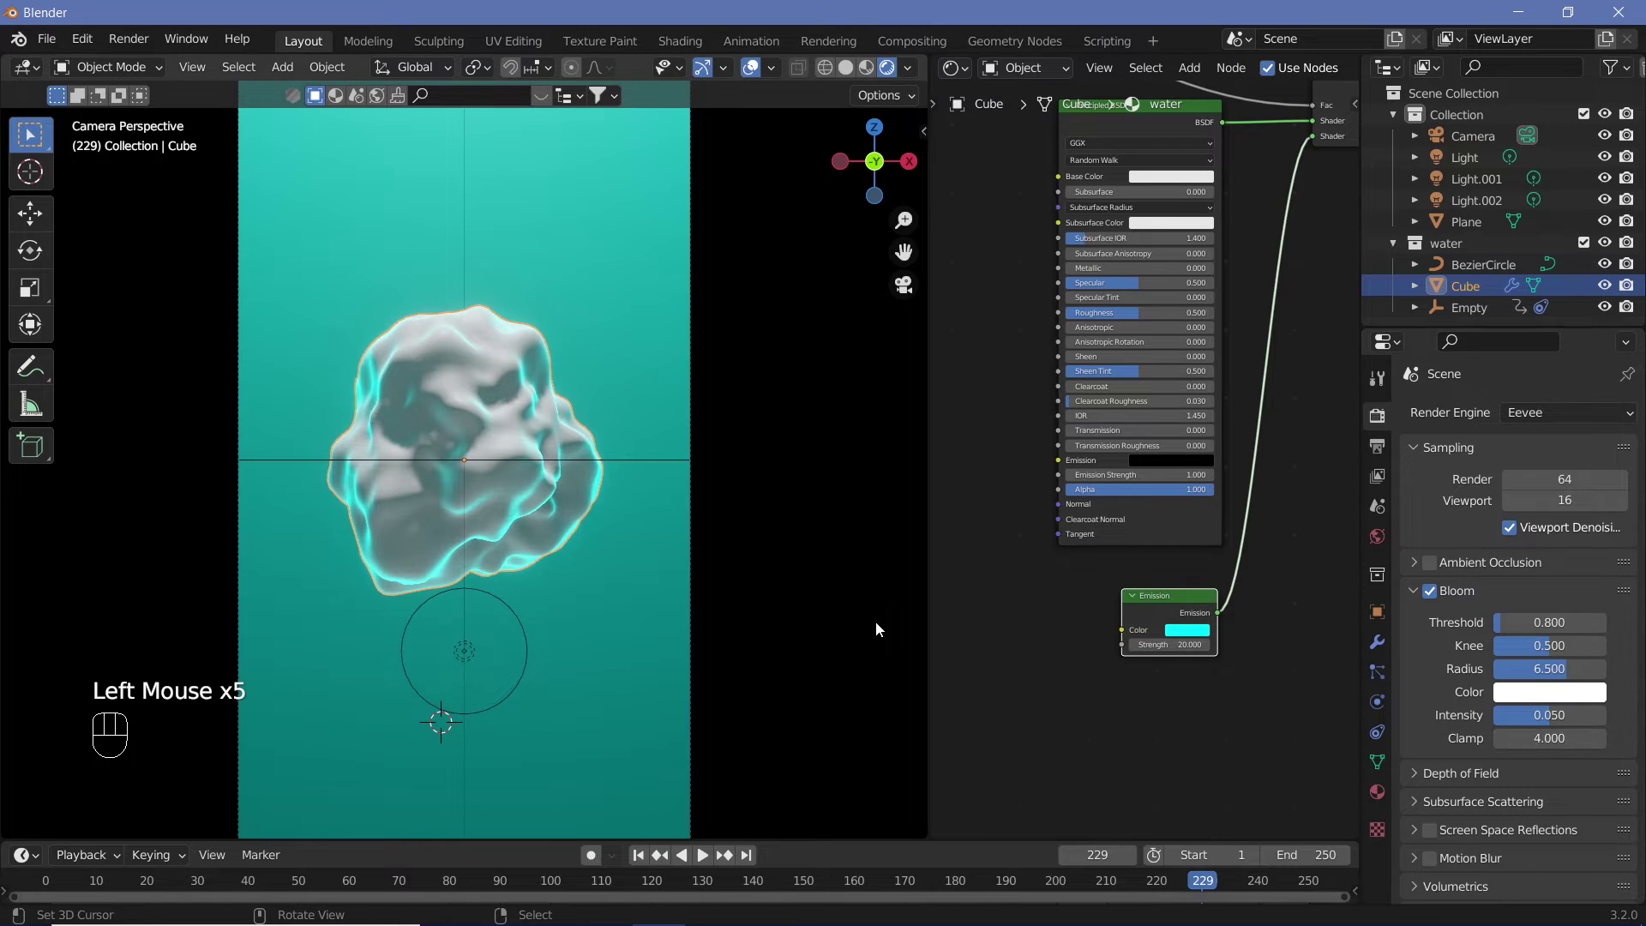
pyautogui.middleClick(1003, 554)
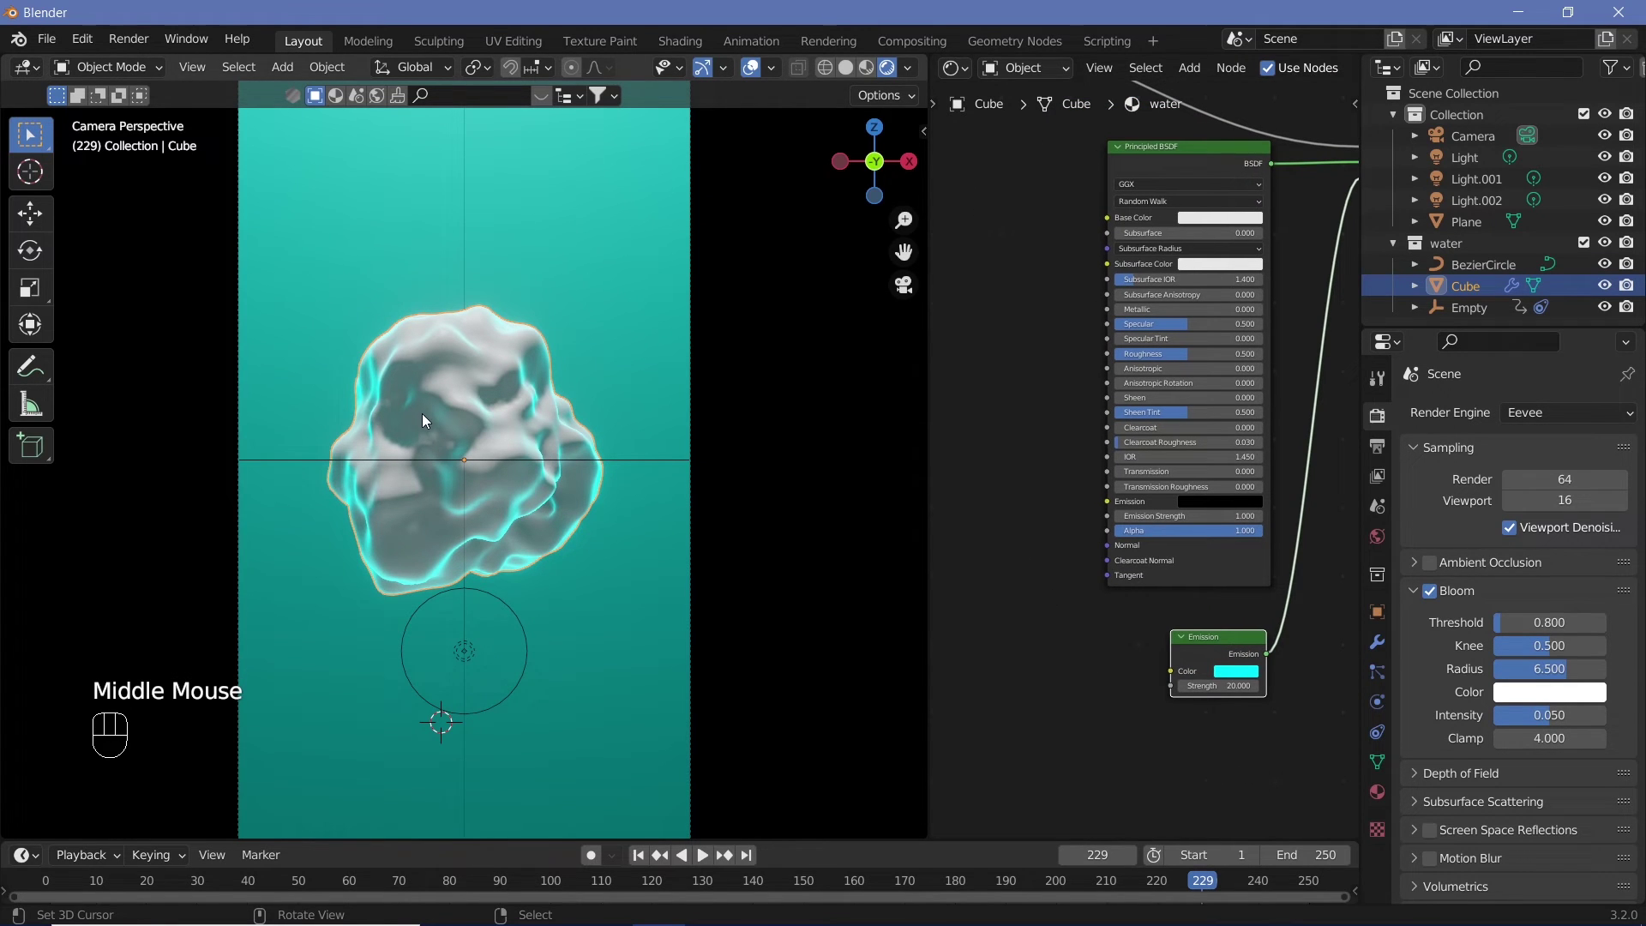
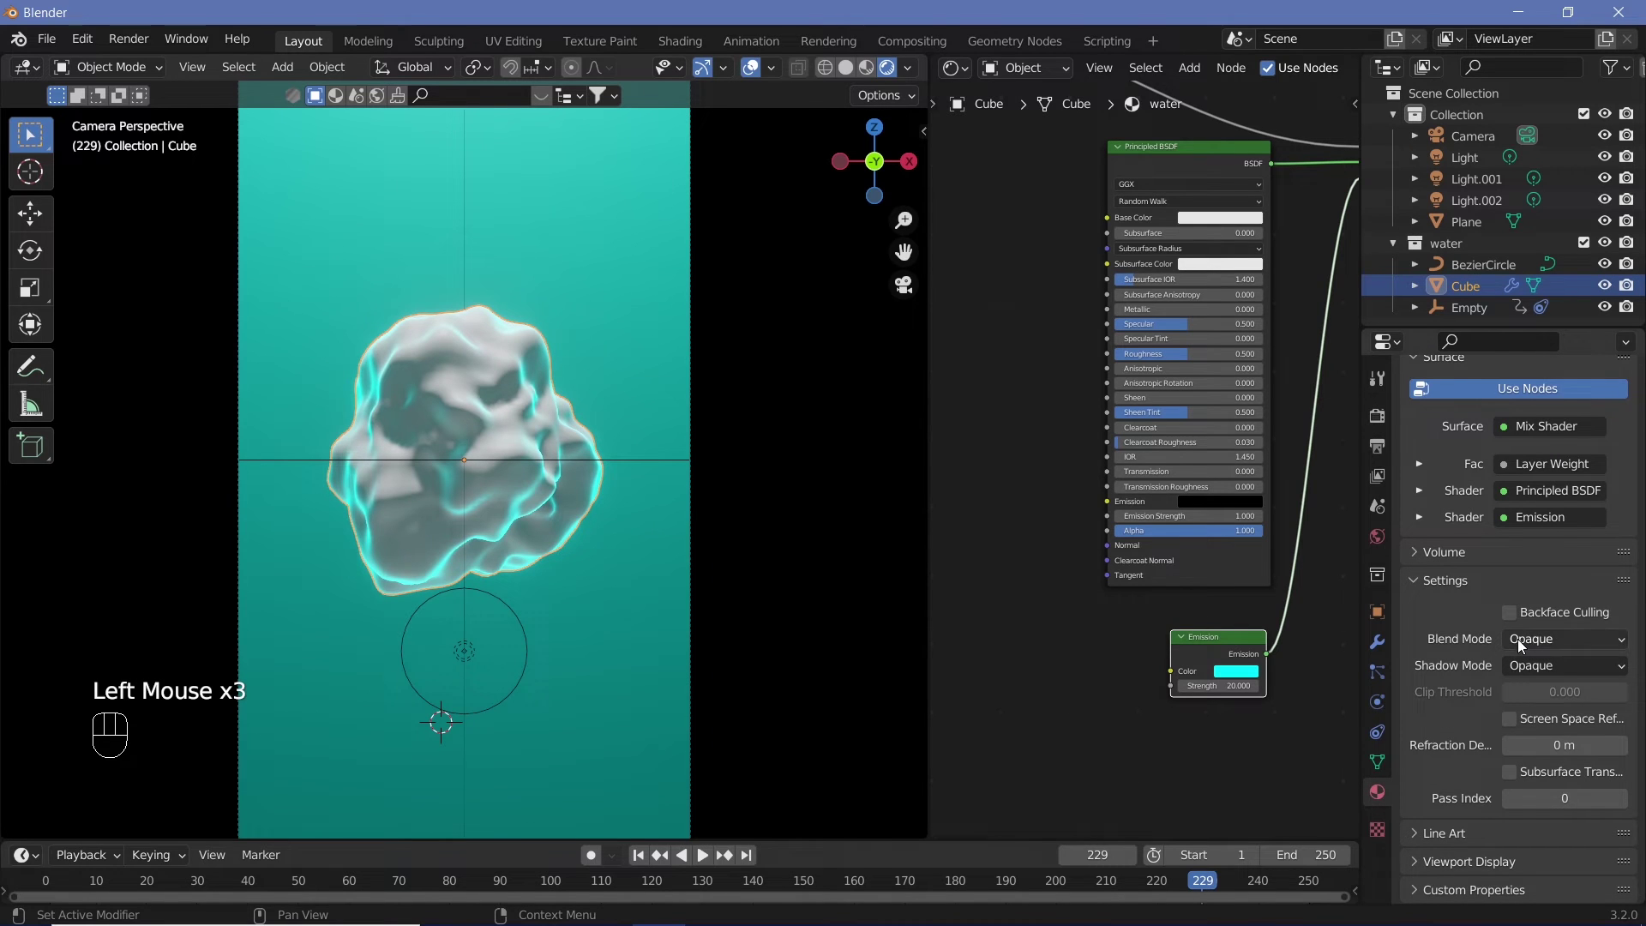
# Set Blend Mode to Alpha Blend with Show Backface and Screen Space Refraction ticked.
pyautogui.moveTo(1523, 643); pyautogui.dragTo(1536, 729)
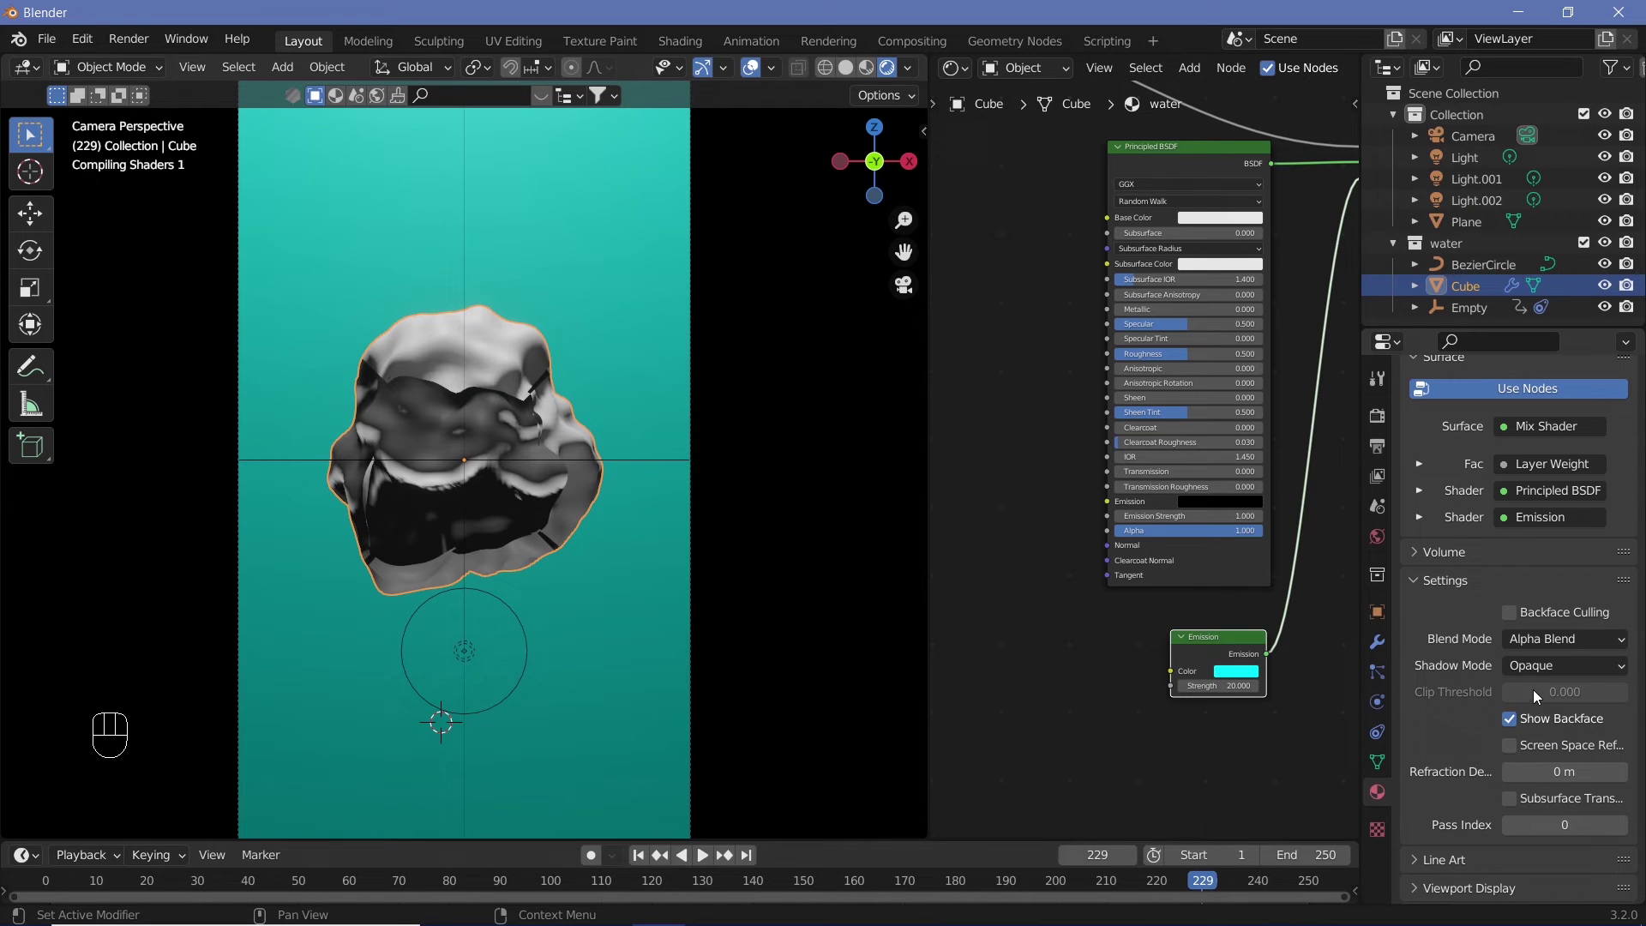
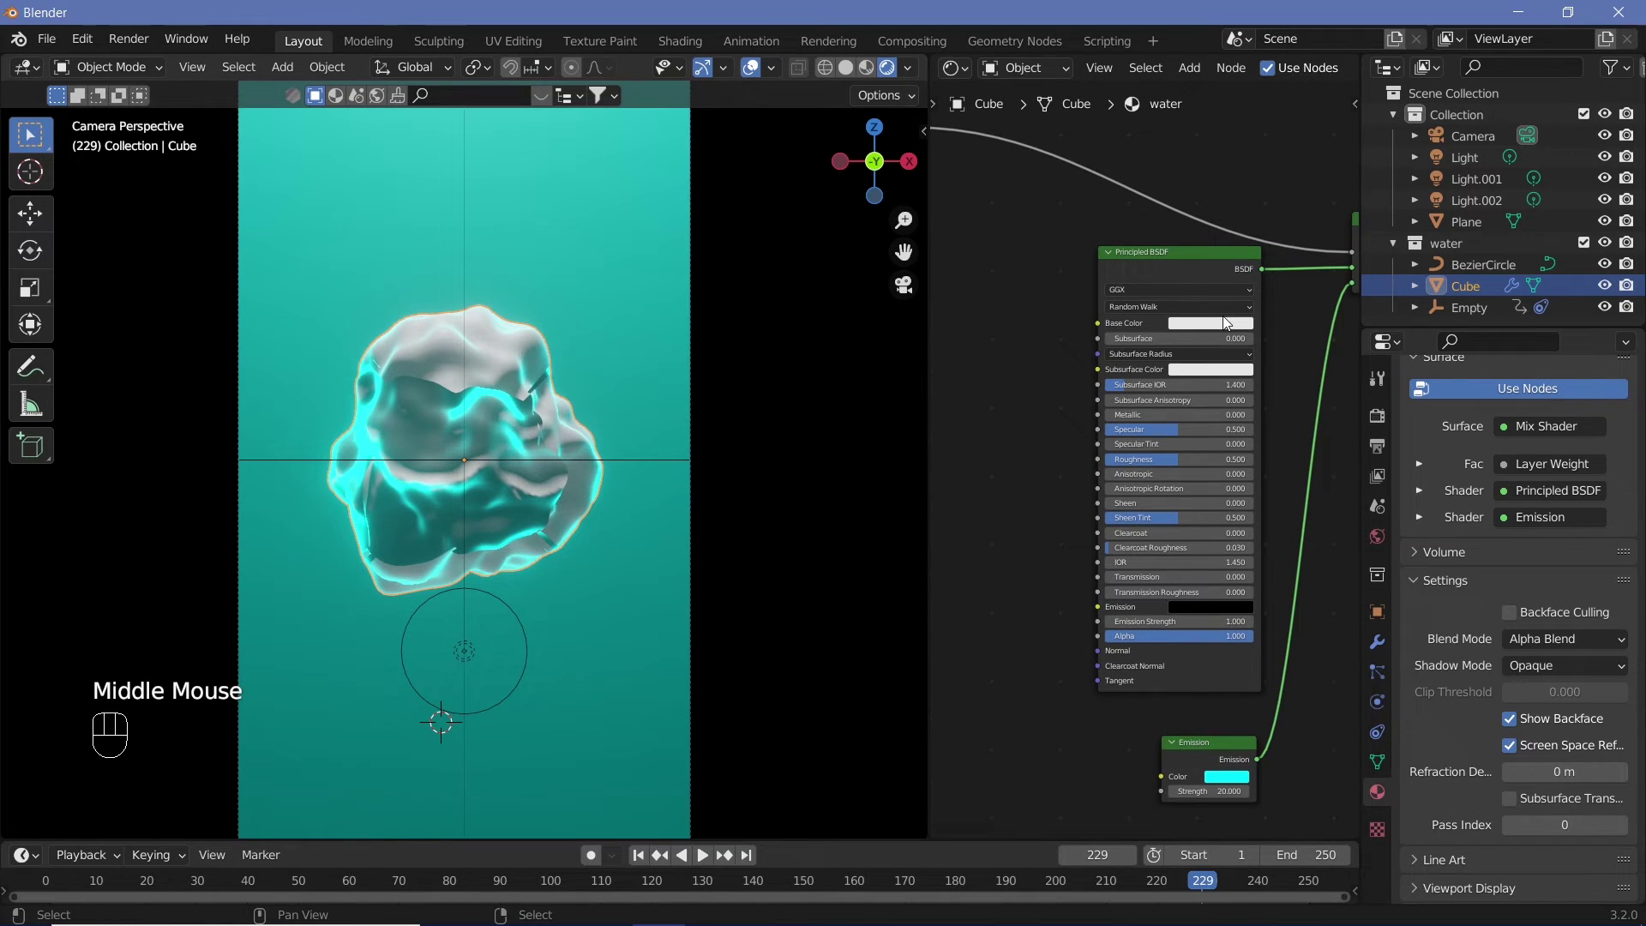
pyautogui.moveTo(1154, 268); pyautogui.dragTo(1110, 313)
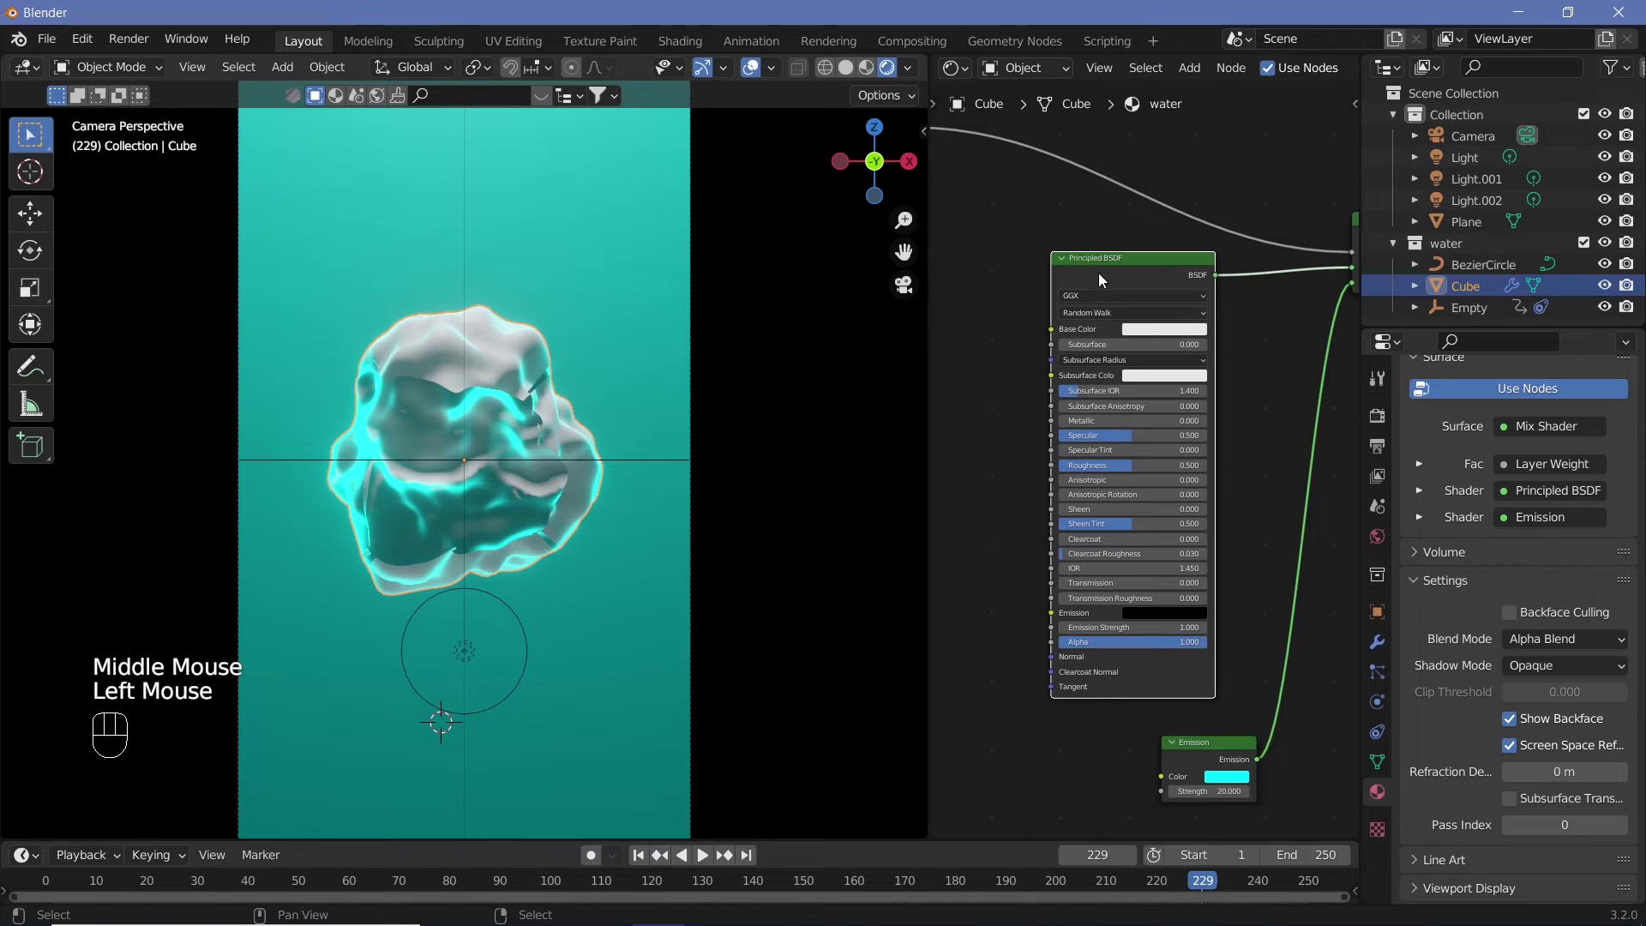
# Set Specular and Roughness 0, Transmission 1, IOR 0.8, and preview the animation.
pyautogui.click(1154, 328)
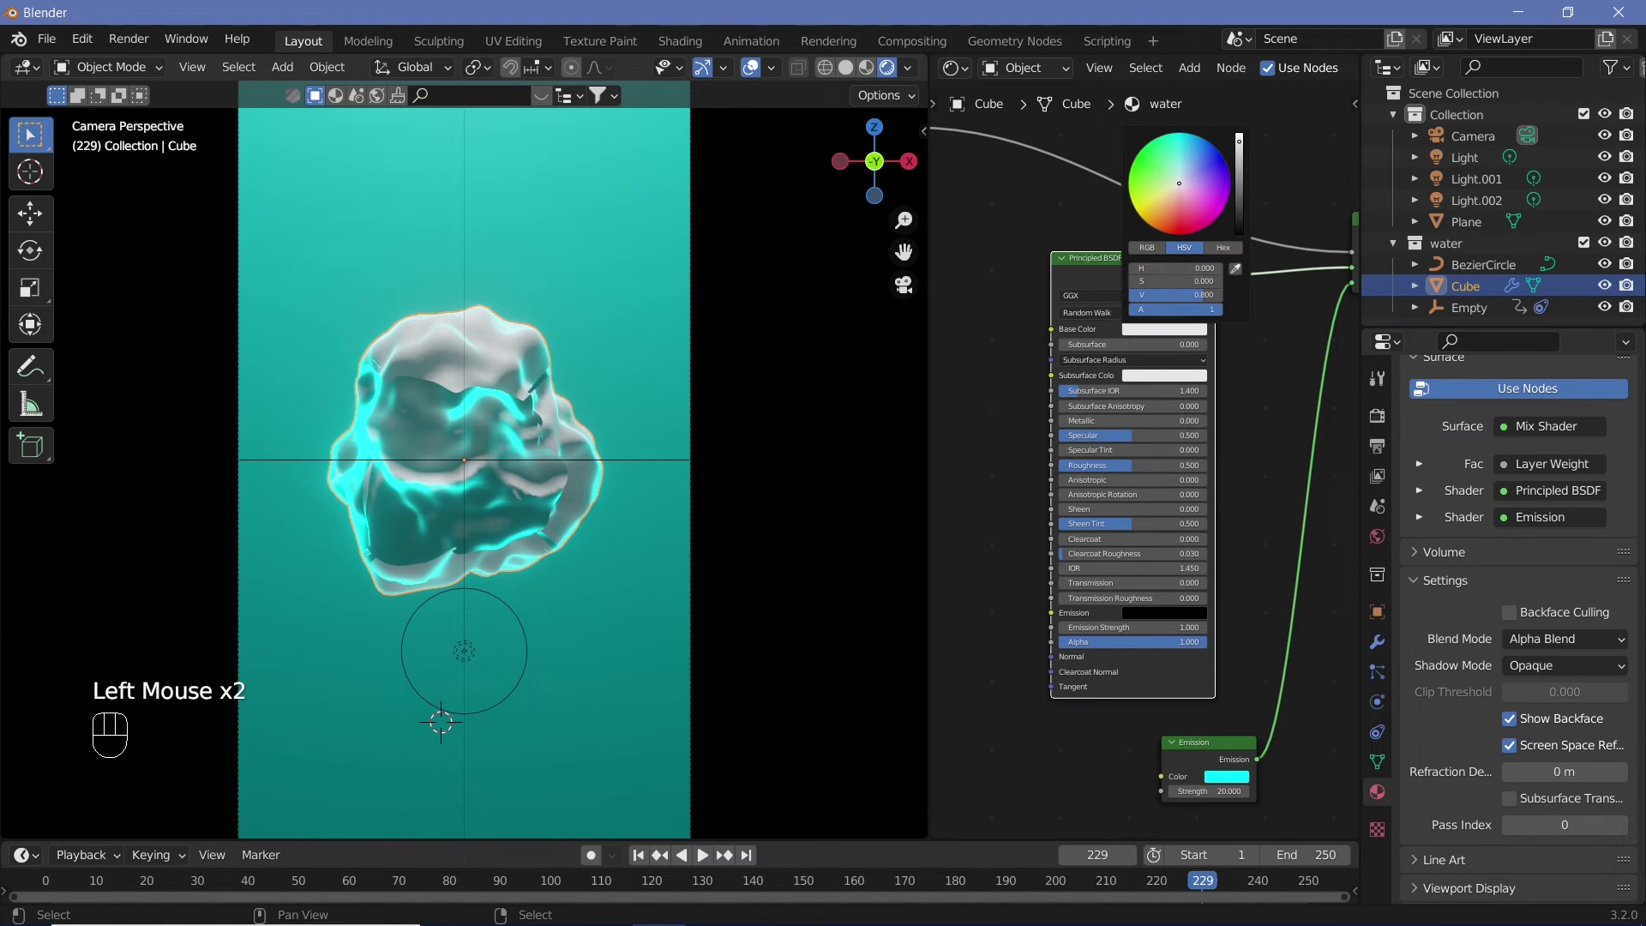
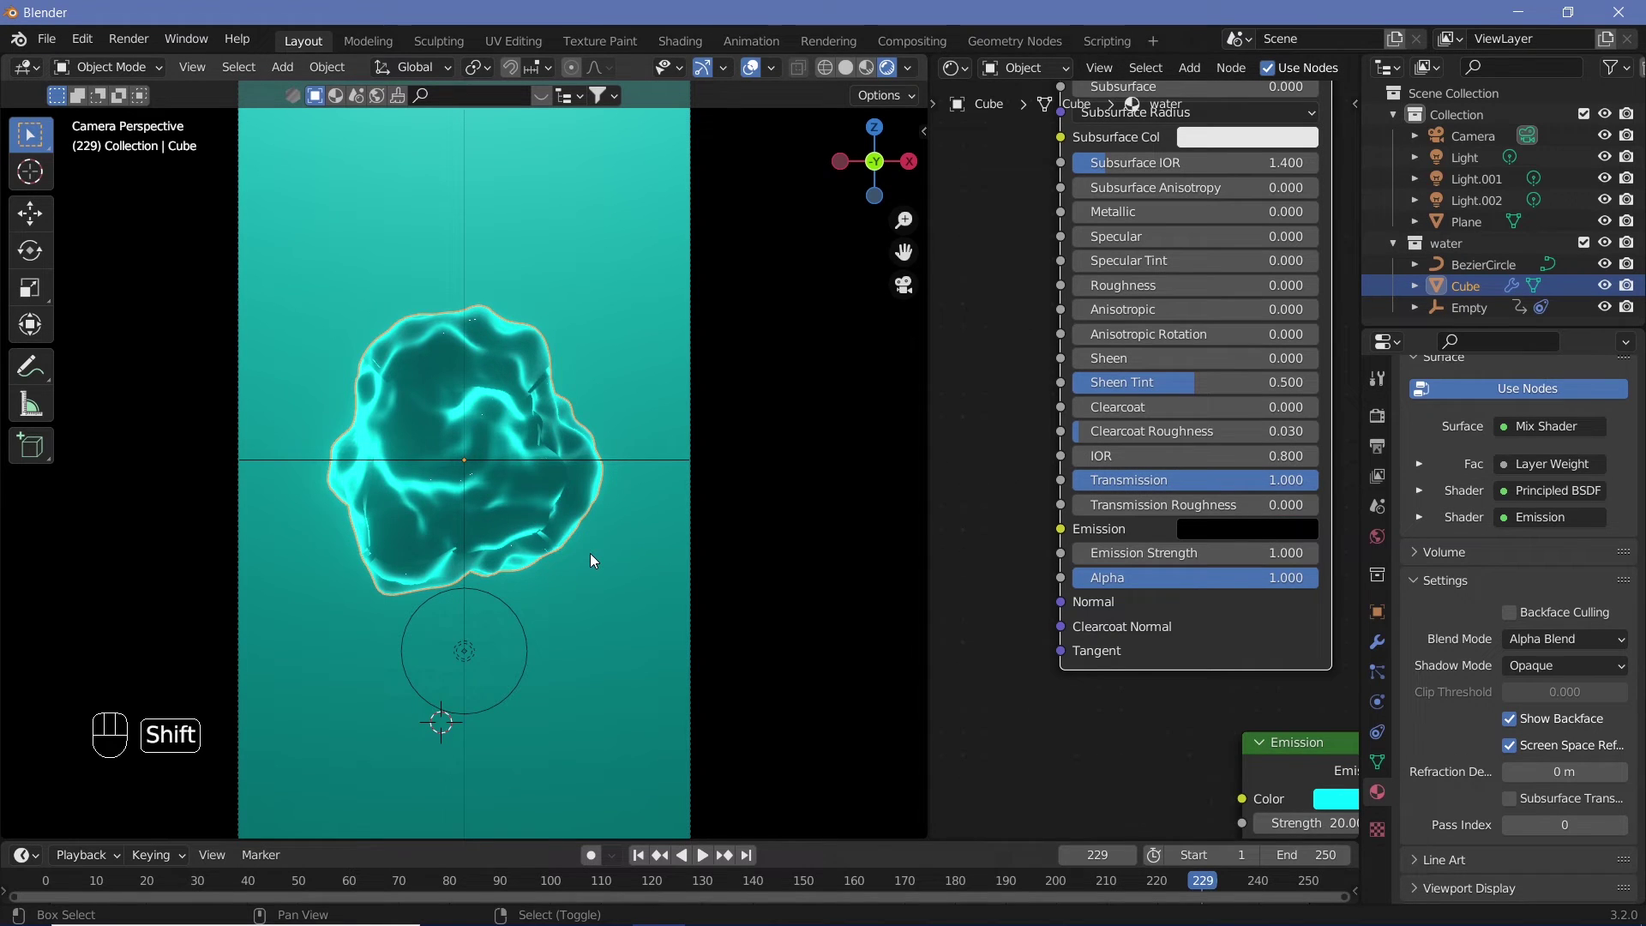
pyautogui.press('shift+space')
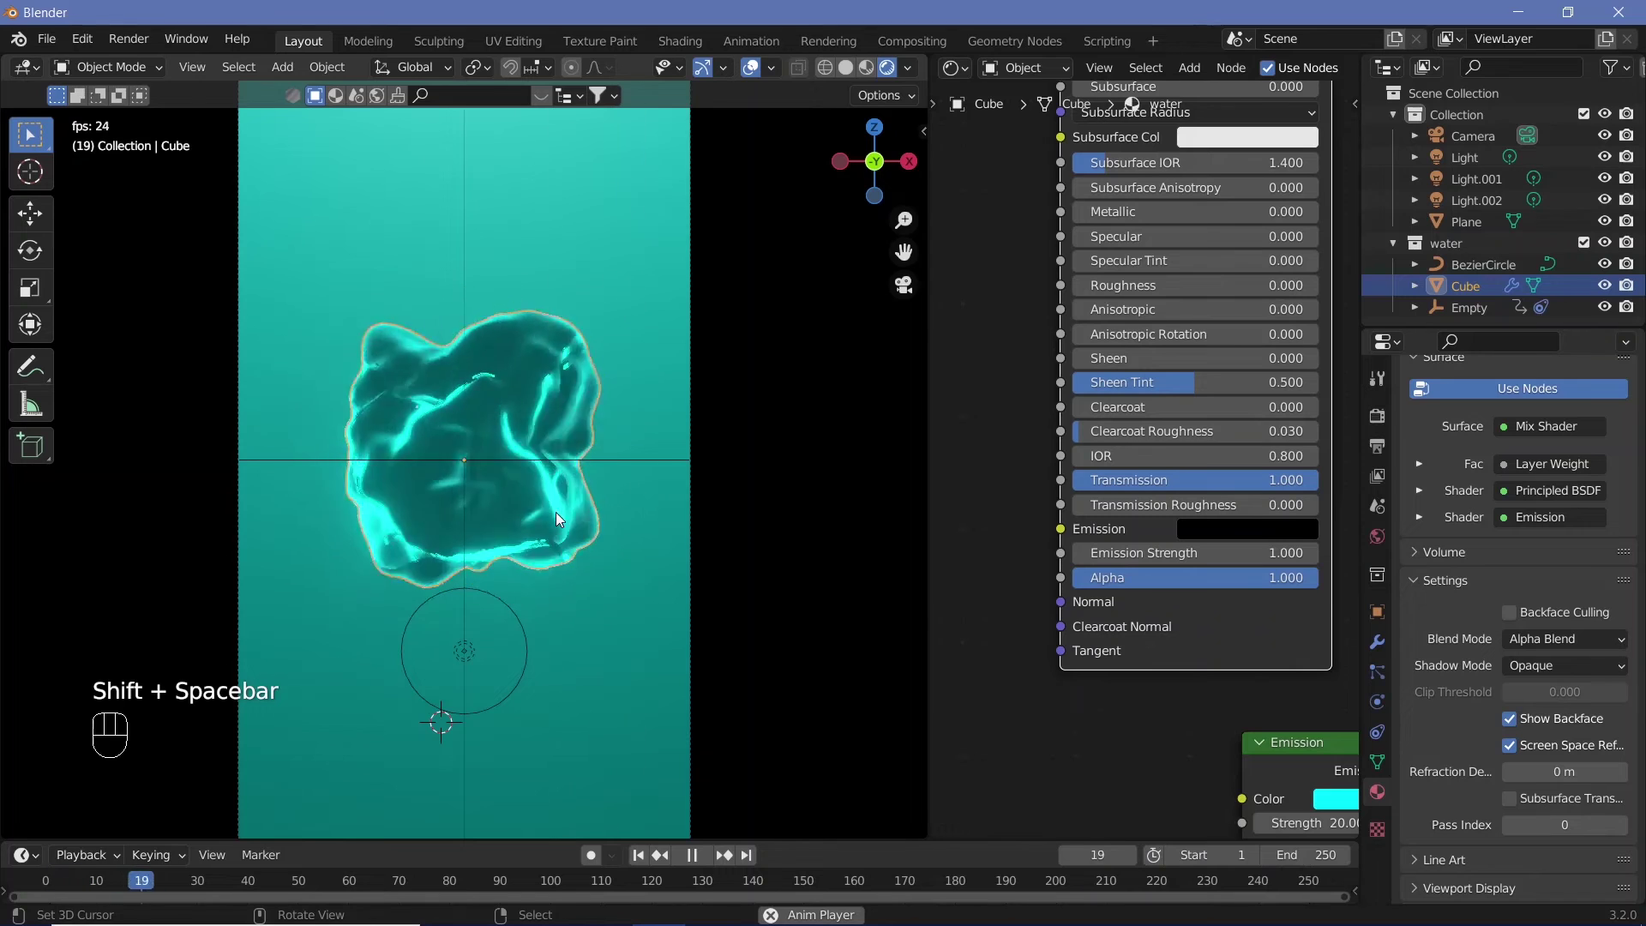
pyautogui.press('shift+space')
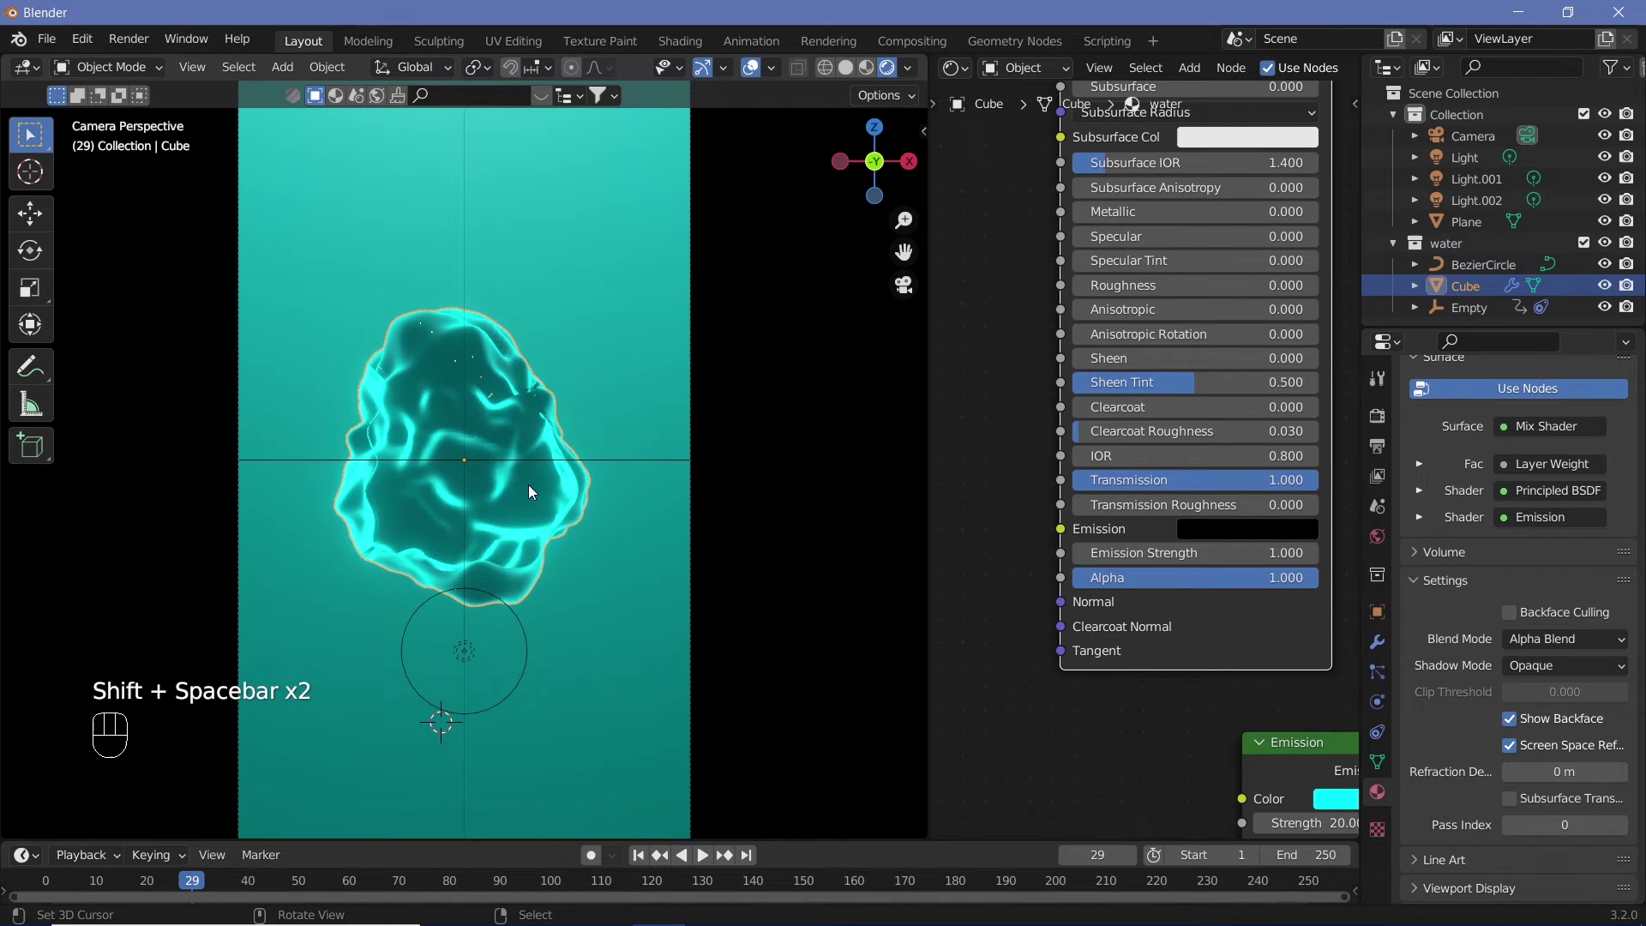
# Enable Eevee Screen Space Reflections with Refraction in the render settings.
pyautogui.click(1381, 435)
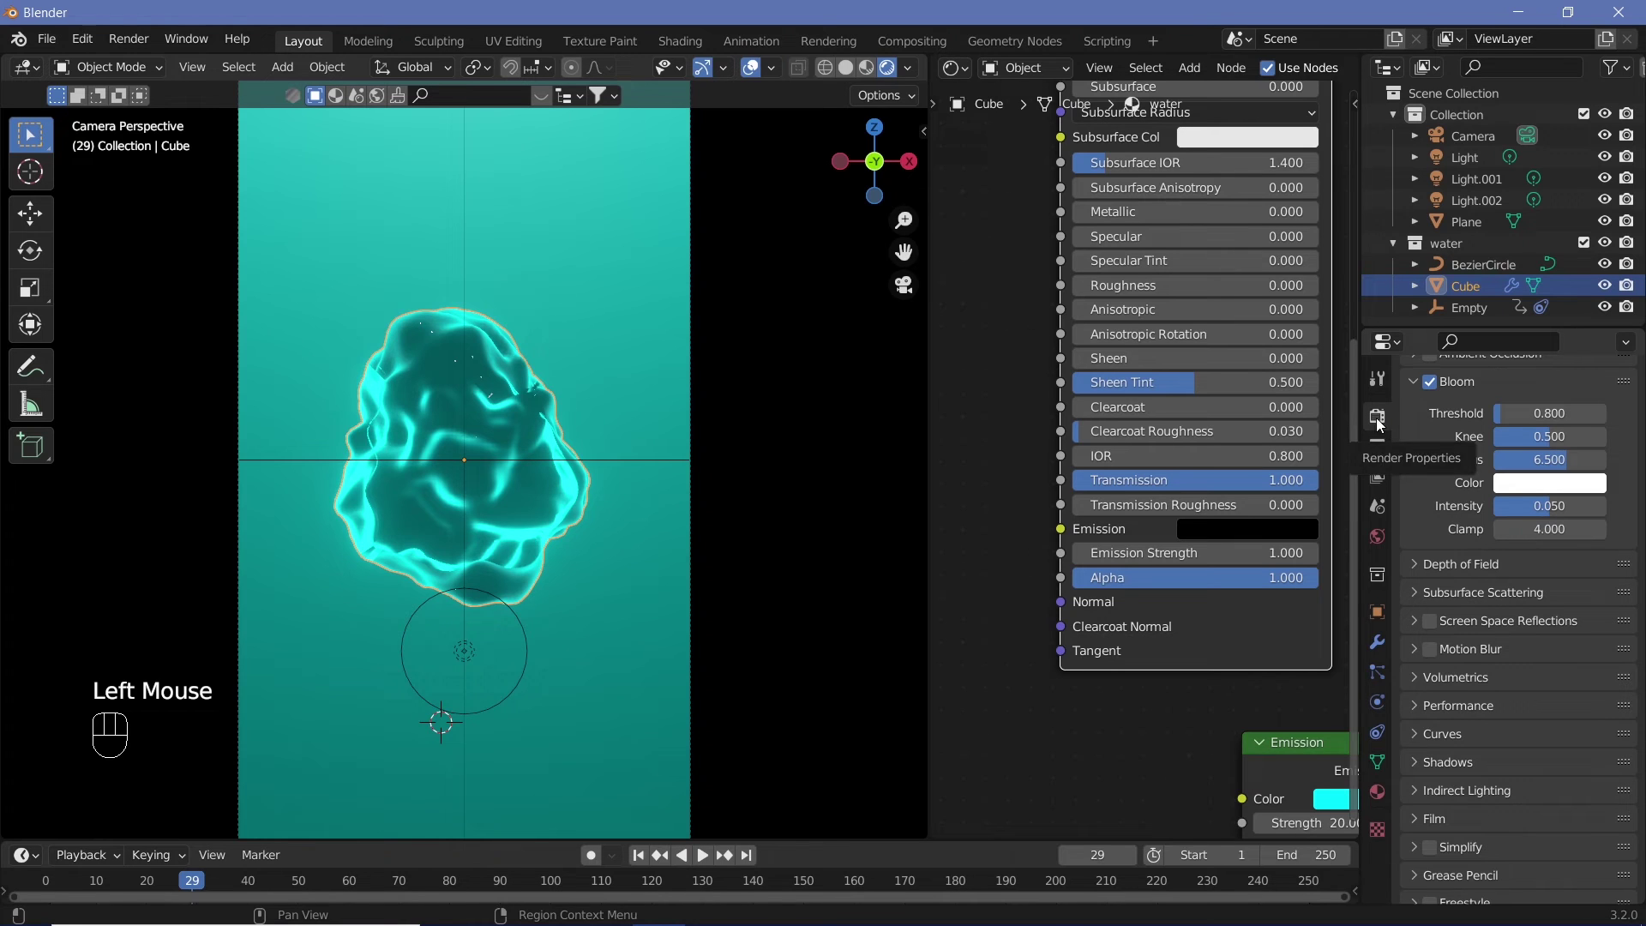
pyautogui.click(1439, 627)
pyautogui.click(1421, 629)
pyautogui.click(1509, 667)
# Play and pause the animation repeatedly to check the refracted backdrop.
pyautogui.press('shift+space')
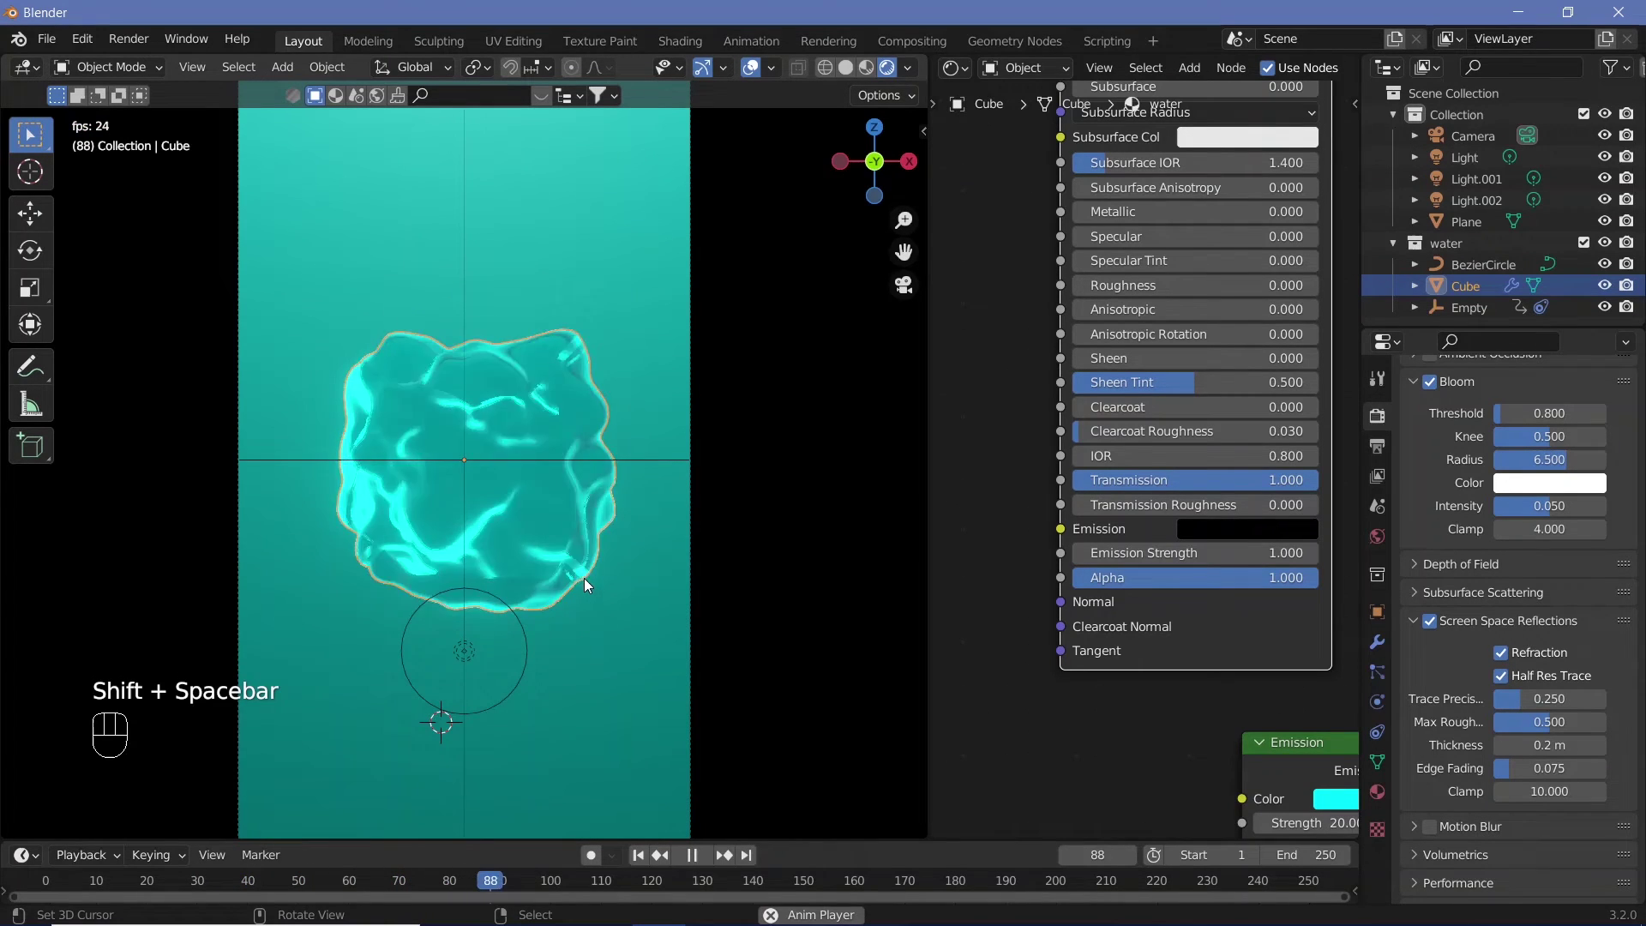
pyautogui.press('shift+space')
pyautogui.press('shift+space')
pyautogui.press('shift+space')
pyautogui.press('shift+space')
pyautogui.press('shift+space')
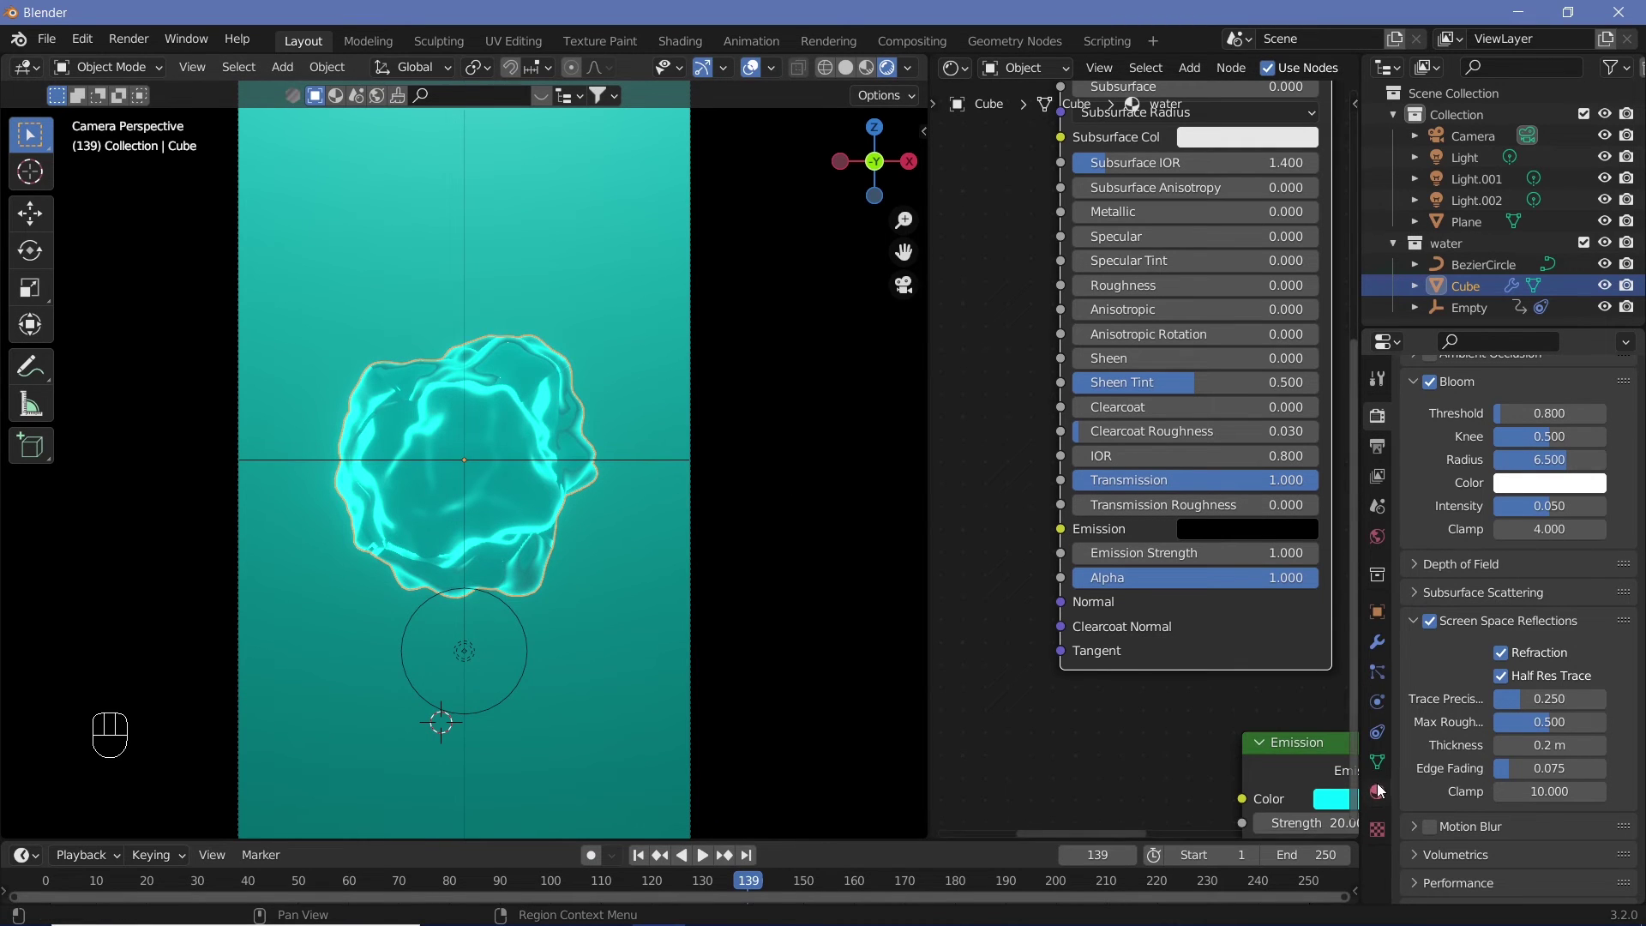
# Untick Show Backface on the water material and preview the dark rim outlines.
pyautogui.click(1382, 791)
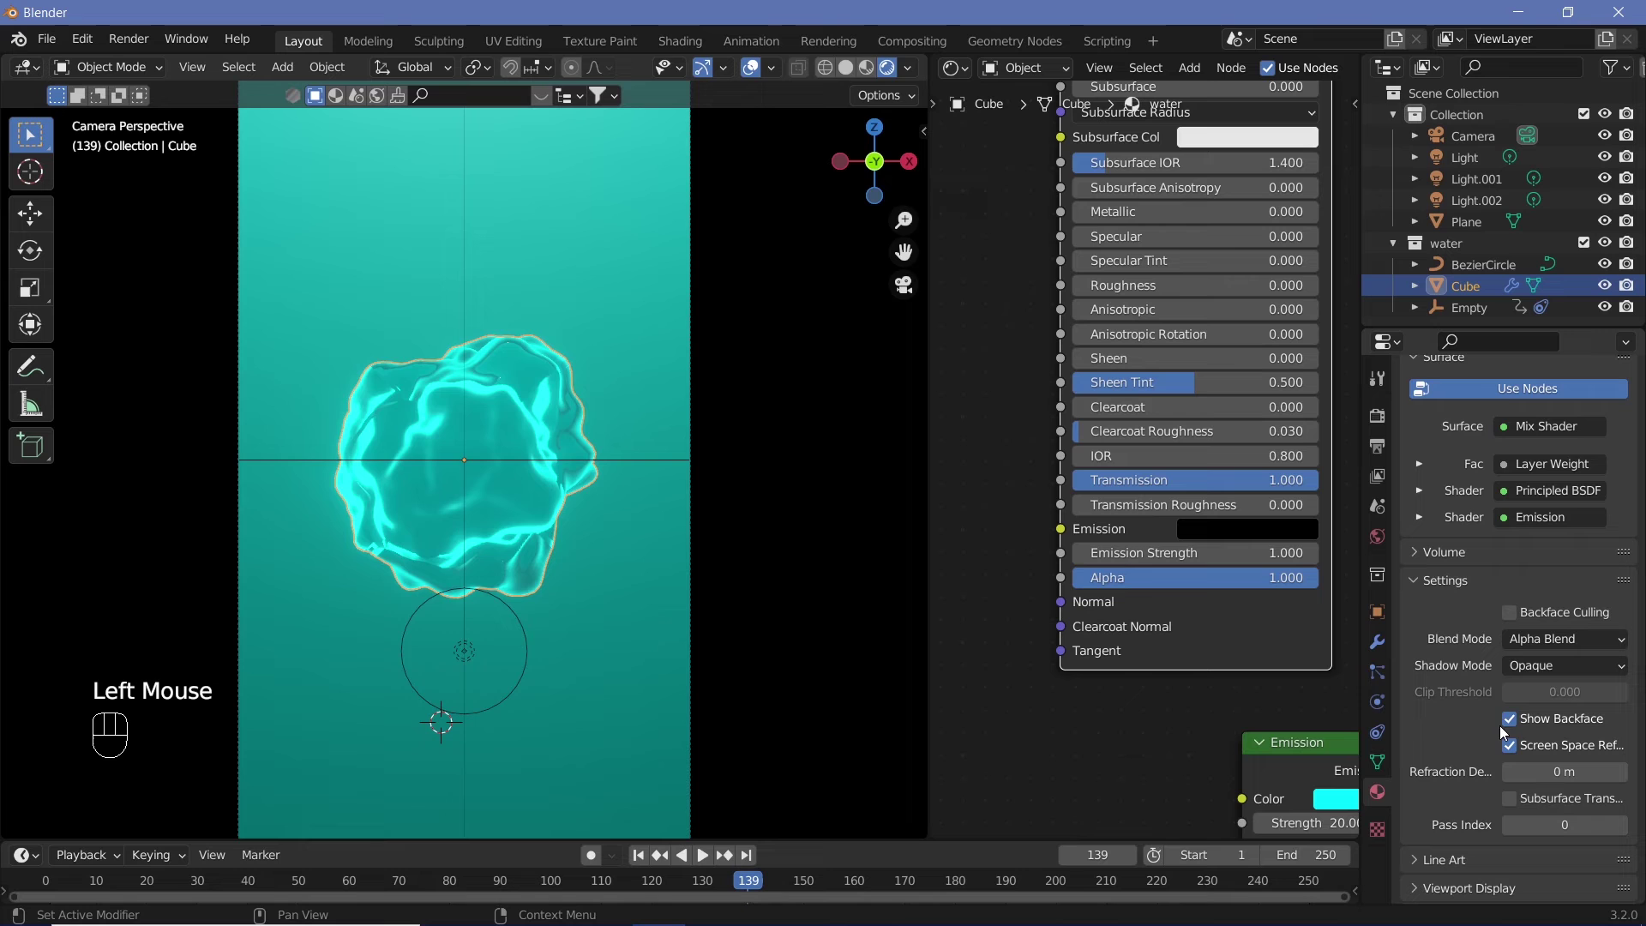
pyautogui.click(1515, 723)
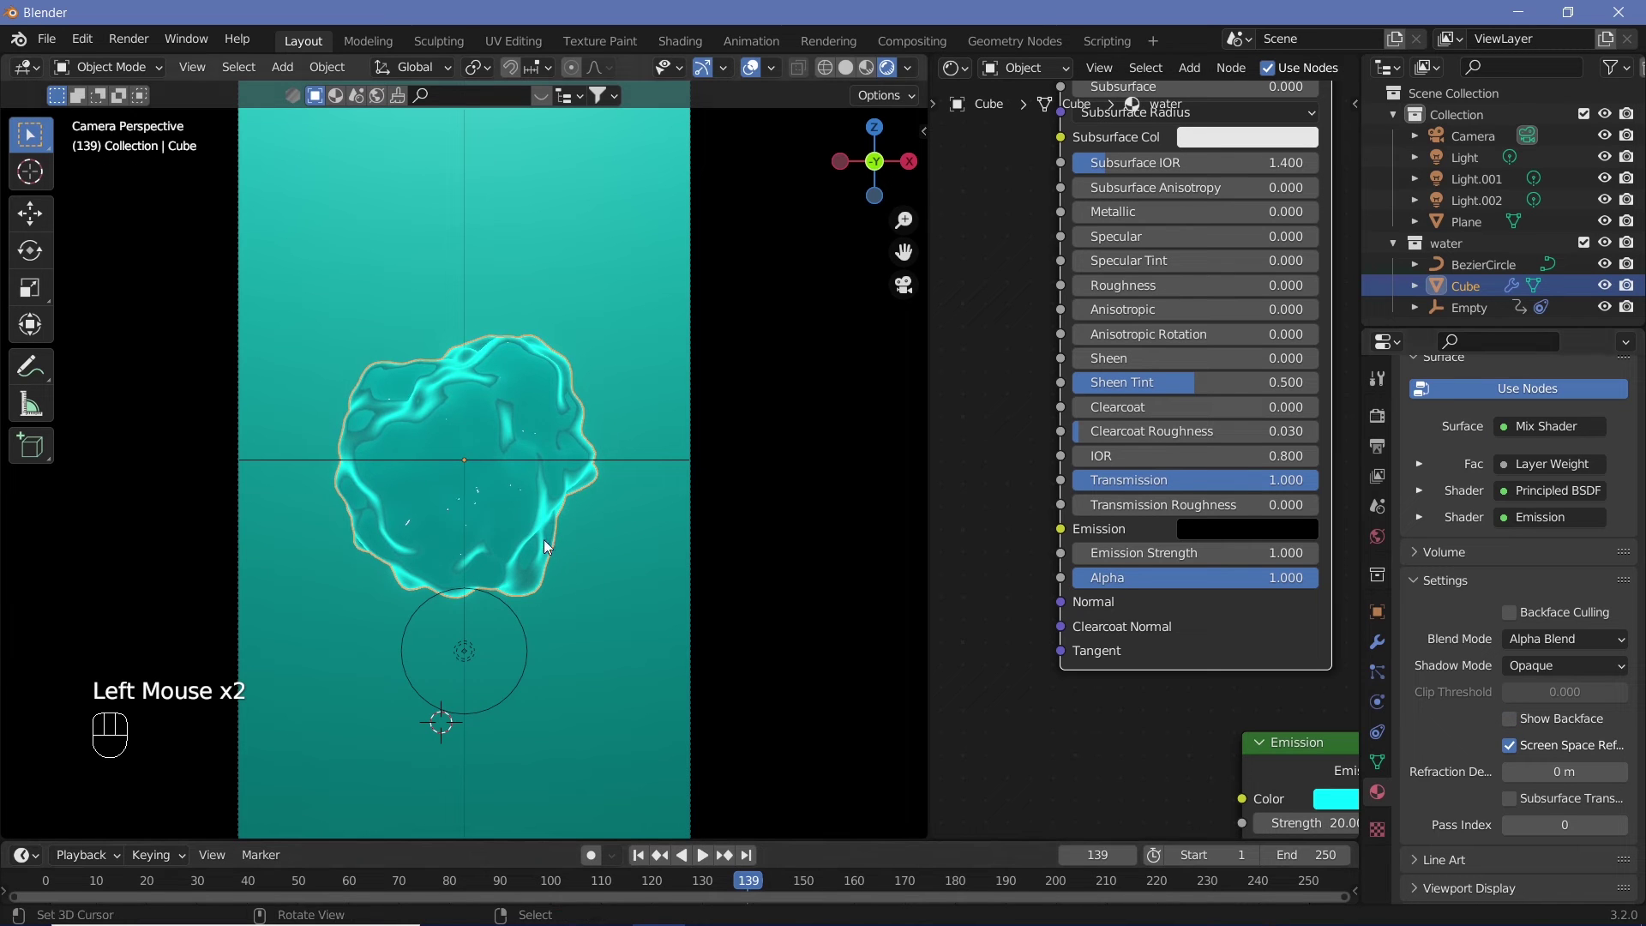
pyautogui.press('shift+space')
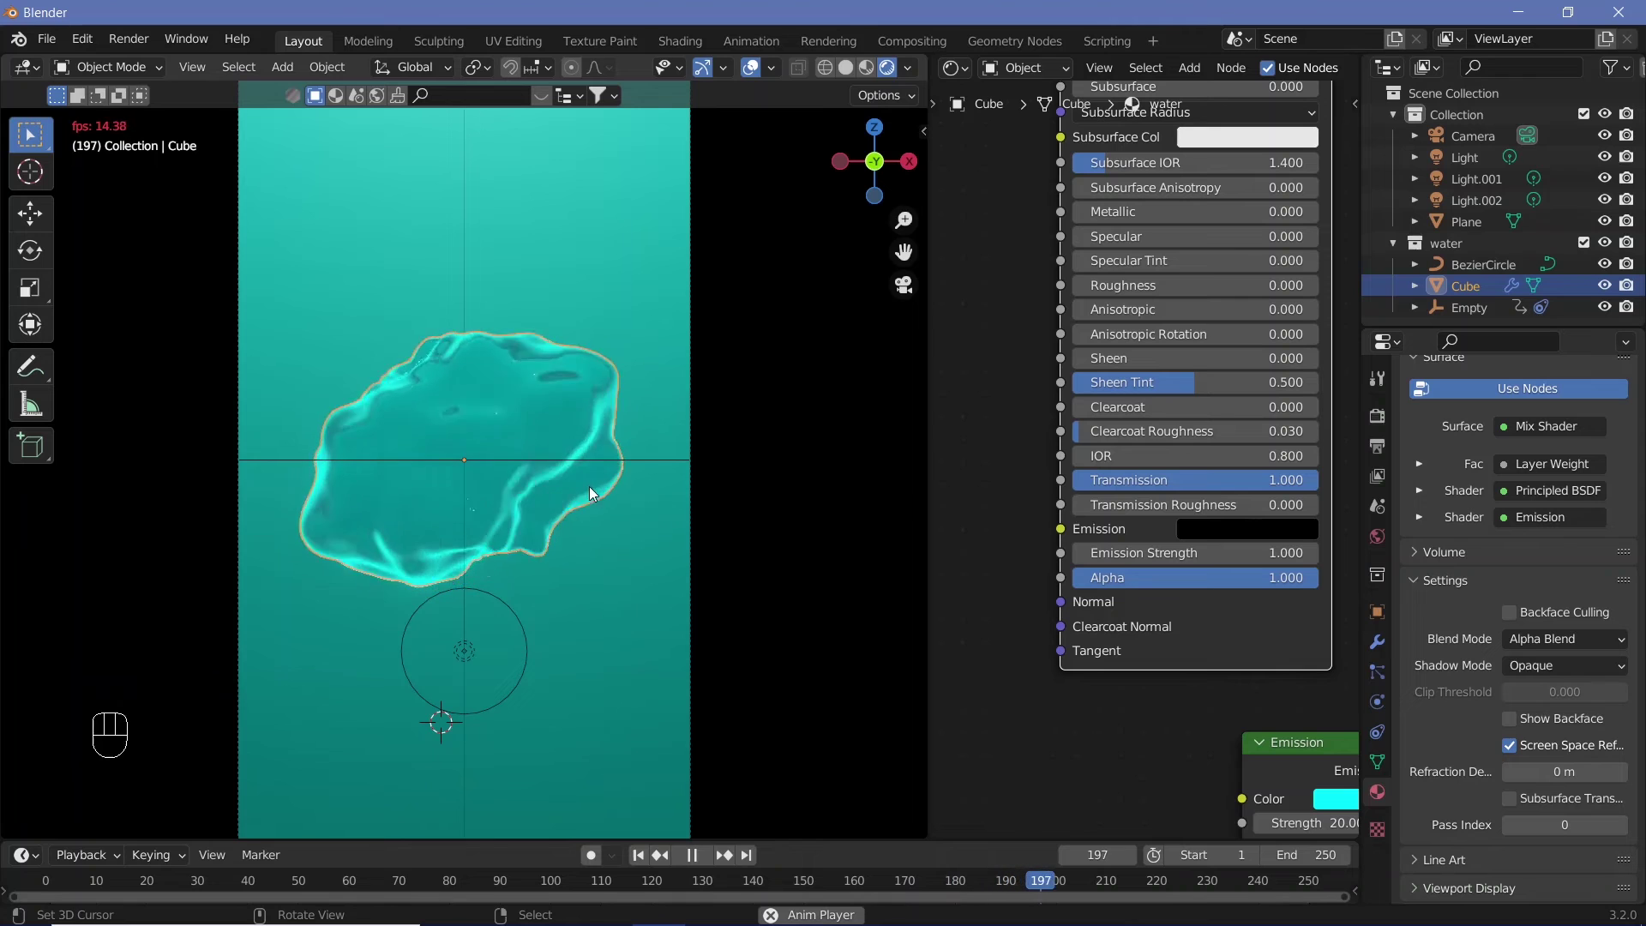
pyautogui.press('shift+space')
# Play and pause the animation several times to inspect the cartoon outlines.
pyautogui.press('shift+space')
pyautogui.press('shift+space')
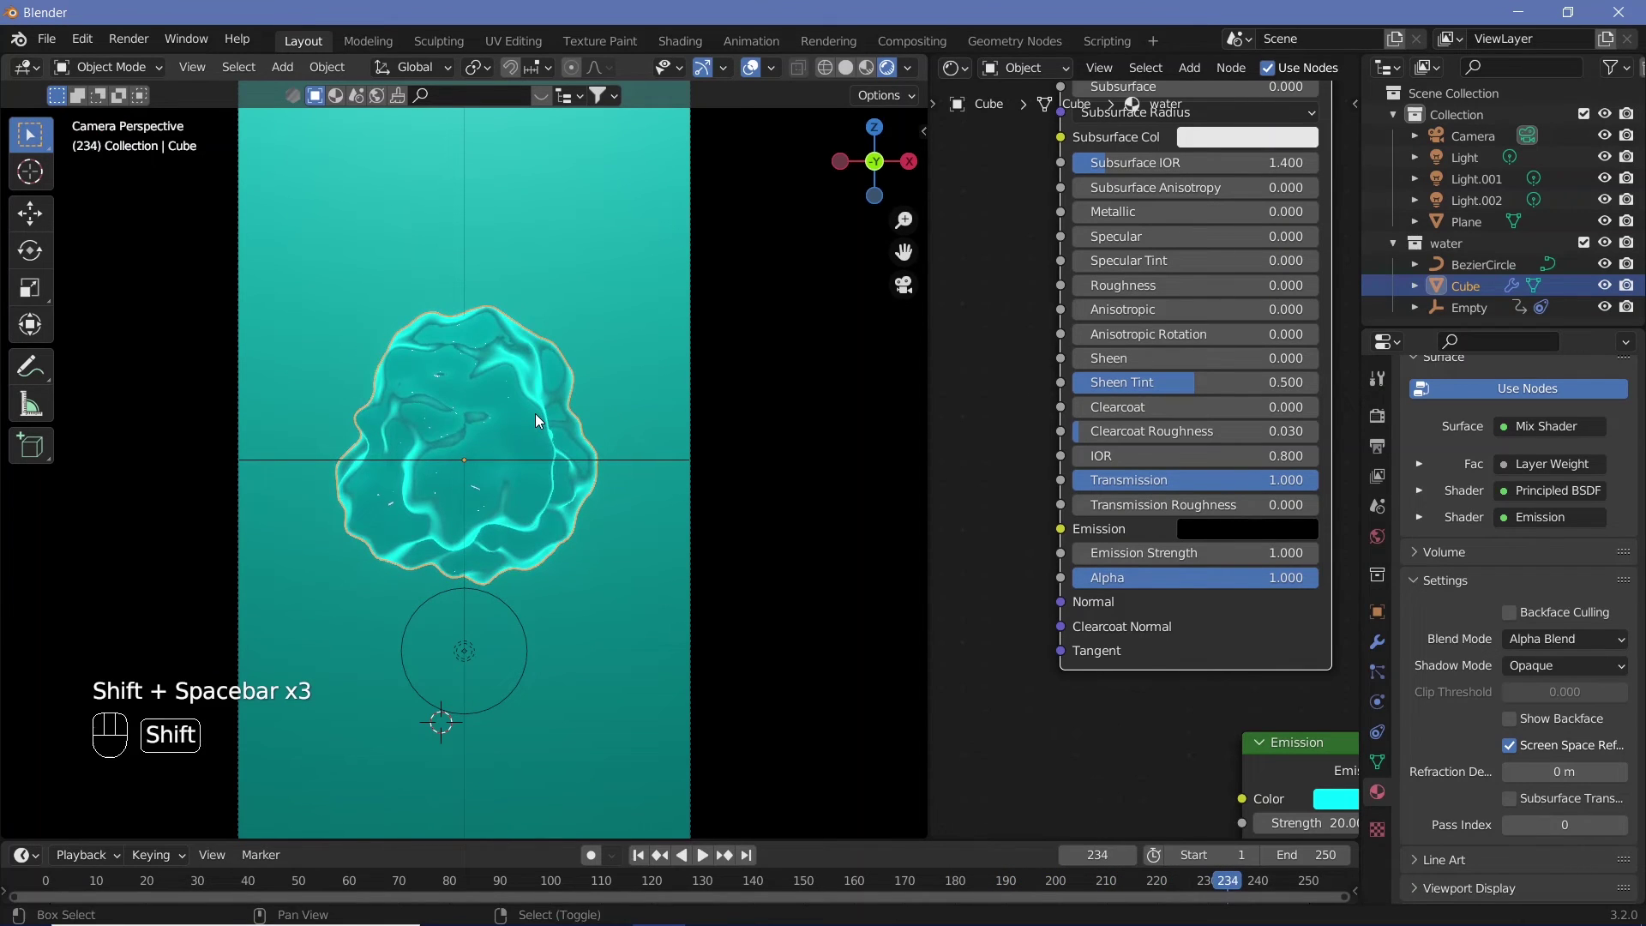
pyautogui.press('shift+space')
pyautogui.press('shift+space')
pyautogui.press('shift+space')
pyautogui.press('shift+space')
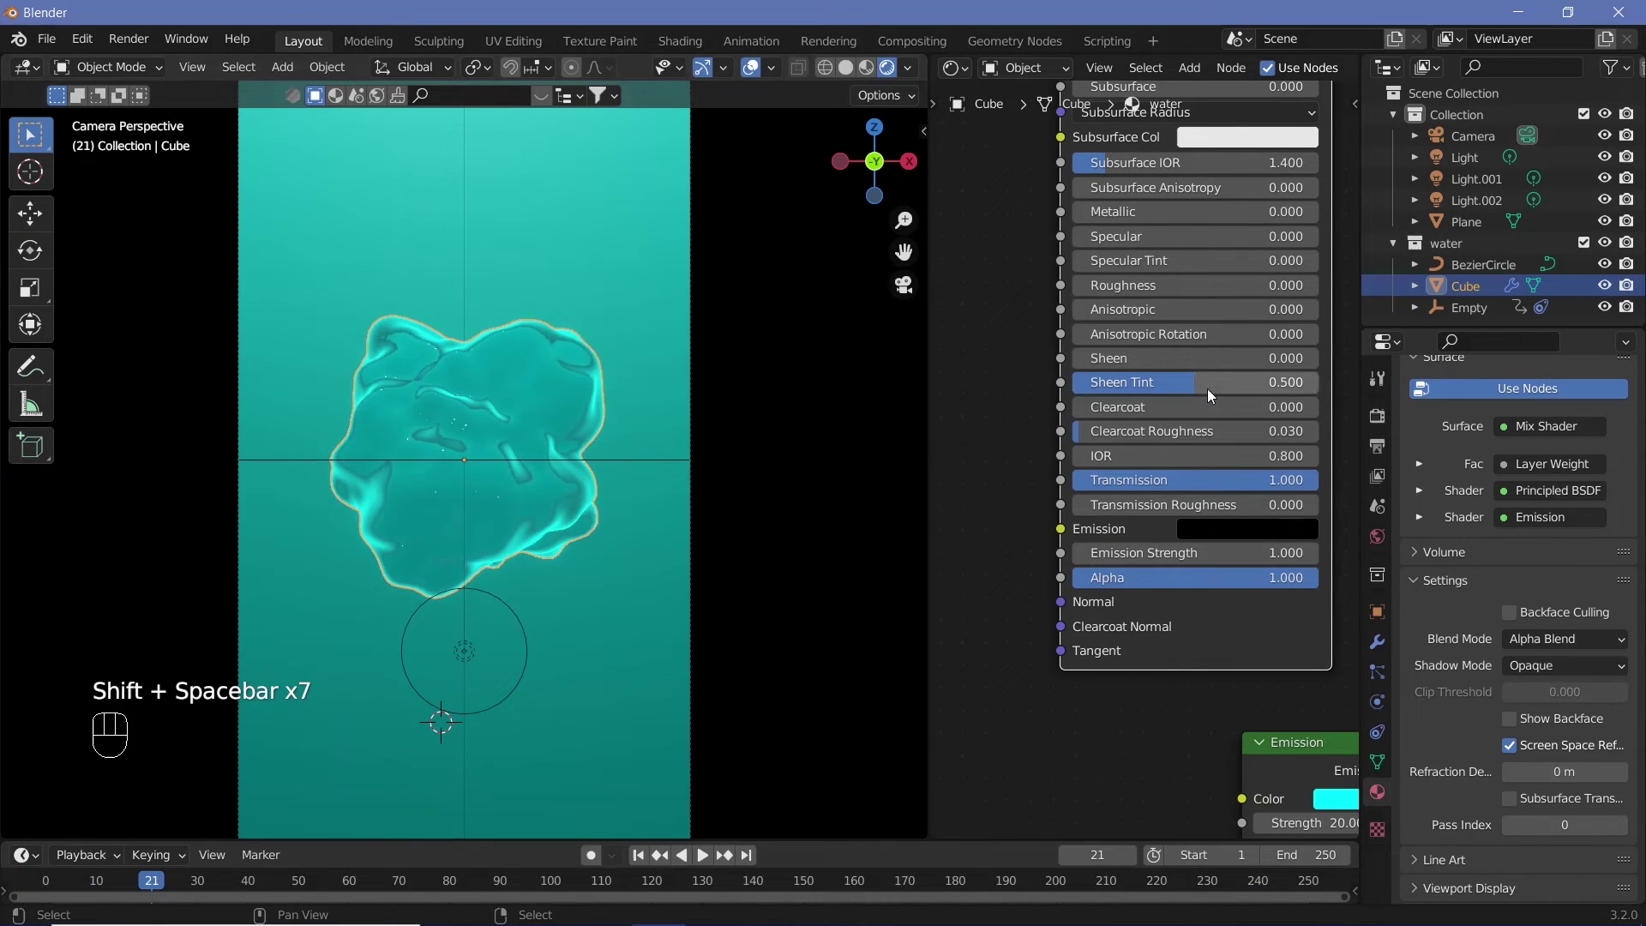
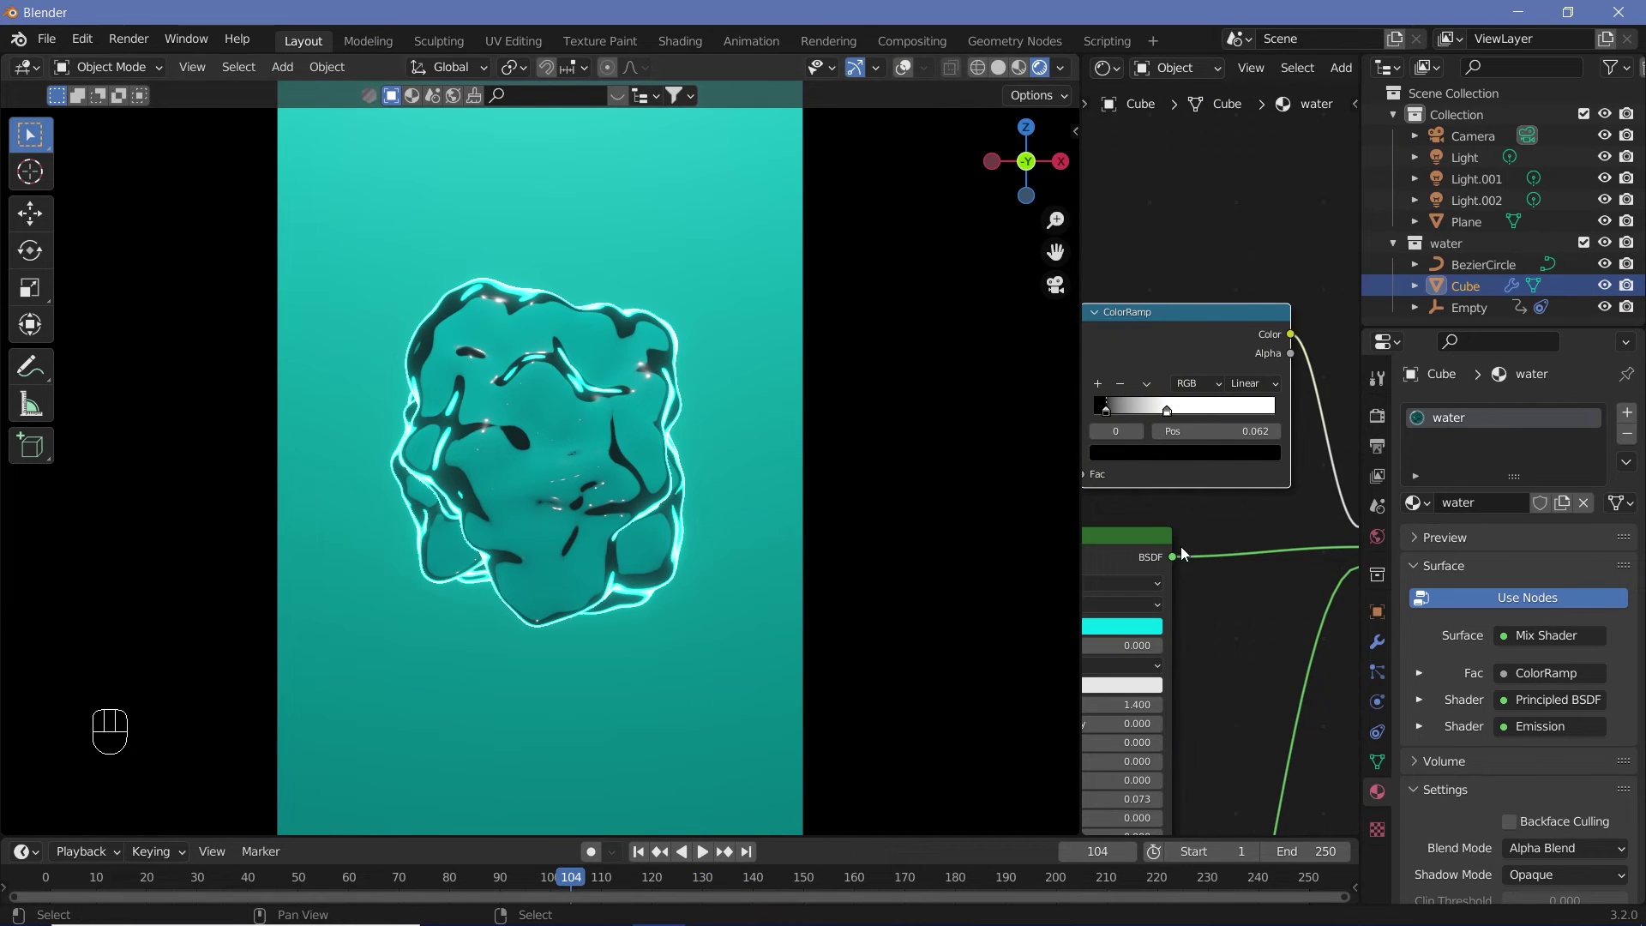
# Connect Layer Weight straight to the Mix Shader Fac, bypassing the ColorRamp.
pyautogui.moveTo(1239, 541); pyautogui.dragTo(1333, 692)
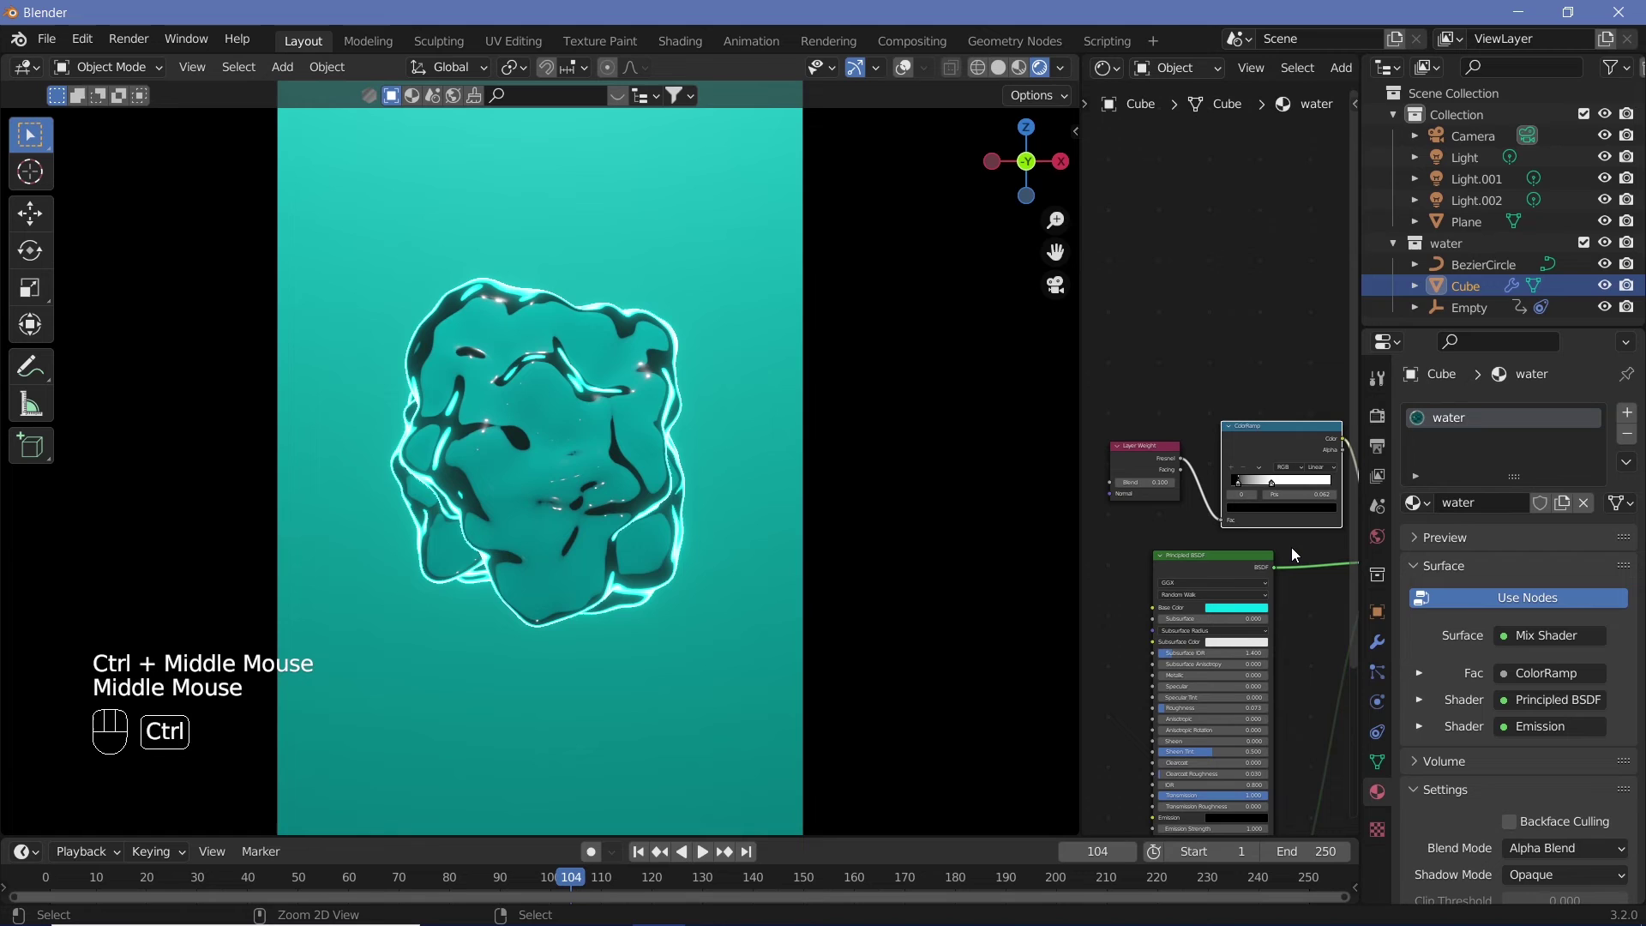
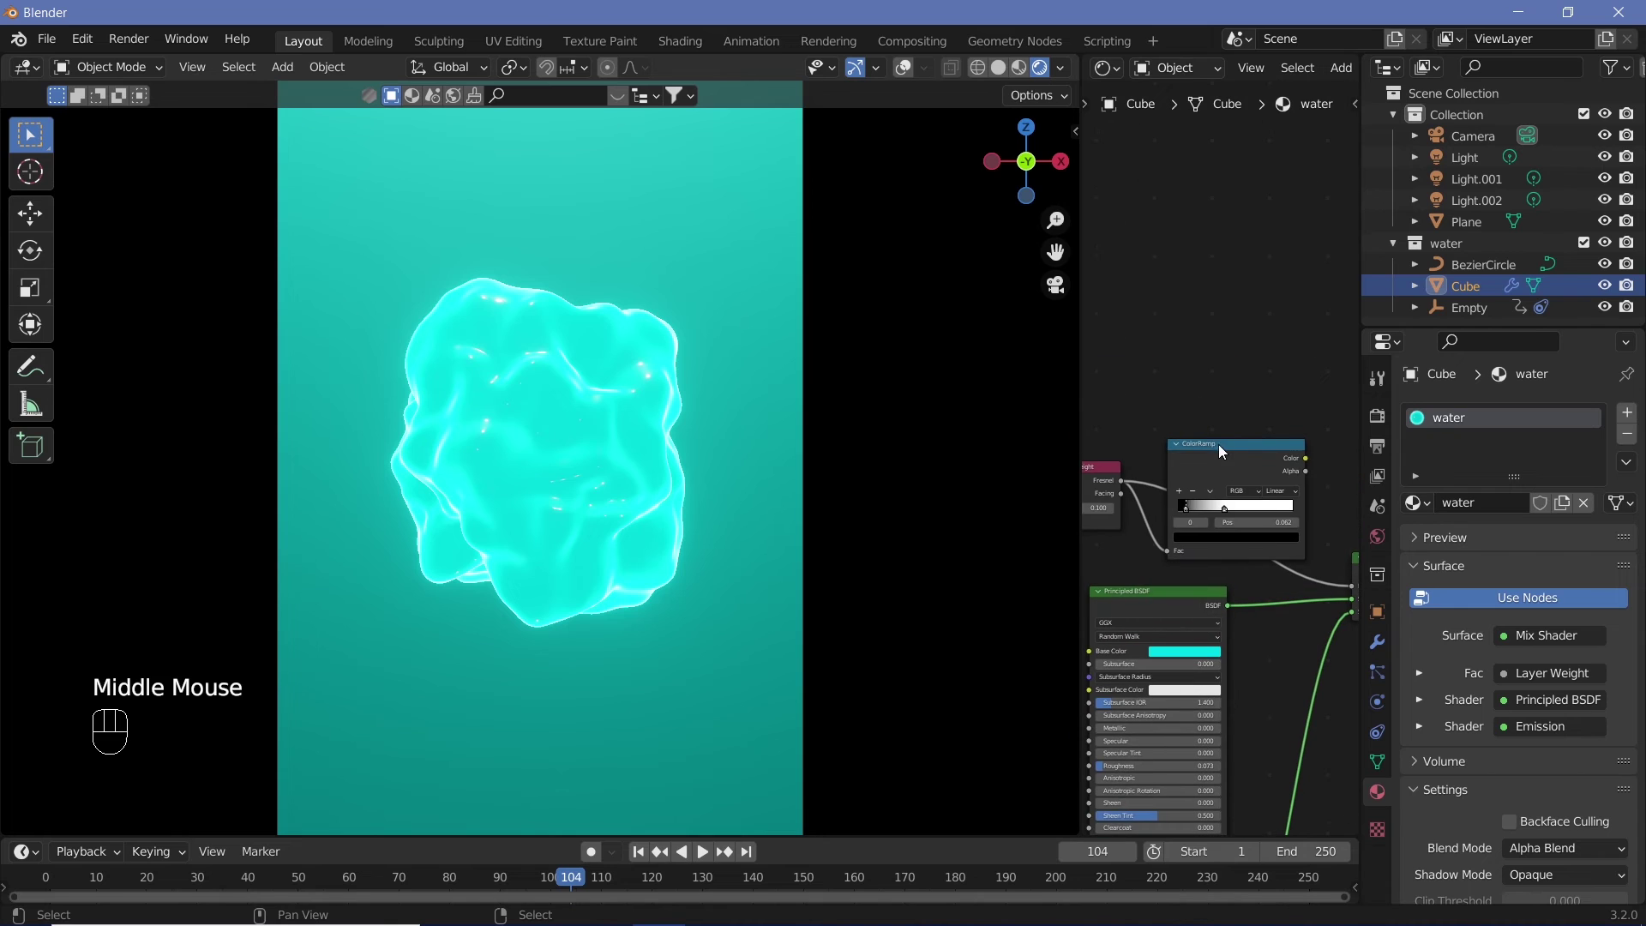
pyautogui.middleClick(1292, 406)
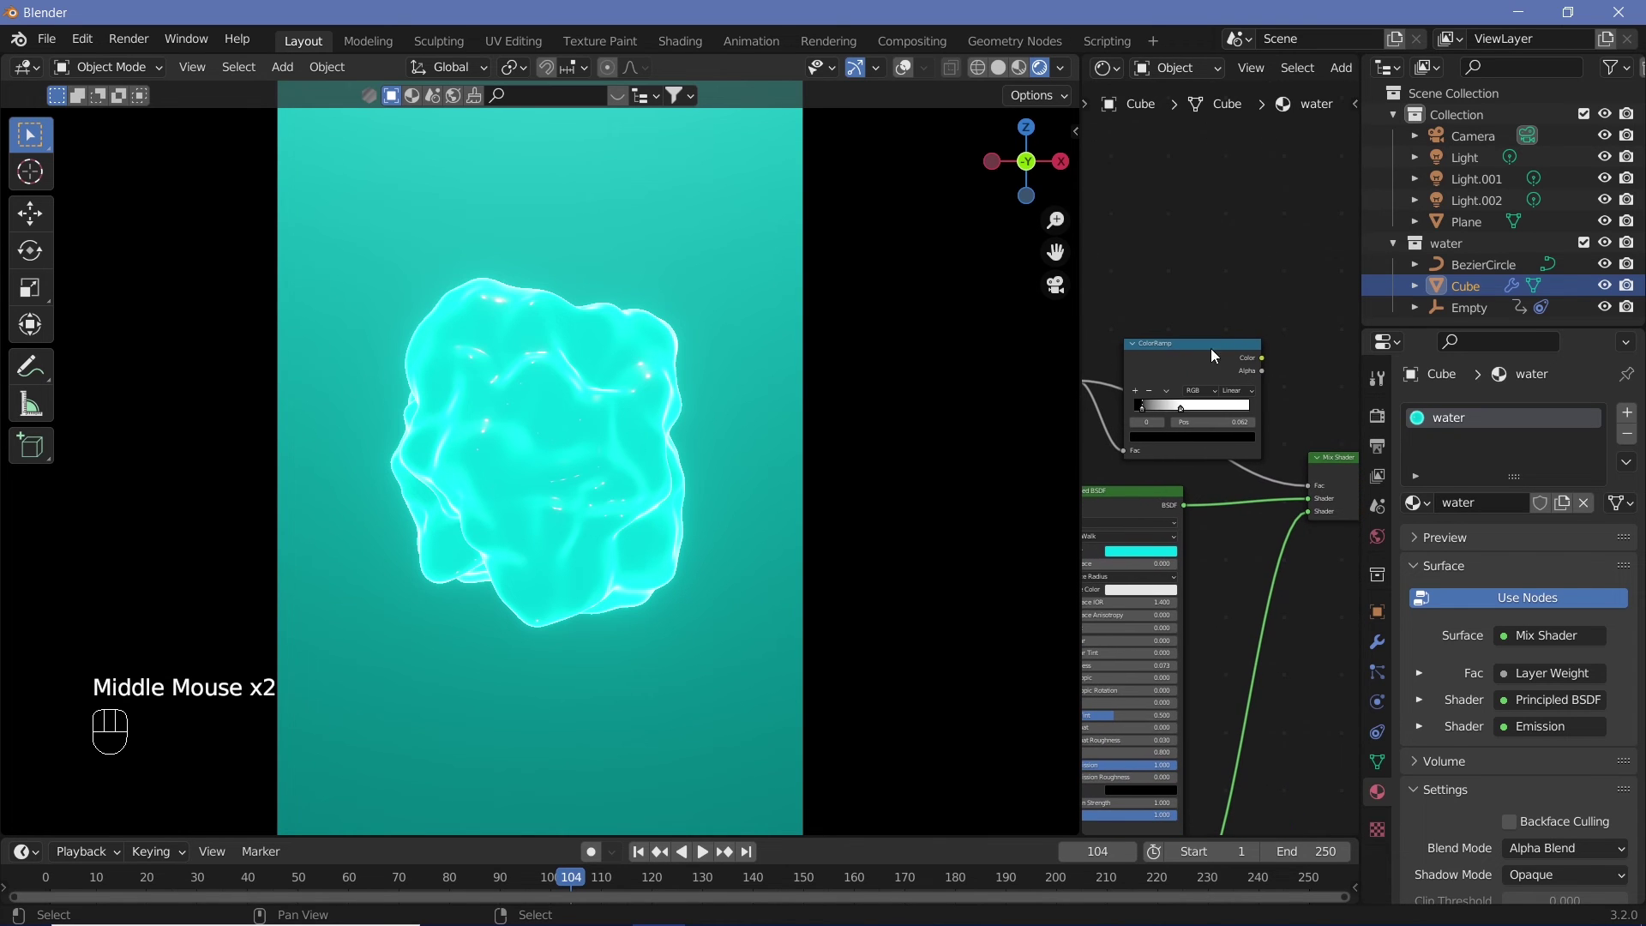
# Link the ColorRamp Color back into the Mix Shader Fac and preview the animated outlines.
pyautogui.moveTo(1268, 358); pyautogui.dragTo(1306, 568)
pyautogui.middleClick(1244, 650)
pyautogui.press('shift+space')
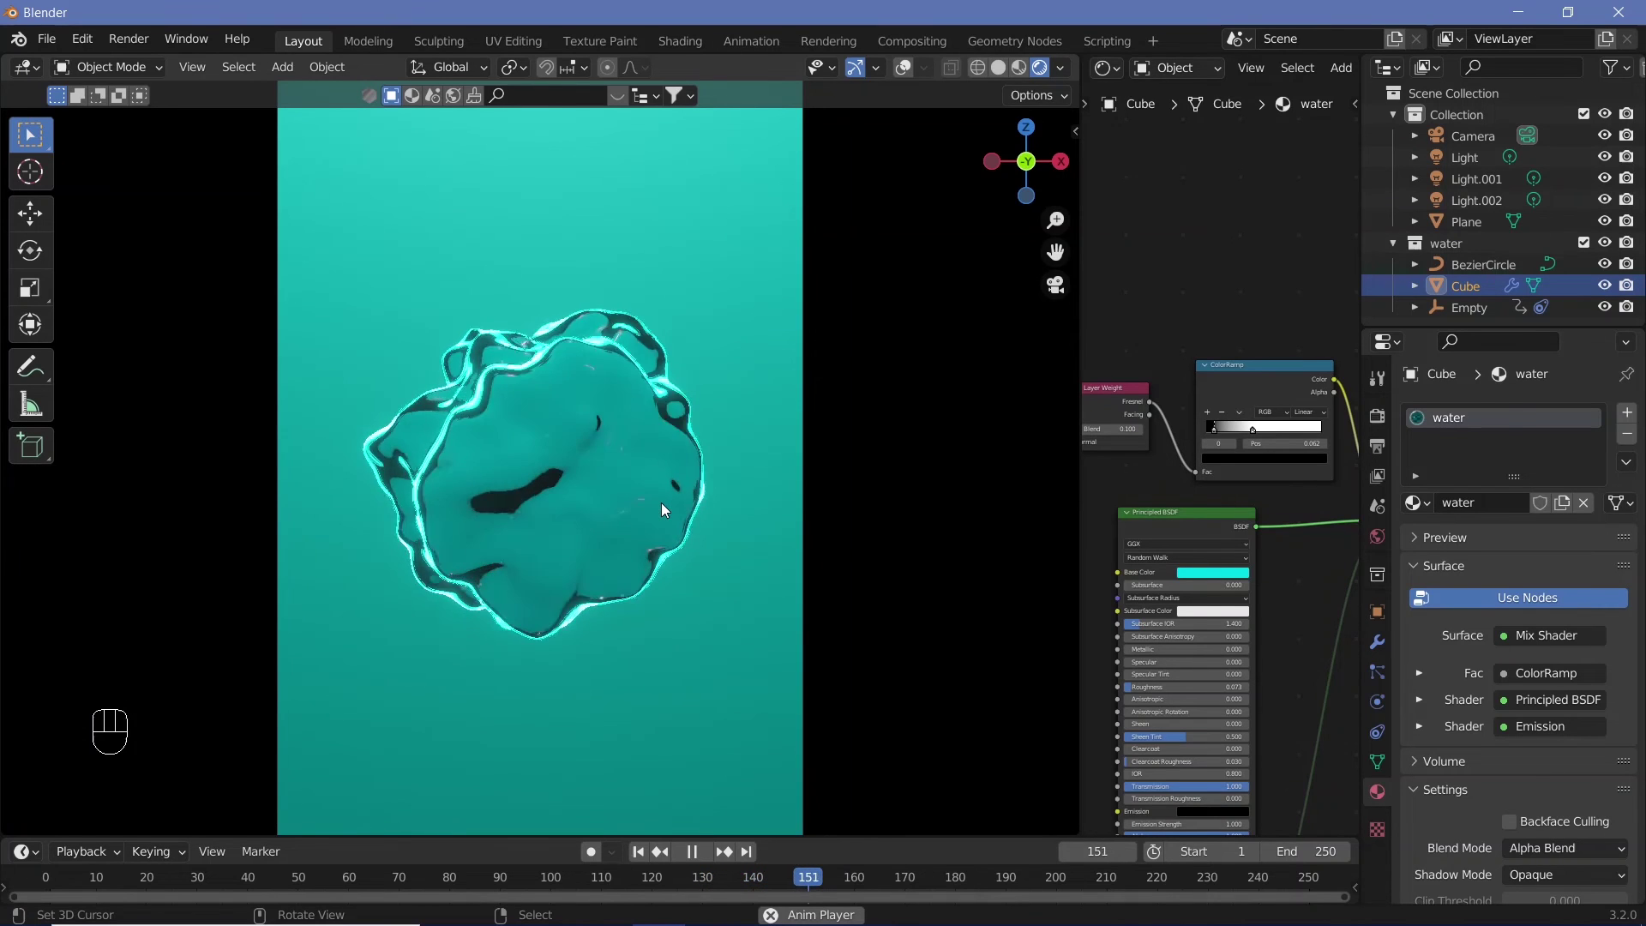
pyautogui.press('shift+space')
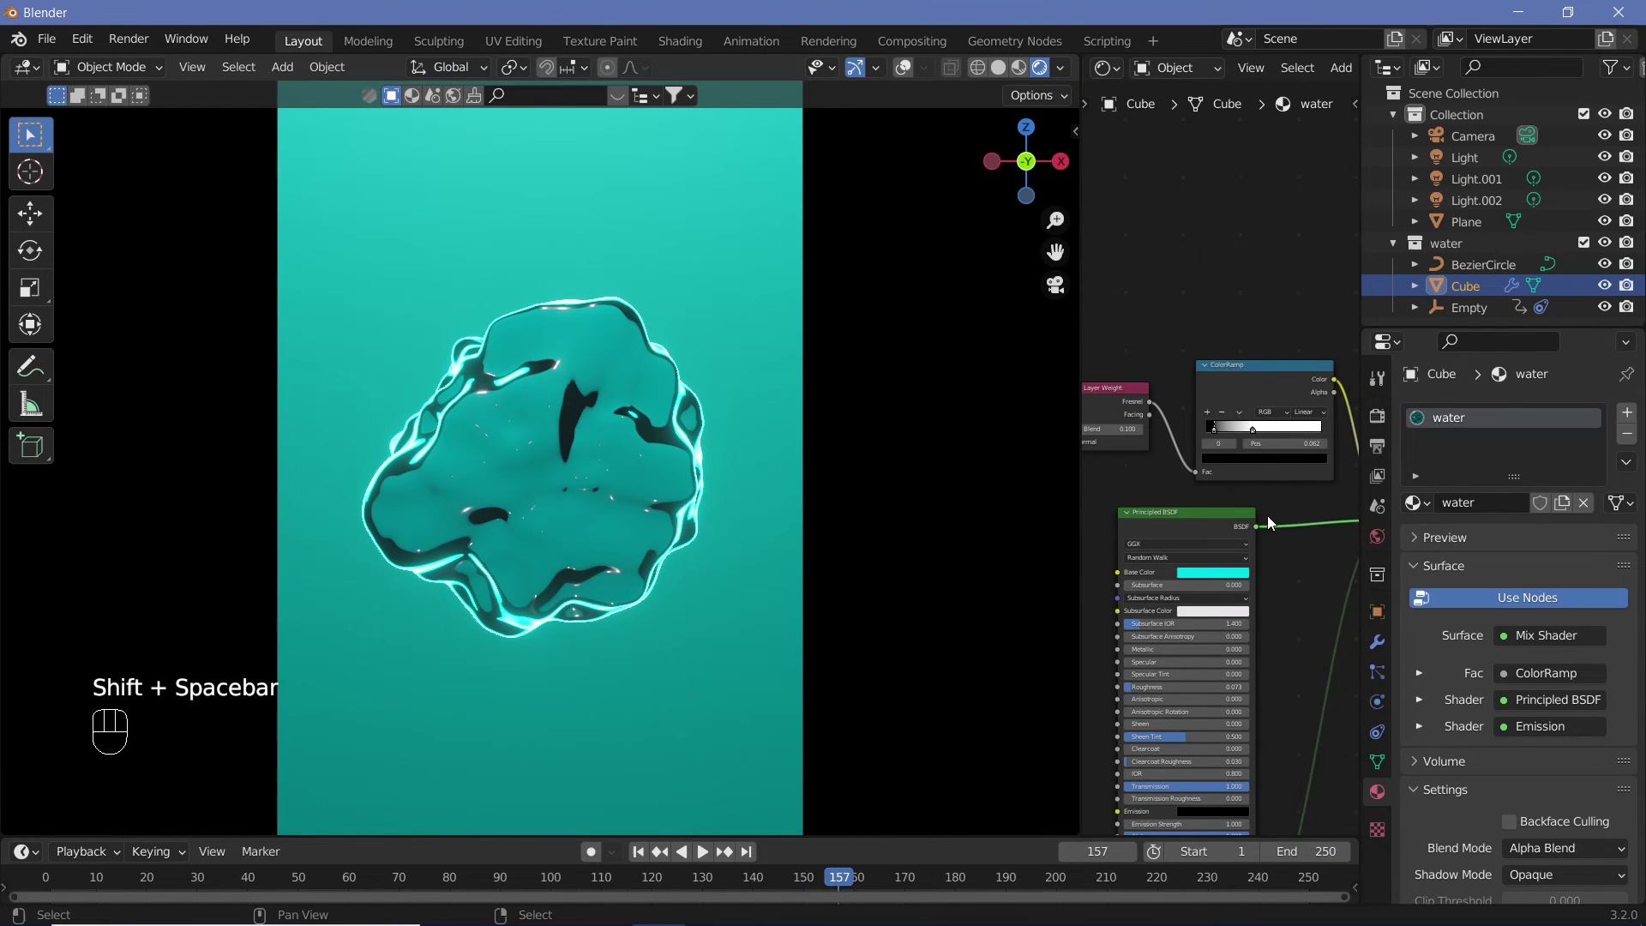
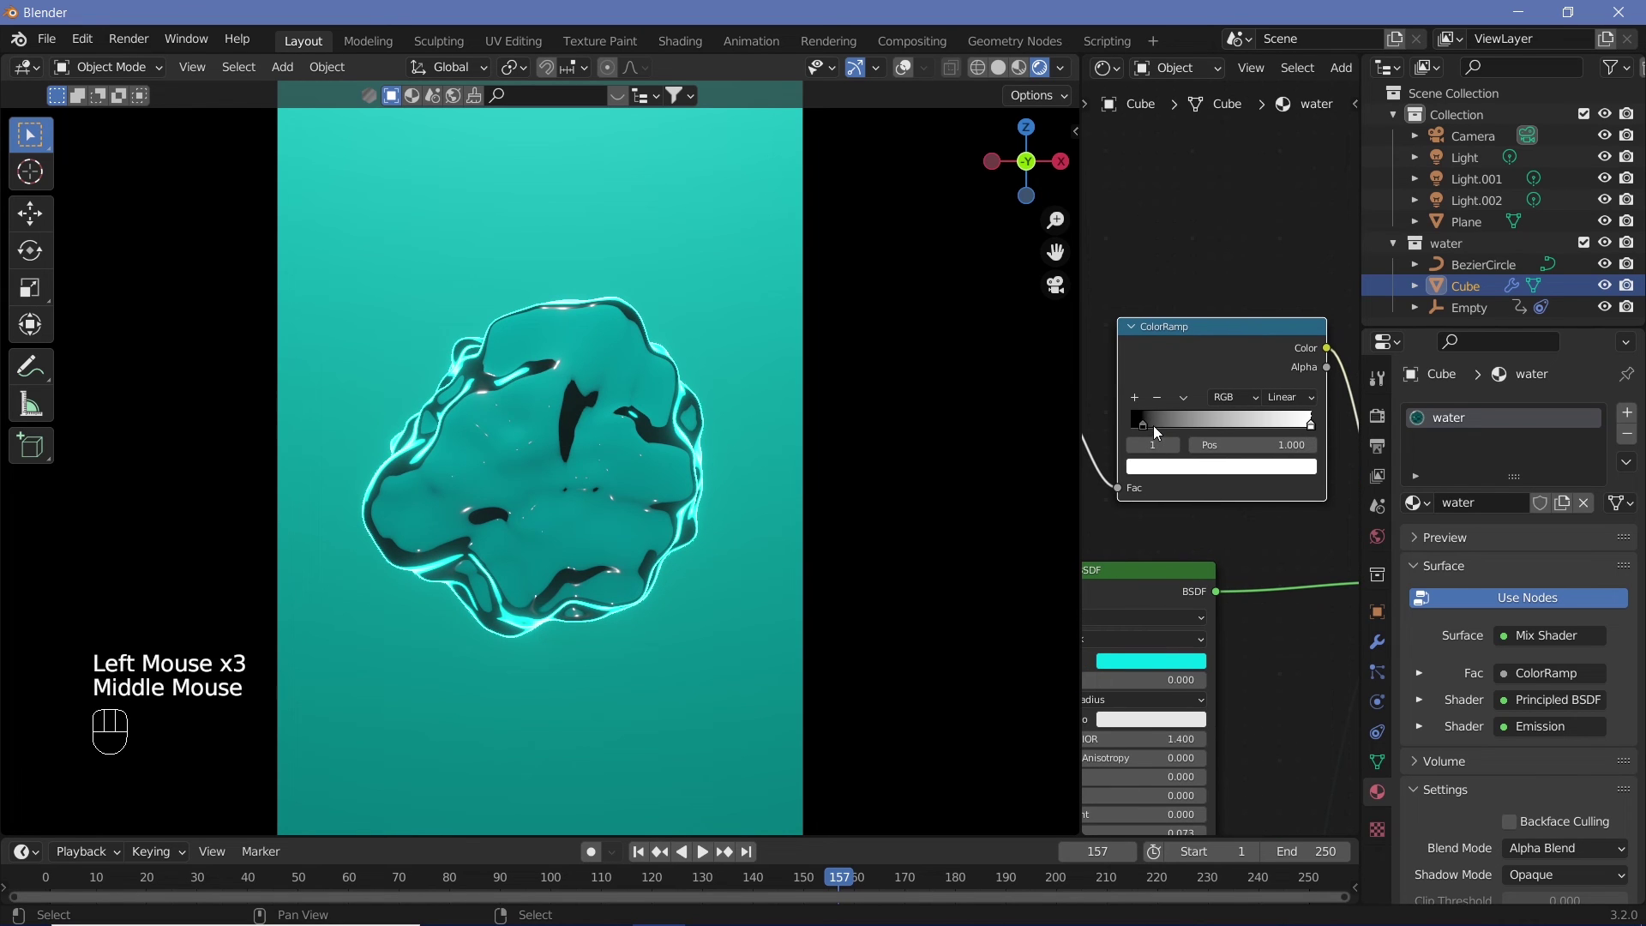
# Slide the ColorRamp's white stop to position 0.407 and preview the thicker outlines.
pyautogui.moveTo(1149, 427); pyautogui.dragTo(1127, 433)
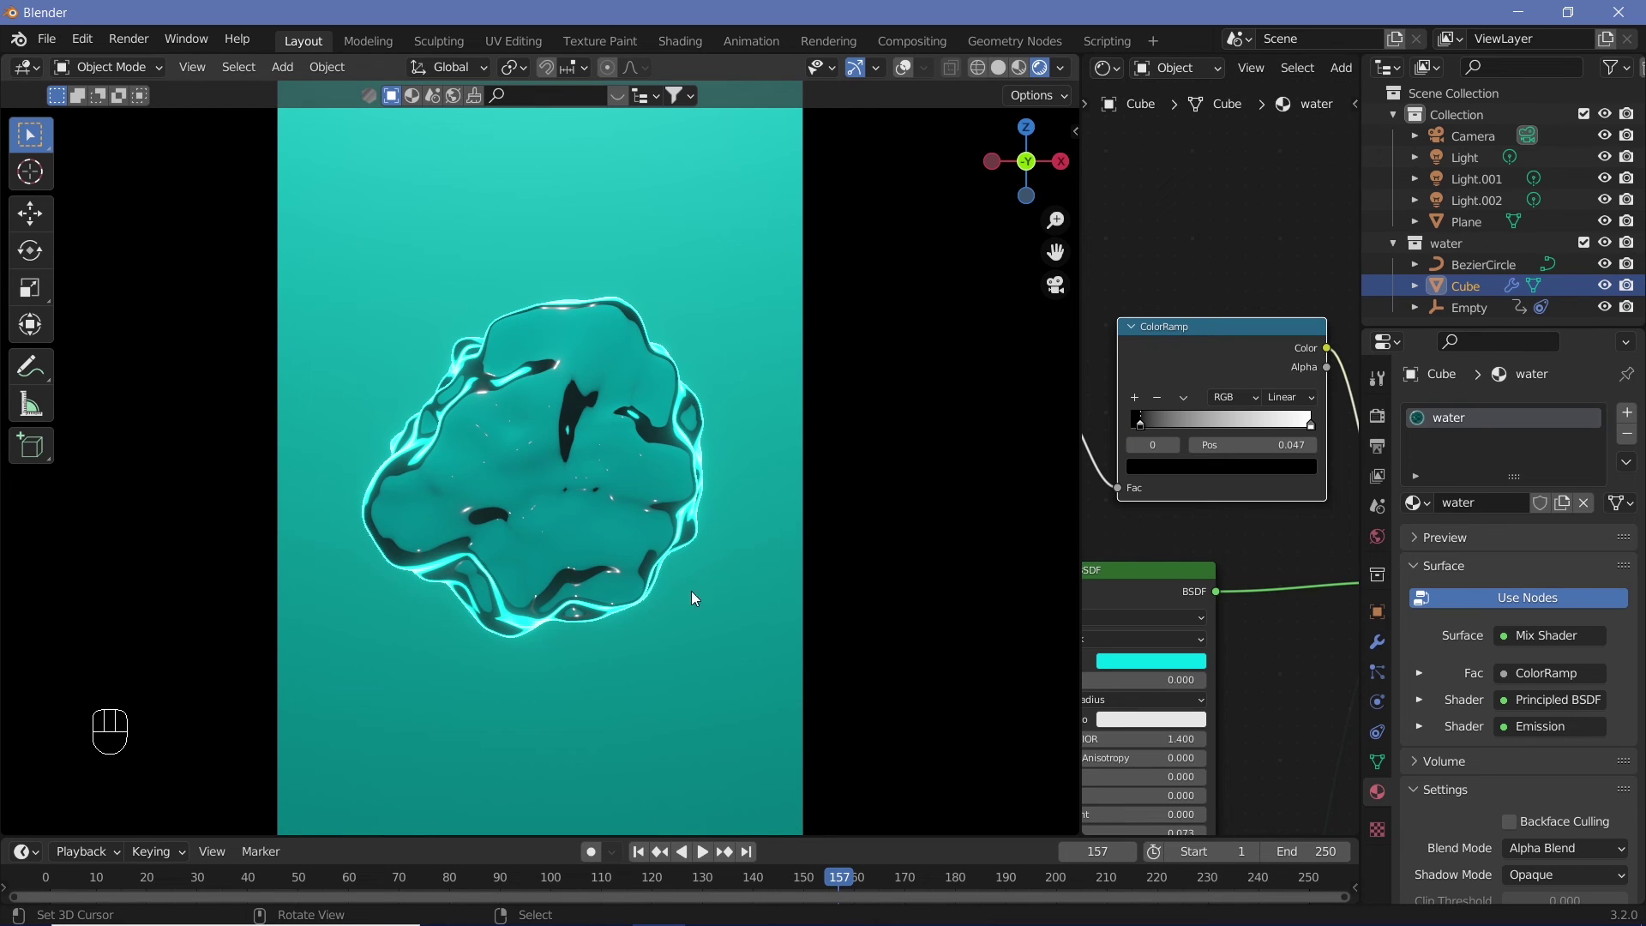
pyautogui.click(1312, 435)
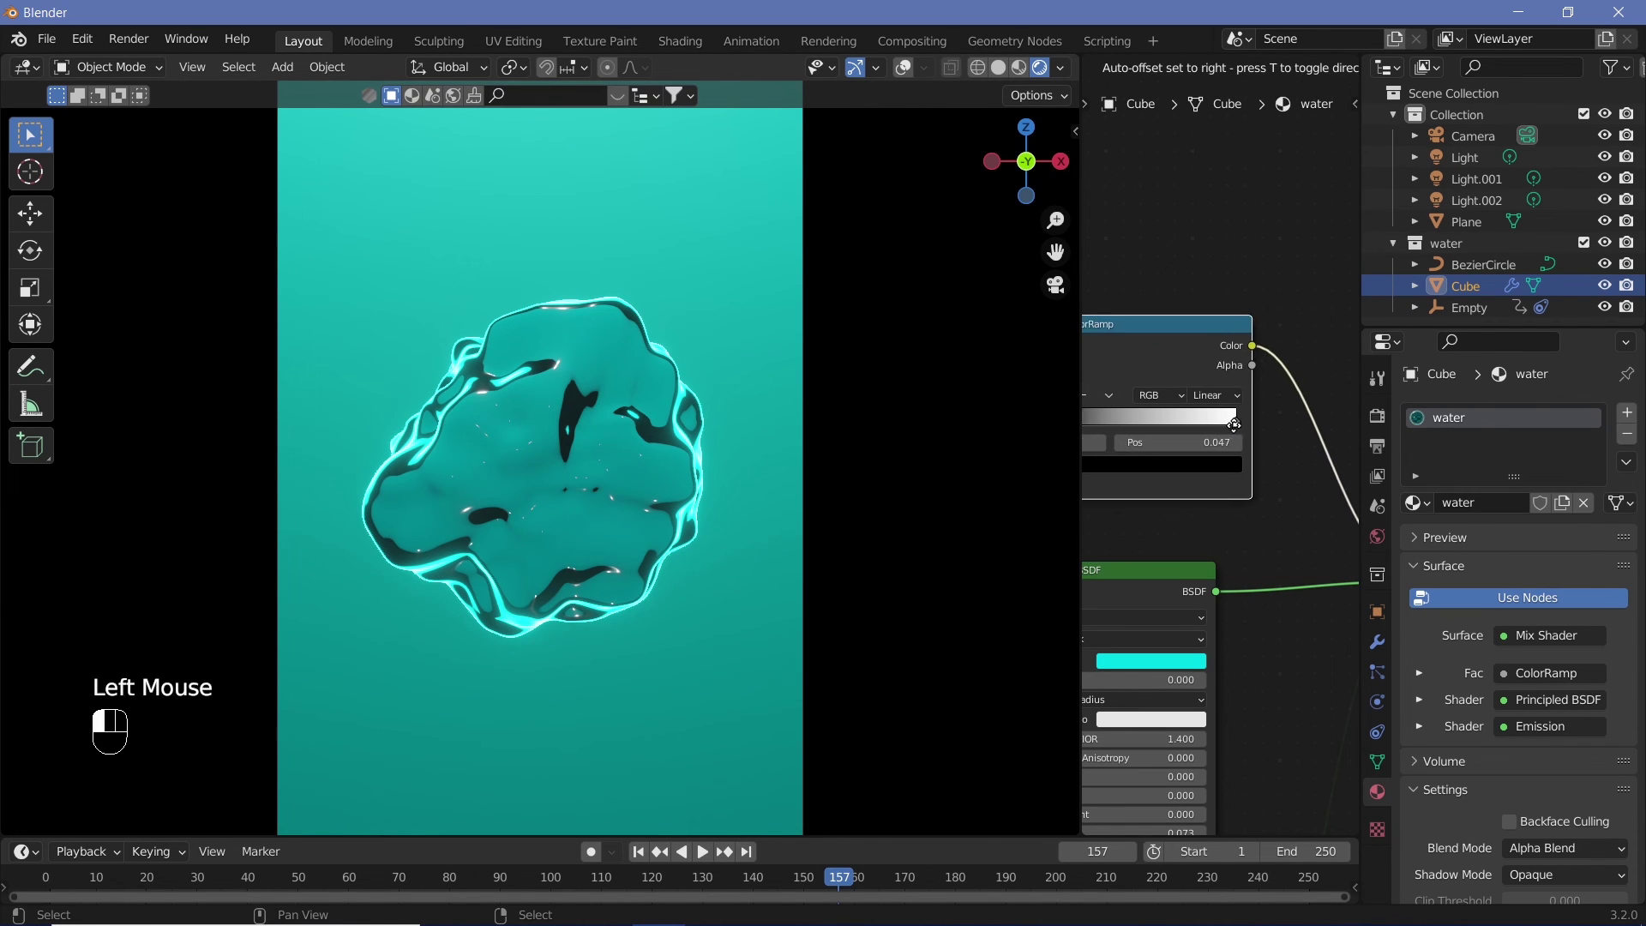
pyautogui.moveTo(1264, 431); pyautogui.dragTo(788, 572)
pyautogui.press('shift+space')
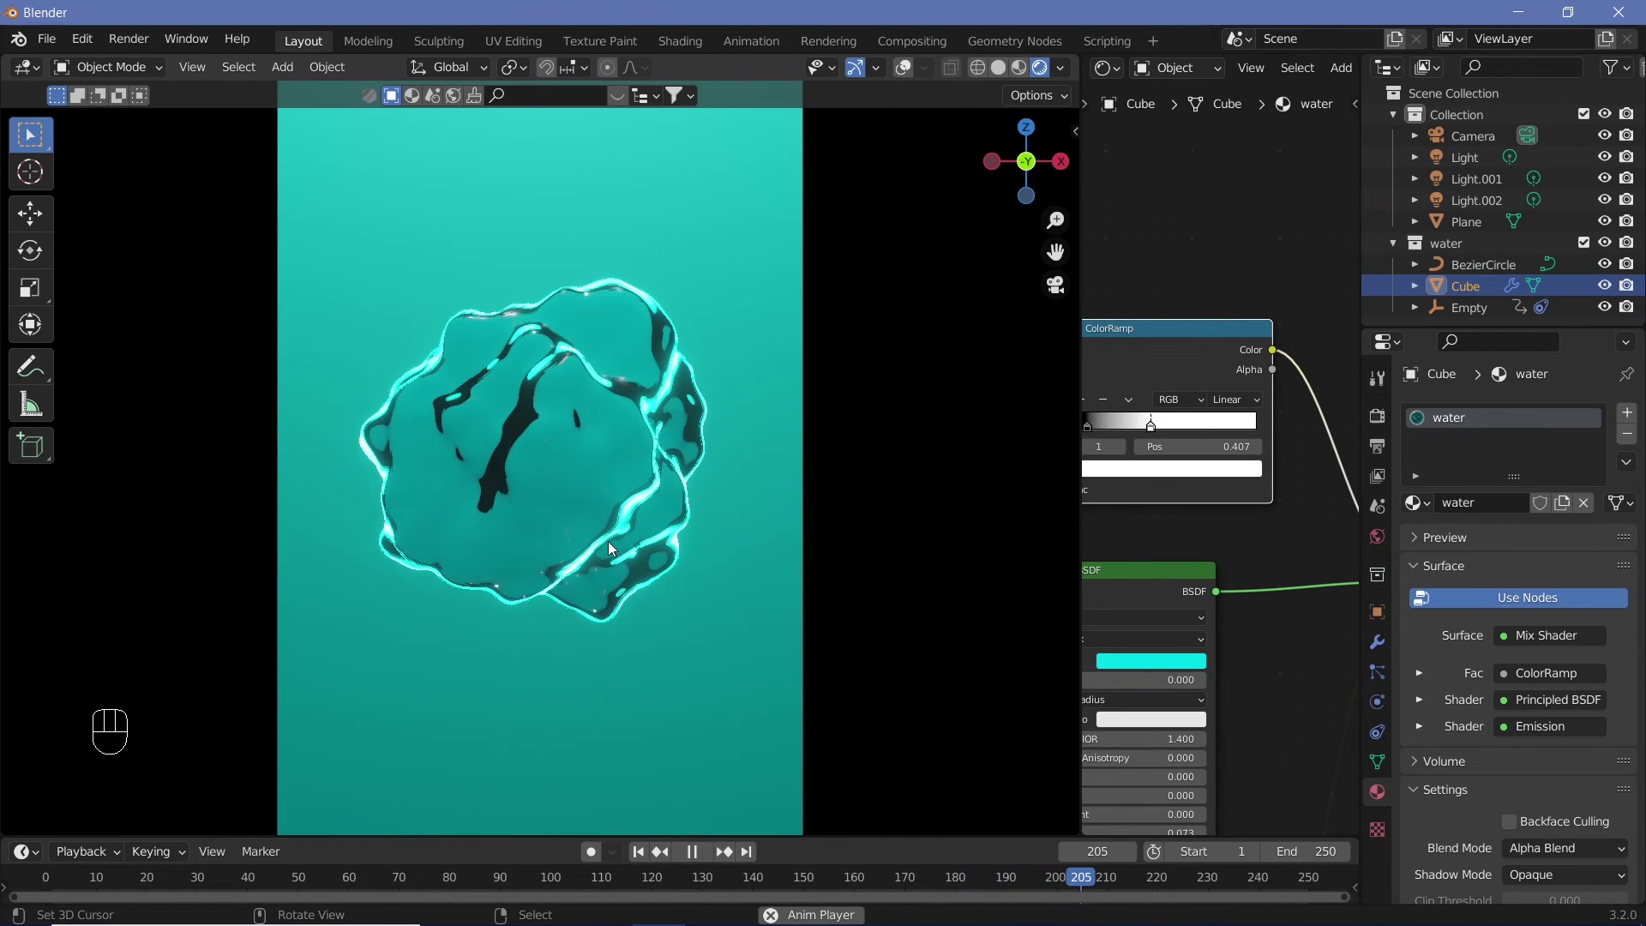
pyautogui.press('shift+space')
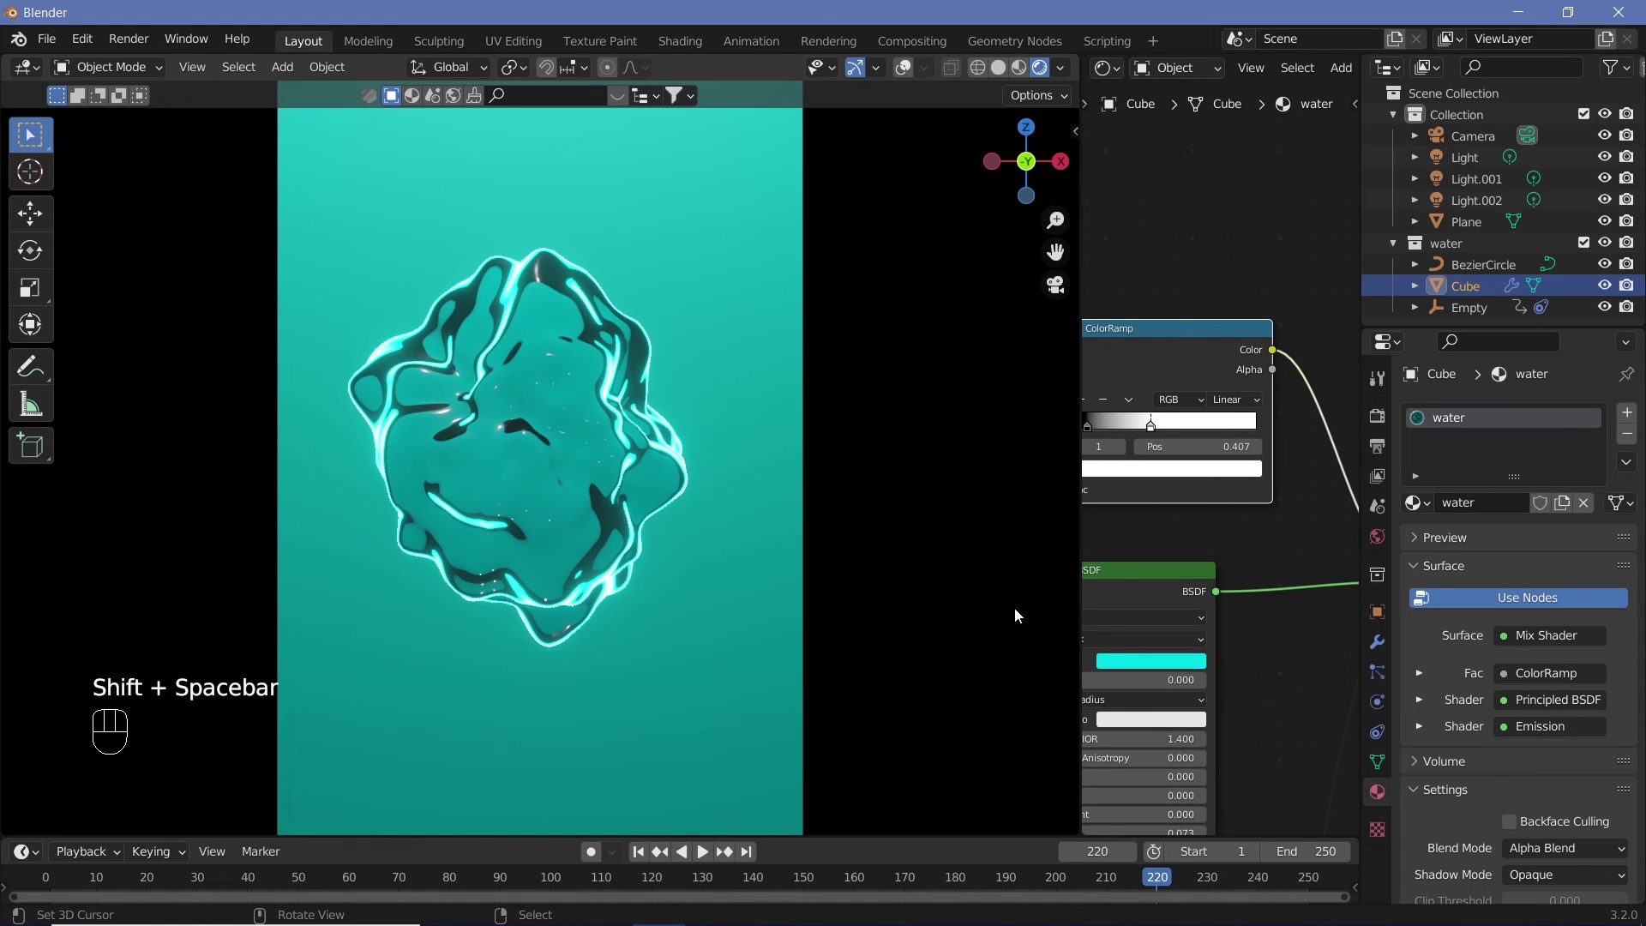
pyautogui.click(1381, 653)
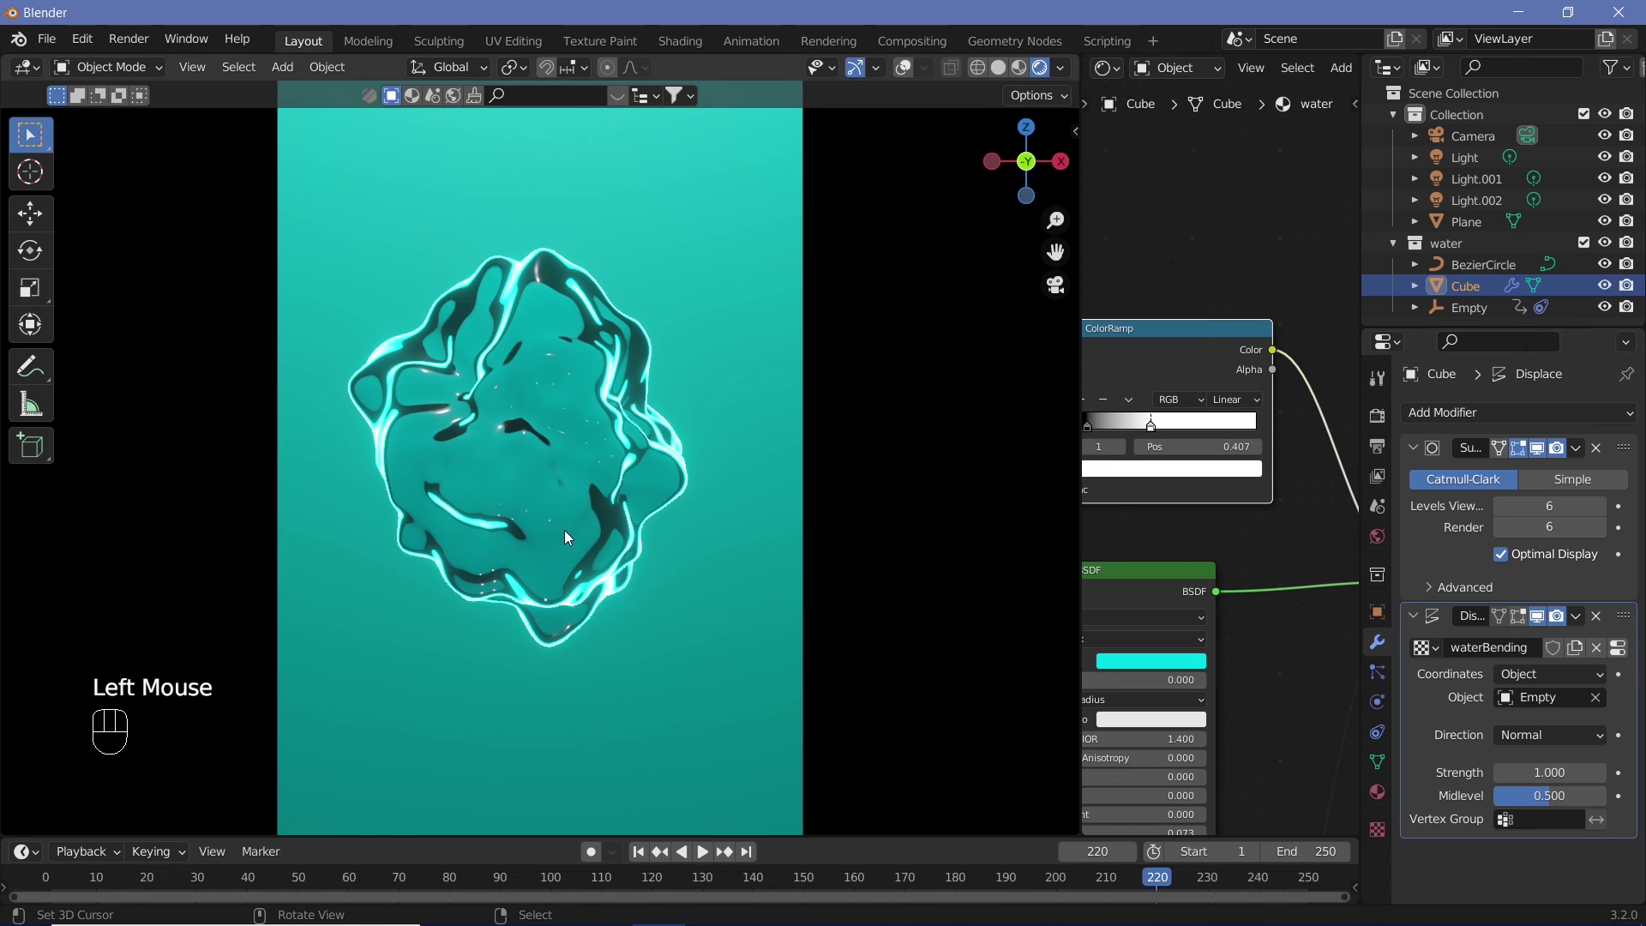
pyautogui.press('shift+space')
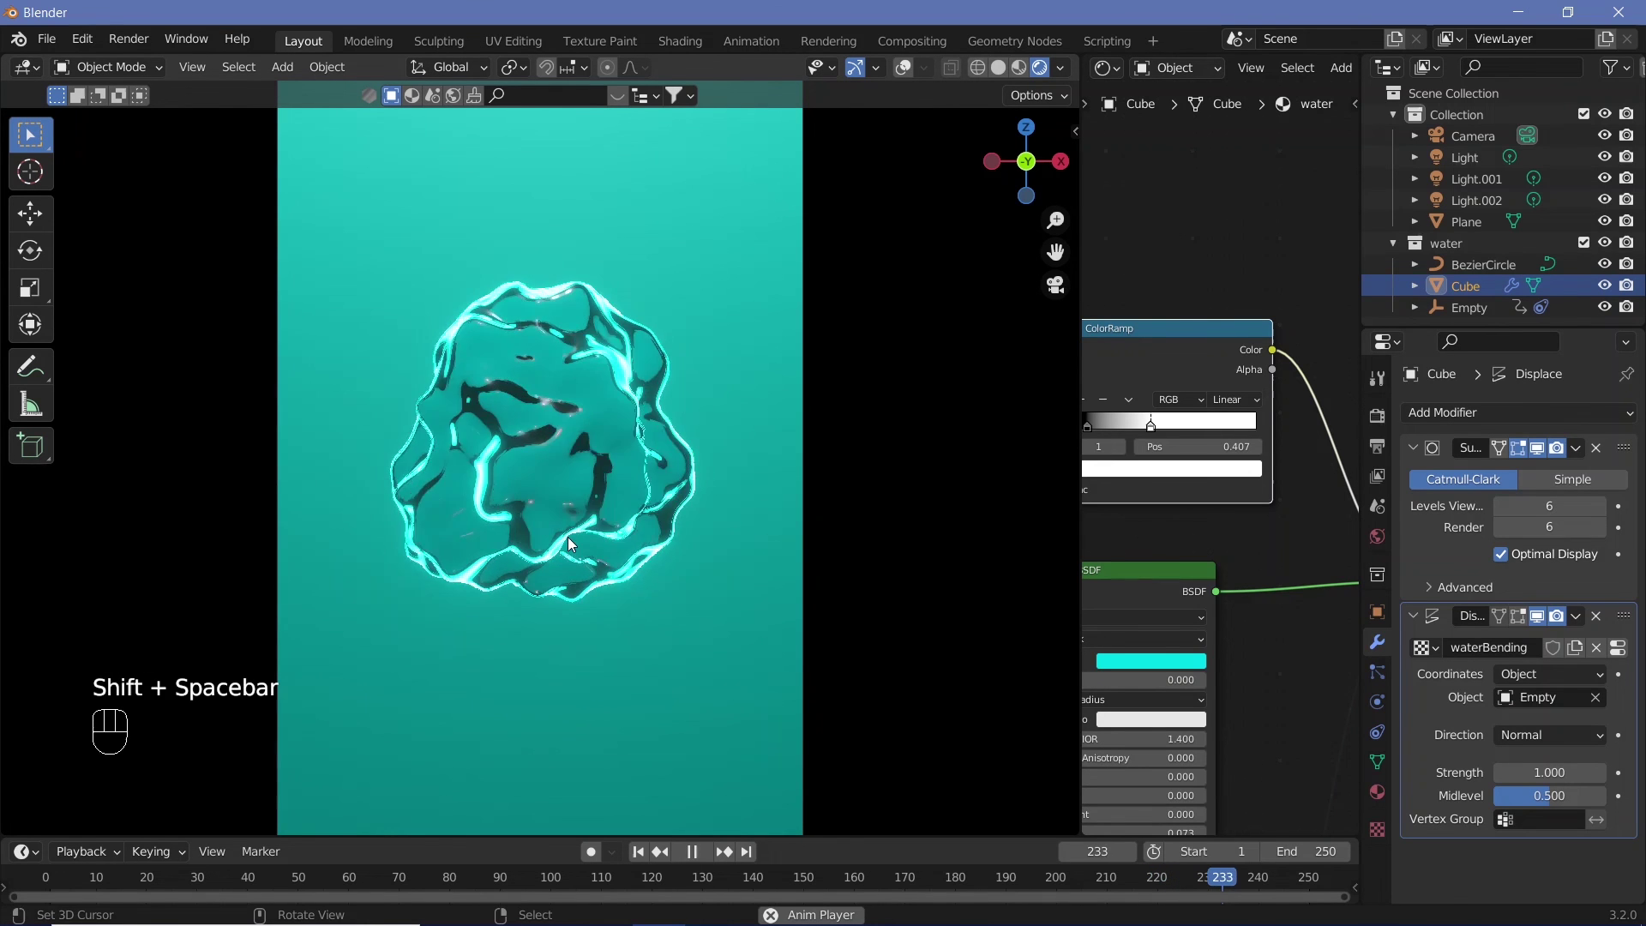